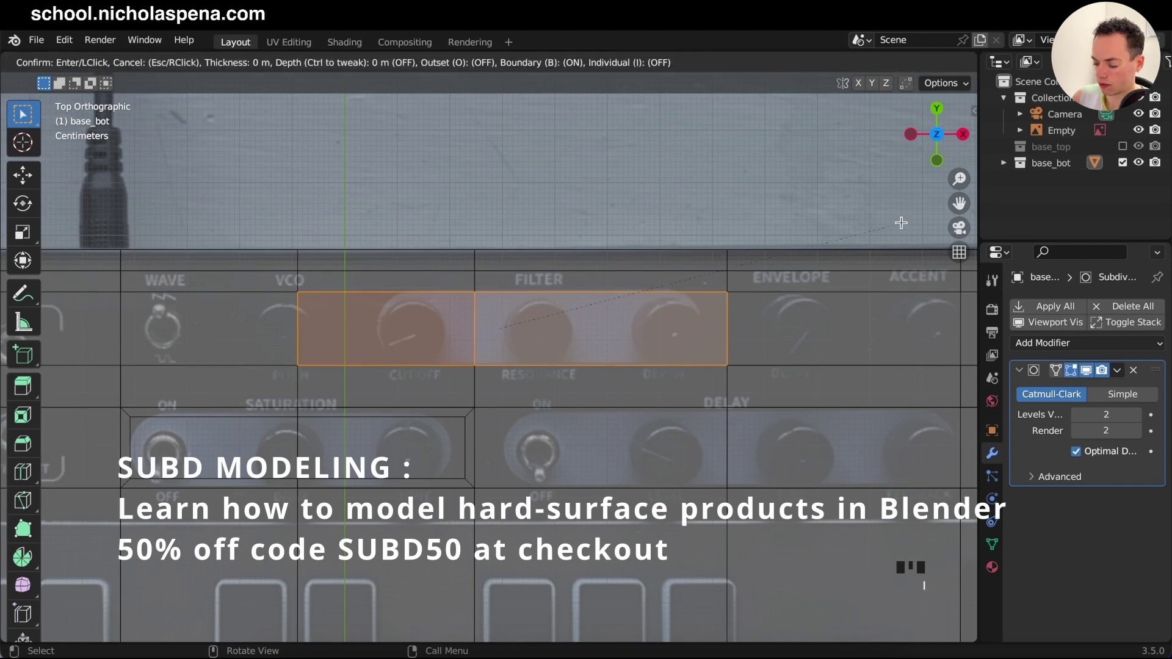
Step: Enter Edit Mode on the synth base in top view with see-through shading enabled
{"action": "key", "text": "Tab"}
{"action": "key", "text": "Tab"}
{"action": "key", "text": "Tab"}
{"action": "left_click", "coordinate": [1137, 134]}
{"action": "key", "text": "KP_7"}
{"action": "key", "text": "Tab"}
{"action": "key", "text": "Tab"}
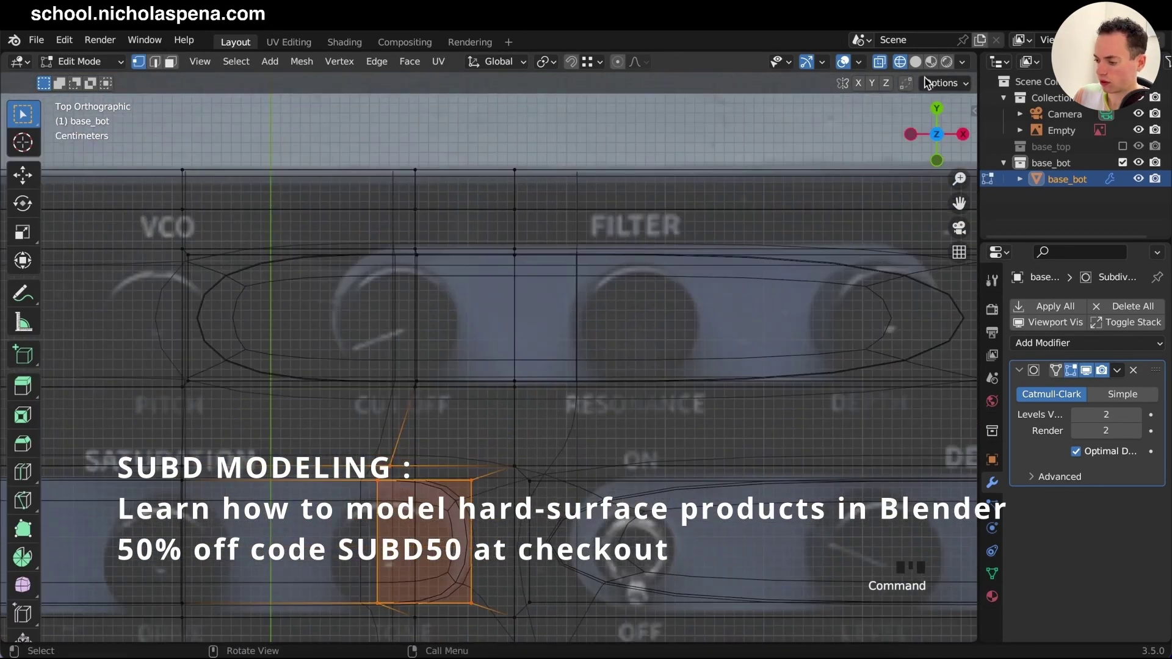
{"action": "left_click", "coordinate": [882, 65]}
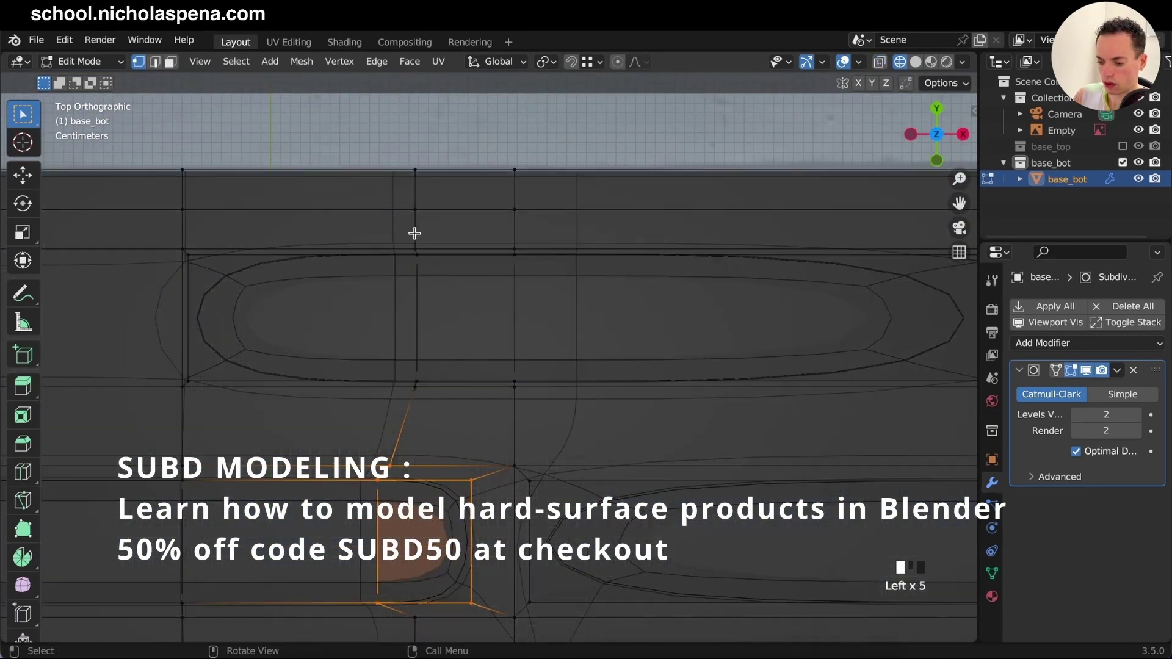
{"action": "double_click", "coordinate": [904, 62]}
{"action": "left_click", "coordinate": [882, 65]}
Step: Inset the panel cutout faces, slide their edges along X and add extra edge loops
{"action": "double_click", "coordinate": [433, 367]}
{"action": "key", "text": "KP_7"}
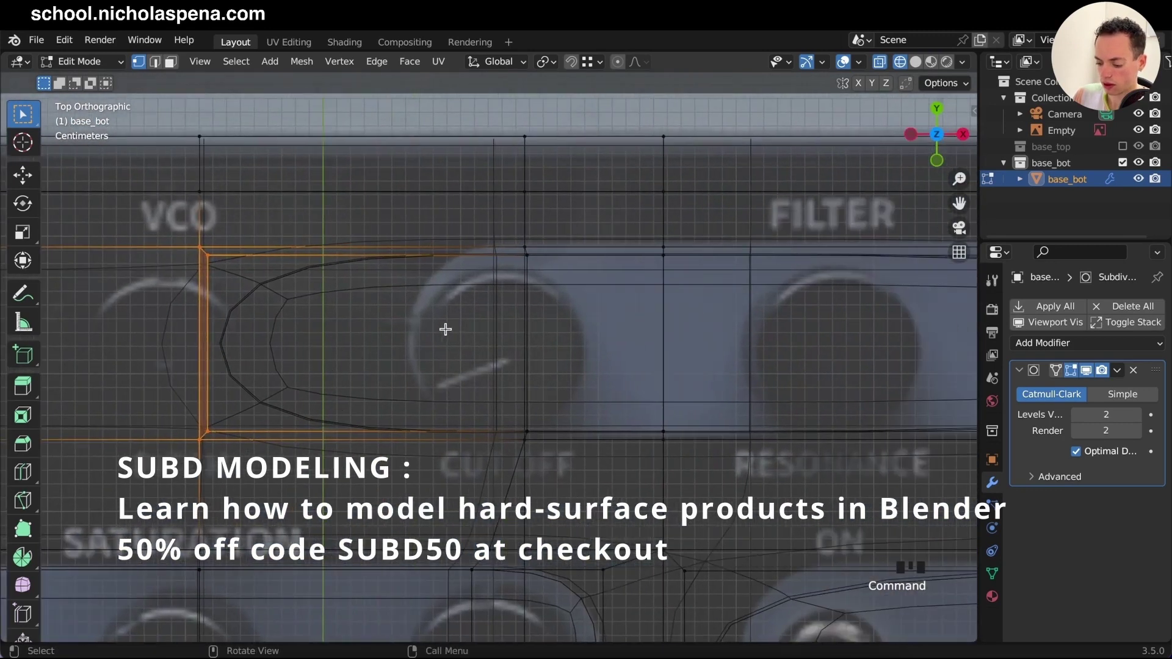
{"action": "key", "text": "g"}
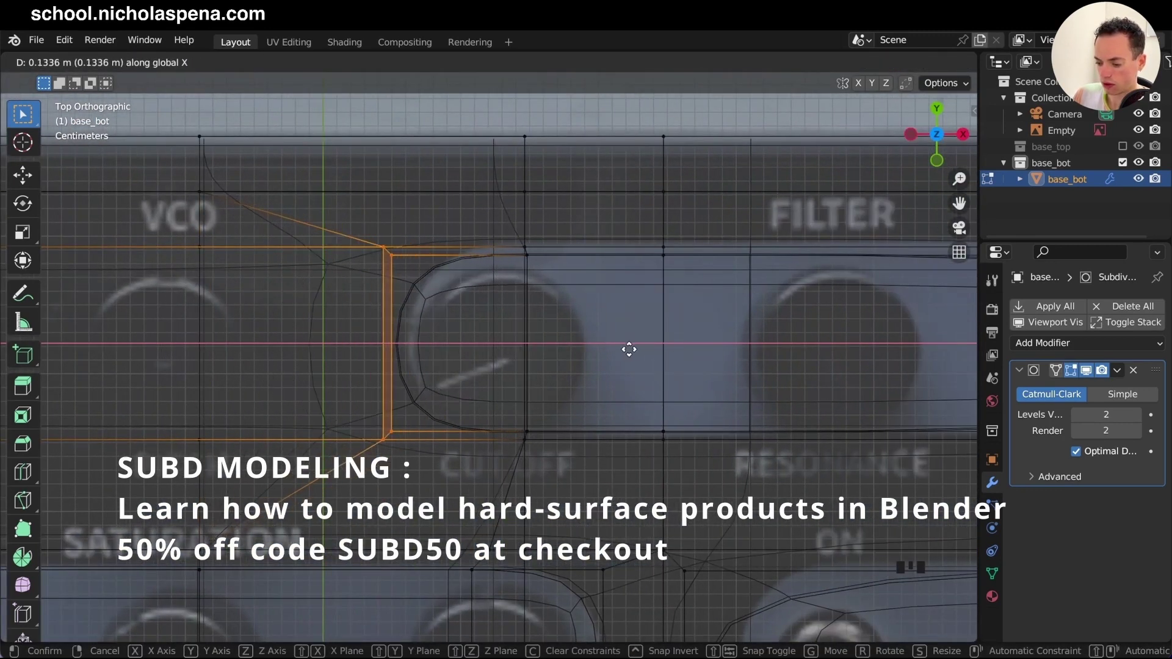
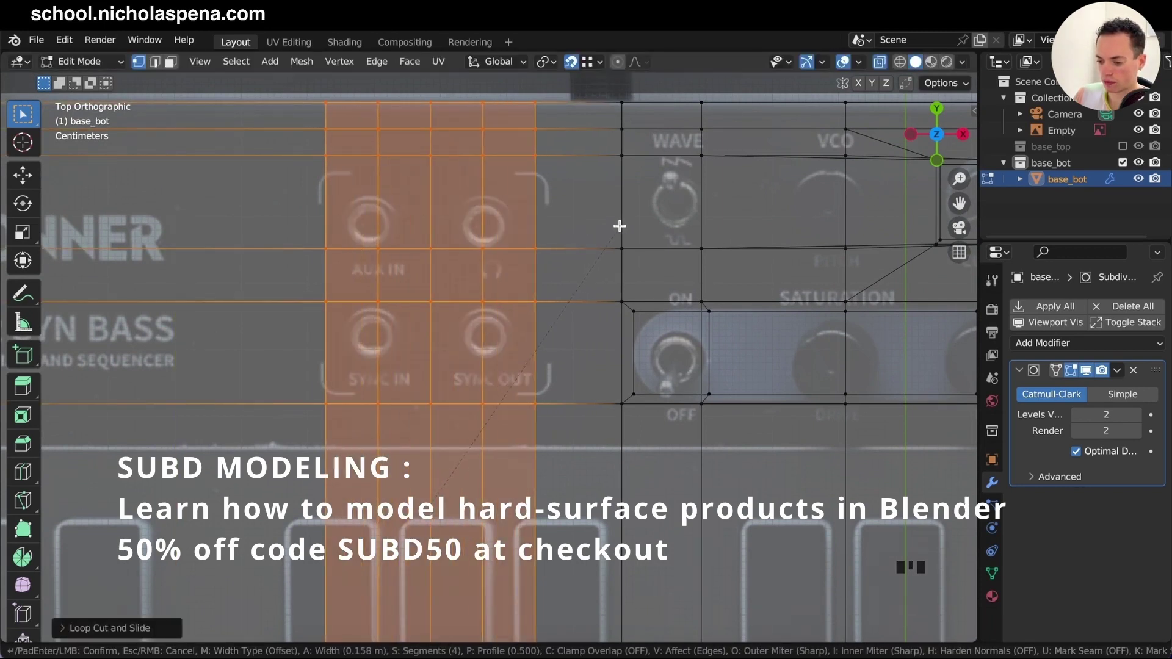
{"action": "left_click", "coordinate": [618, 226]}
Step: Grow the selection around the jack holes, scale the hexagonal rings tighter, and save the file
{"action": "key", "text": "alt+z"}
{"action": "key", "text": "s"}
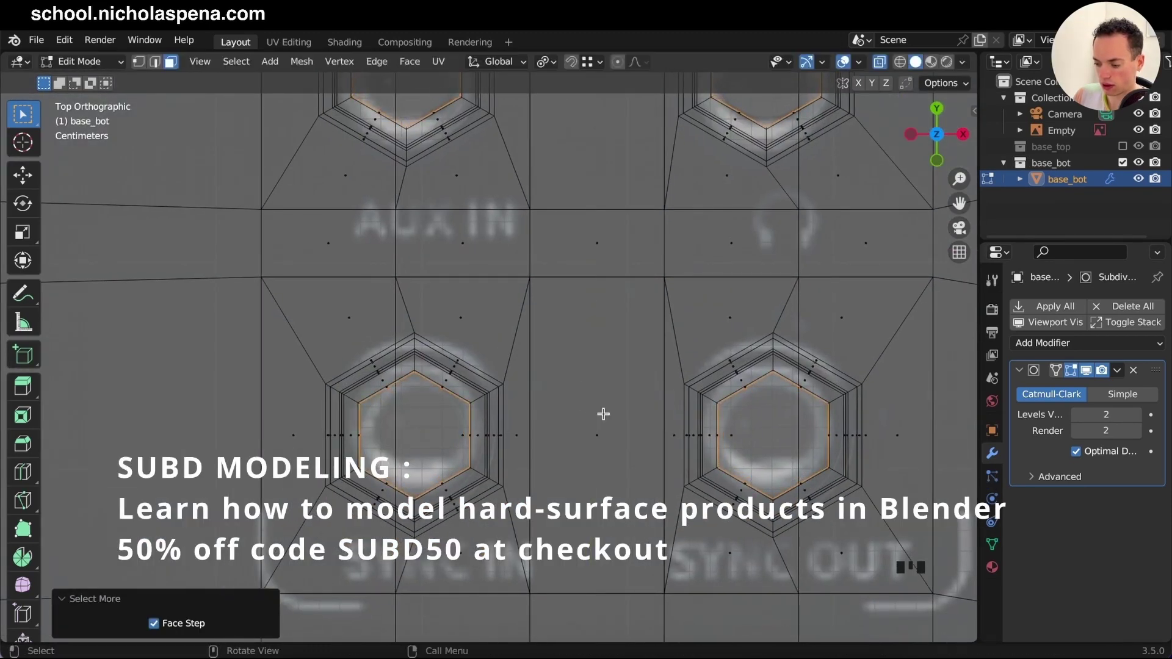
{"action": "key", "text": "s"}
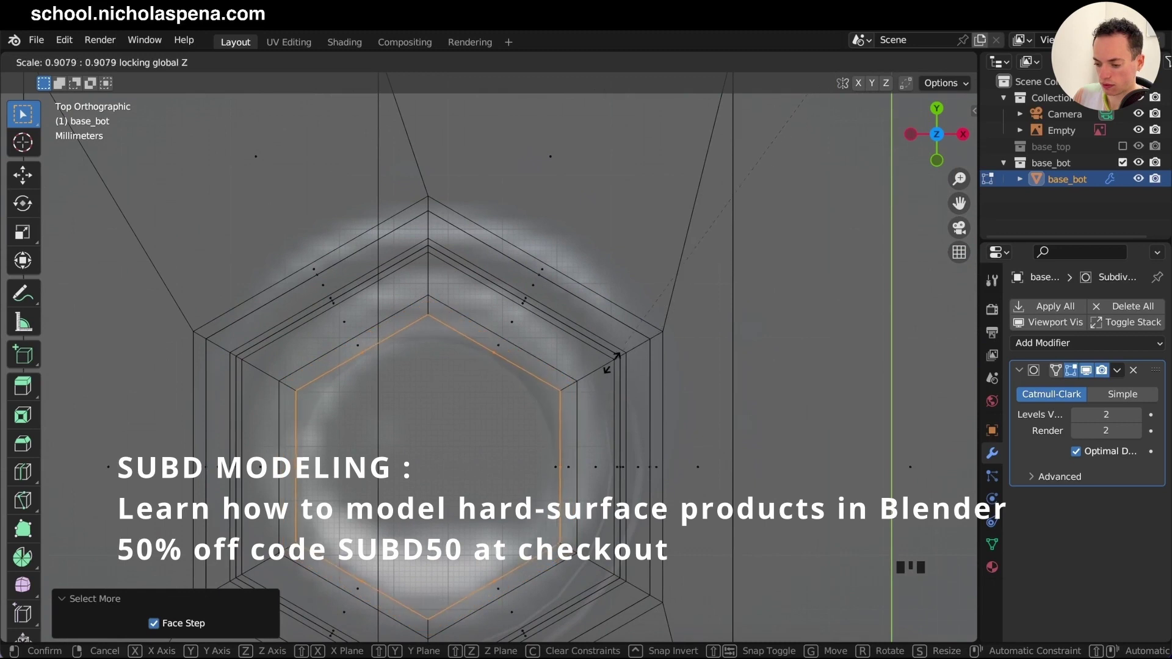
{"action": "key", "text": "Tab"}
{"action": "key", "text": "s"}
{"action": "key", "text": "alt+z"}
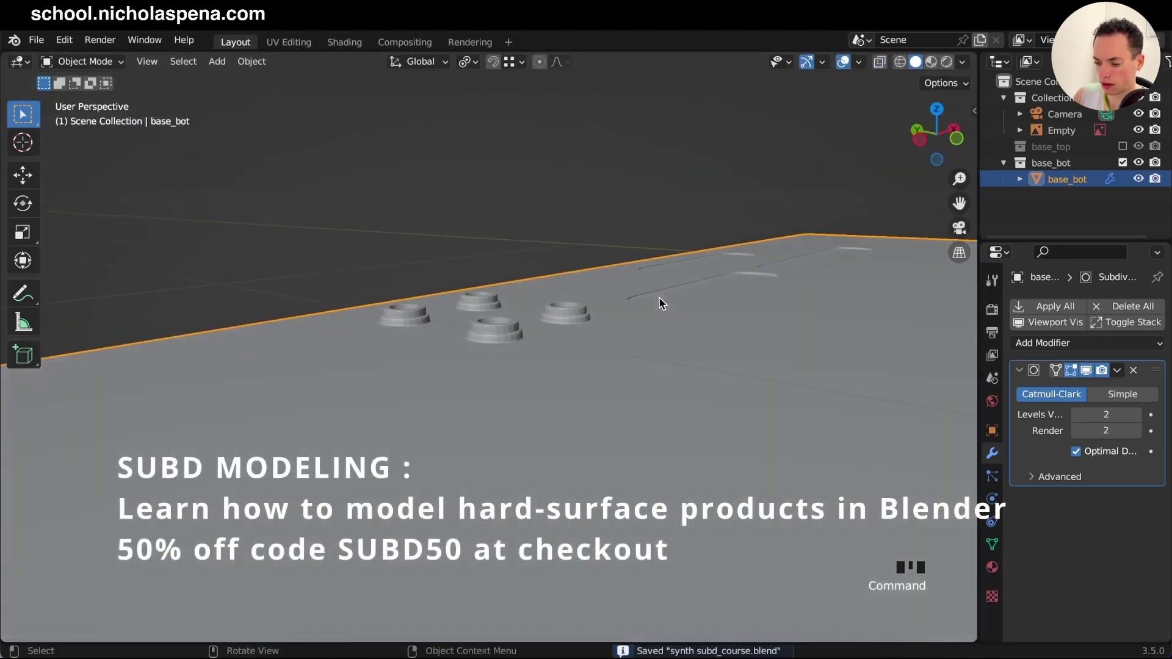
Step: Slide the socket edge loops sharper, nudge vertices along Y, save, and add a small cube above the base
{"action": "key", "text": "Tab"}
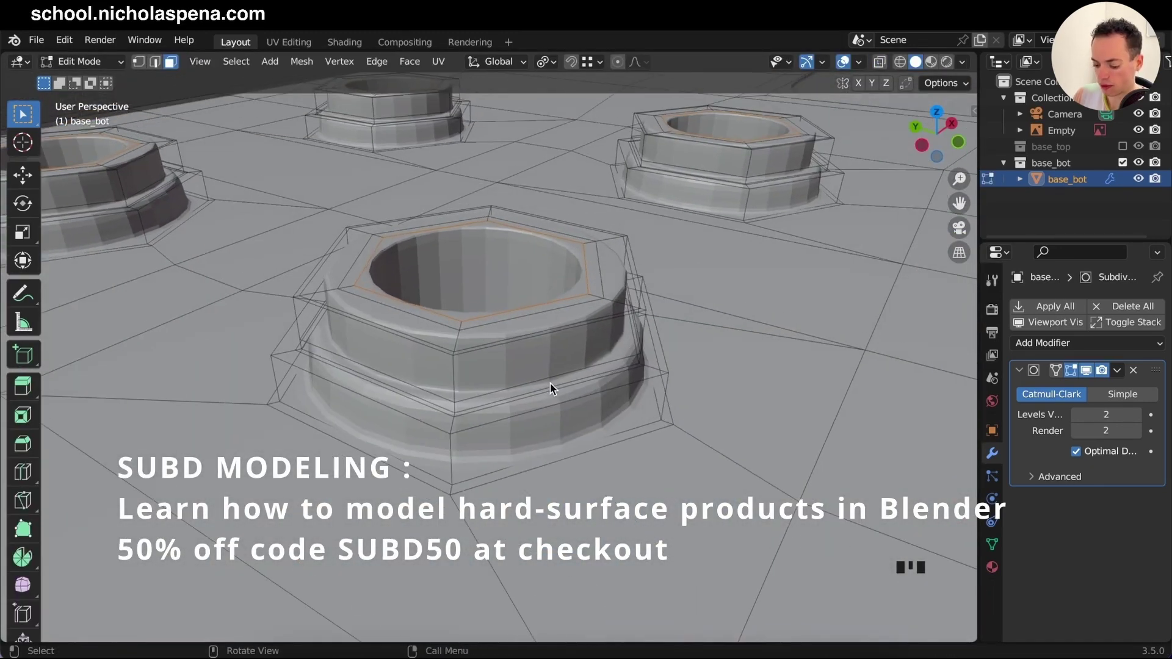
{"action": "key", "text": "ctrl+r"}
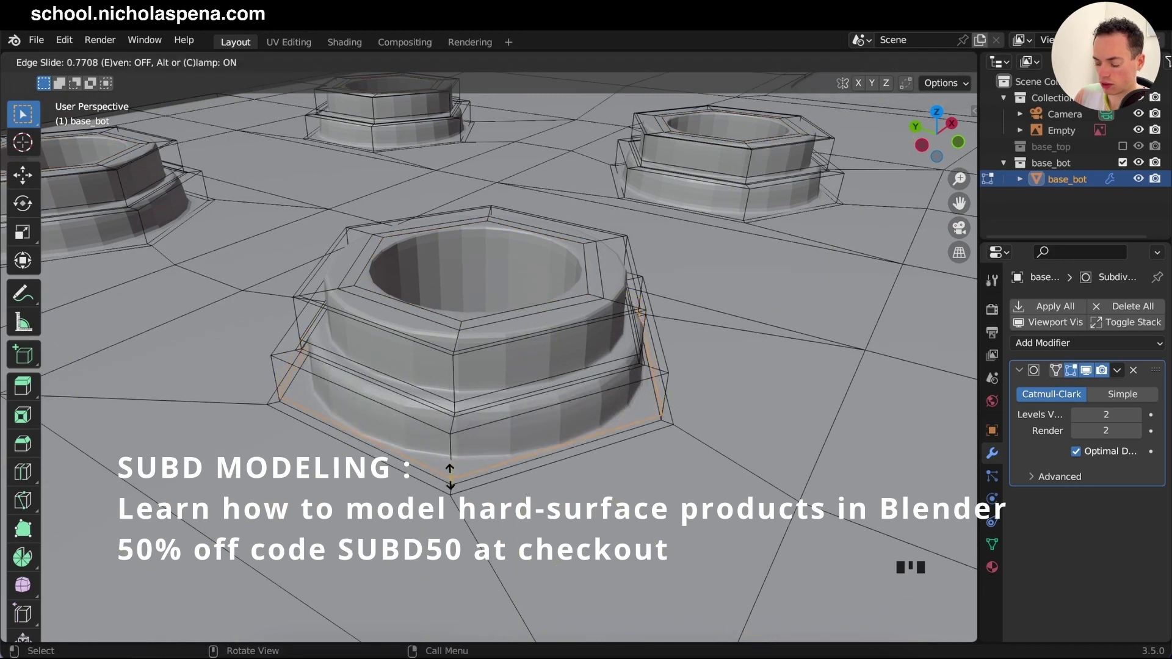
{"action": "key", "text": "ctrl+r"}
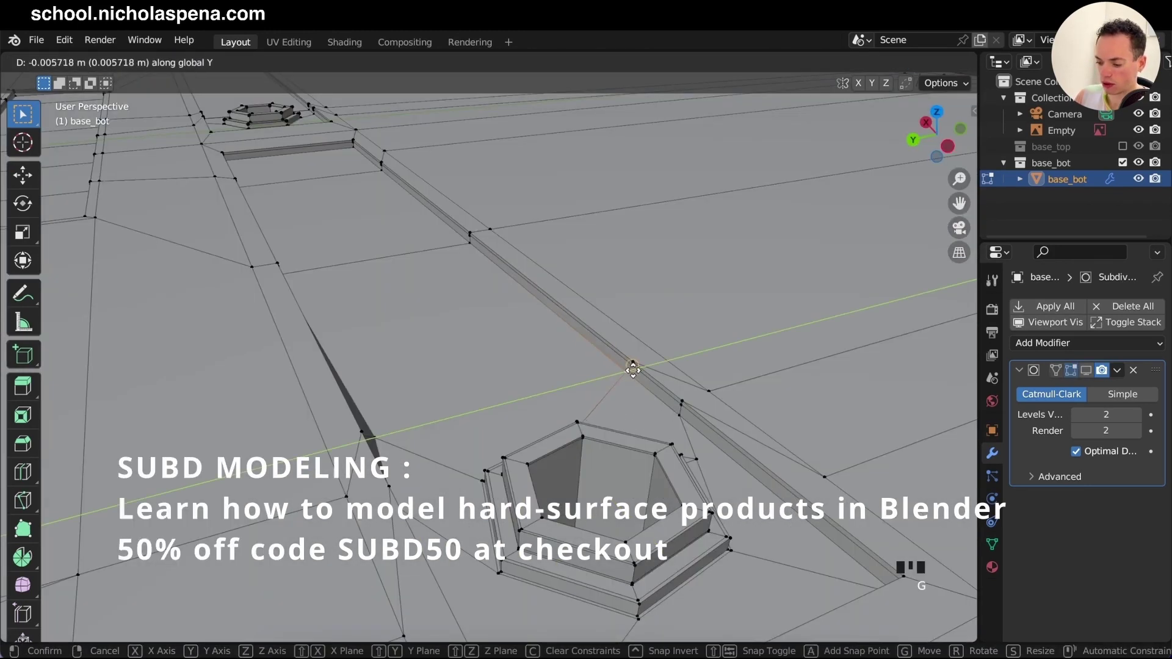
{"action": "key", "text": "g"}
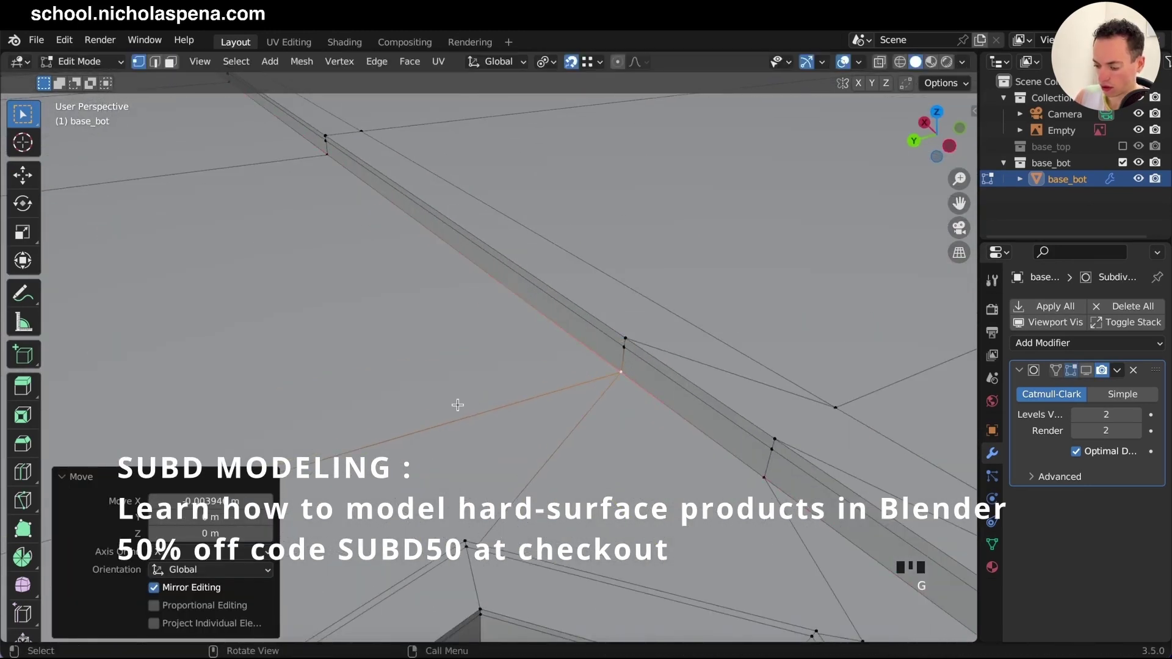
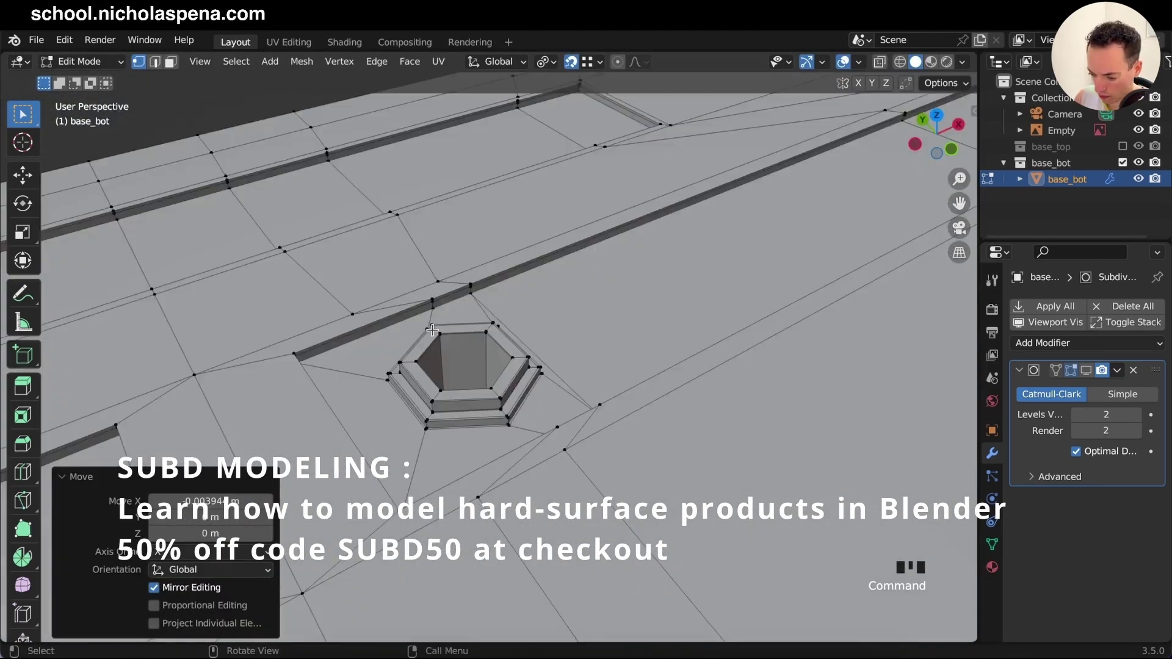
{"action": "key", "text": "s"}
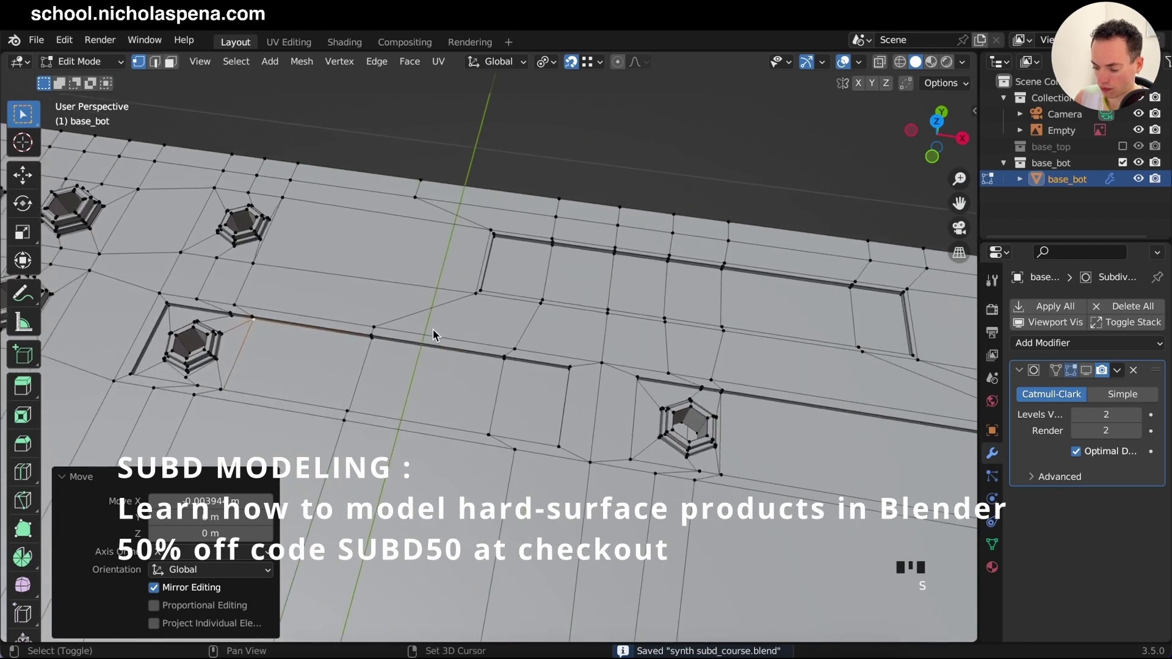
{"action": "left_click", "coordinate": [437, 333]}
Step: Extrude the cube into a tall column, widen its top face and inset it into a knob shape
{"action": "key", "text": "e"}
{"action": "key", "text": "e"}
{"action": "key", "text": "s"}
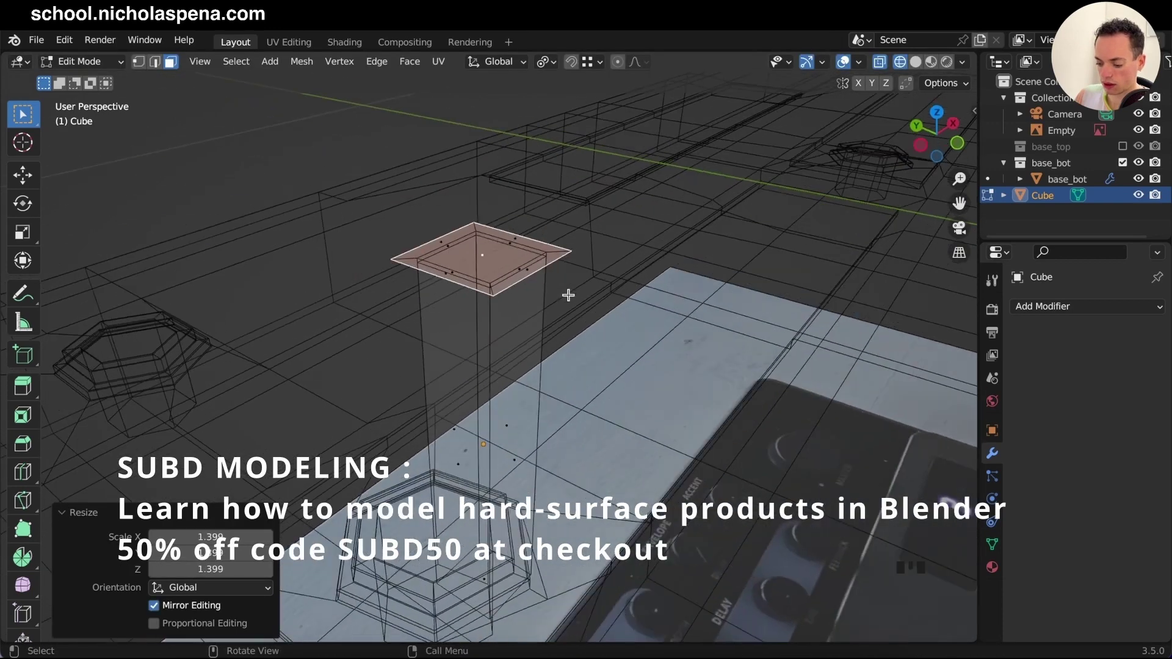
{"action": "key", "text": "e"}
{"action": "key", "text": "i"}
Step: Give the knob a Subdivision Surface modifier and supporting loop cuts to hold its edges
{"action": "key", "text": "Tab"}
{"action": "left_click", "coordinate": [851, 606]}
{"action": "key", "text": "Tab"}
{"action": "key", "text": "Tab"}
{"action": "key", "text": "Tab"}
{"action": "key", "text": "ctrl+e"}
{"action": "key", "text": "ctrl+r"}
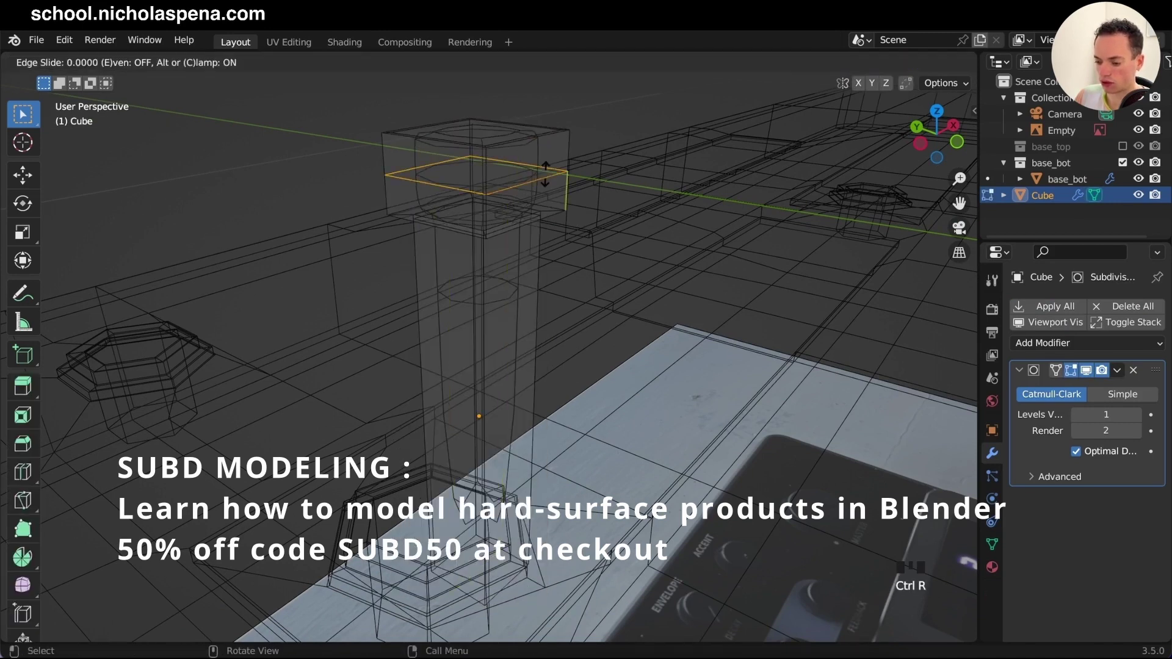
{"action": "key", "text": "Tab"}
{"action": "key", "text": "Tab"}
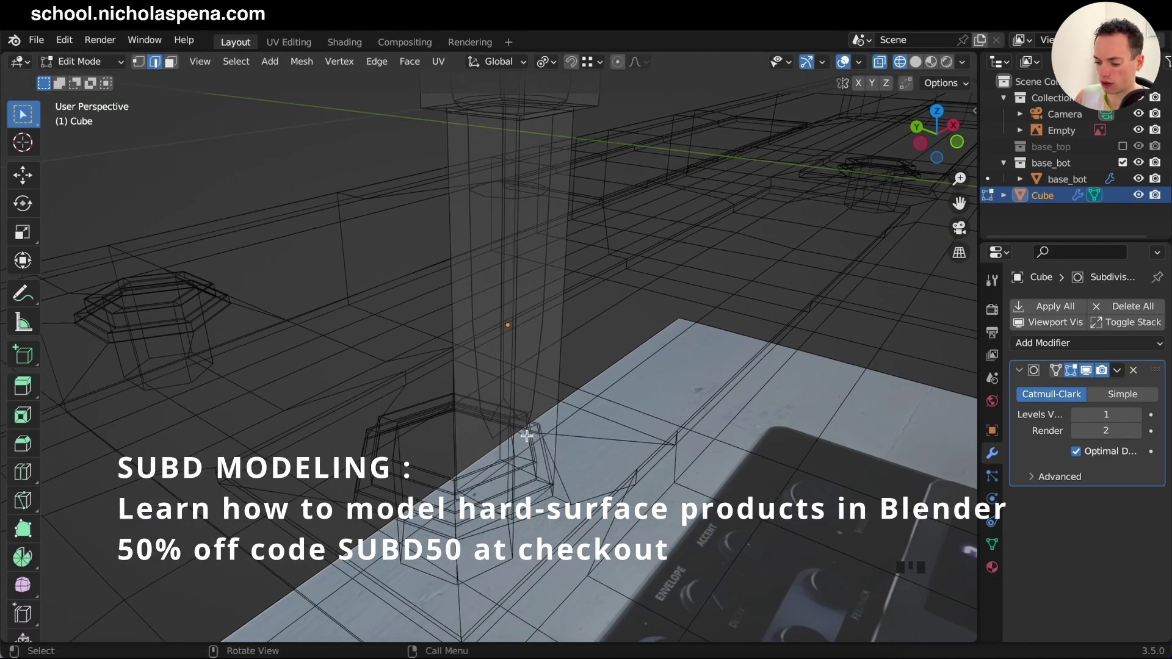
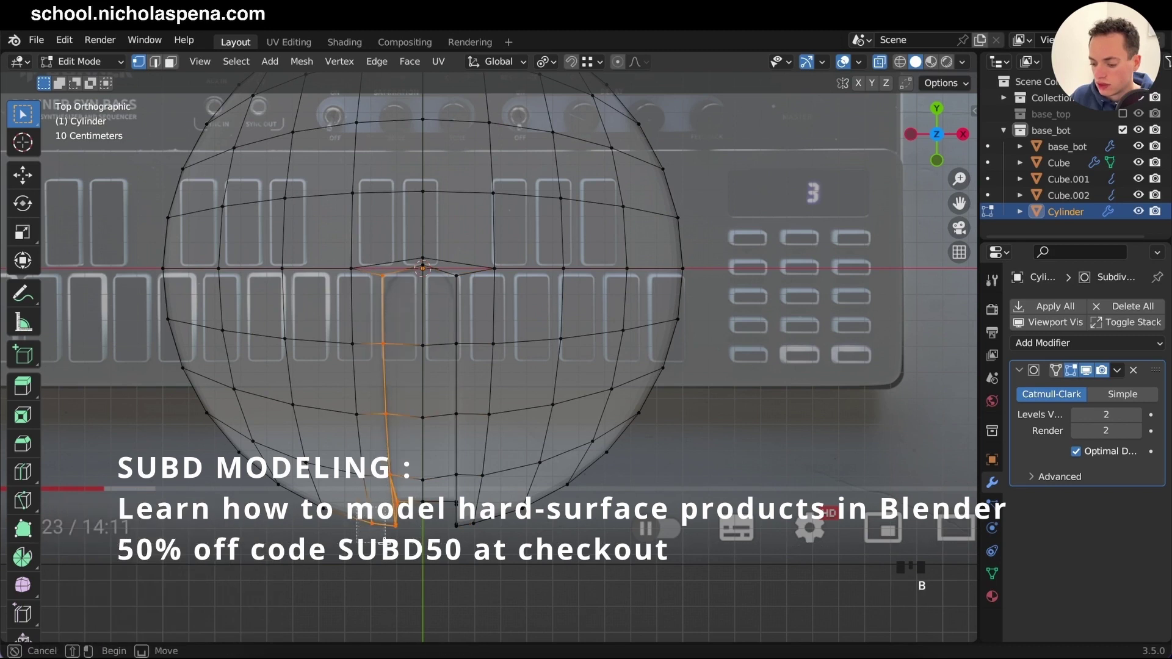
Step: Scale the cylinder's edges into a round button body with a narrow front slot
{"action": "key", "text": "s"}
{"action": "key", "text": "Tab"}
{"action": "key", "text": "alt+z"}
{"action": "key", "text": "Tab"}
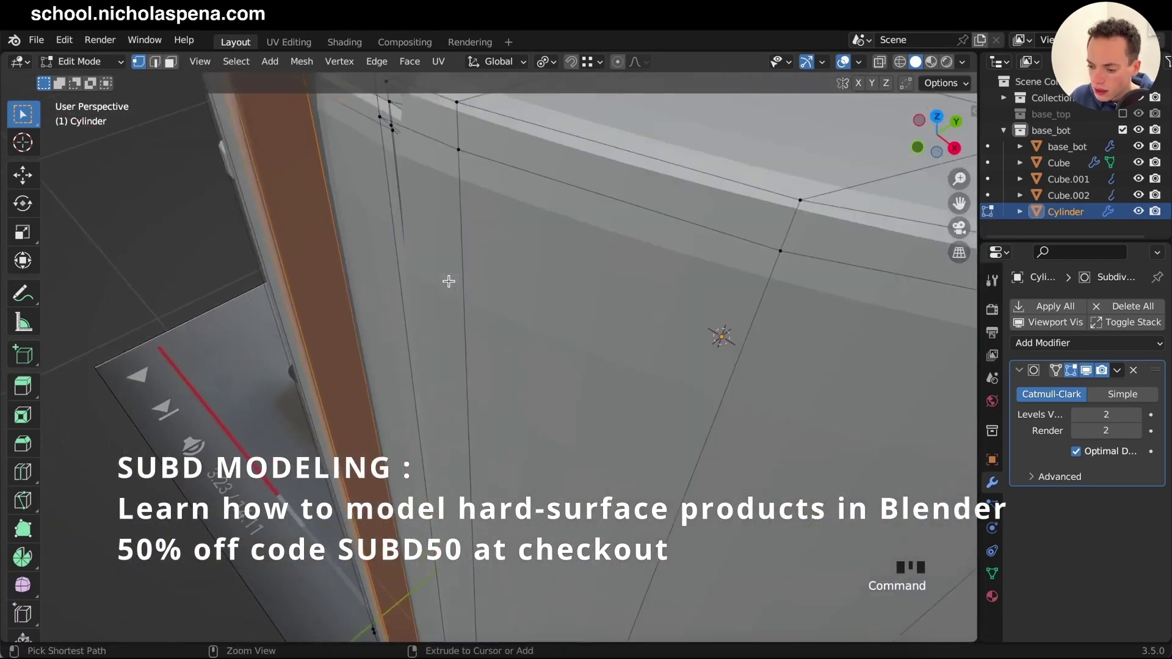
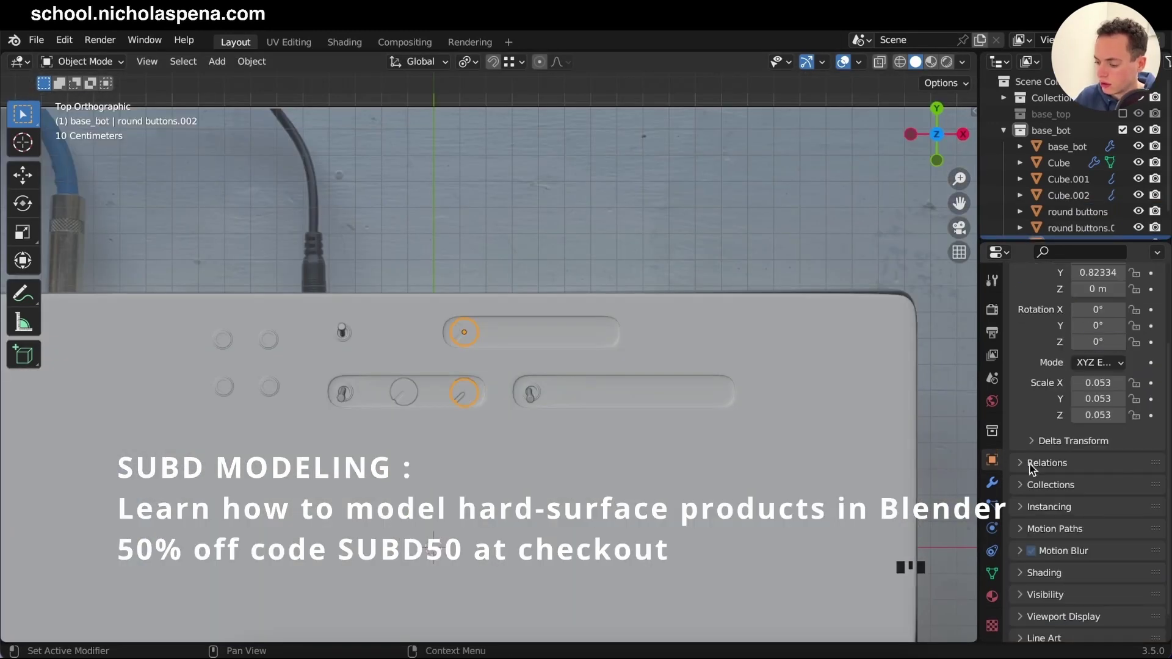
Step: Lower the Array modifier's Factor X to space out the round button copies
{"action": "left_click", "coordinate": [999, 486]}
{"action": "left_click", "coordinate": [1107, 498]}
{"action": "left_click_drag", "start_coordinate": [1103, 493], "coordinate": [1056, 491]}
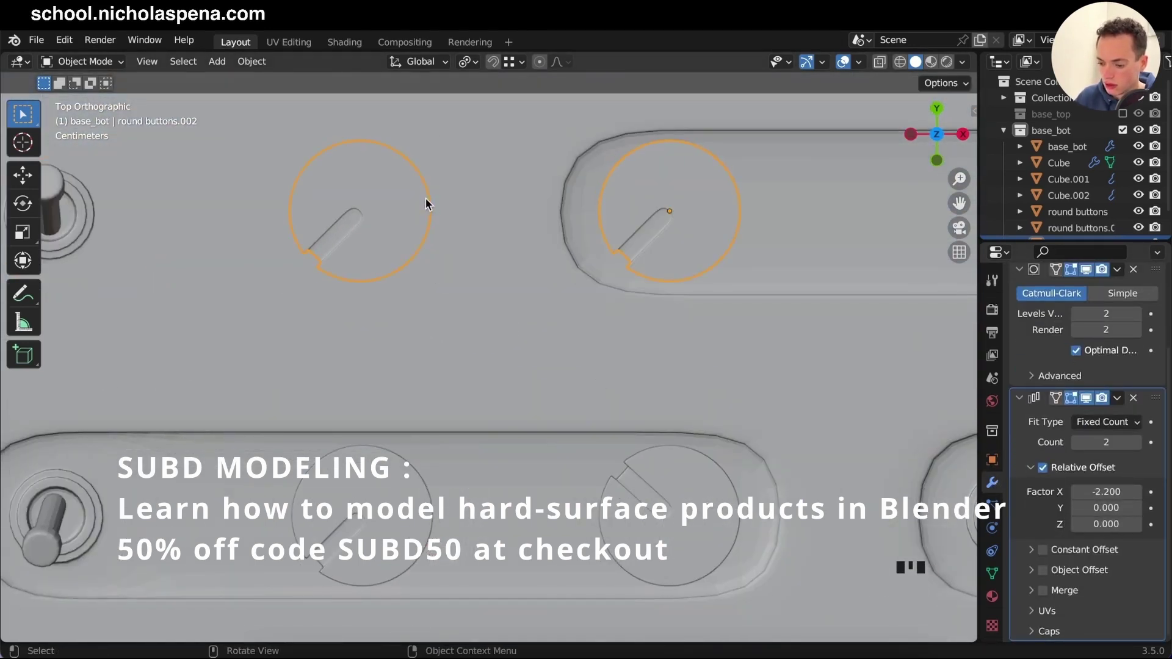
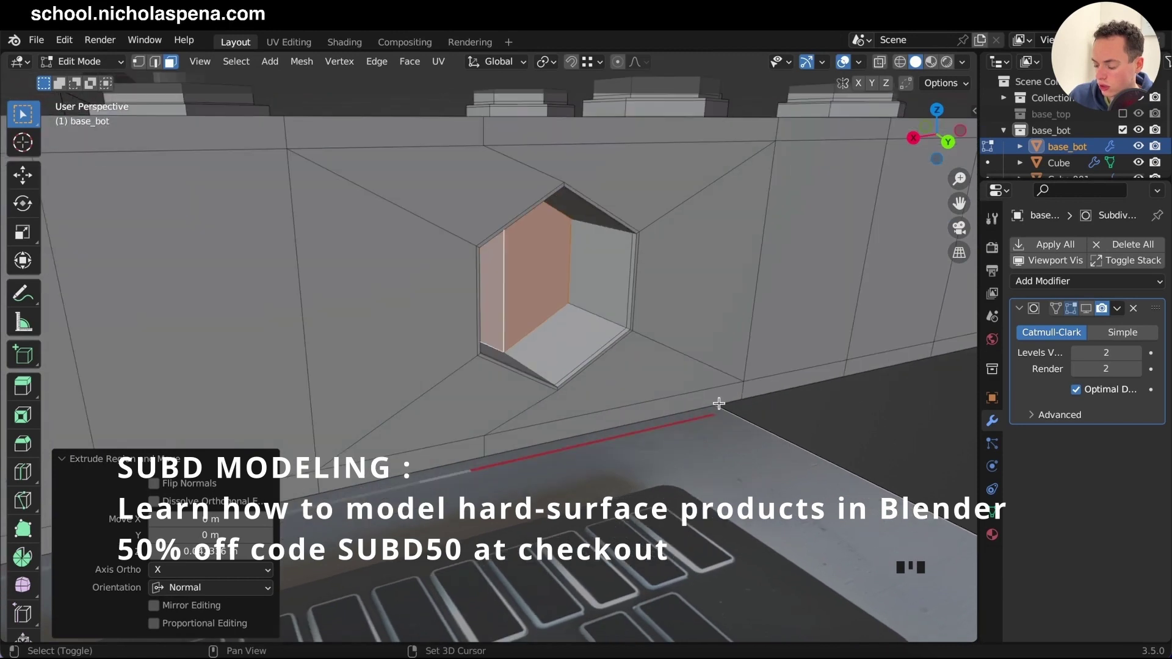
Step: Inset and push the hexagonal jack socket inward on the base's side, back to Object Mode
{"action": "key", "text": "e"}
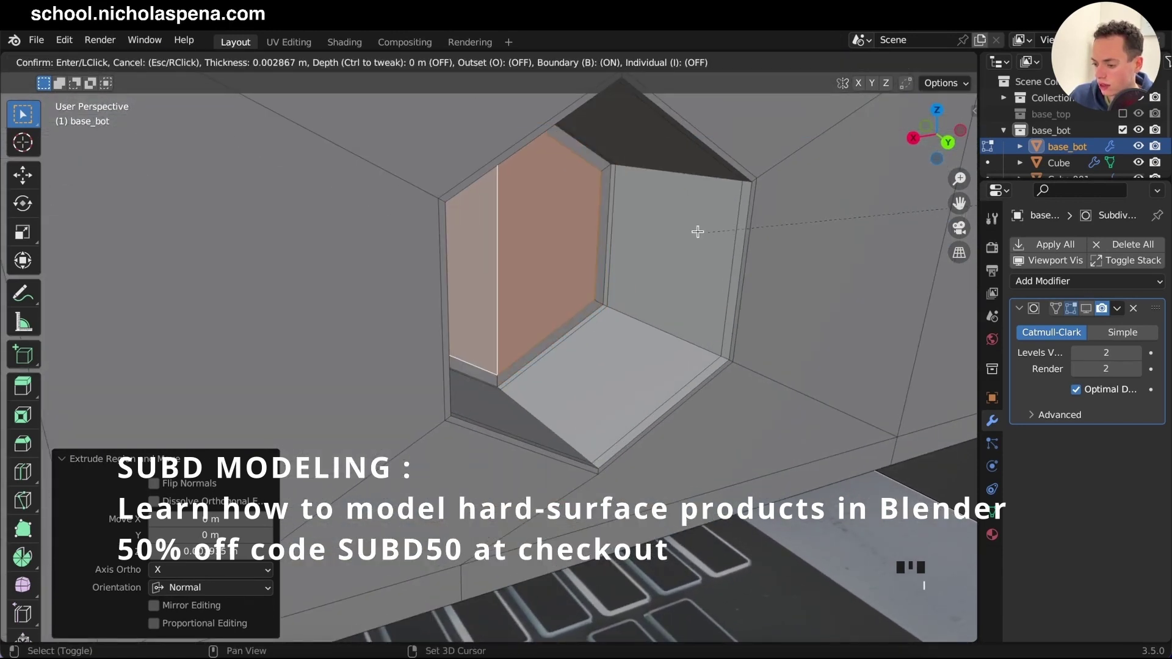
{"action": "key", "text": "Tab"}
{"action": "key", "text": "s"}
Step: Save the synth file and start a fresh General scene
{"action": "left_click", "coordinate": [1078, 315]}
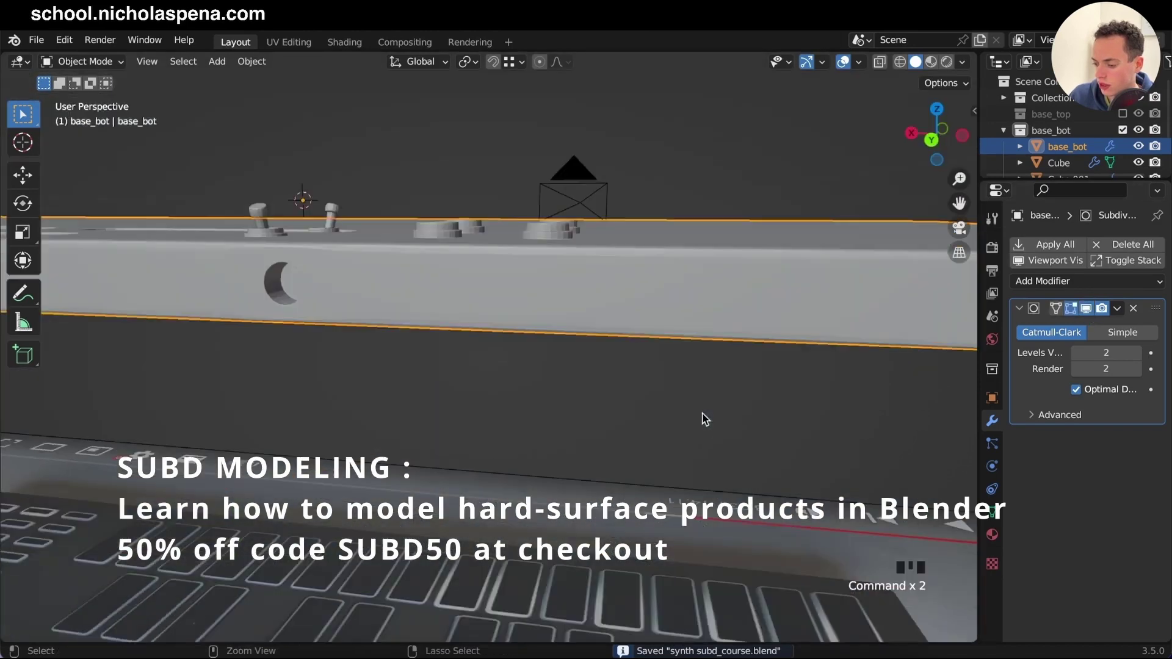
{"action": "key", "text": "Tab"}
{"action": "left_click", "coordinate": [1089, 315]}
Step: Confirm the new General scene and delete its default cube, leaving only the camera
{"action": "left_click", "coordinate": [554, 388]}
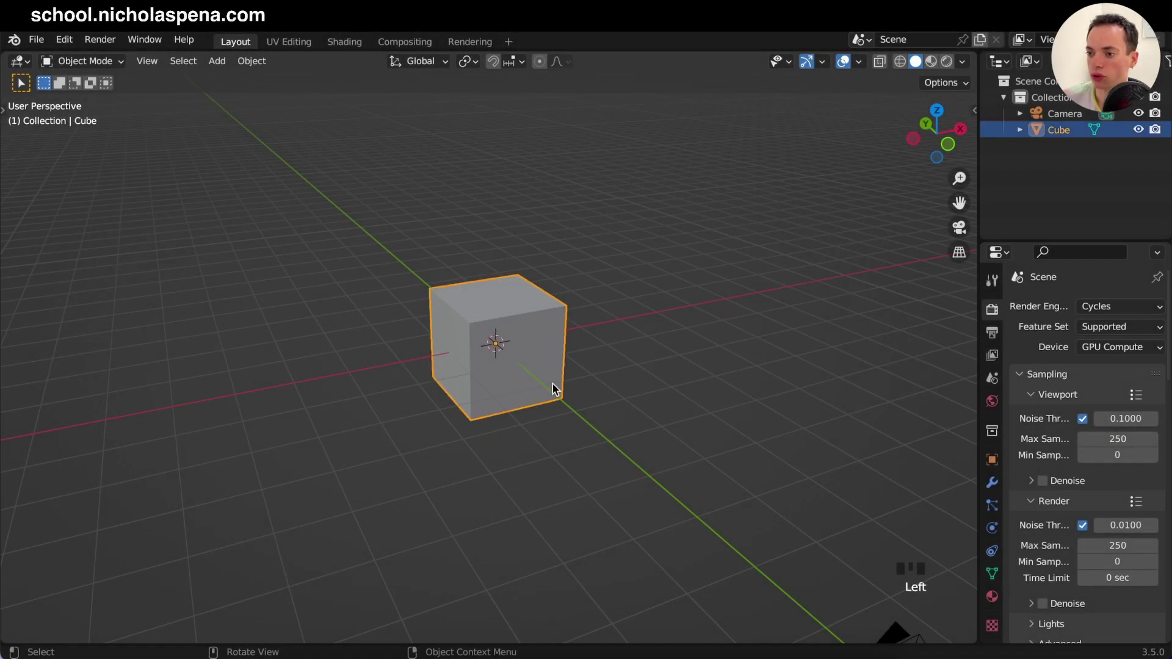
{"action": "key", "text": "x"}
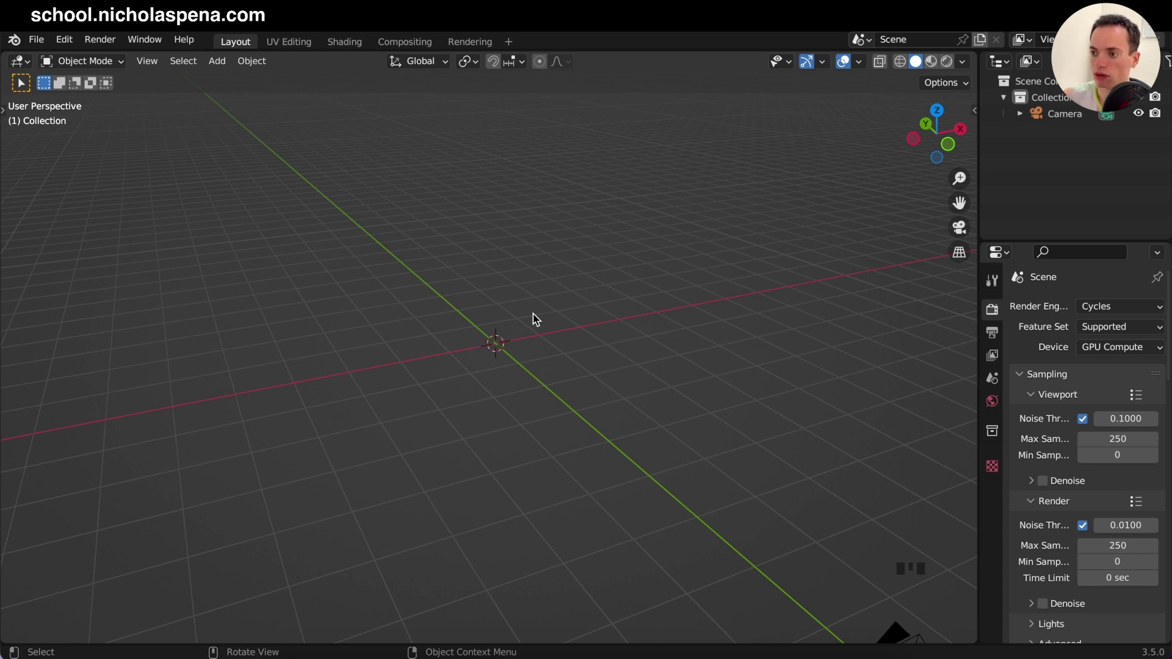
Step: Add the Kindle photo as a reference image empty and zero its rotation so it sits upright
{"action": "key", "text": "shift+a"}
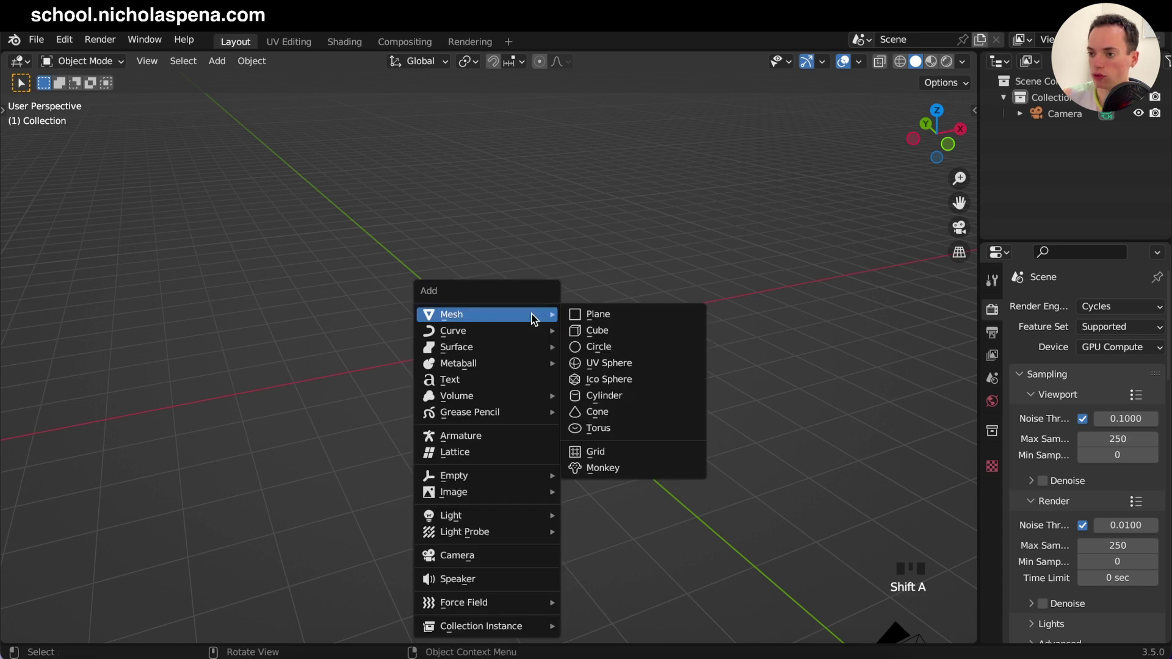
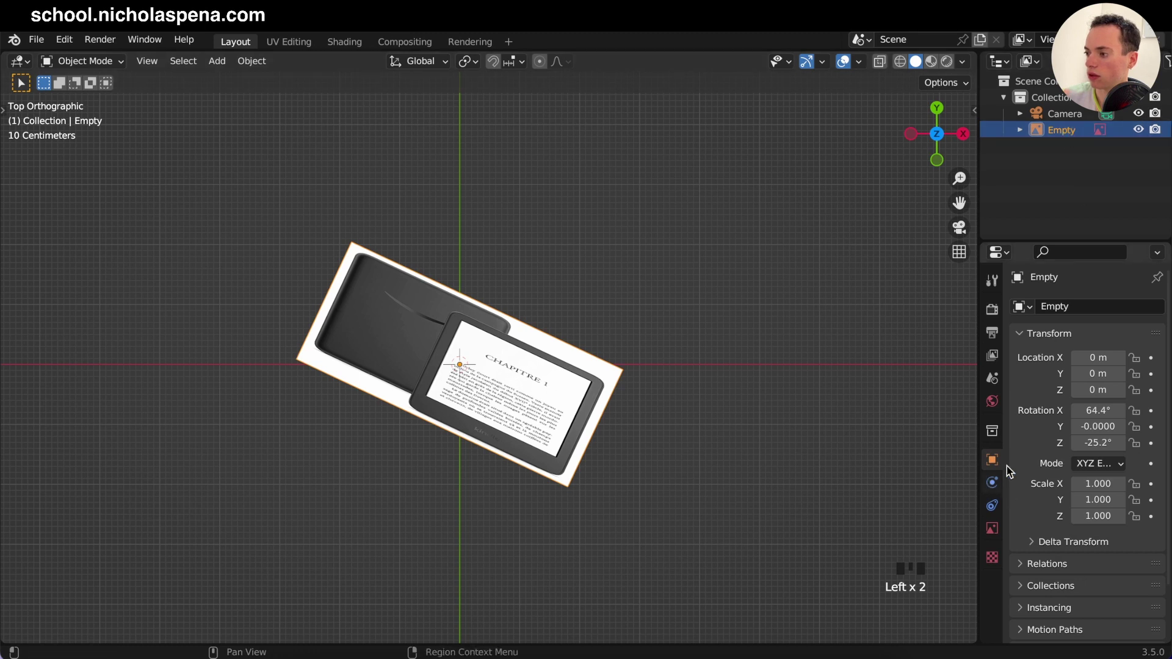
{"action": "left_click_drag", "start_coordinate": [1092, 408], "coordinate": [674, 349]}
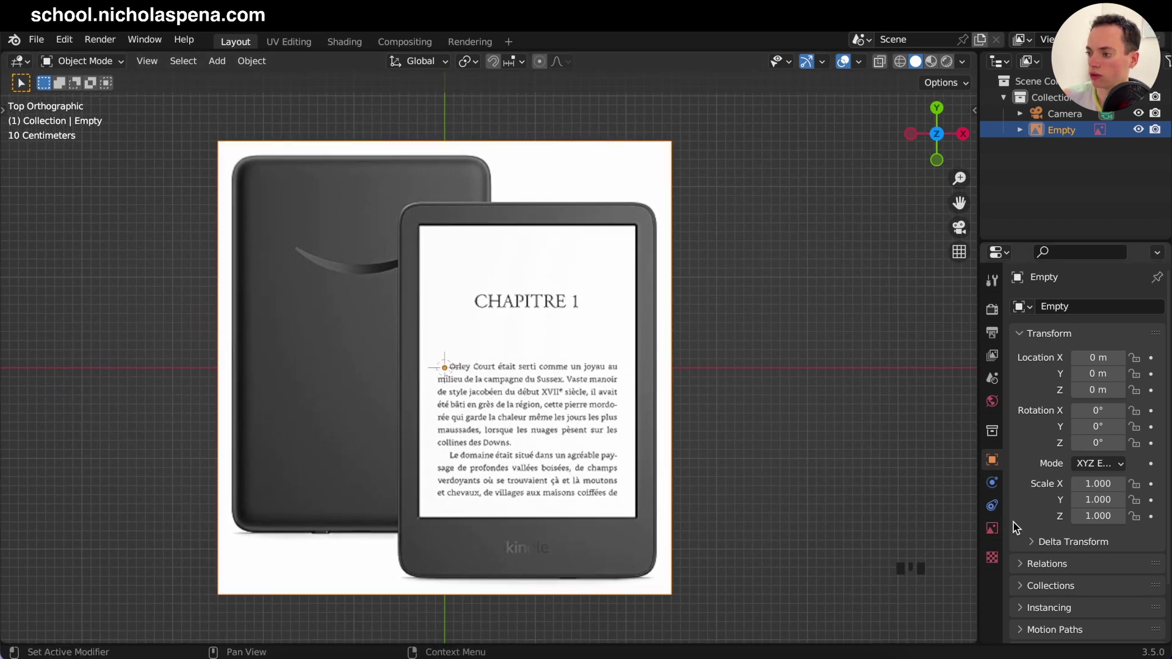
{"action": "left_click", "coordinate": [991, 525]}
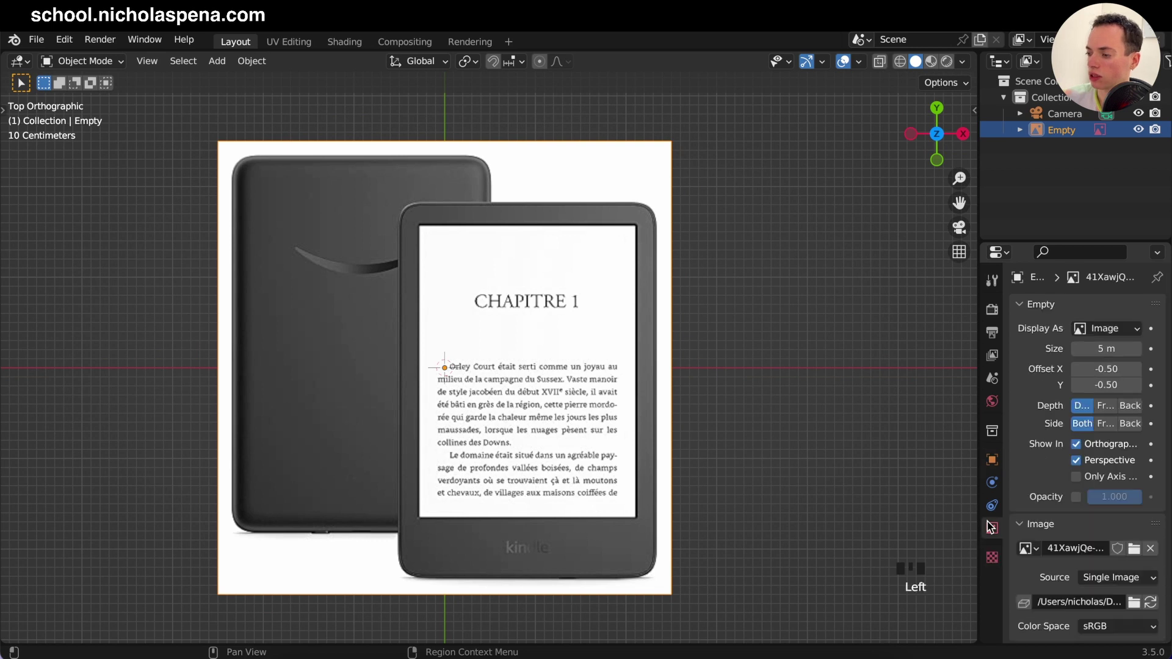
Step: Orbit into perspective and add a new plane mesh over the Kindle reference
{"action": "left_click", "coordinate": [1079, 498]}
{"action": "left_click_drag", "start_coordinate": [1130, 498], "coordinate": [727, 388]}
{"action": "key", "text": "shift+a"}
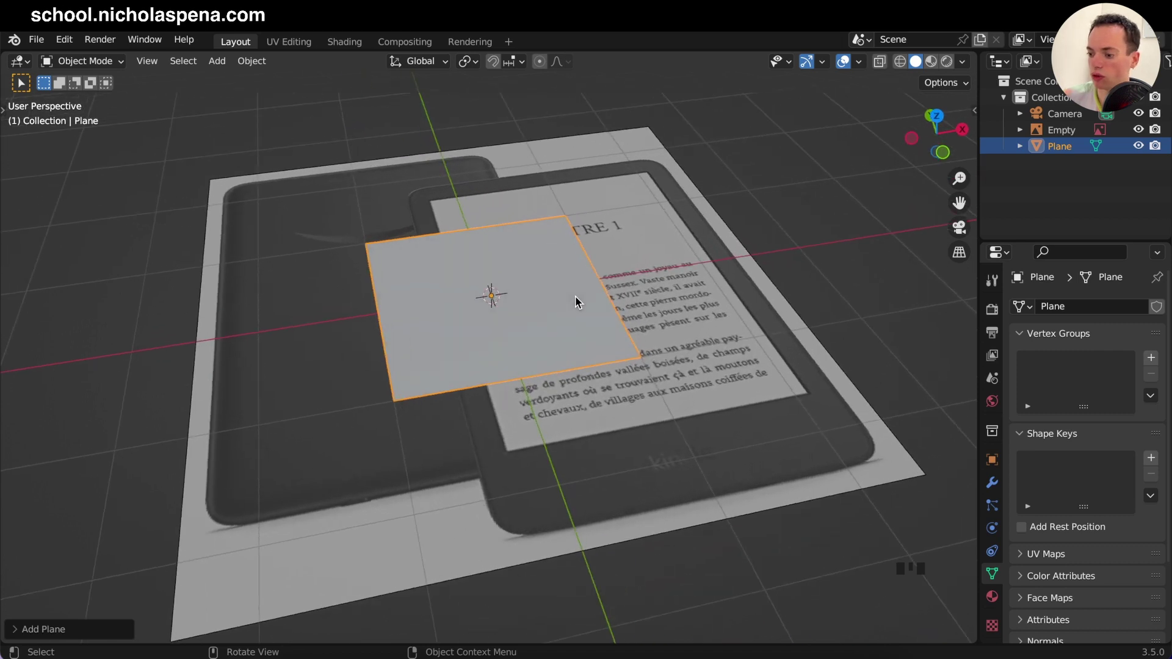
Step: Position the reference under the plane in top view, fade its opacity and enable X-ray
{"action": "key", "text": "KP_7"}
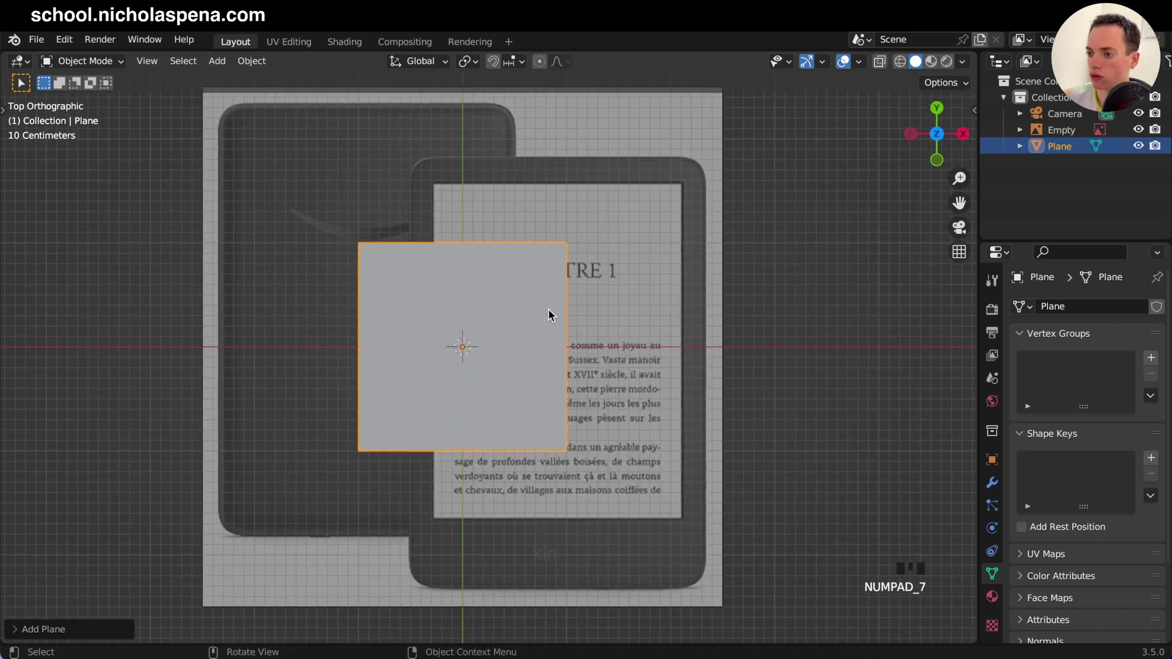
{"action": "left_click", "coordinate": [794, 303]}
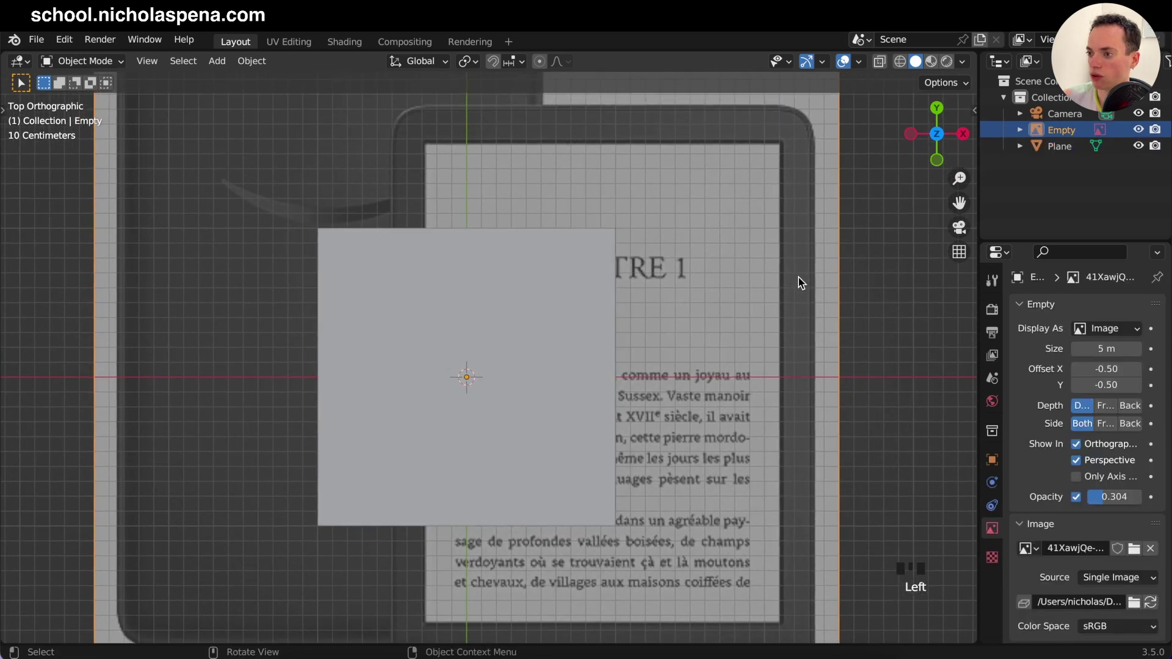
{"action": "key", "text": "g"}
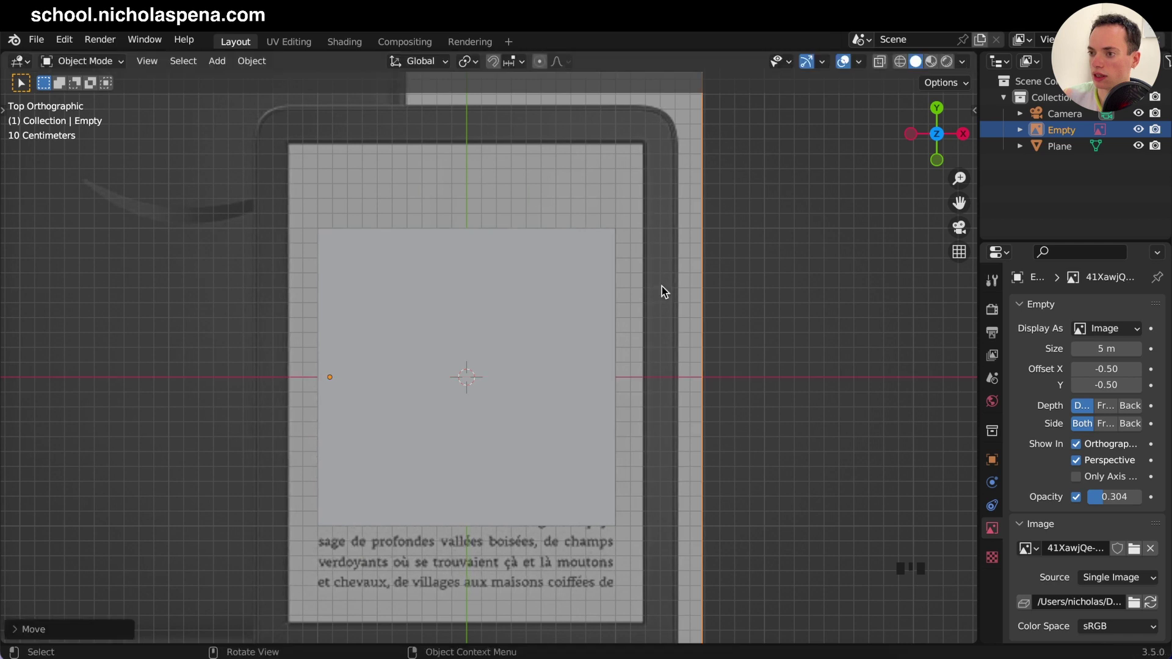
{"action": "left_click", "coordinate": [572, 318]}
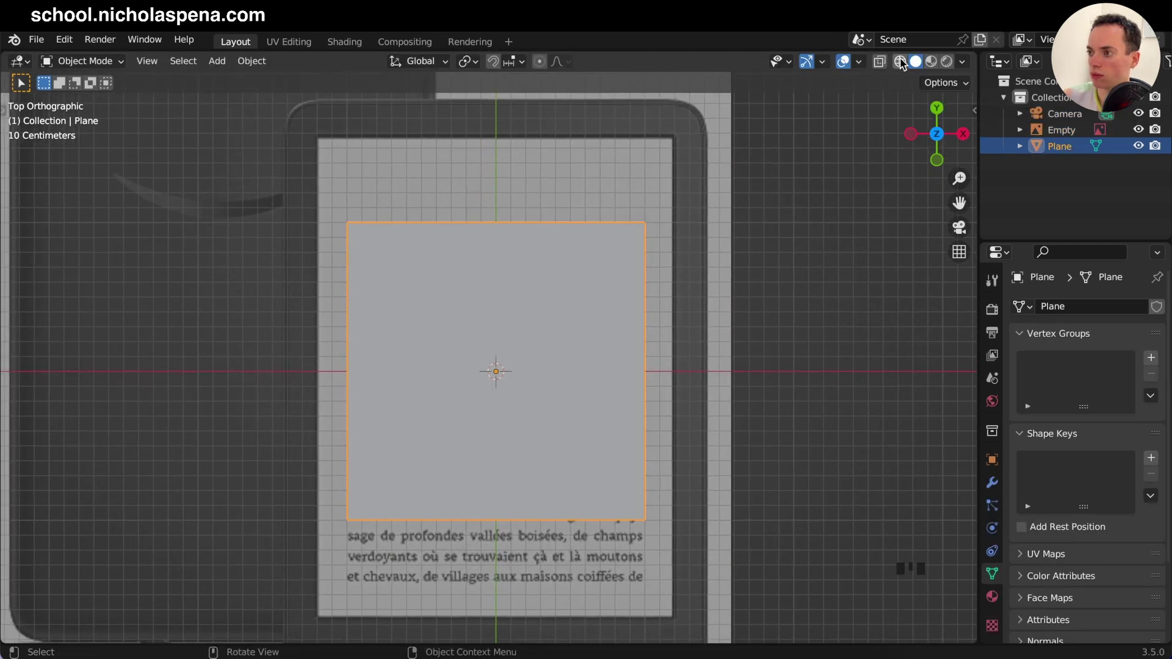
{"action": "left_click", "coordinate": [903, 61]}
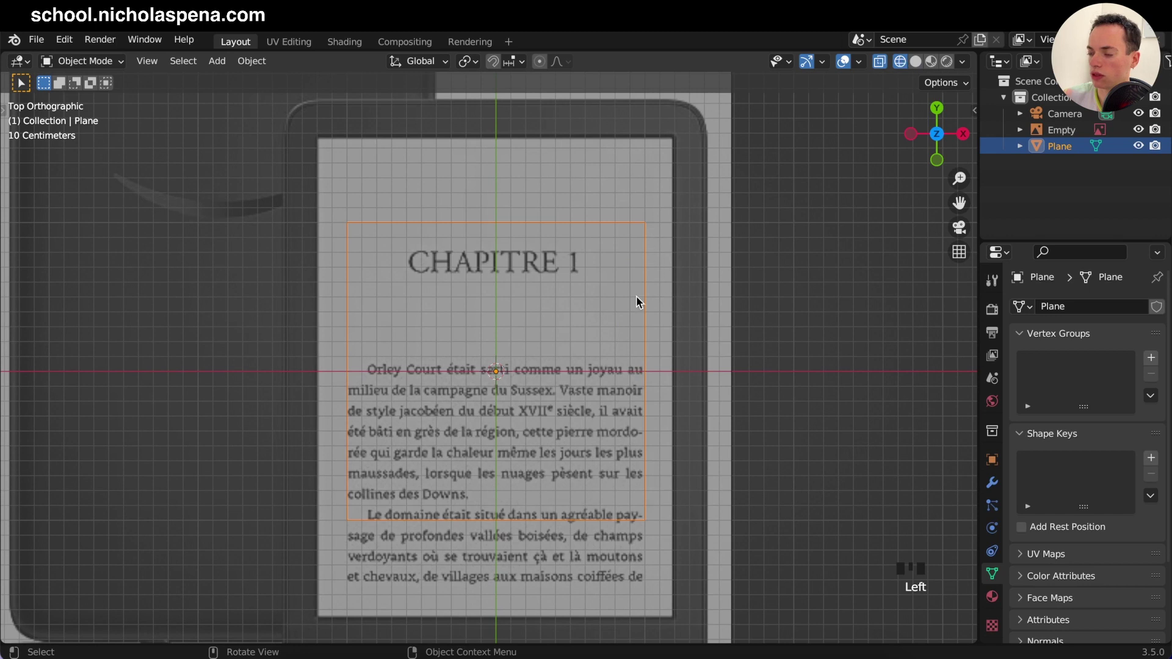
{"action": "left_click", "coordinate": [712, 213]}
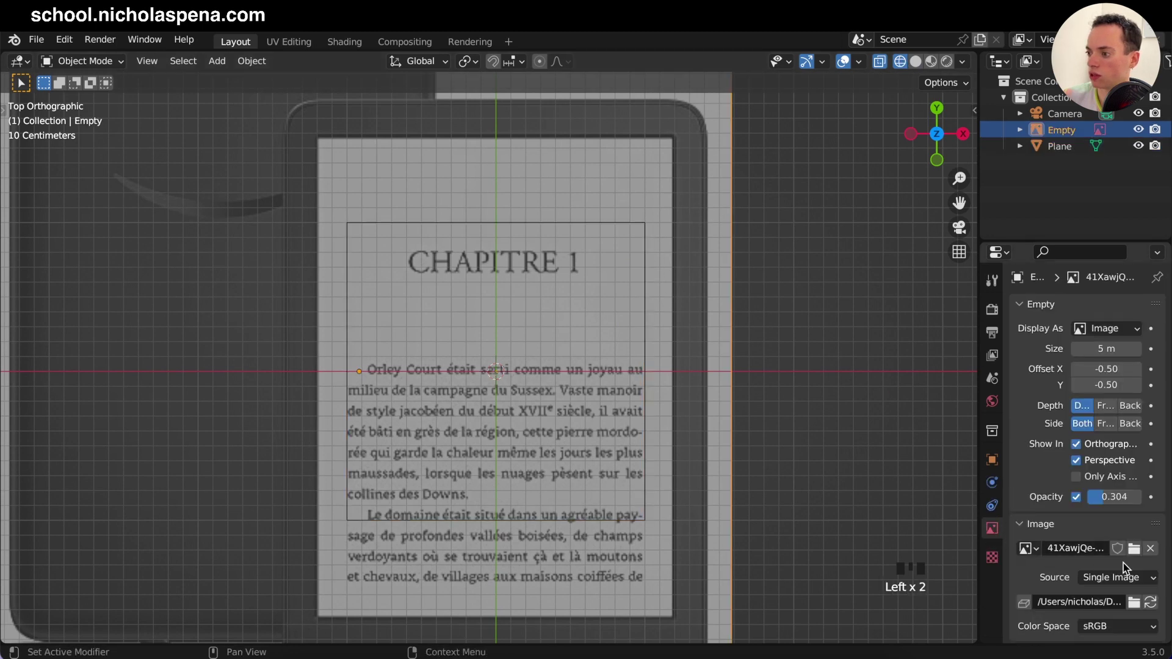
{"action": "left_click_drag", "start_coordinate": [1097, 502], "coordinate": [1077, 151]}
{"action": "left_click", "coordinate": [1077, 151]}
Step: Scale the plane along X and Y until it matches the Kindle front's outline
{"action": "key", "text": "s"}
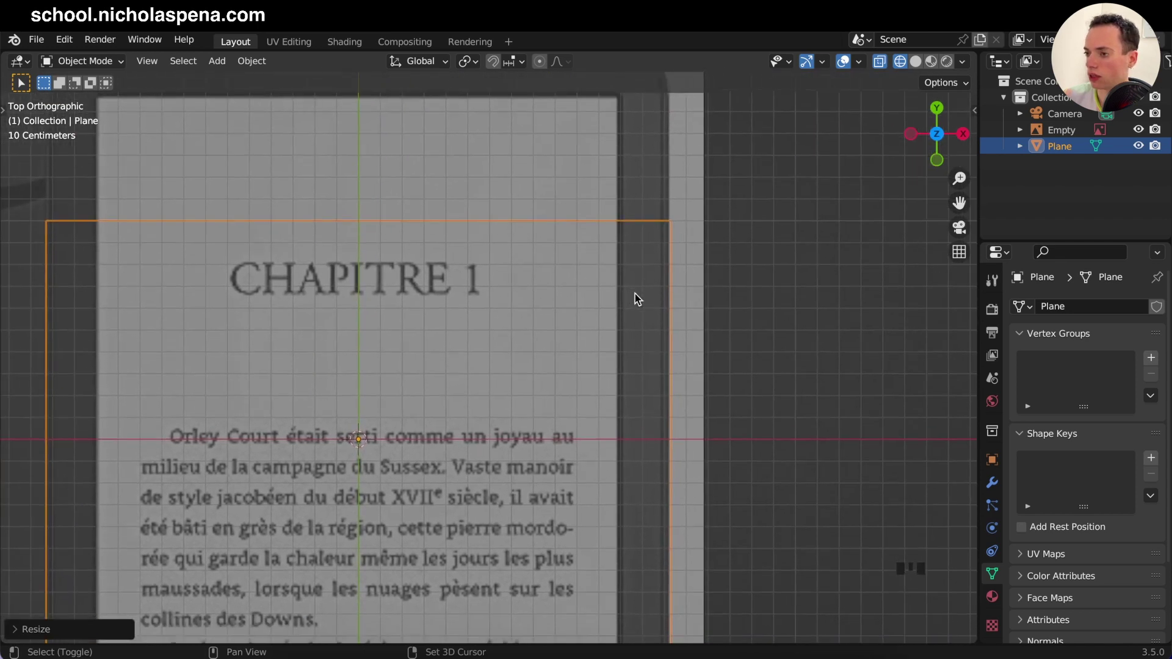
{"action": "key", "text": "s"}
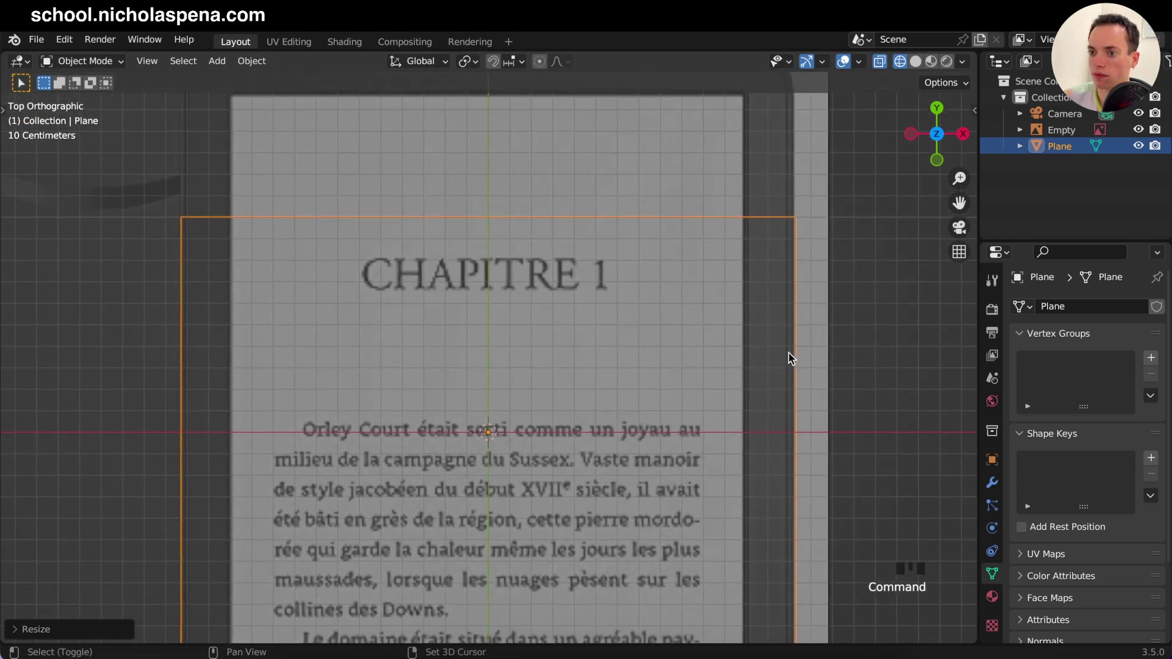
{"action": "left_click", "coordinate": [734, 359]}
{"action": "key", "text": "g"}
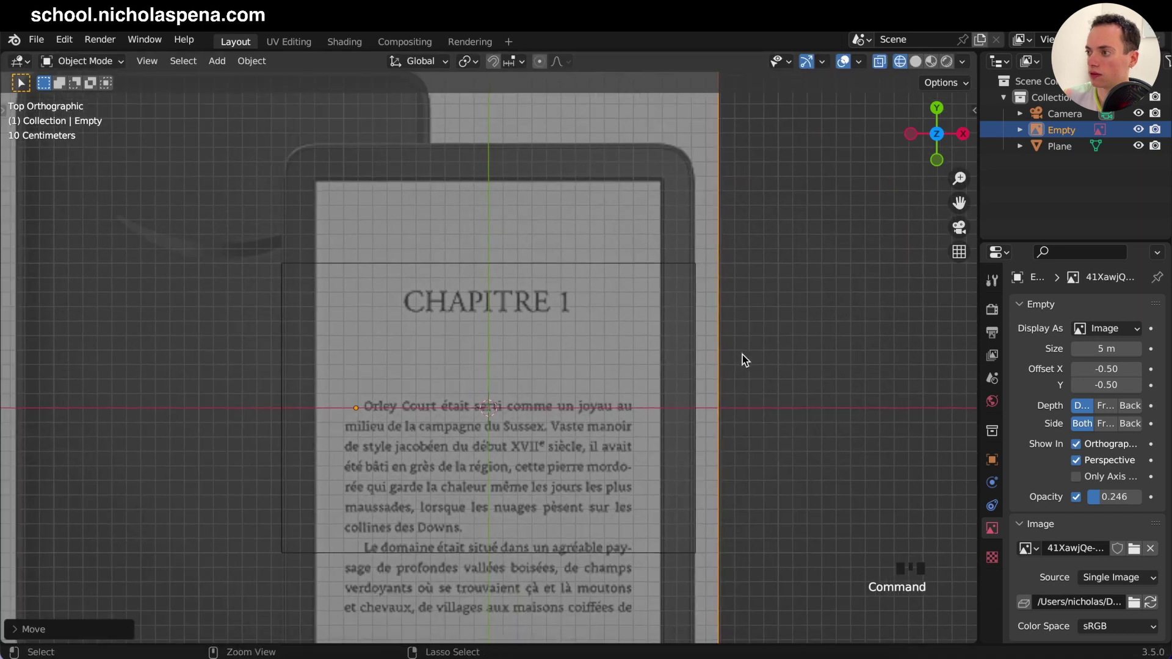
{"action": "left_click", "coordinate": [1058, 150]}
{"action": "key", "text": "s"}
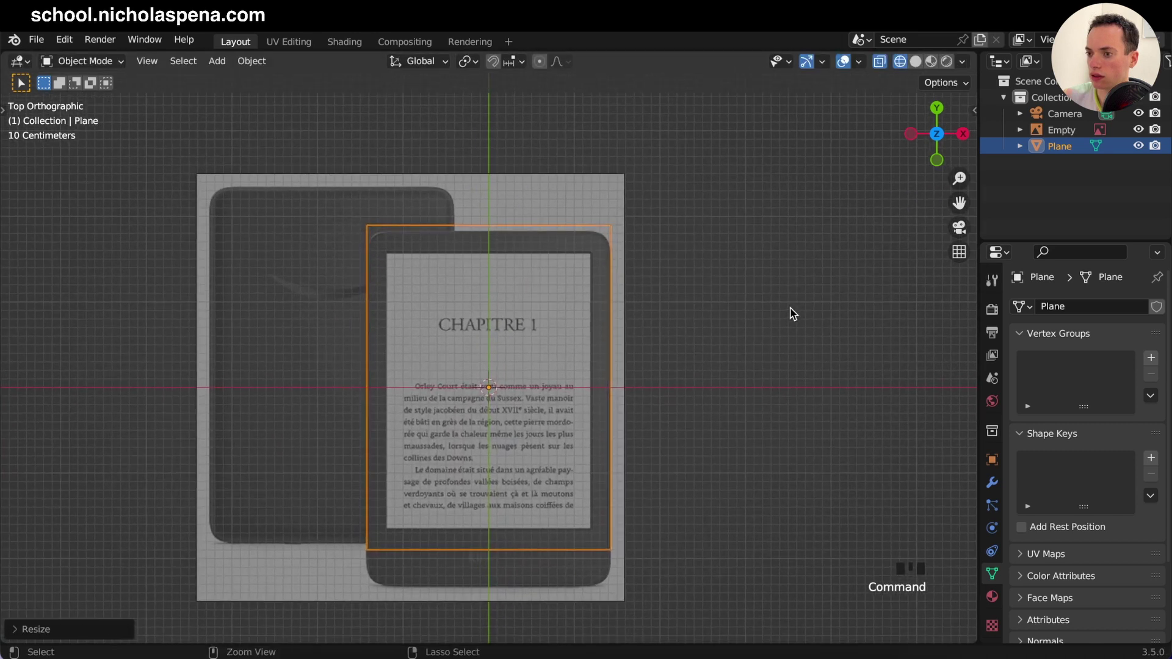
{"action": "key", "text": "s"}
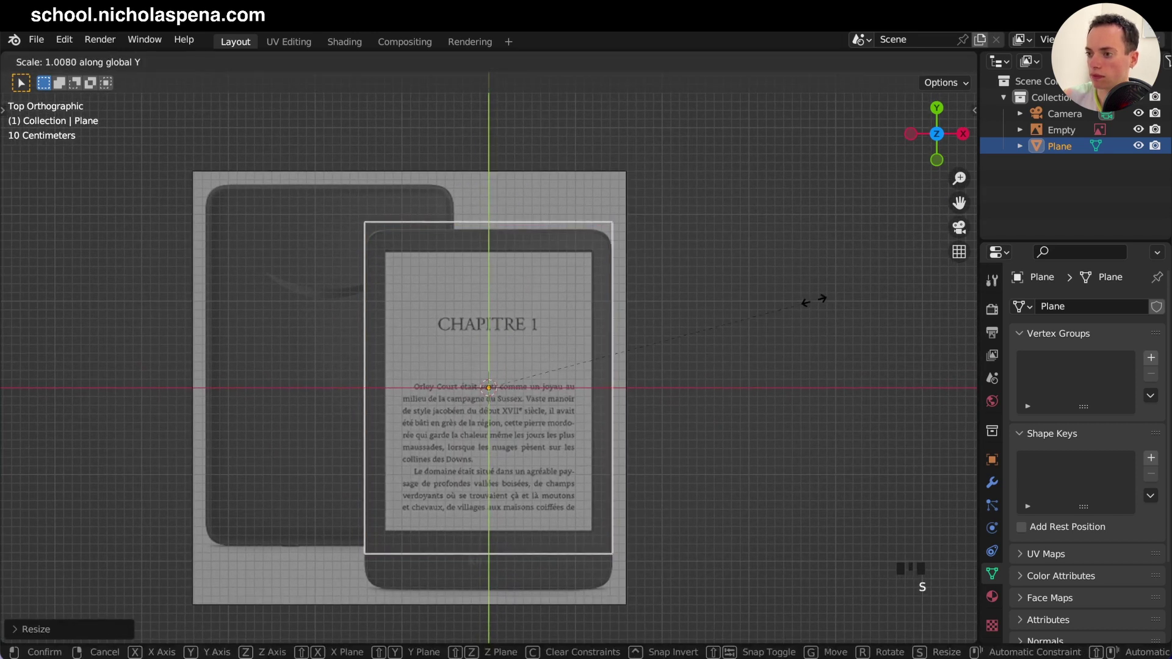
{"action": "left_click", "coordinate": [579, 186]}
{"action": "key", "text": "g"}
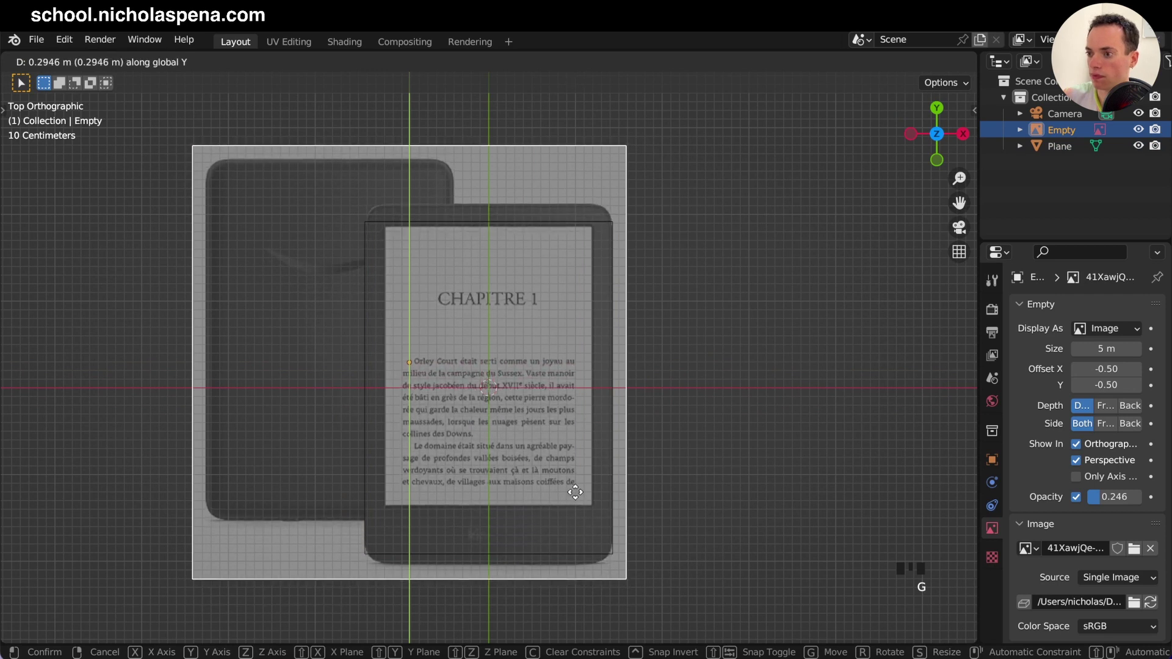
{"action": "left_click", "coordinate": [610, 555]}
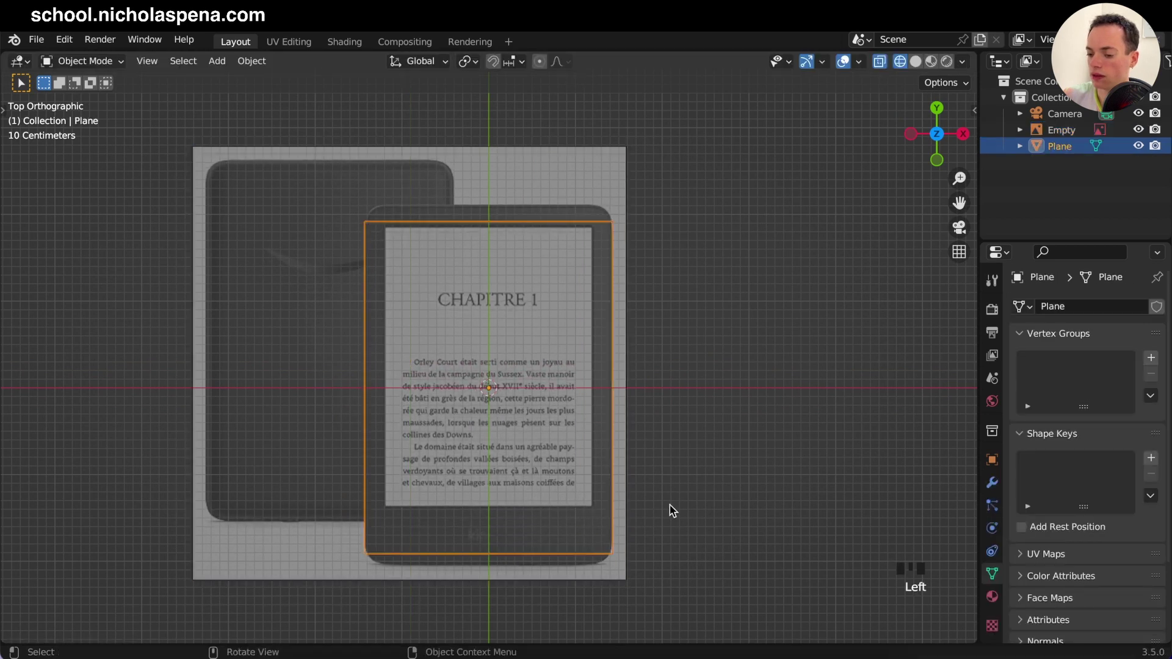
{"action": "key", "text": "s"}
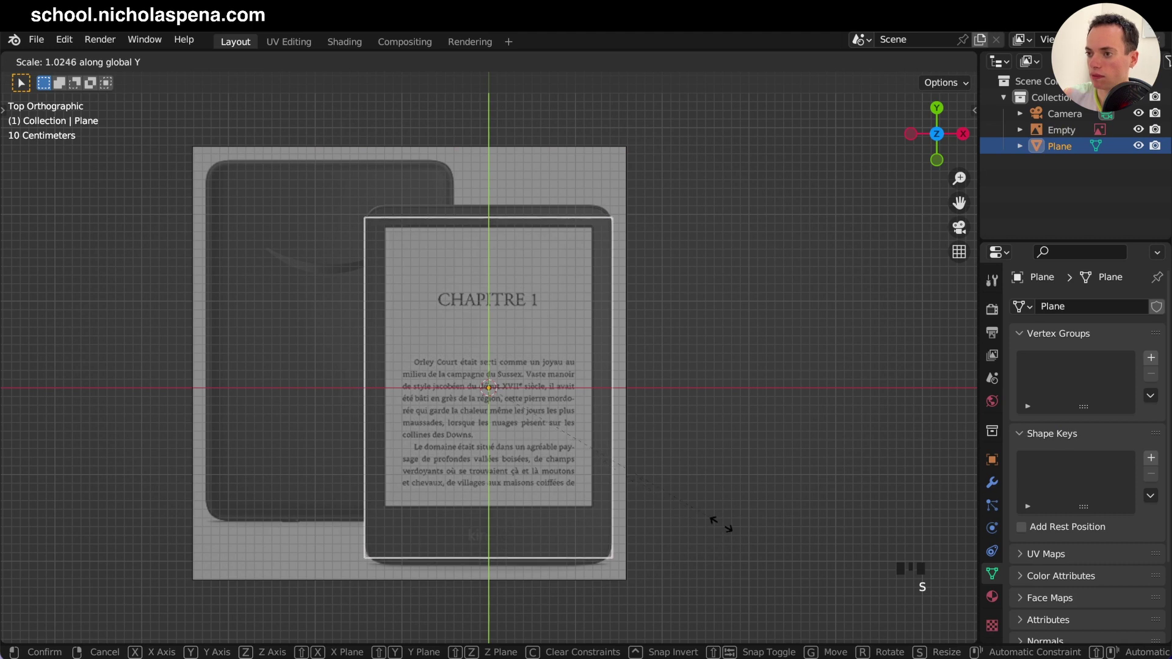
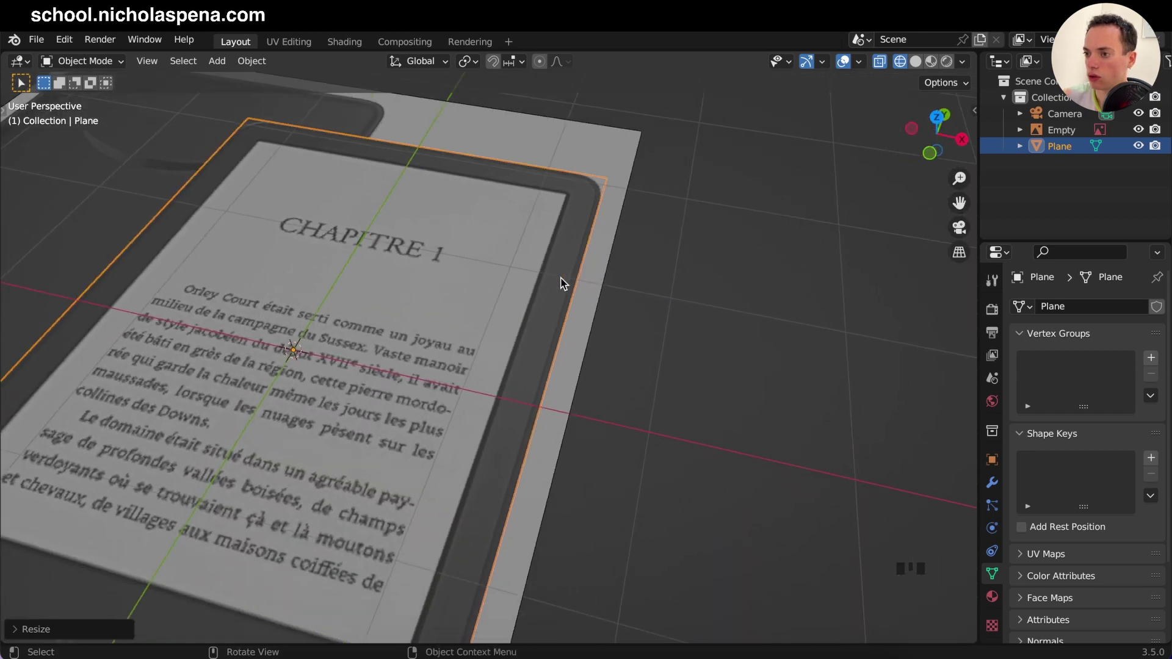
Step: Enter Edit Mode on the fitted plane and select all its vertices in top view
{"action": "left_click", "coordinate": [569, 329]}
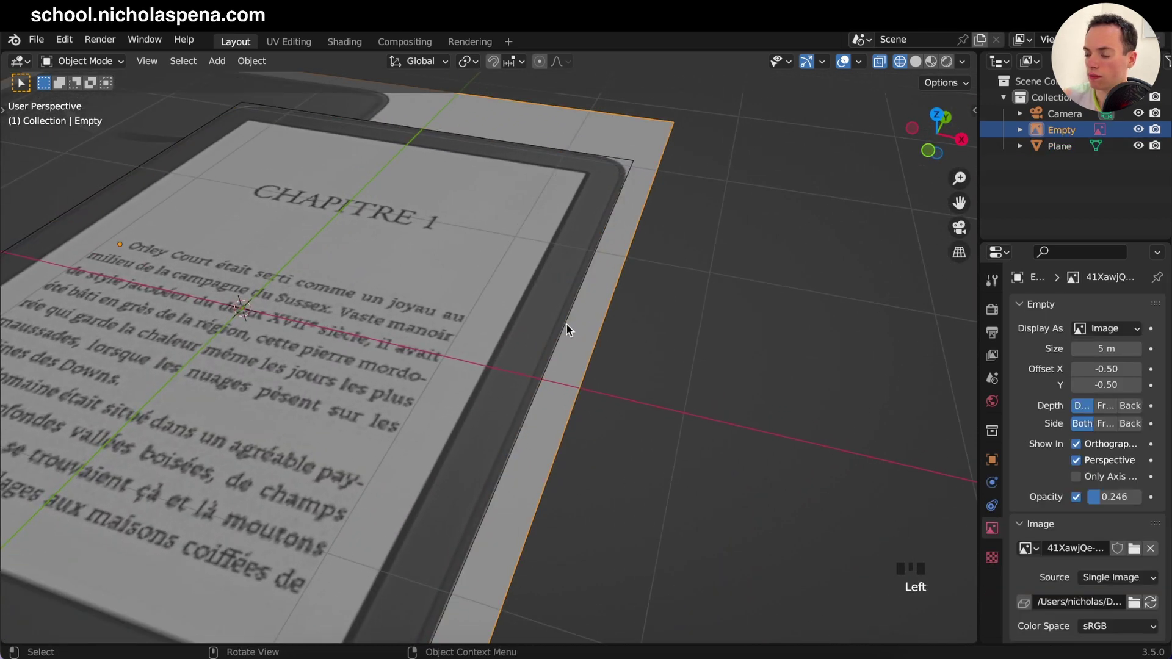
{"action": "left_click", "coordinate": [563, 329]}
{"action": "key", "text": "Tab"}
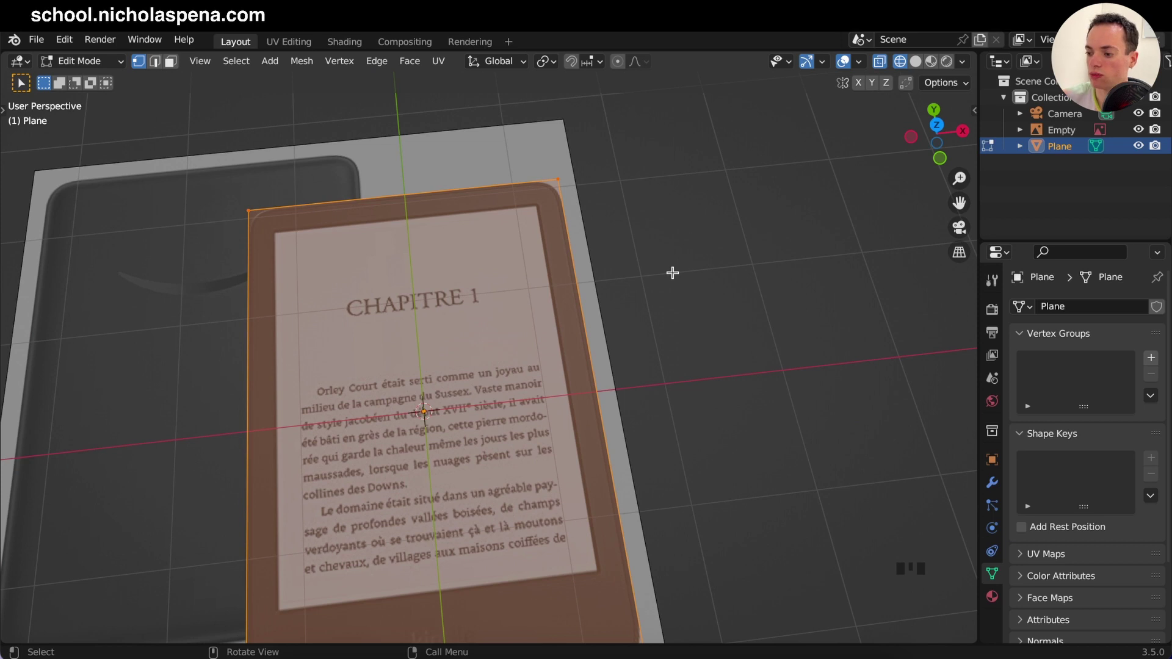
{"action": "key", "text": "KP_7"}
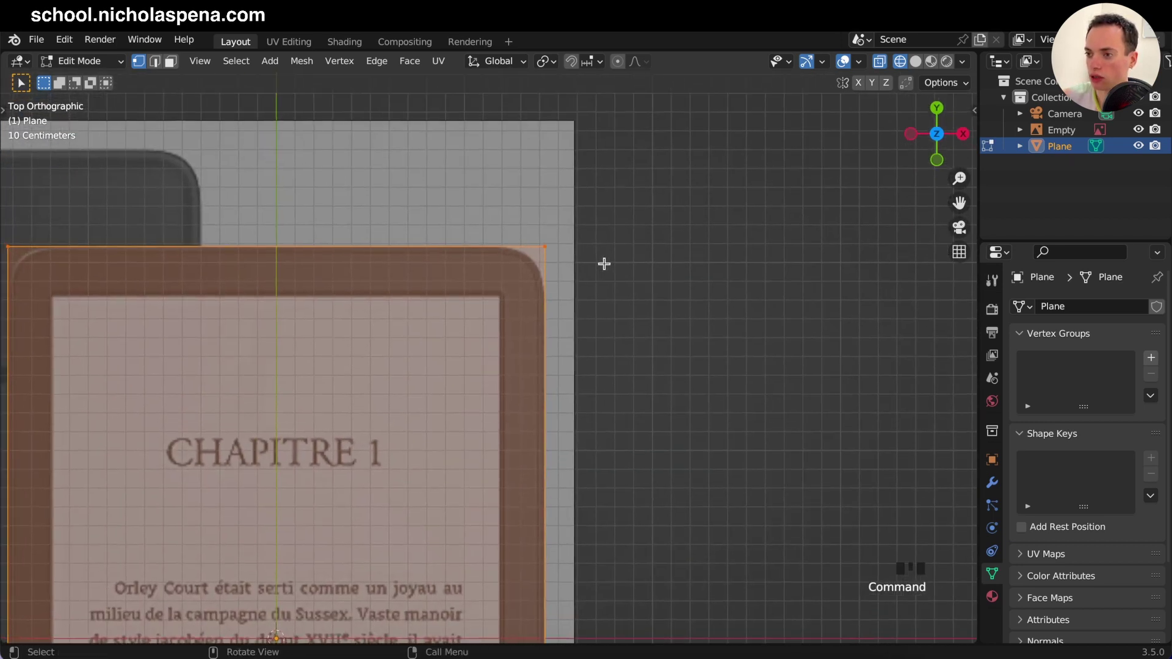
{"action": "left_click", "coordinate": [515, 224]}
{"action": "key", "text": "a"}
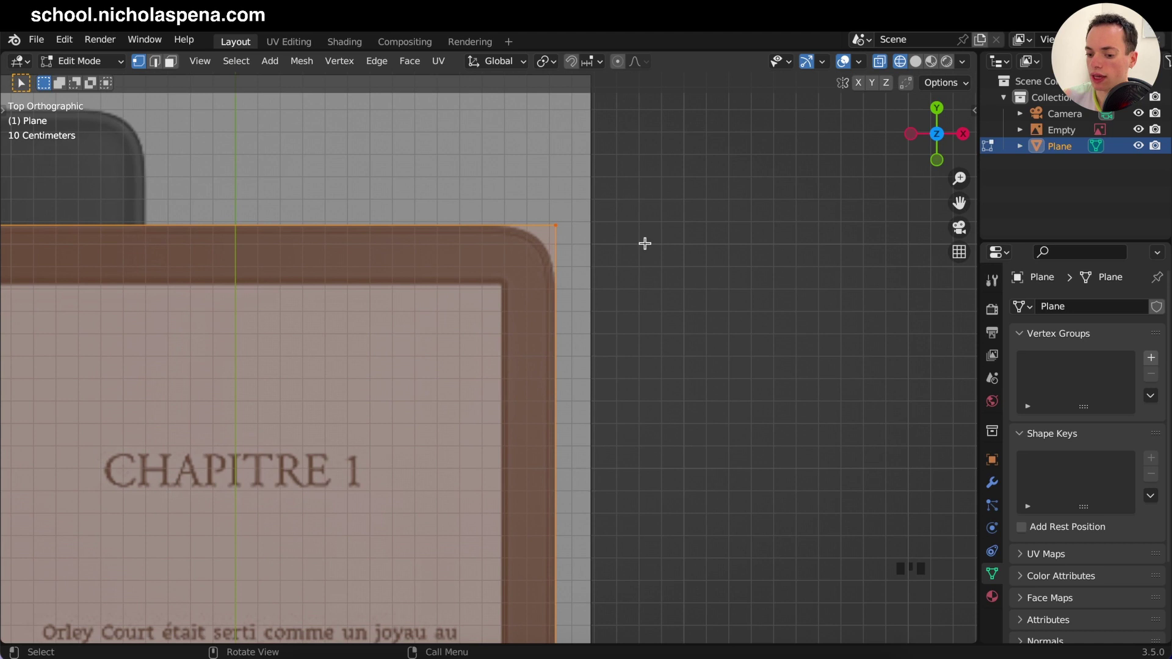
{"action": "key", "text": "ctrl+shift+b"}
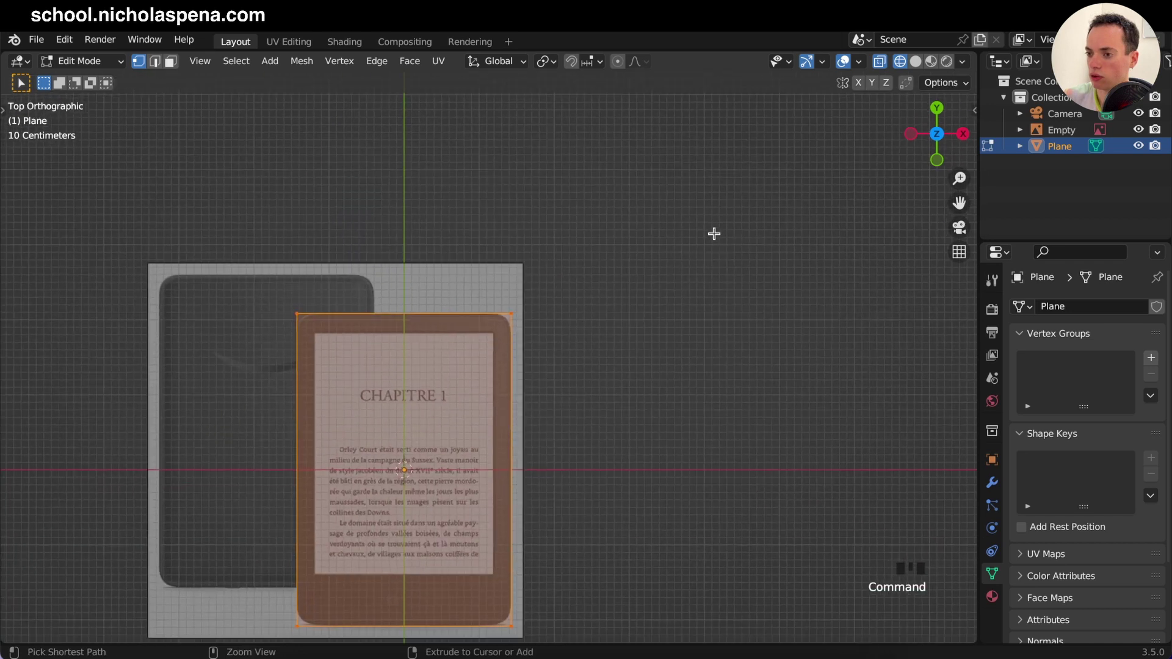
Step: Apply the plane's 1.428 × 2.085 scale via Ctrl+A so every axis reads 1.000
{"action": "key", "text": "n"}
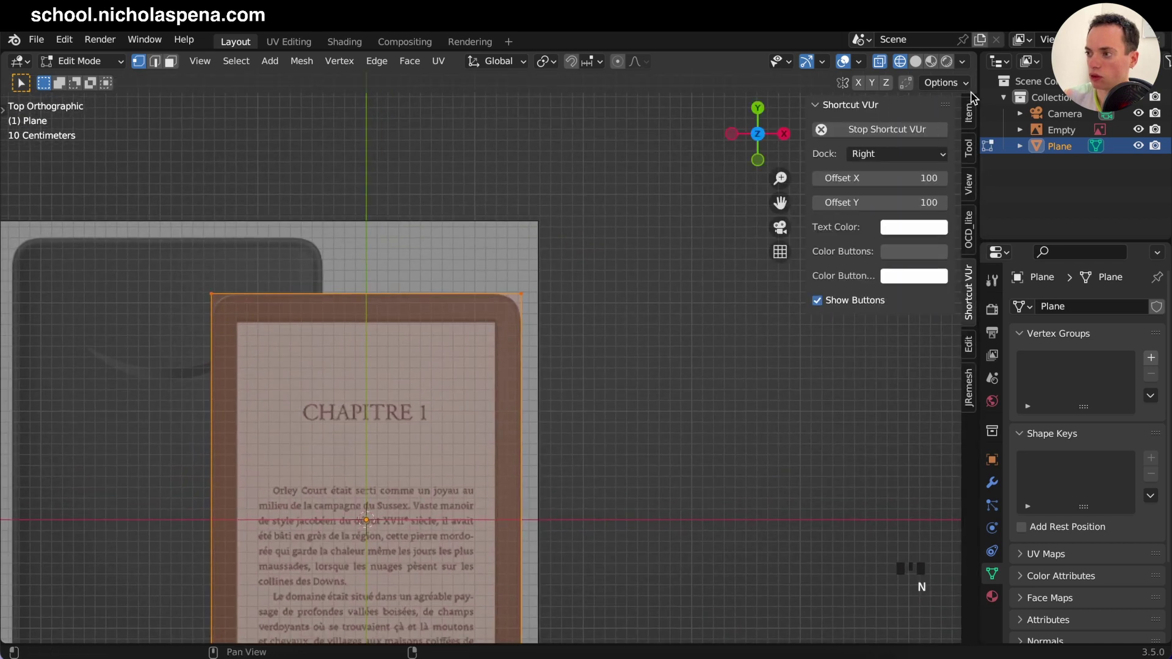
{"action": "left_click", "coordinate": [965, 117]}
{"action": "key", "text": "Tab"}
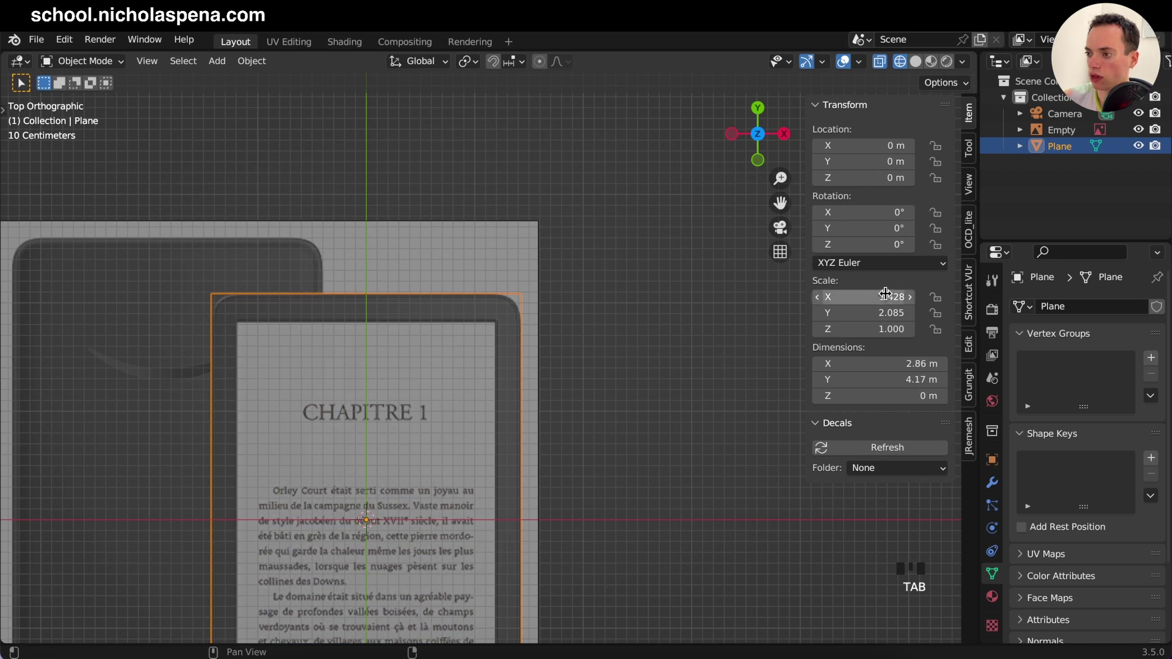
{"action": "left_click", "coordinate": [987, 461]}
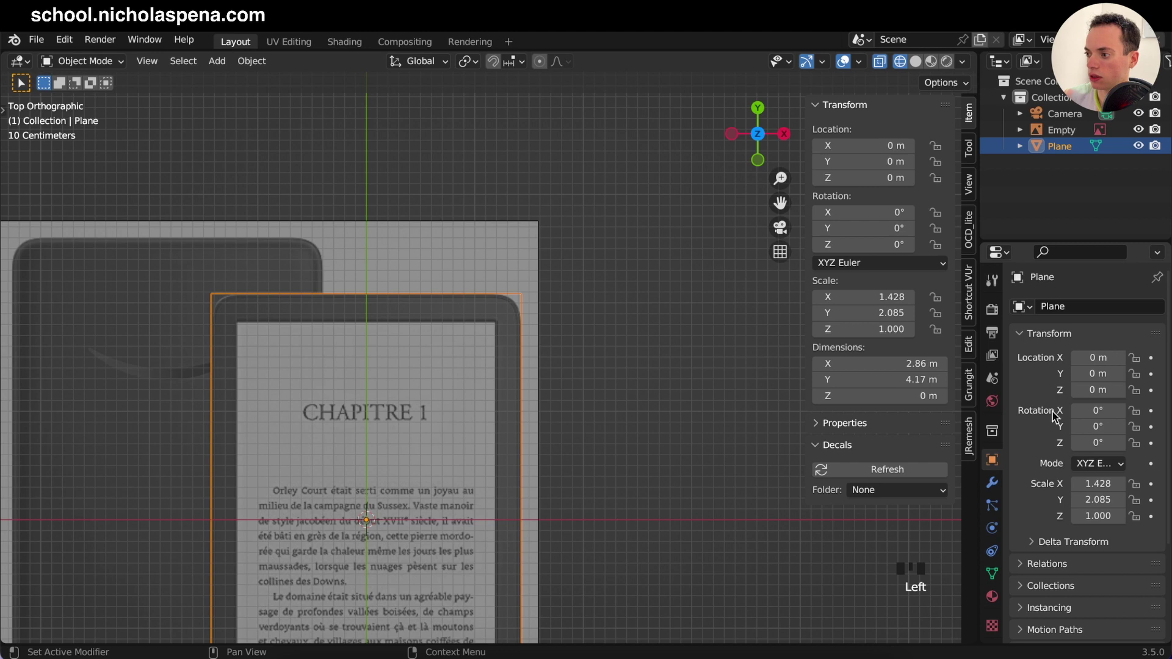
{"action": "left_click_drag", "start_coordinate": [1095, 484], "coordinate": [548, 356]}
{"action": "left_click", "coordinate": [1068, 148]}
{"action": "key", "text": "a"}
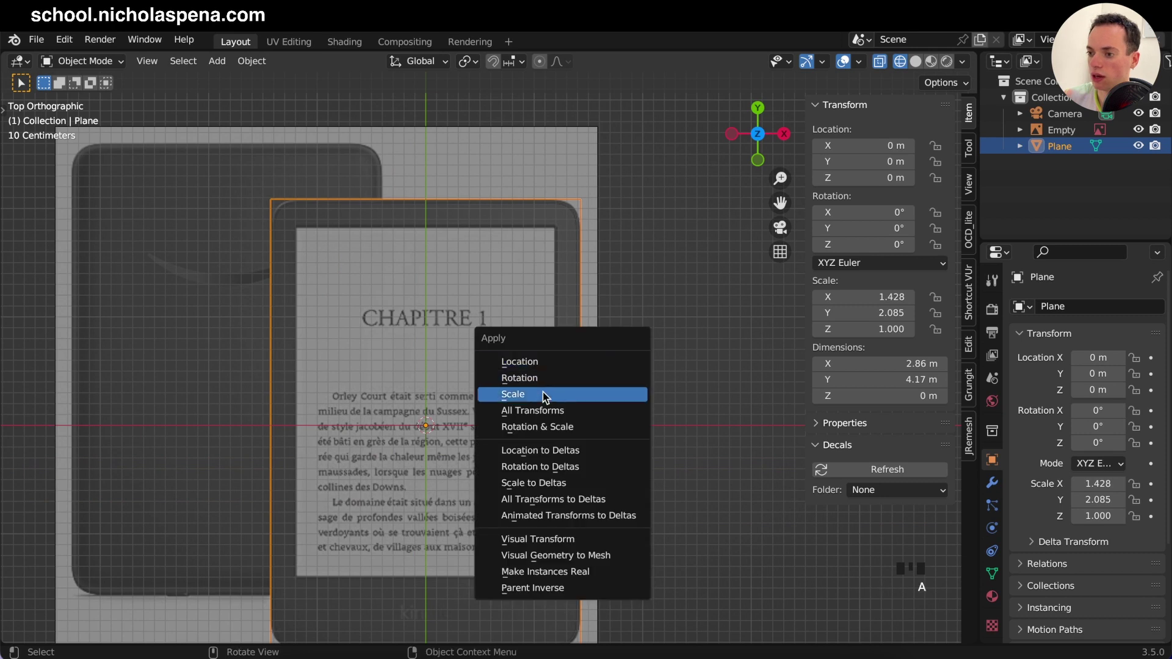
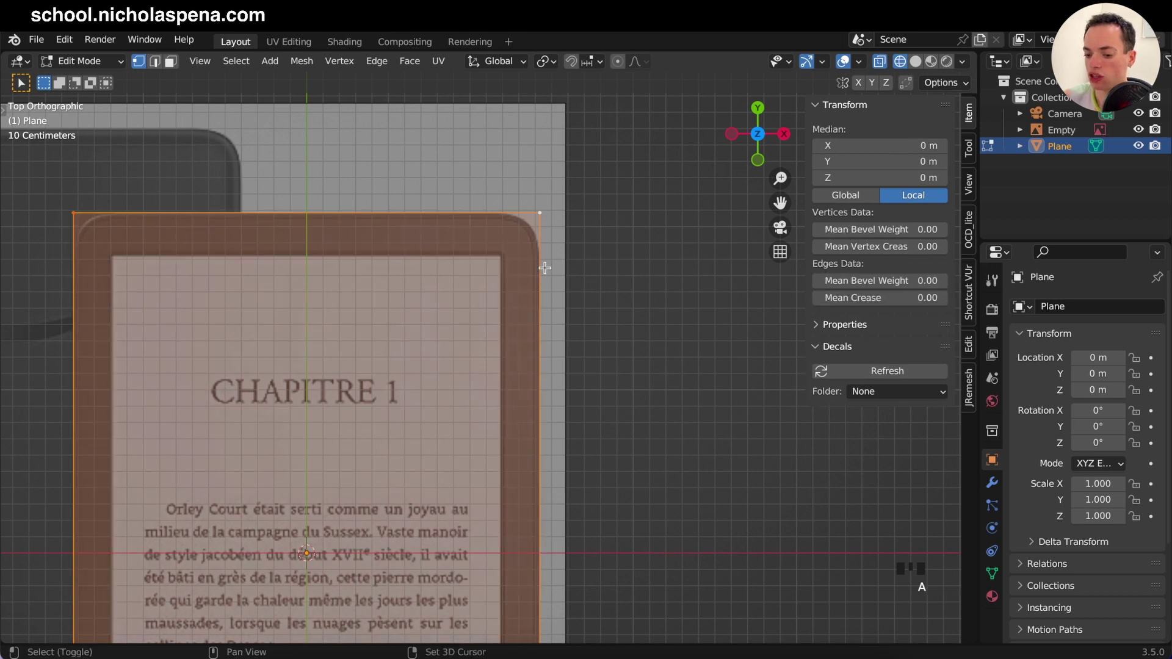
Step: Round off the plane's corners with a vertex bevel and cut a new edge loop near its top
{"action": "key", "text": "ctrl+shift+b"}
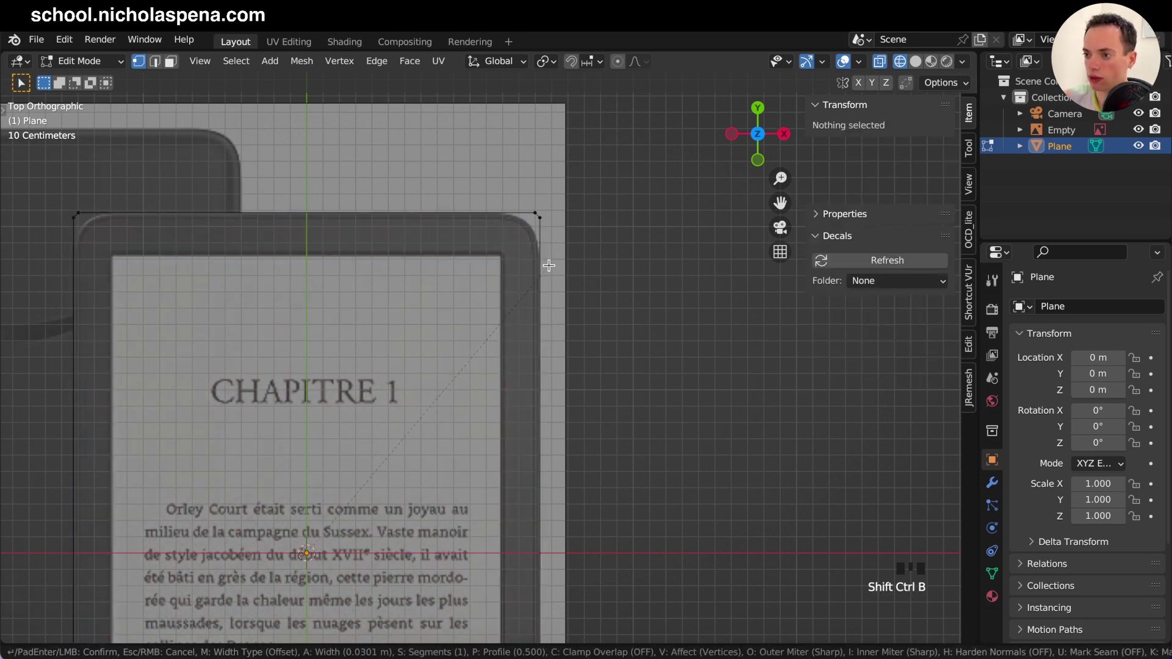
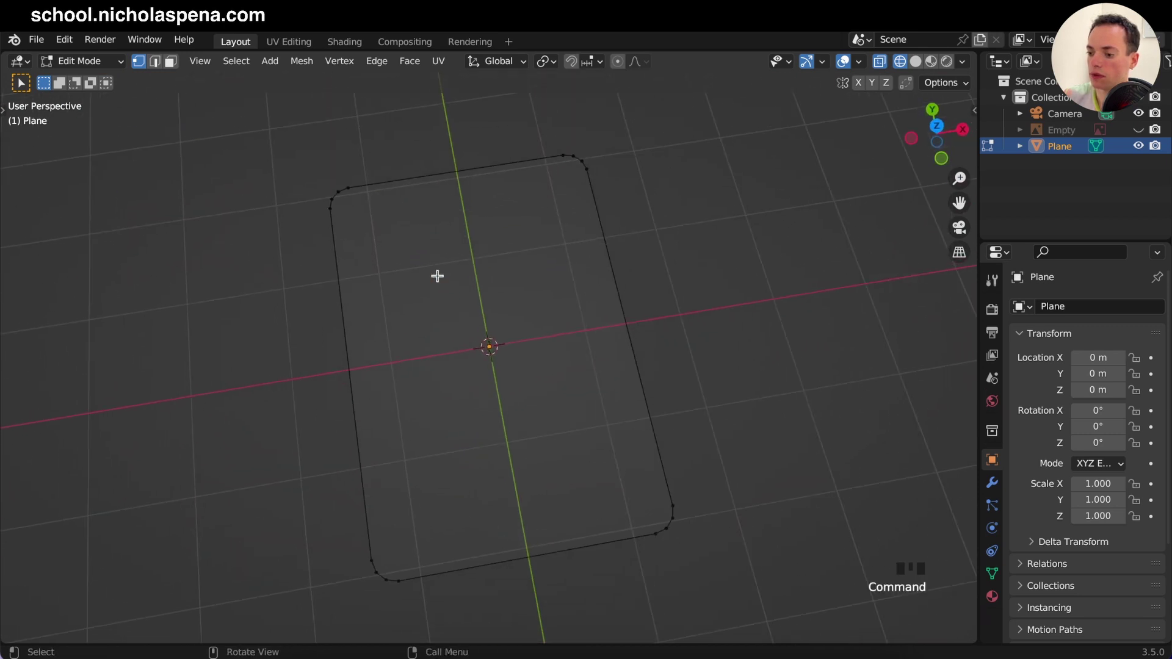
{"action": "key", "text": "KP_7"}
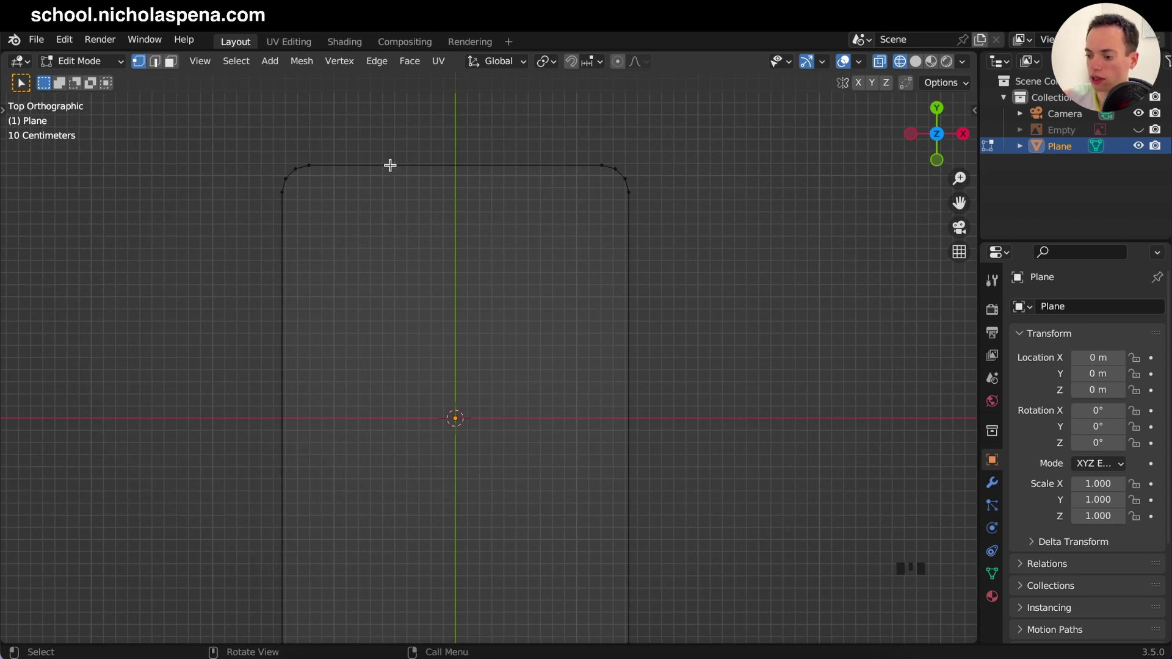
{"action": "left_click", "coordinate": [275, 189]}
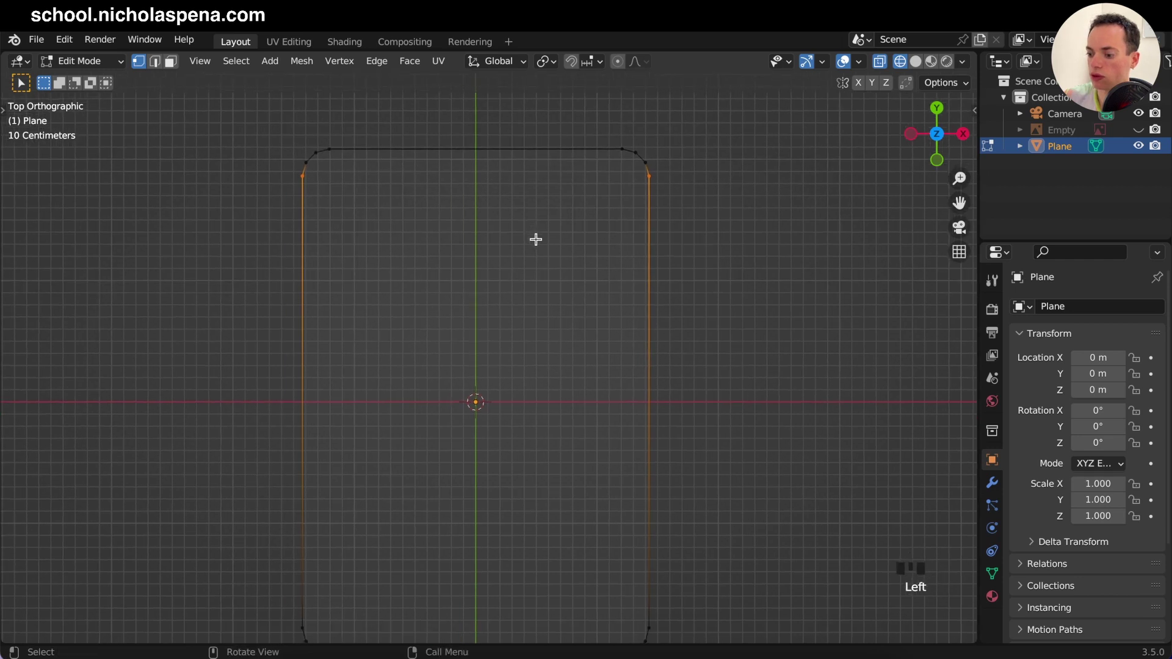
{"action": "key", "text": "j"}
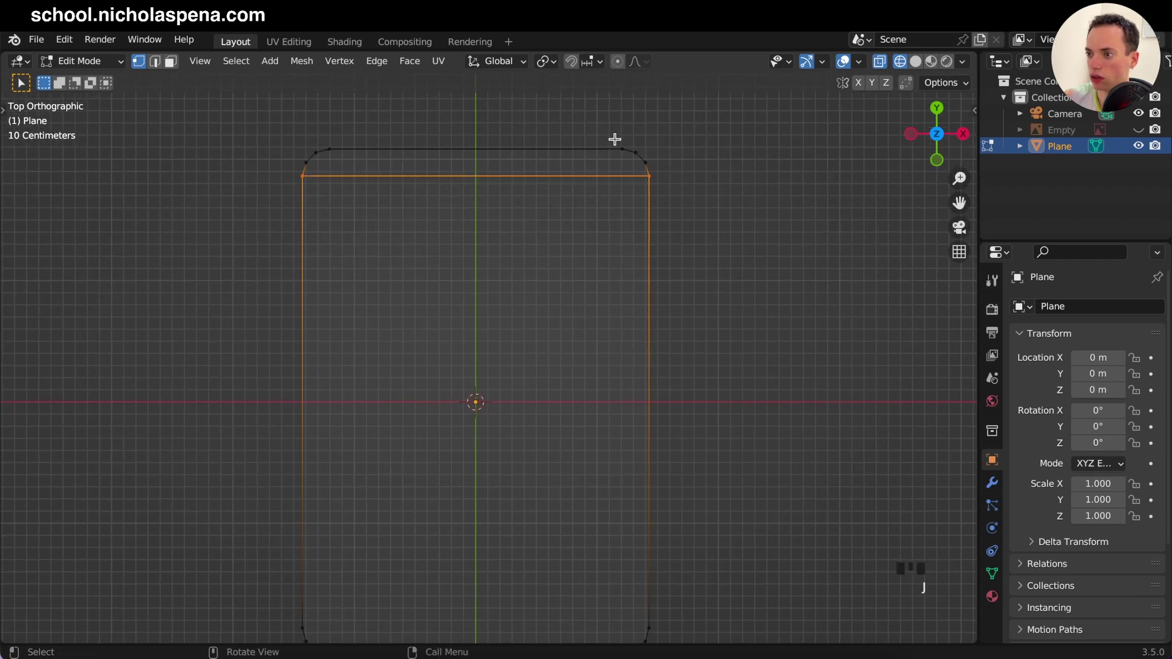
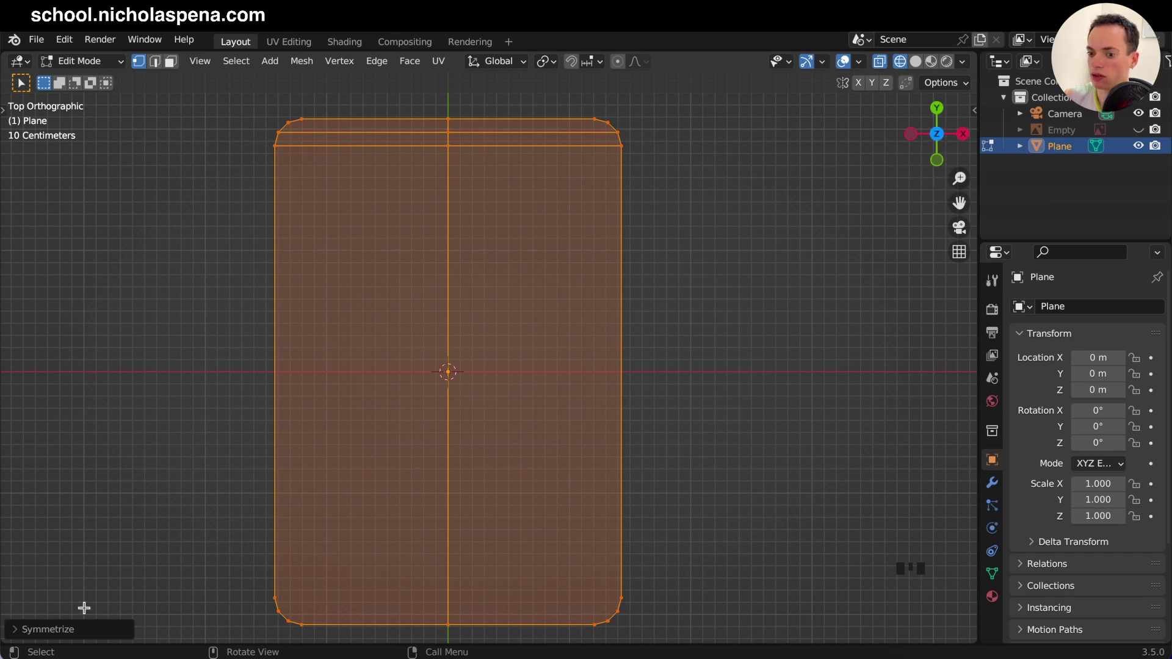
Step: Symmetrize the mesh from +X to -X, deselect, and unhide the Empty Kindle reference image
{"action": "left_click_drag", "start_coordinate": [99, 630], "coordinate": [605, 430]}
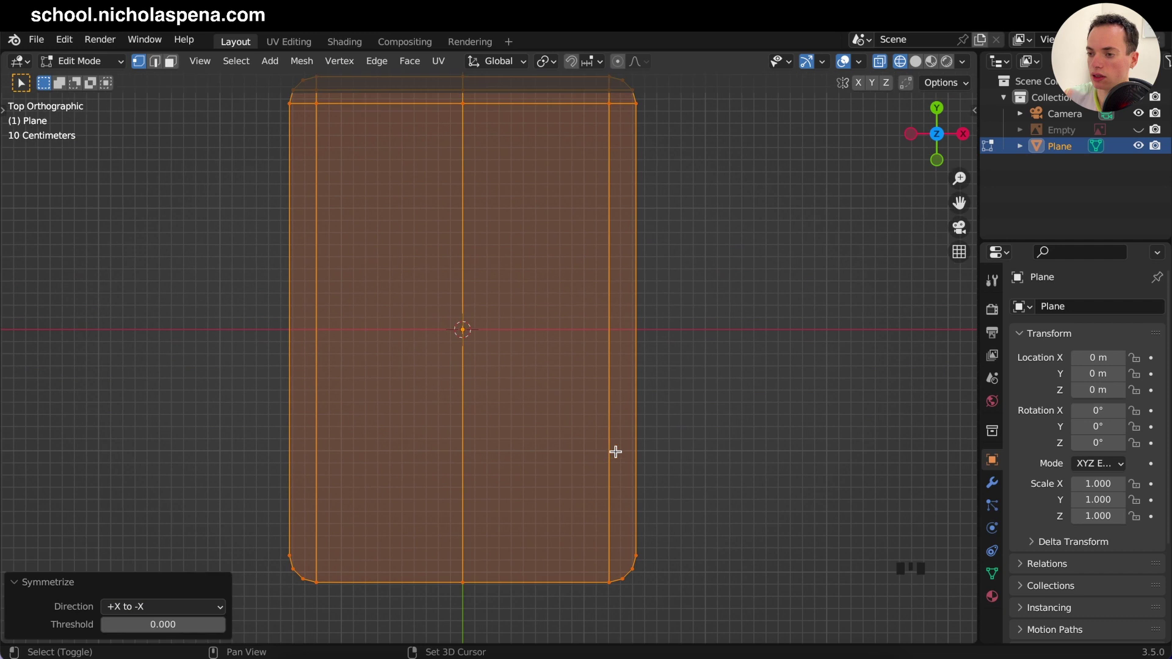
{"action": "left_click_drag", "start_coordinate": [166, 606], "coordinate": [182, 457]}
{"action": "left_click", "coordinate": [302, 325]}
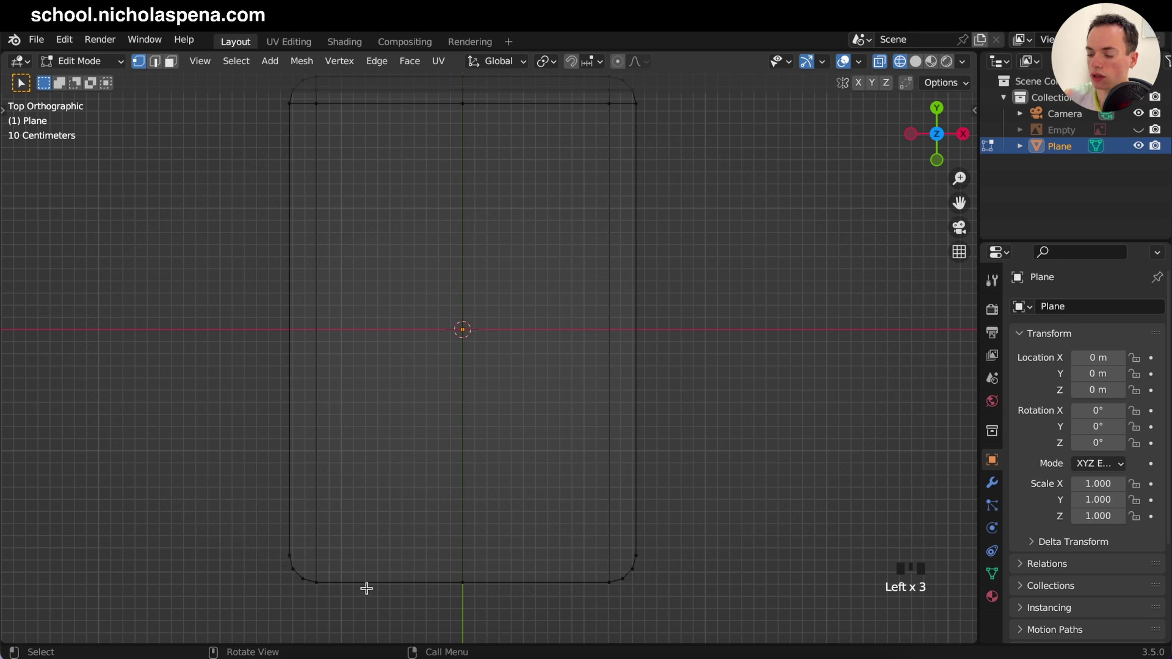
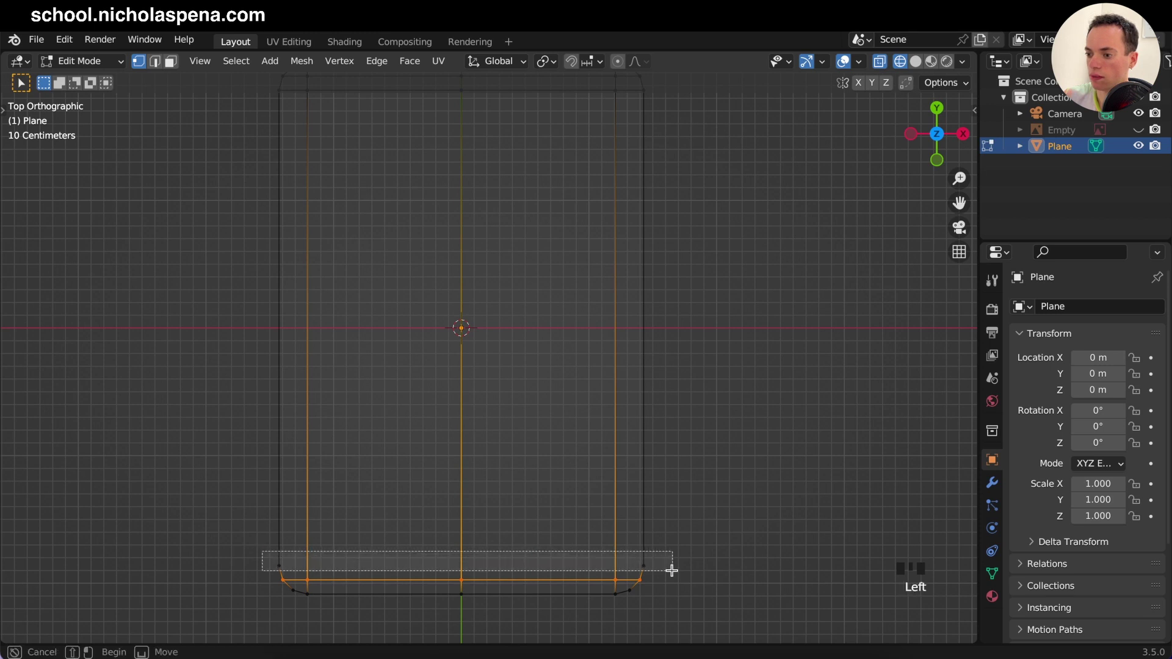
{"action": "key", "text": "j"}
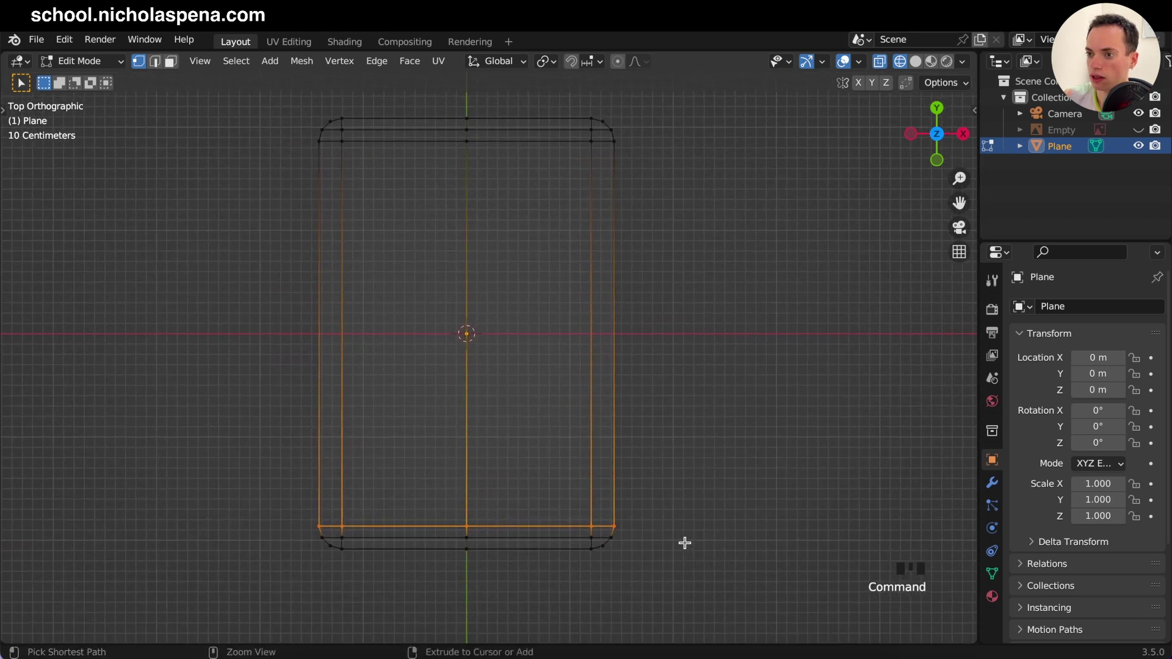
{"action": "left_click", "coordinate": [1141, 132]}
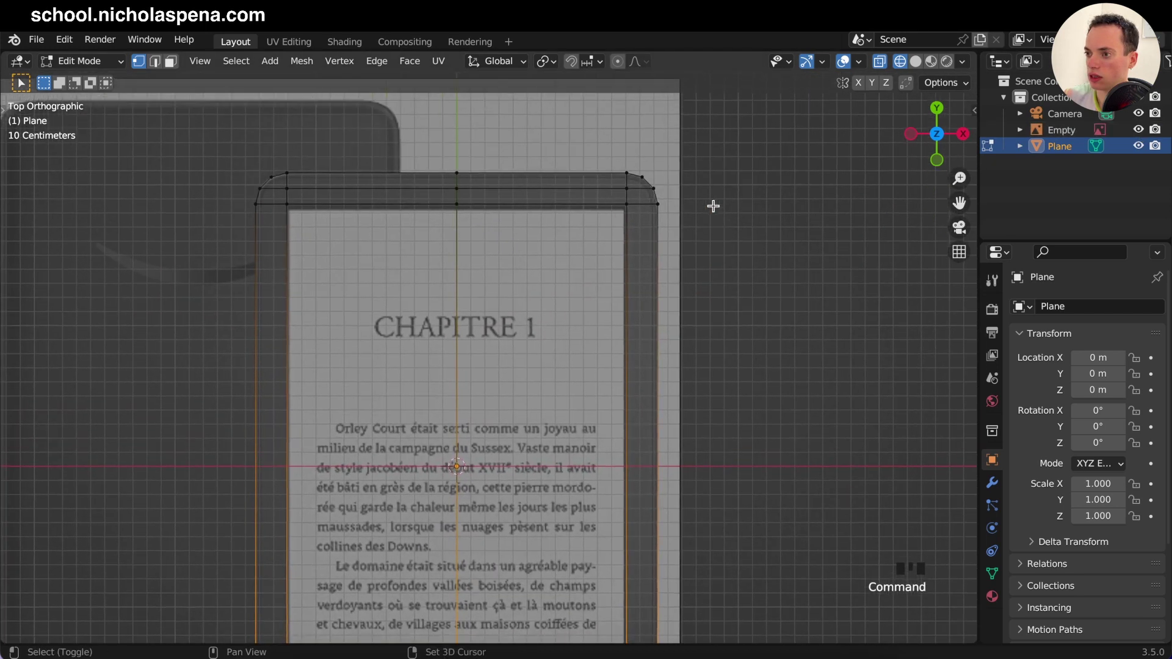
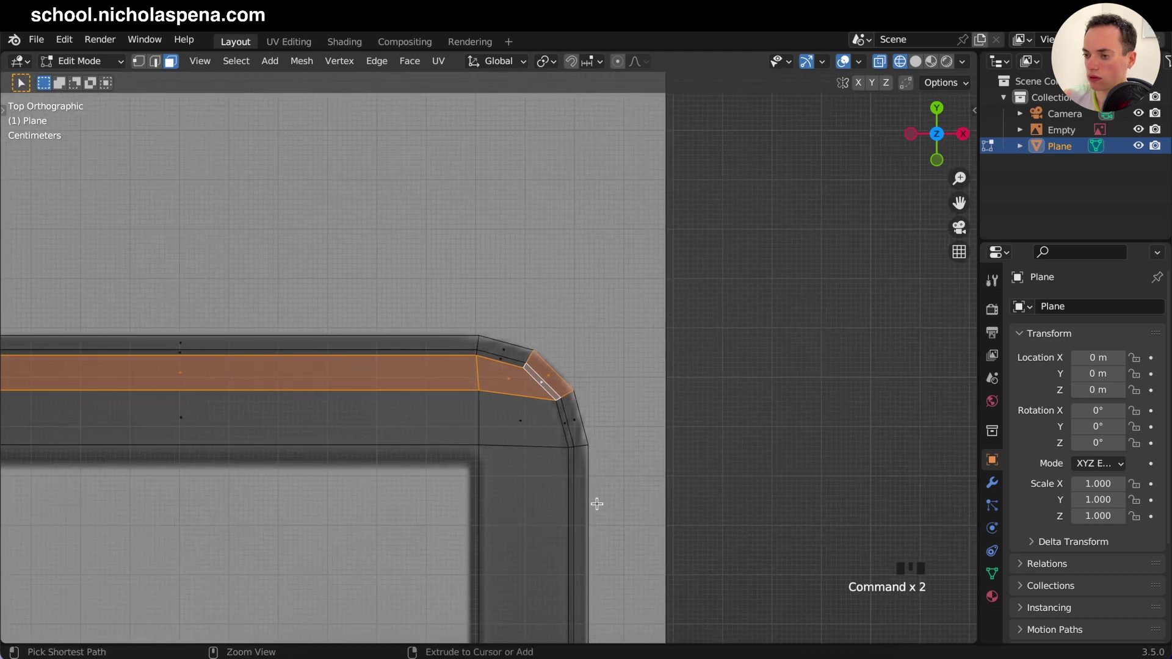
Step: Inset the thin face strip along the body's top rim slightly
{"action": "left_click", "coordinate": [587, 481]}
{"action": "left_click", "coordinate": [532, 379]}
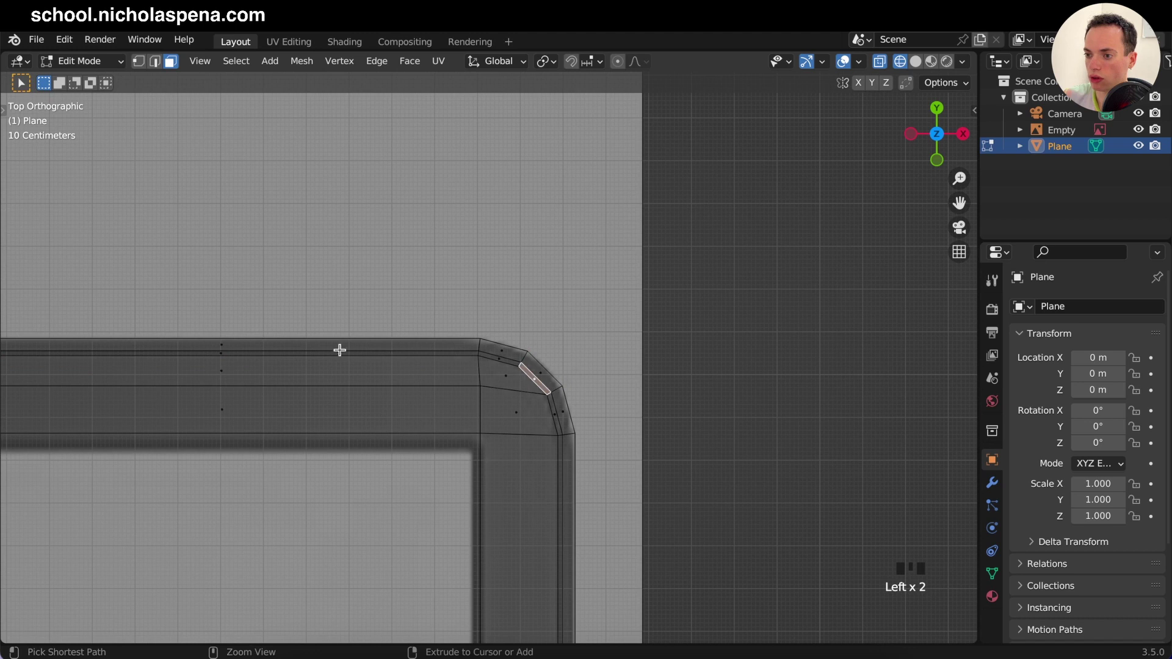
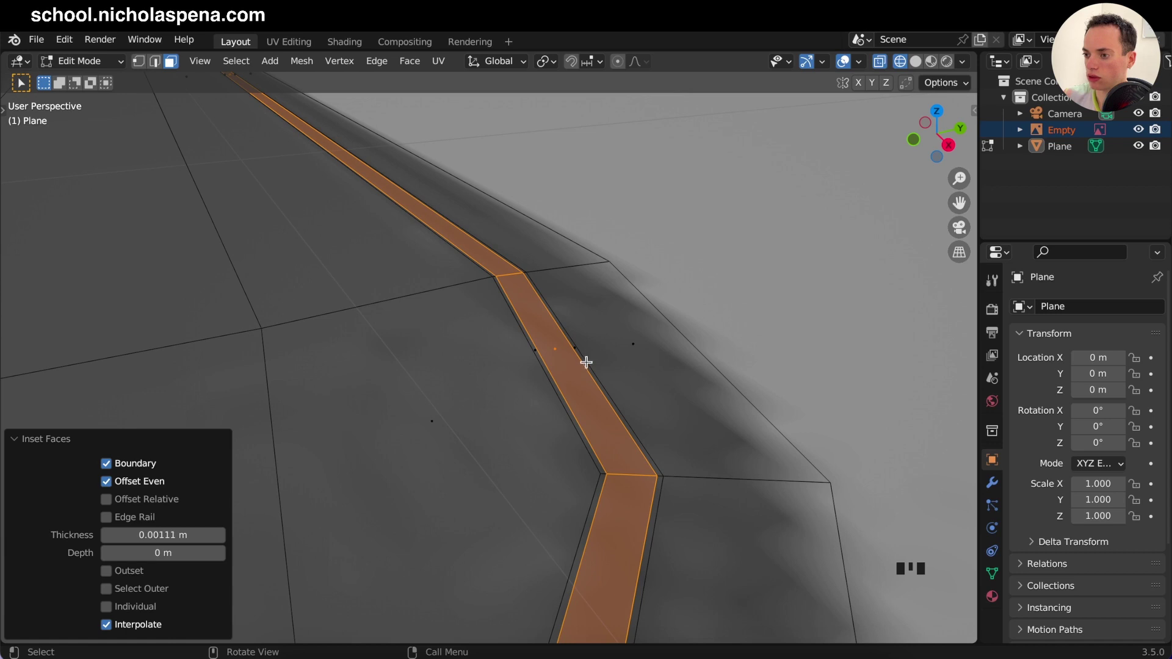
{"action": "key", "text": "Tab"}
{"action": "key", "text": "Tab"}
Step: Add a Subdivision Surface modifier to the body and return to mesh editing
{"action": "key", "text": "z"}
{"action": "key", "text": "z"}
{"action": "key", "text": "z"}
{"action": "left_click", "coordinate": [992, 485]}
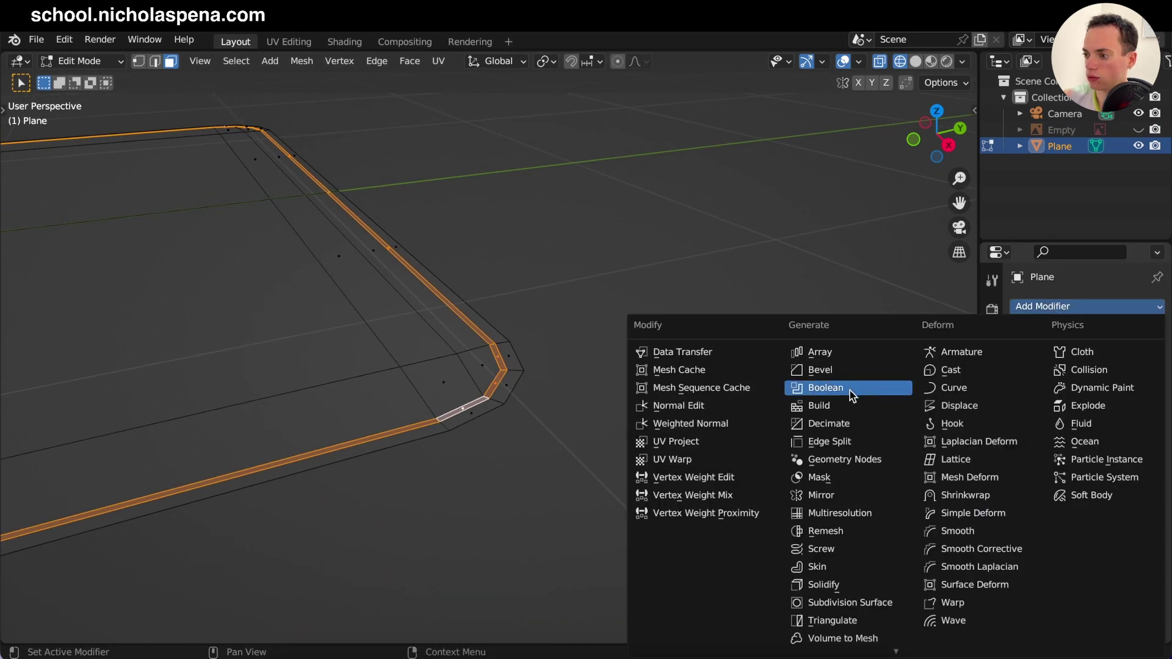
{"action": "left_click_drag", "start_coordinate": [861, 608], "coordinate": [709, 418]}
{"action": "key", "text": "Tab"}
{"action": "key", "text": "Tab"}
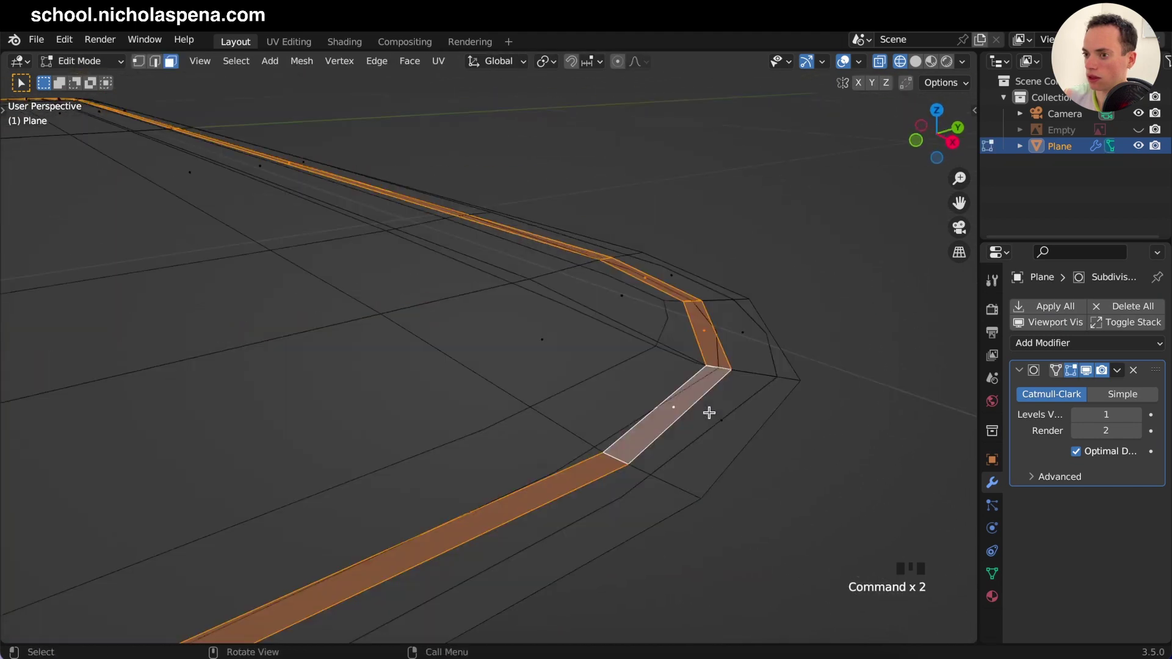
Step: Extrude the inset band inward along its normals and check the groove in solid shading
{"action": "key", "text": "e"}
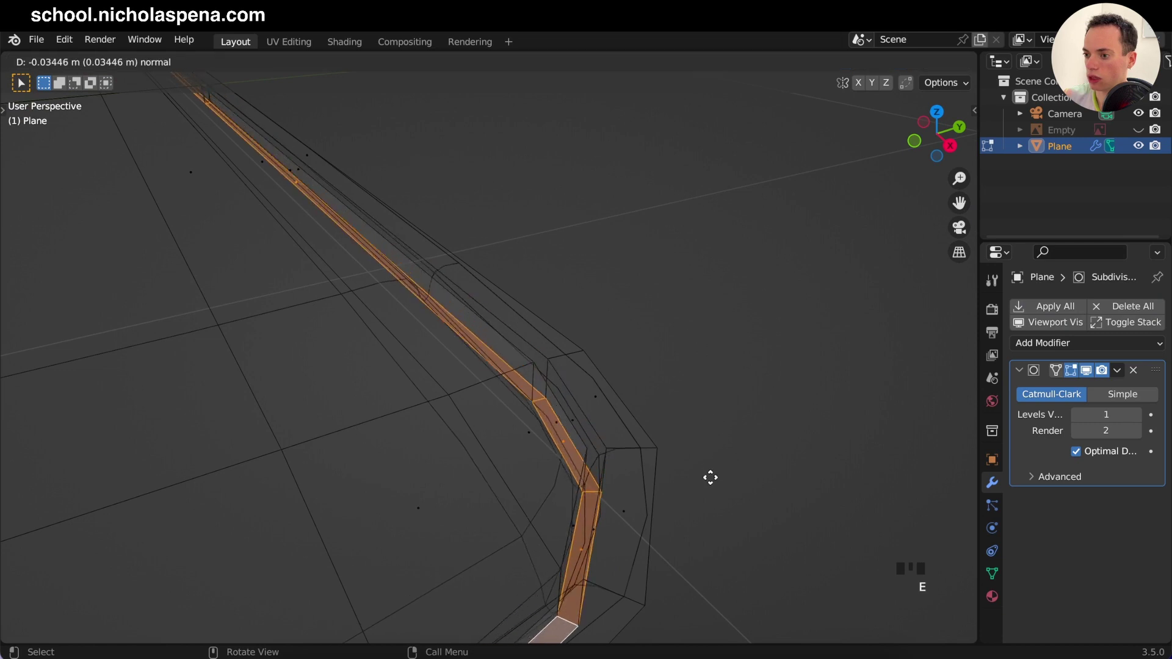
{"action": "left_click", "coordinate": [913, 64]}
{"action": "left_click", "coordinate": [873, 64]}
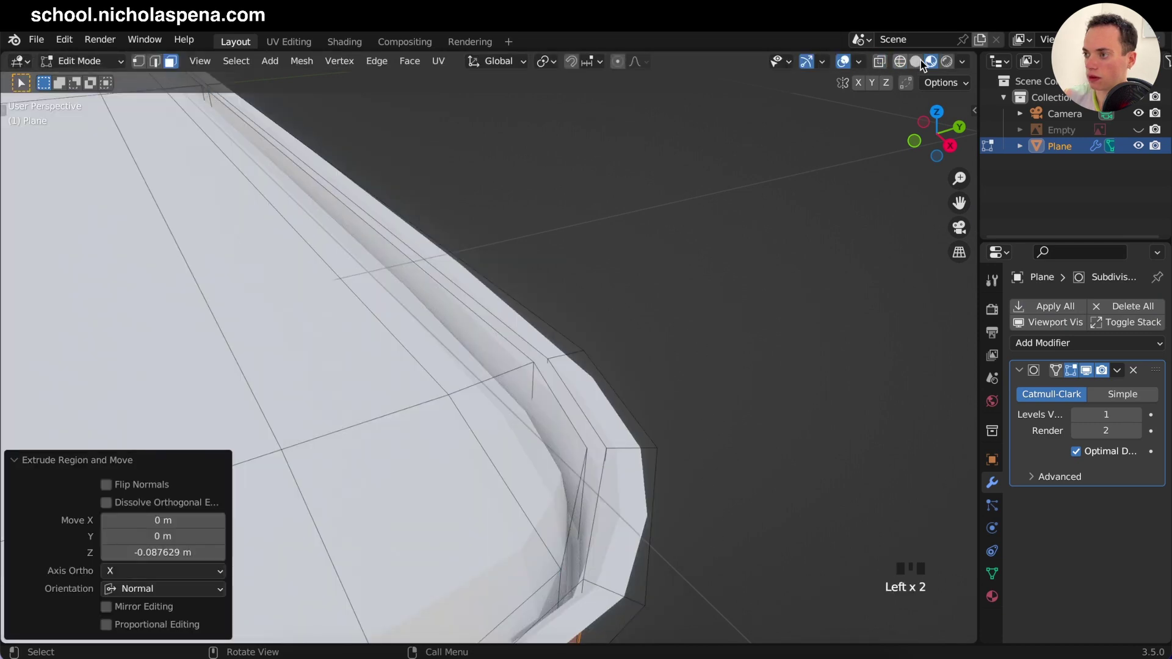
{"action": "left_click", "coordinate": [907, 63]}
{"action": "key", "text": "Tab"}
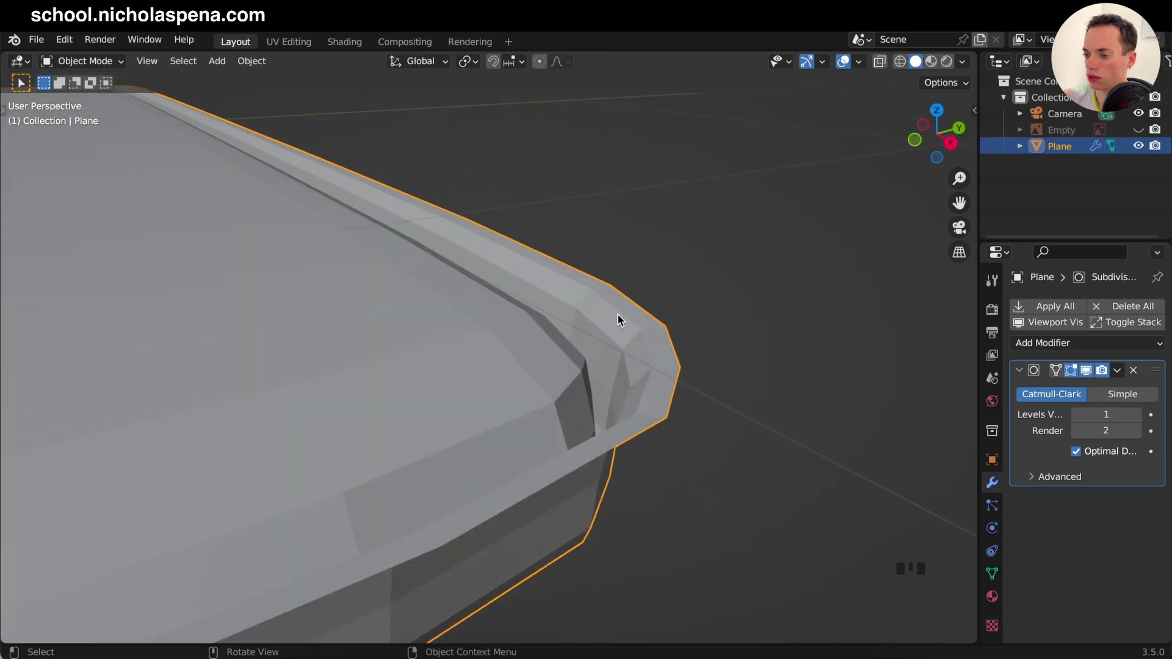
{"action": "key", "text": "Tab"}
{"action": "key", "text": "z"}
{"action": "key", "text": "z"}
{"action": "key", "text": "z"}
Step: Inset the band again and extrude it deeper into a recessed groove, then view from the top
{"action": "key", "text": "i"}
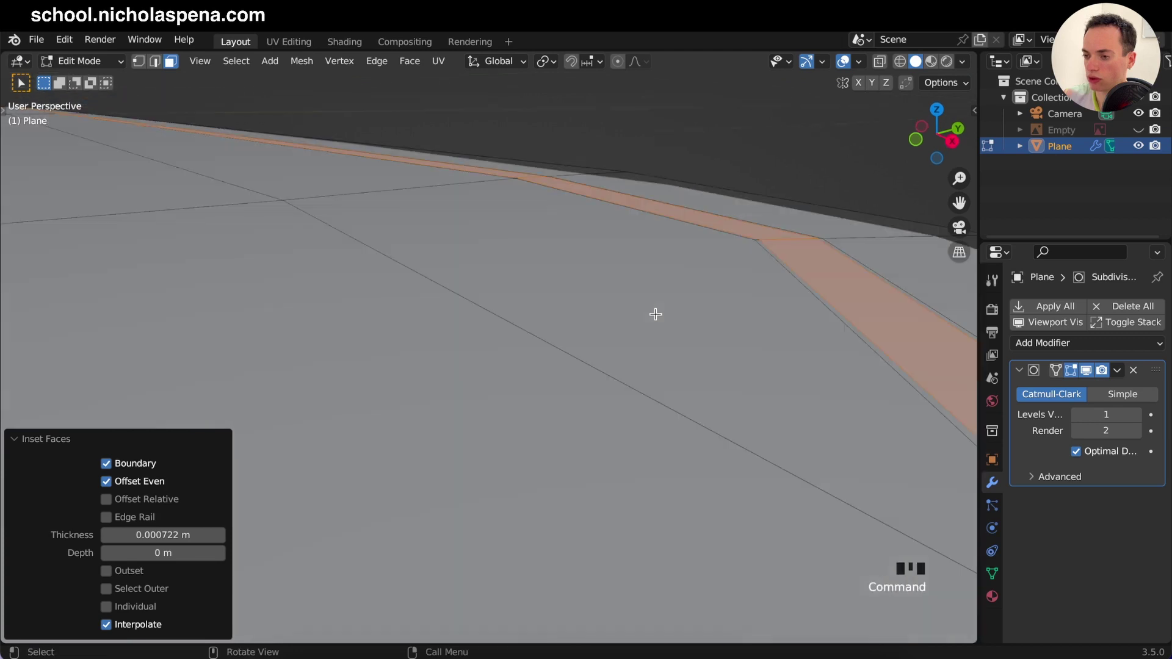
{"action": "key", "text": "e"}
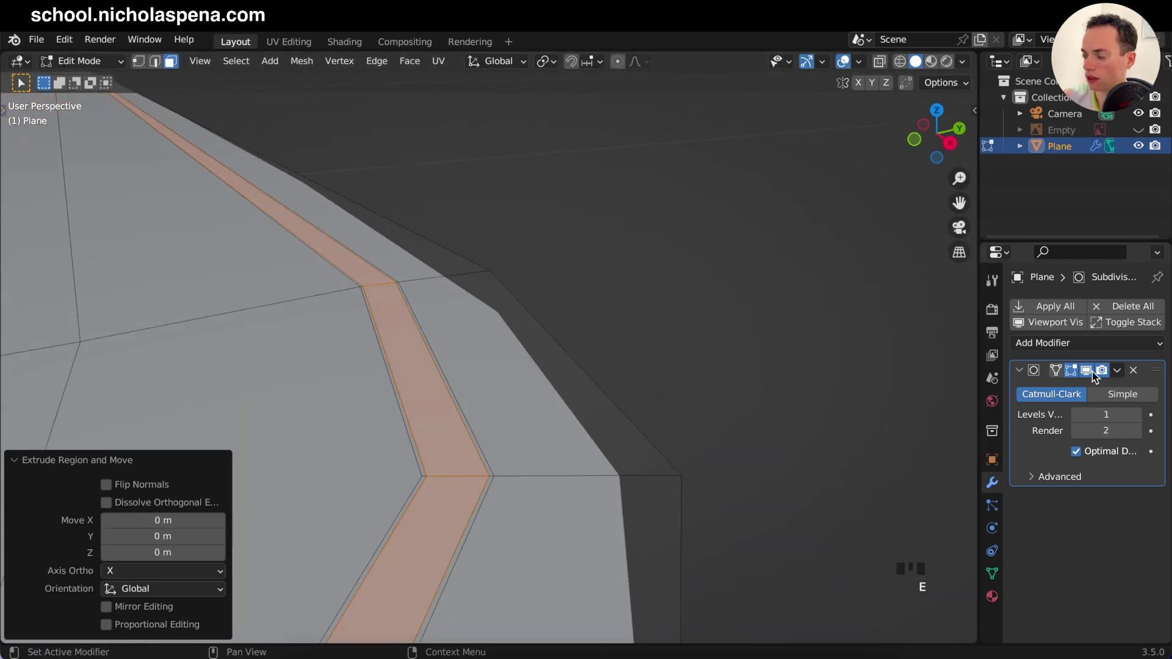
{"action": "left_click", "coordinate": [1091, 374]}
{"action": "key", "text": "g"}
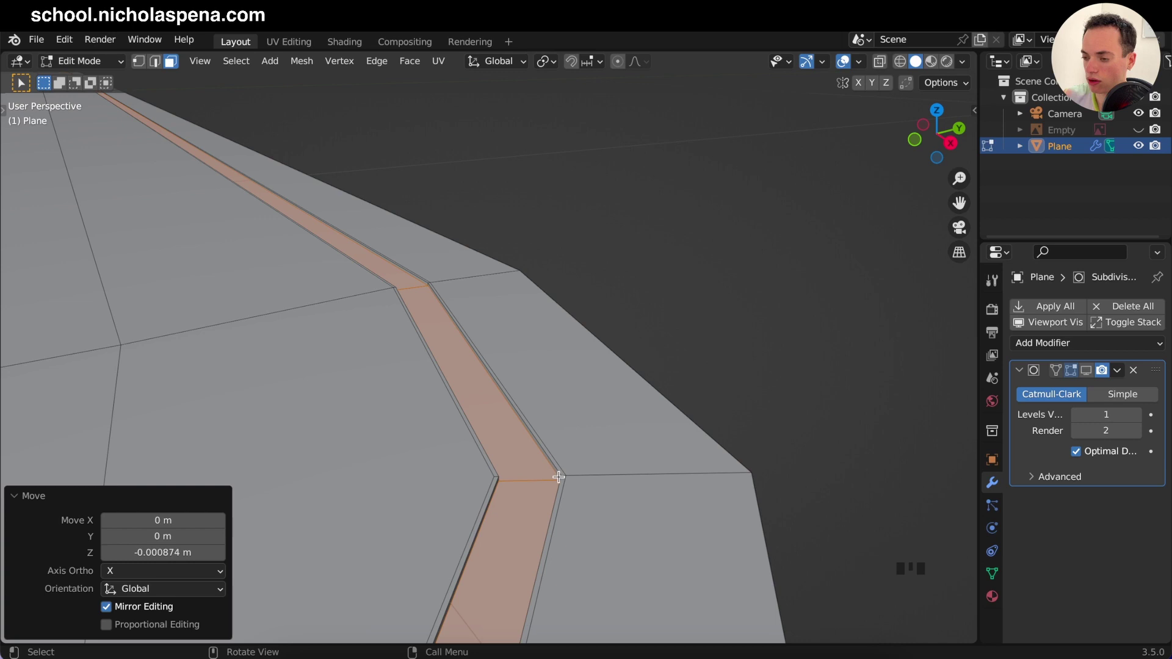
{"action": "key", "text": "e"}
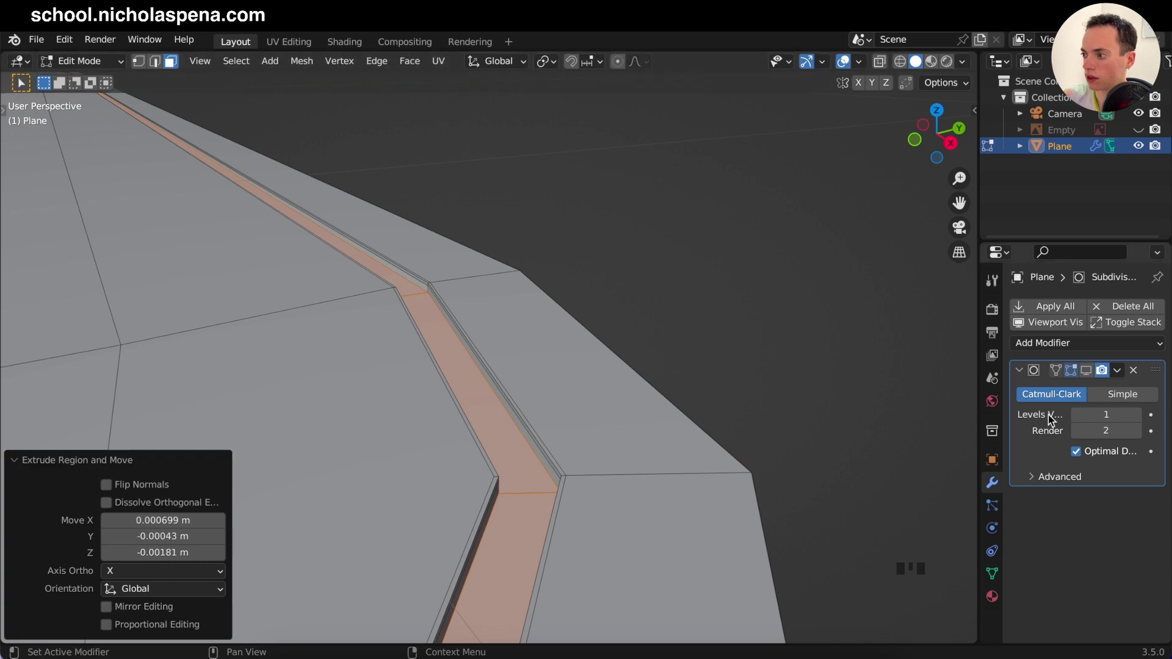
{"action": "left_click", "coordinate": [1088, 372]}
{"action": "key", "text": "Tab"}
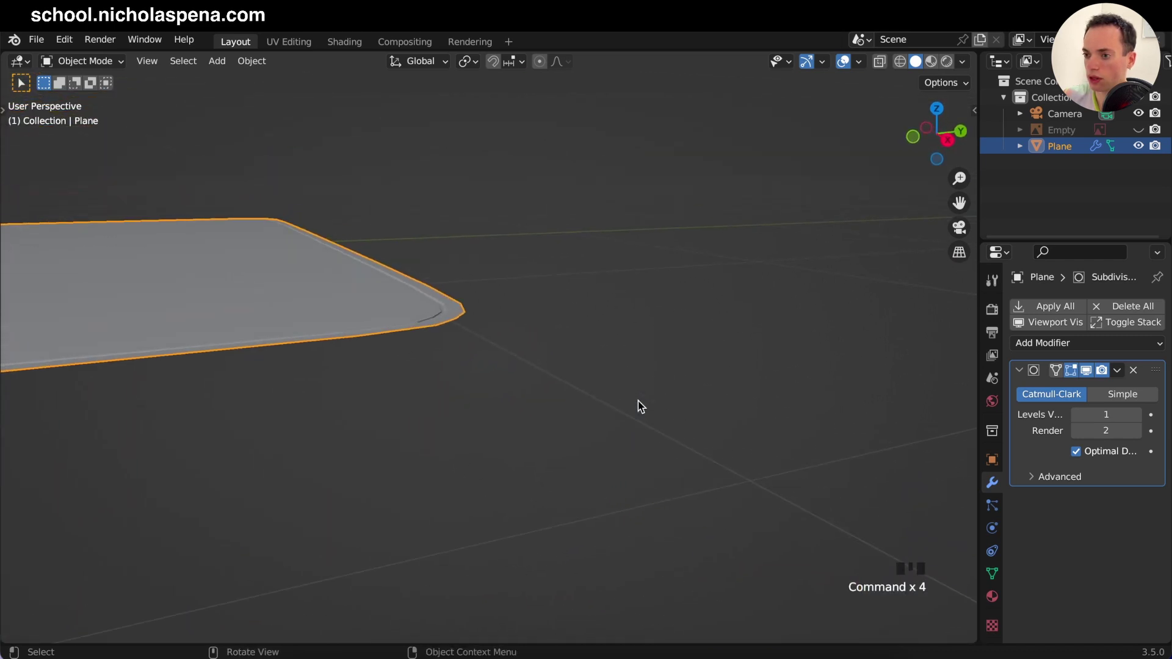
{"action": "key", "text": "Tab"}
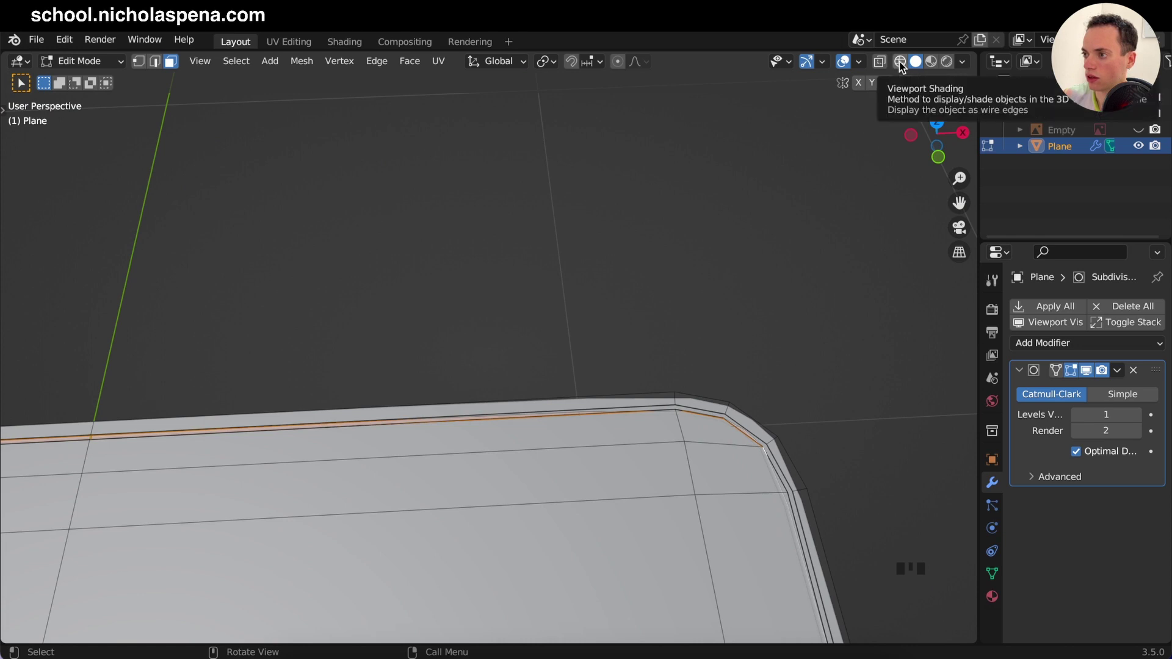
{"action": "key", "text": "KP_7"}
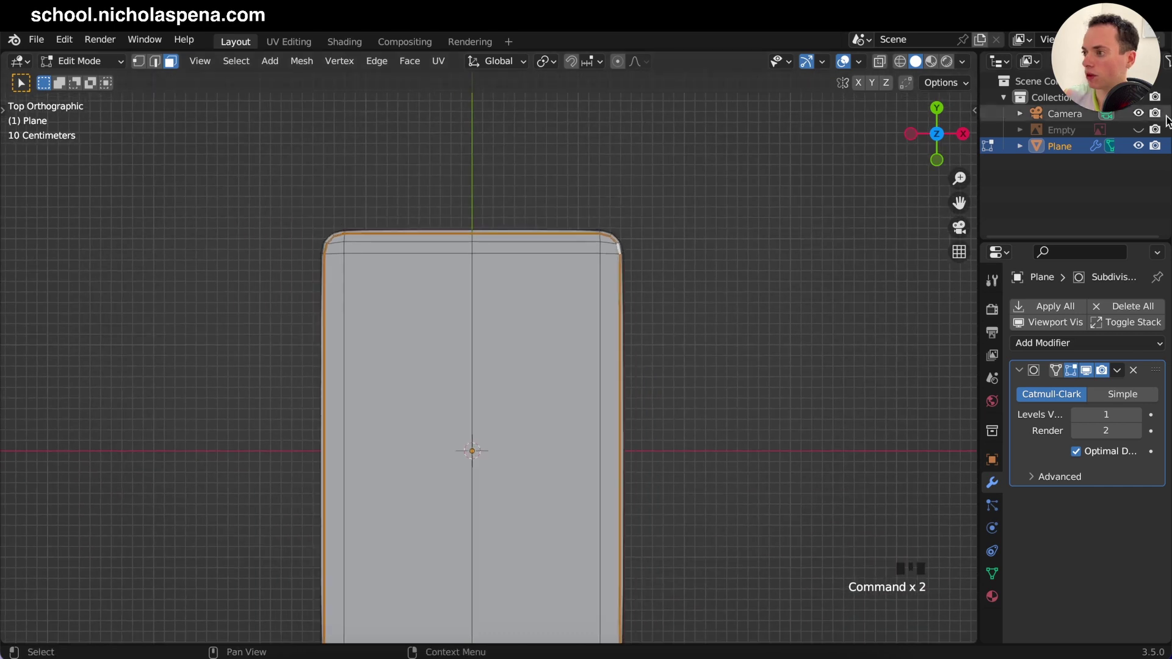
Step: With the reference shown through the body, cut a loop and sink the screen face about -0.015 m
{"action": "left_click", "coordinate": [1141, 133]}
{"action": "left_click", "coordinate": [885, 63]}
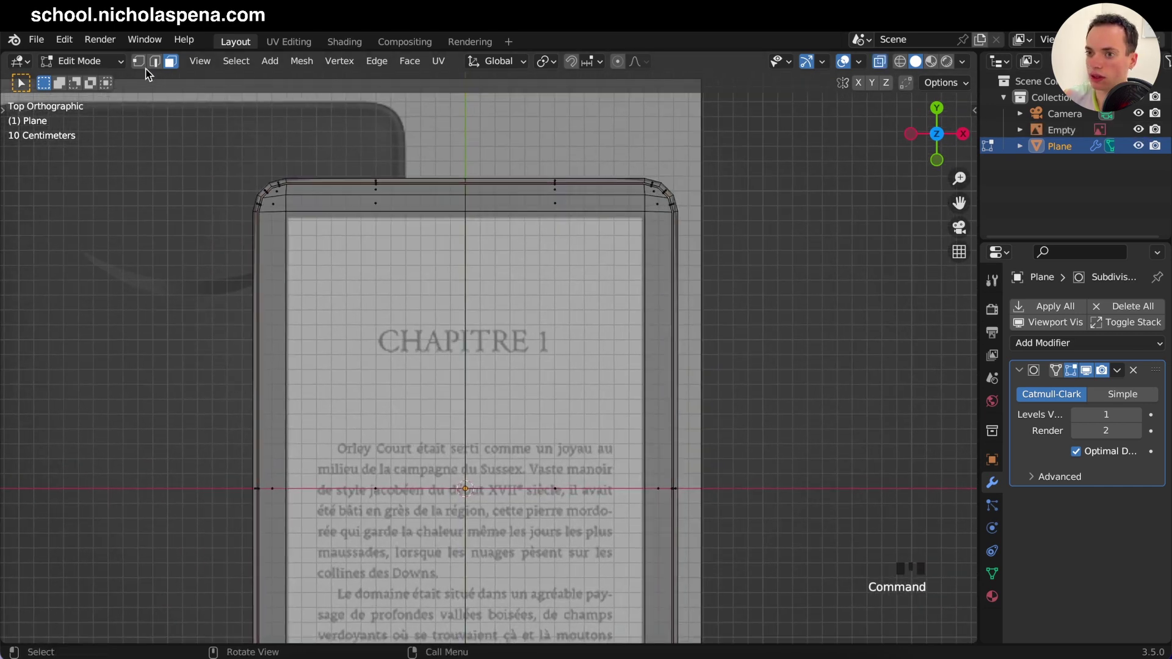
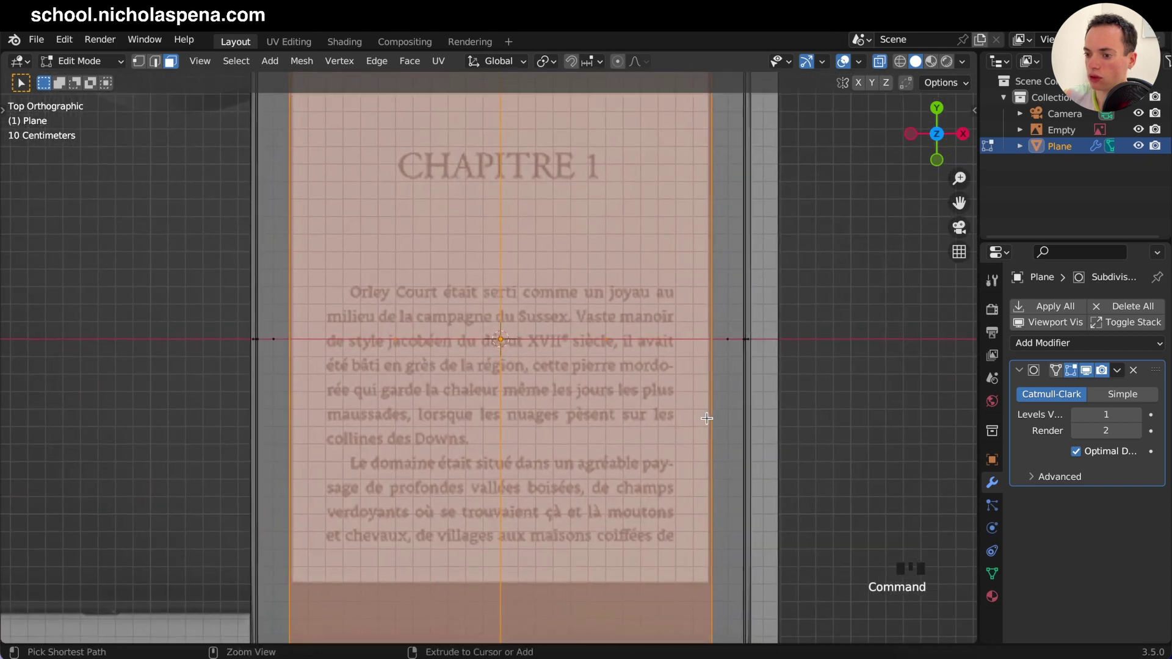
{"action": "key", "text": "ctrl+r"}
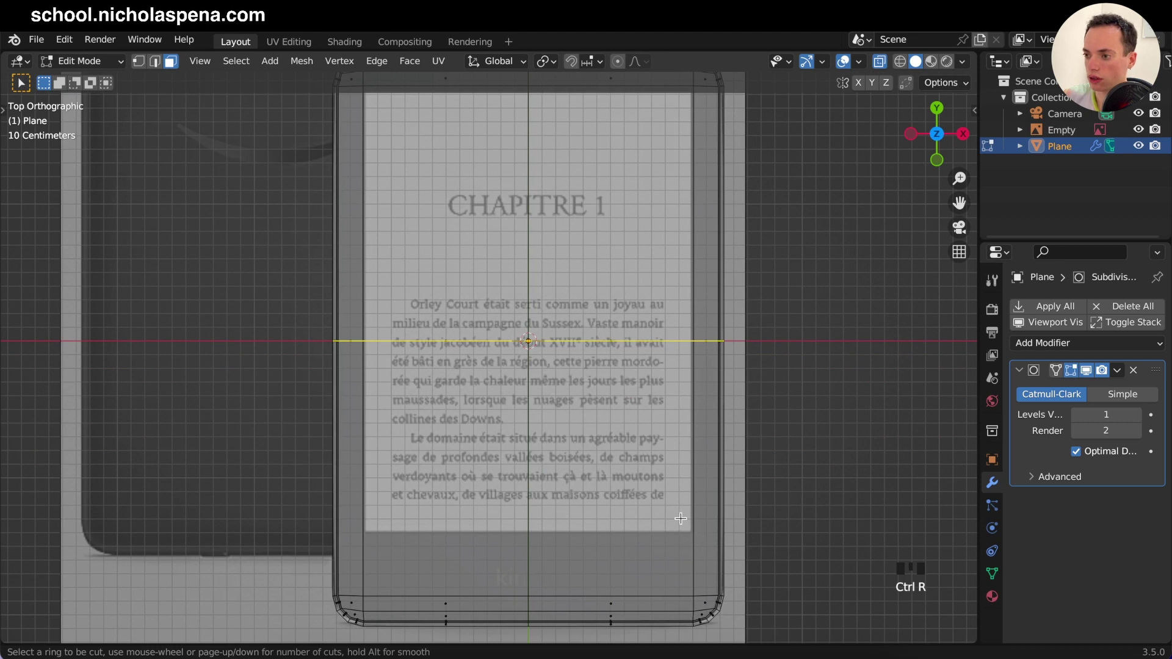
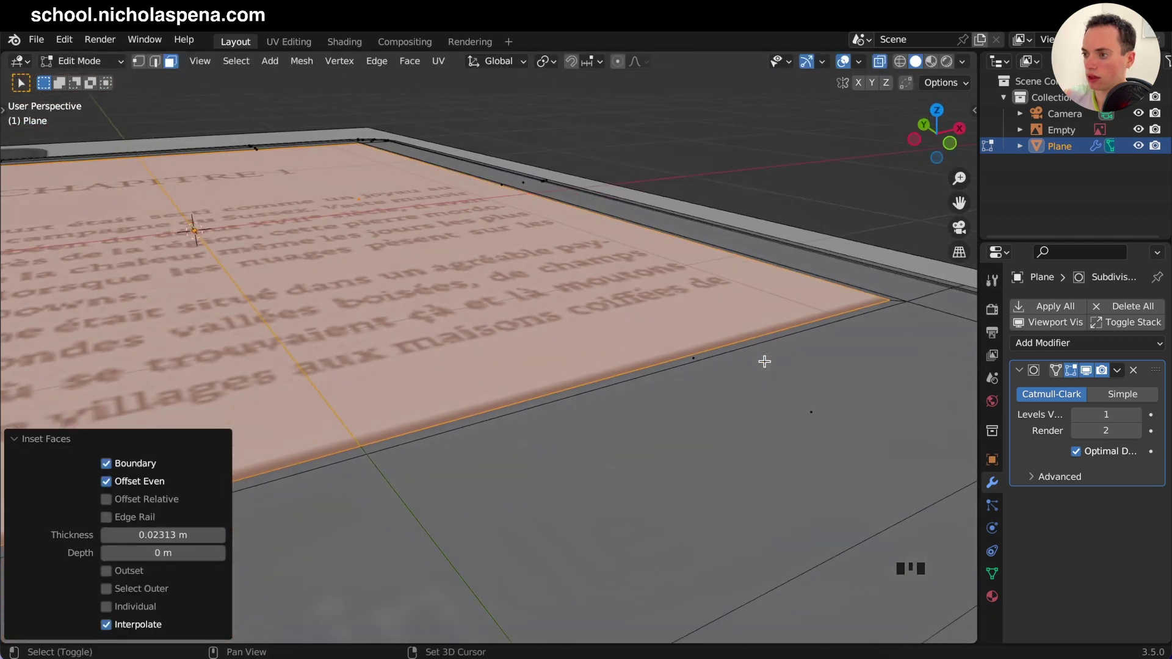
{"action": "key", "text": "e"}
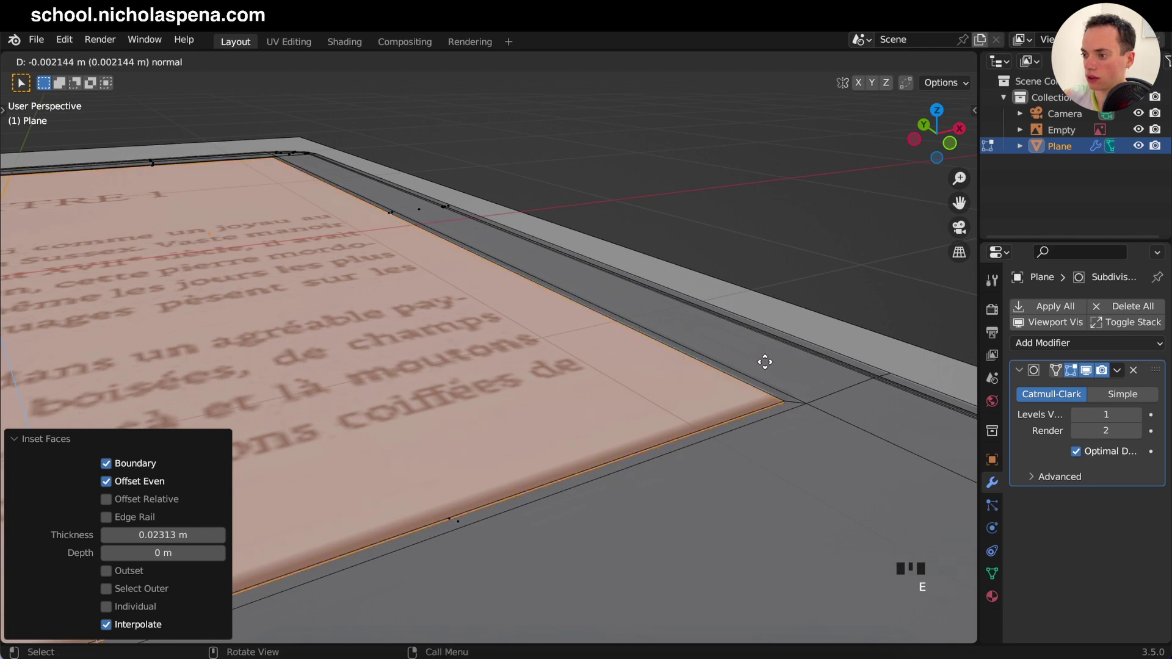
{"action": "key", "text": "e"}
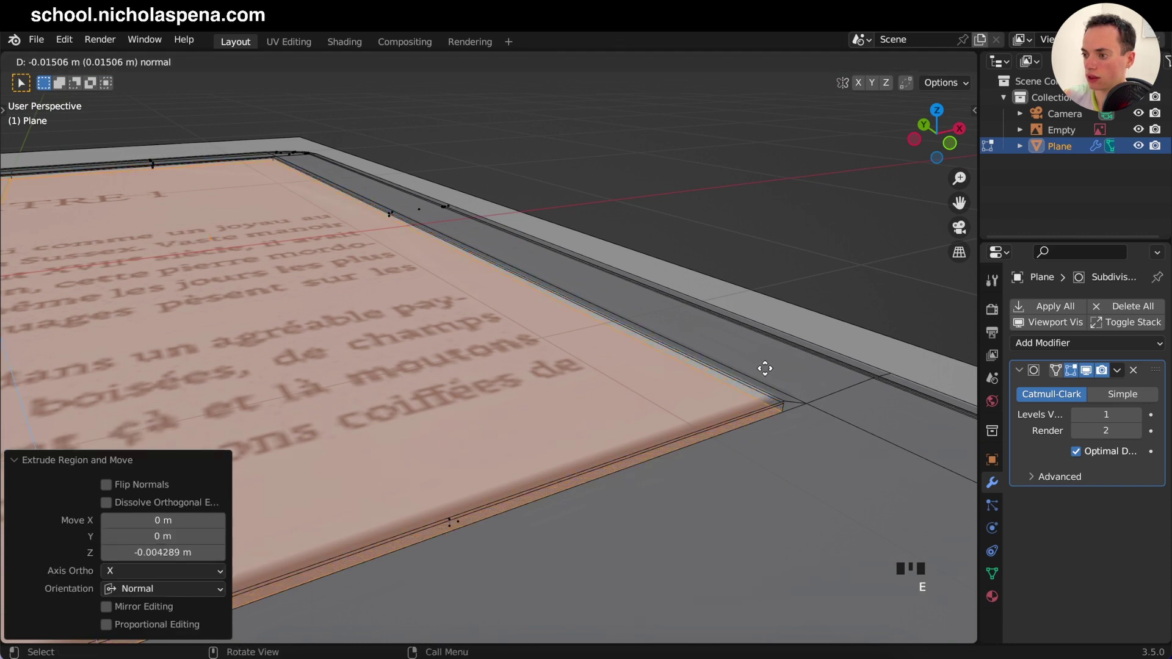
{"action": "key", "text": "KP_8"}
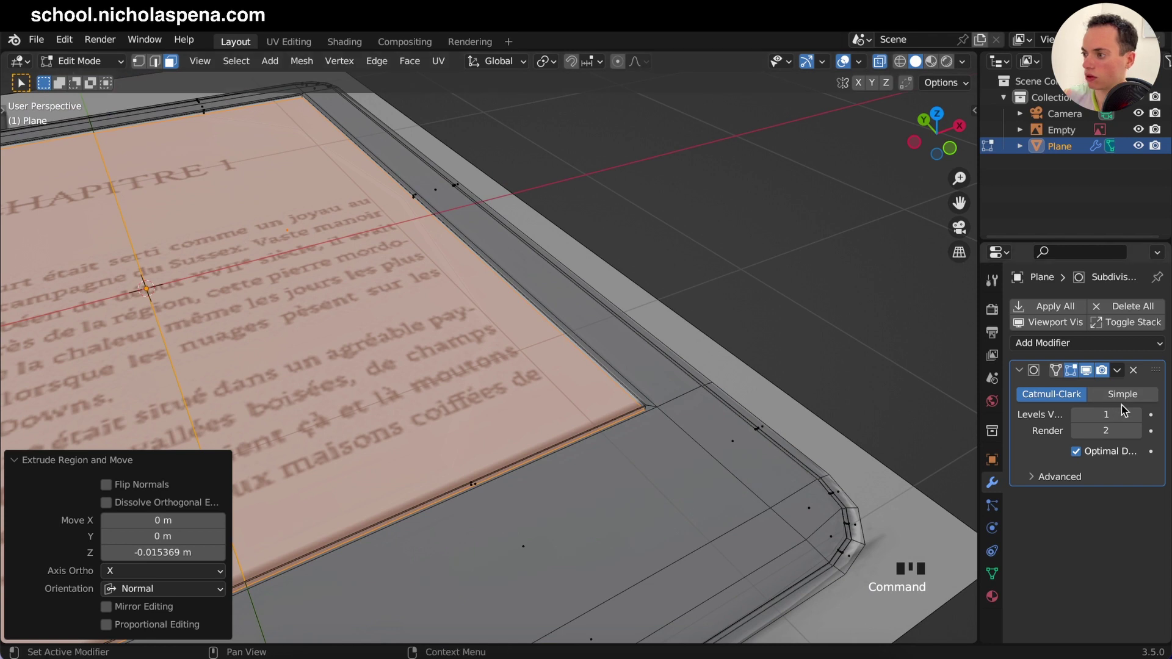
{"action": "left_click_drag", "start_coordinate": [1141, 417], "coordinate": [639, 252]}
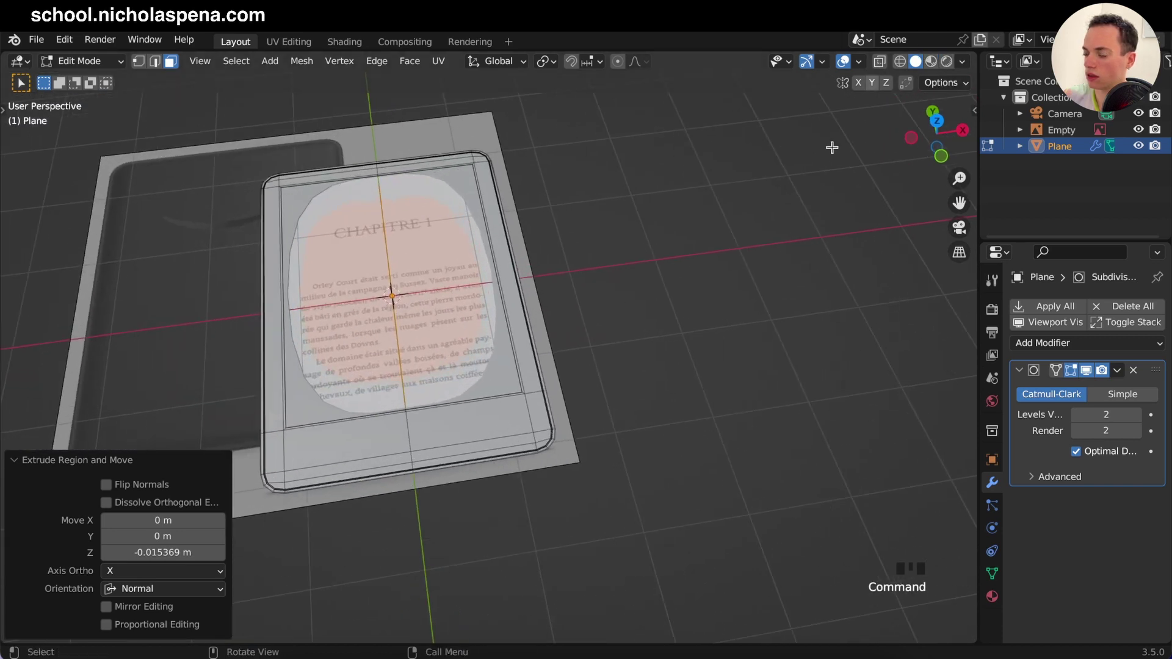
Step: Select the reference image Empty in Object Mode and move it down along Z beneath the body
{"action": "left_click", "coordinate": [1068, 135]}
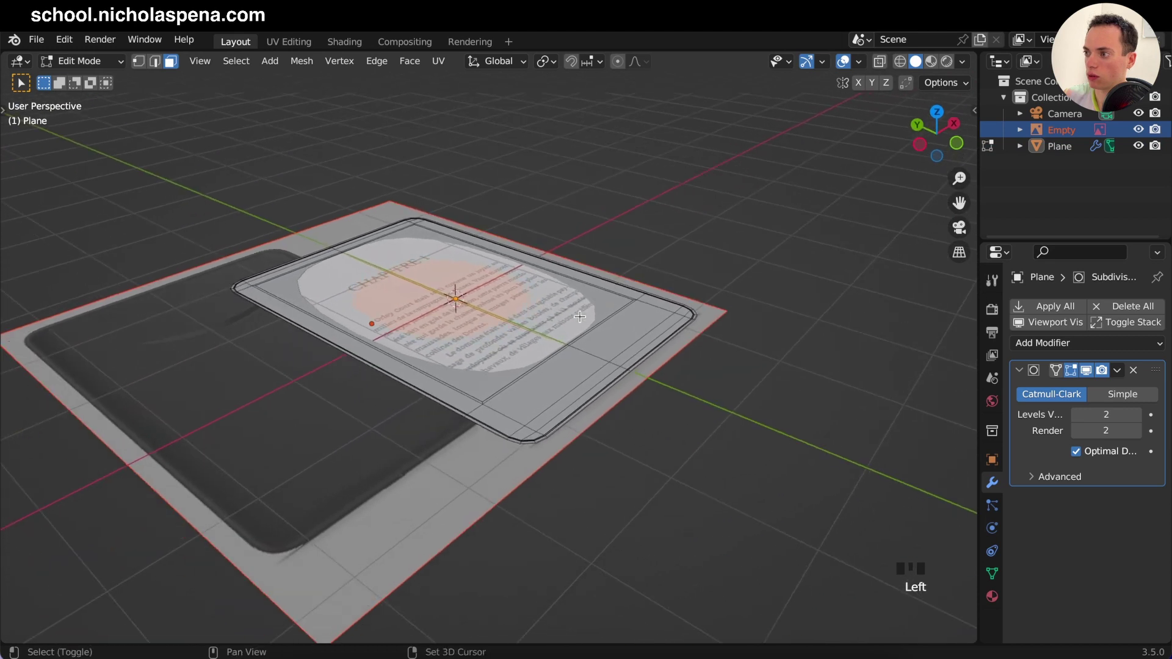
{"action": "key", "text": "Tab"}
{"action": "left_click", "coordinate": [756, 276]}
{"action": "left_click", "coordinate": [1068, 135]}
{"action": "key", "text": "g"}
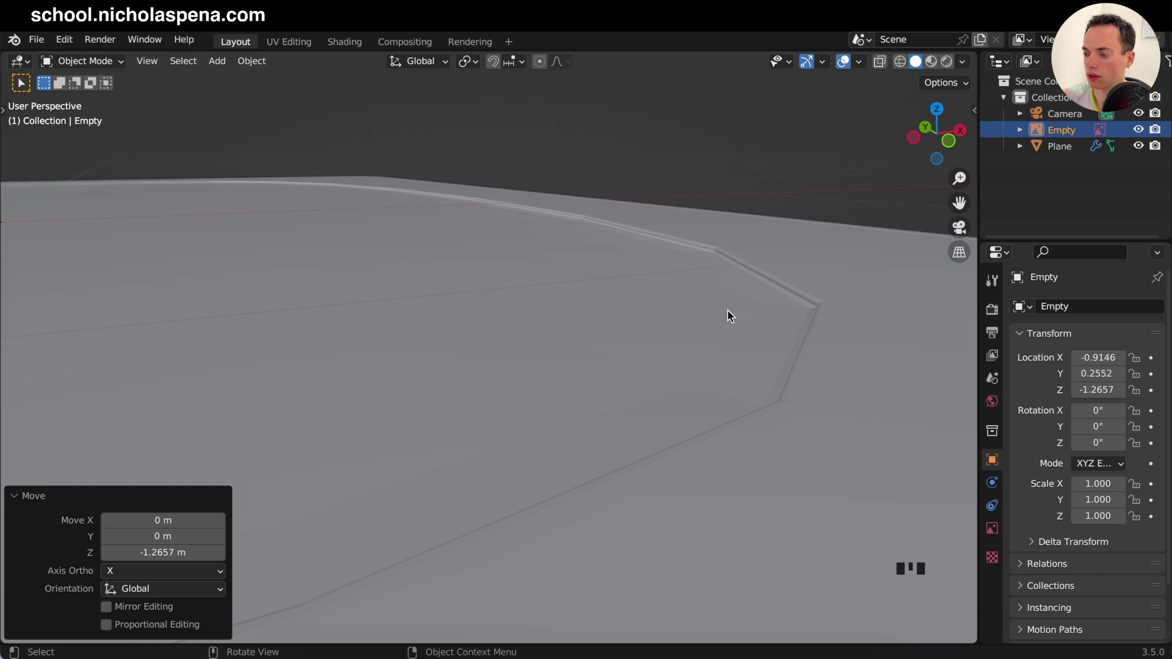
{"action": "key", "text": "Tab"}
Step: Reselect the Kindle body and inspect the recessed screen edge, ending in object mode
{"action": "left_click", "coordinate": [733, 315]}
{"action": "key", "text": "Tab"}
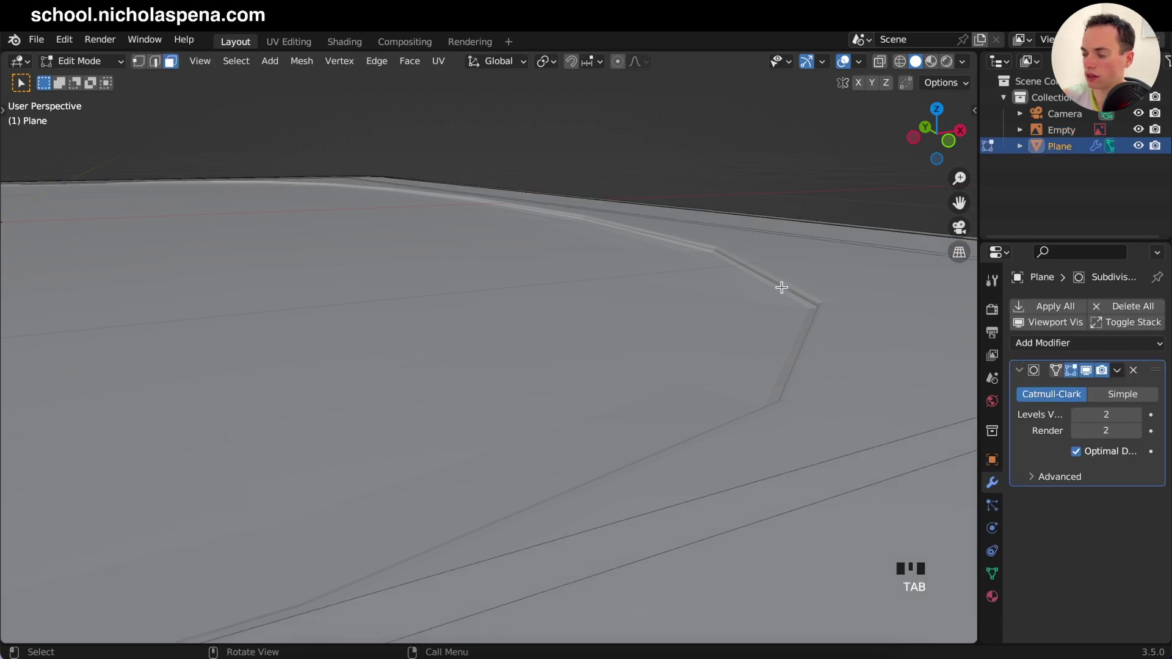
{"action": "left_click", "coordinate": [1092, 372]}
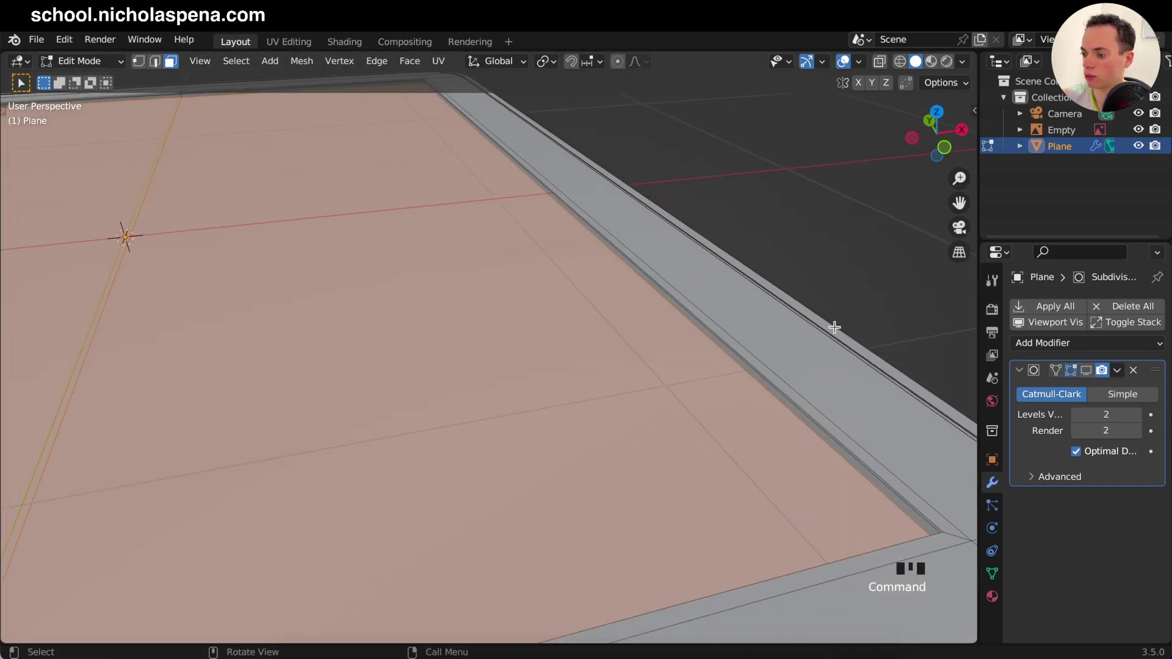
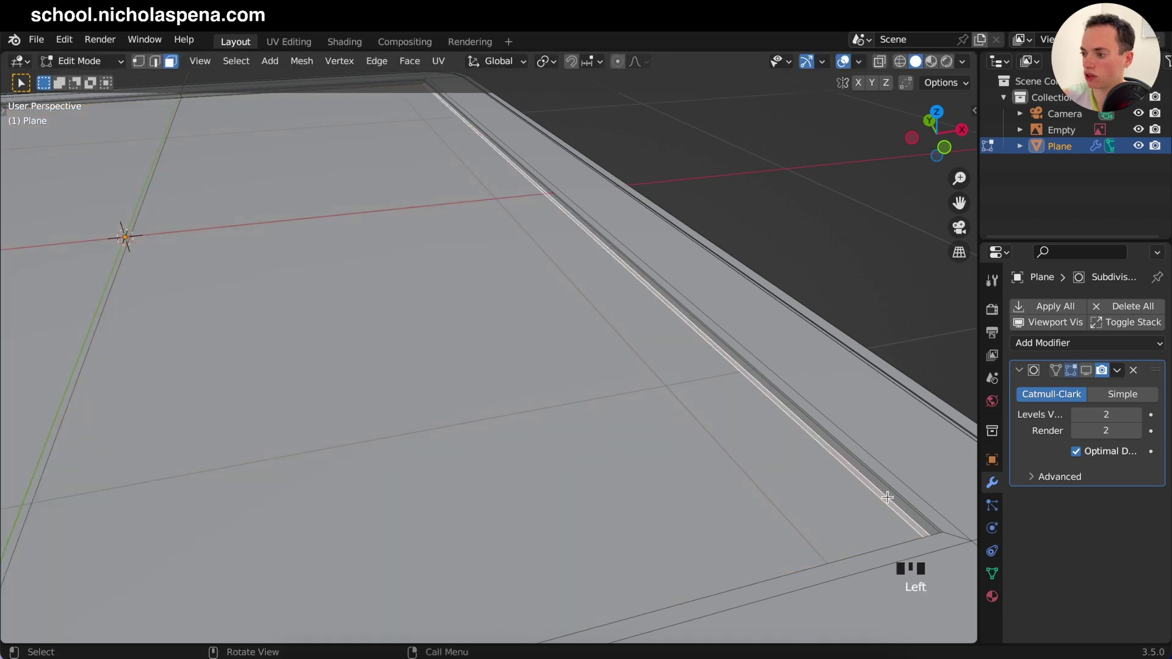
{"action": "left_click_drag", "start_coordinate": [151, 62], "coordinate": [822, 445]}
{"action": "left_click", "coordinate": [829, 444]}
{"action": "key", "text": "Tab"}
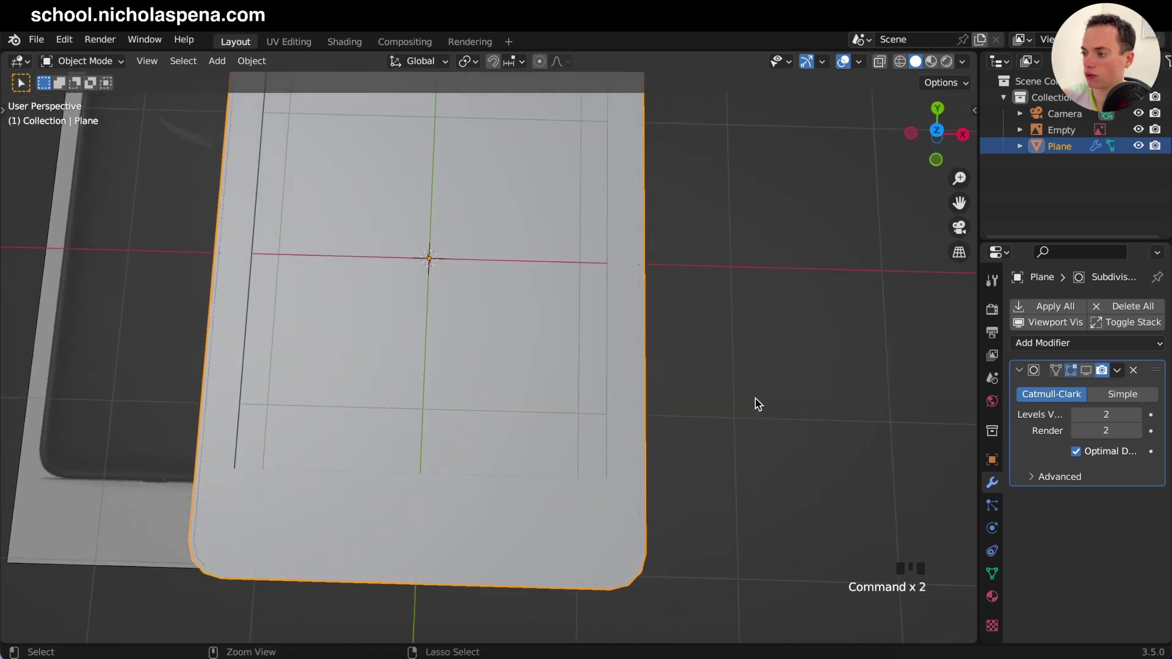
Step: Select the body and look straight down on it in Top Orthographic view
{"action": "left_click", "coordinate": [1087, 373]}
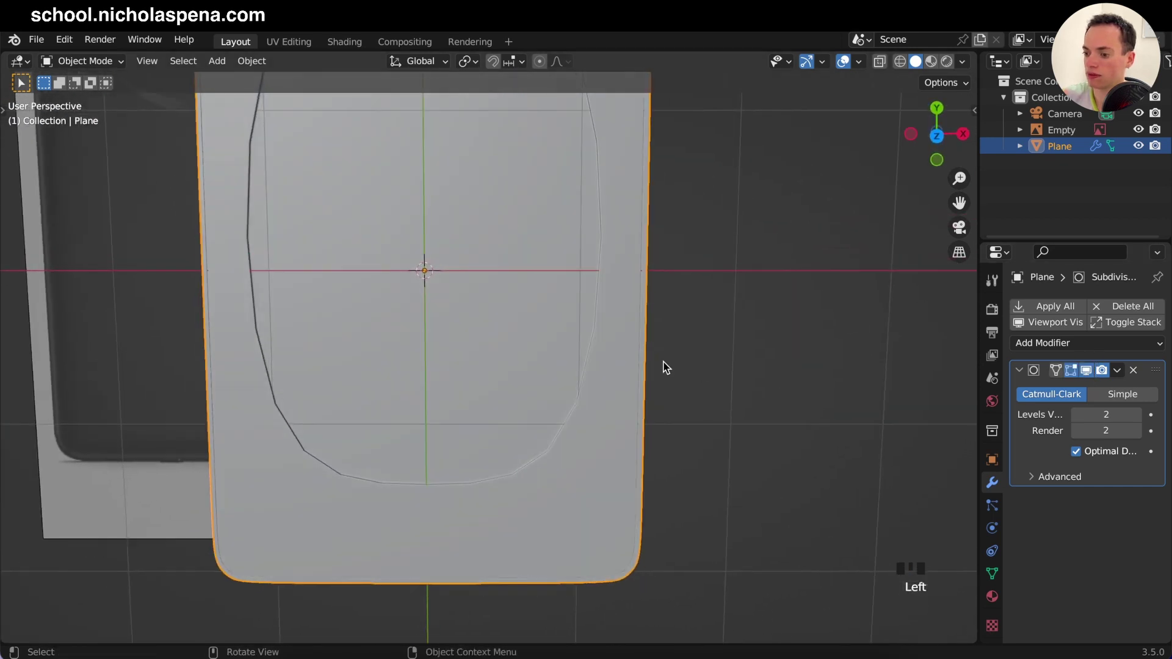
{"action": "key", "text": "KP_7"}
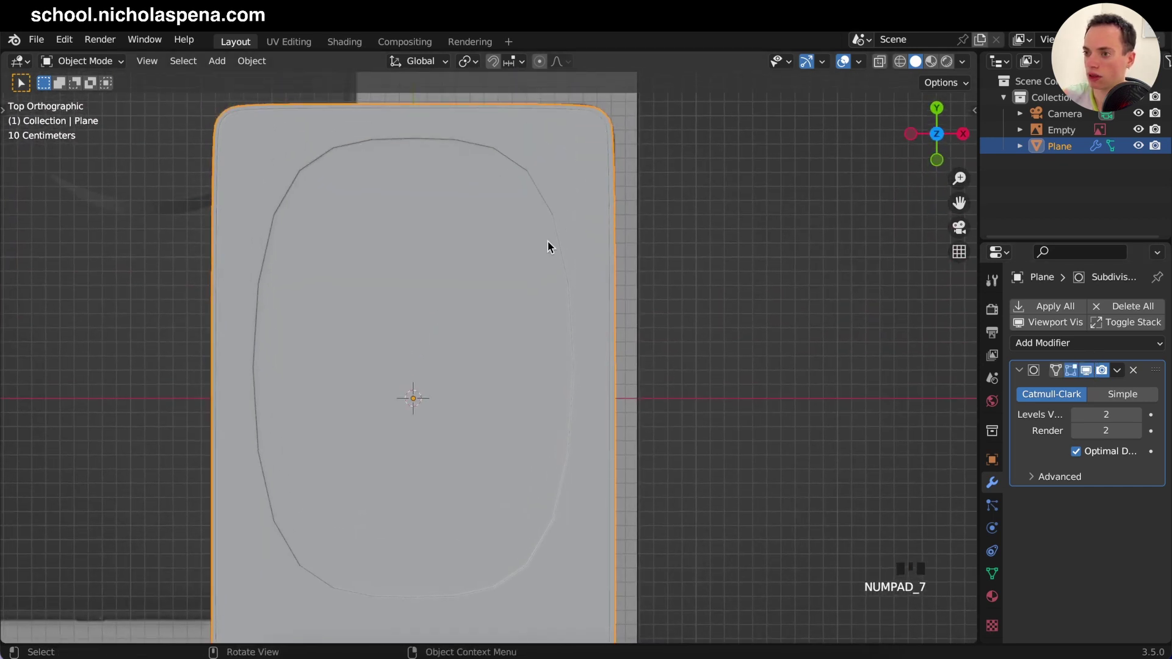
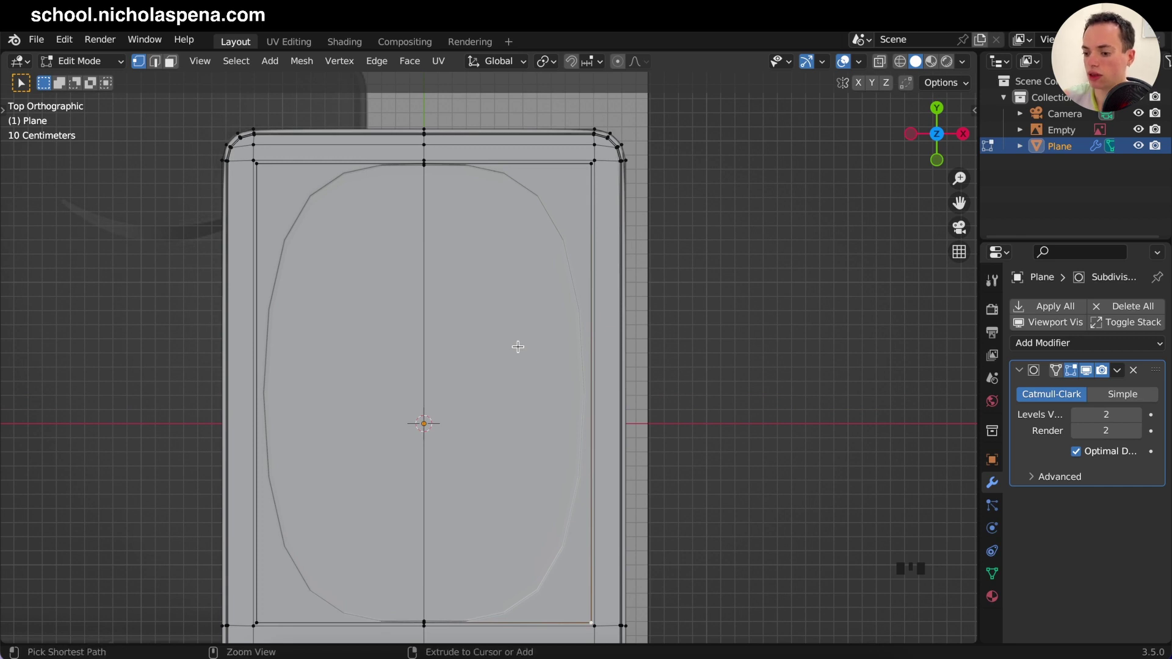
Step: Loop-cut across the body's middle, bevel it into two edges and spread them apart along Y
{"action": "key", "text": "ctrl+r"}
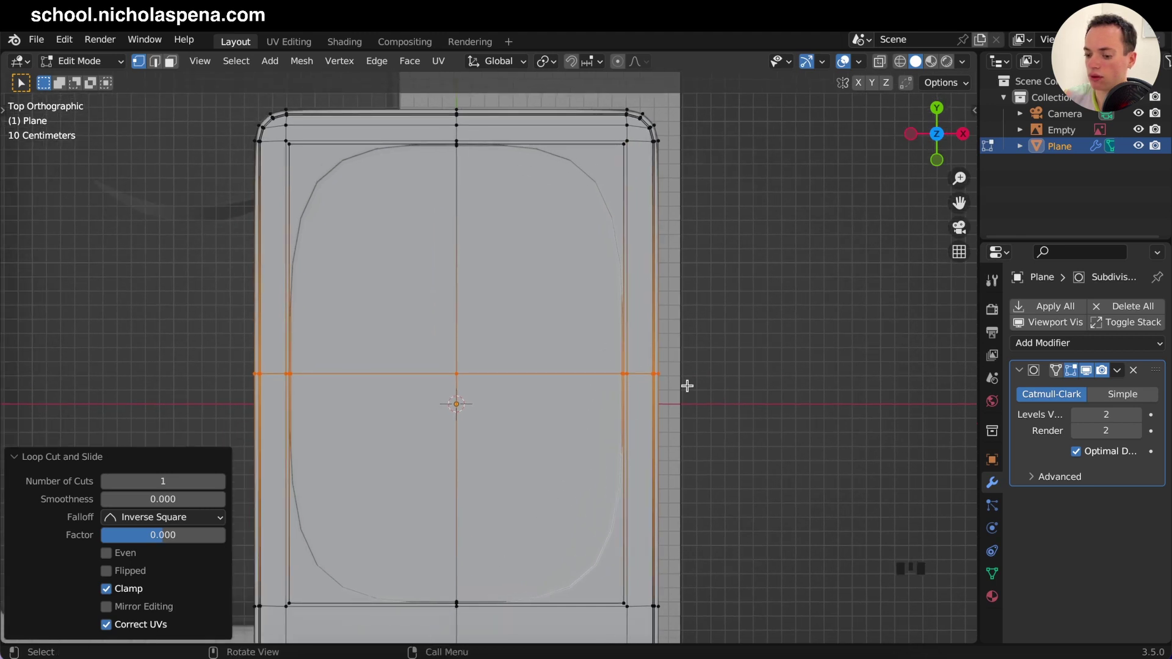
{"action": "key", "text": "ctrl+b"}
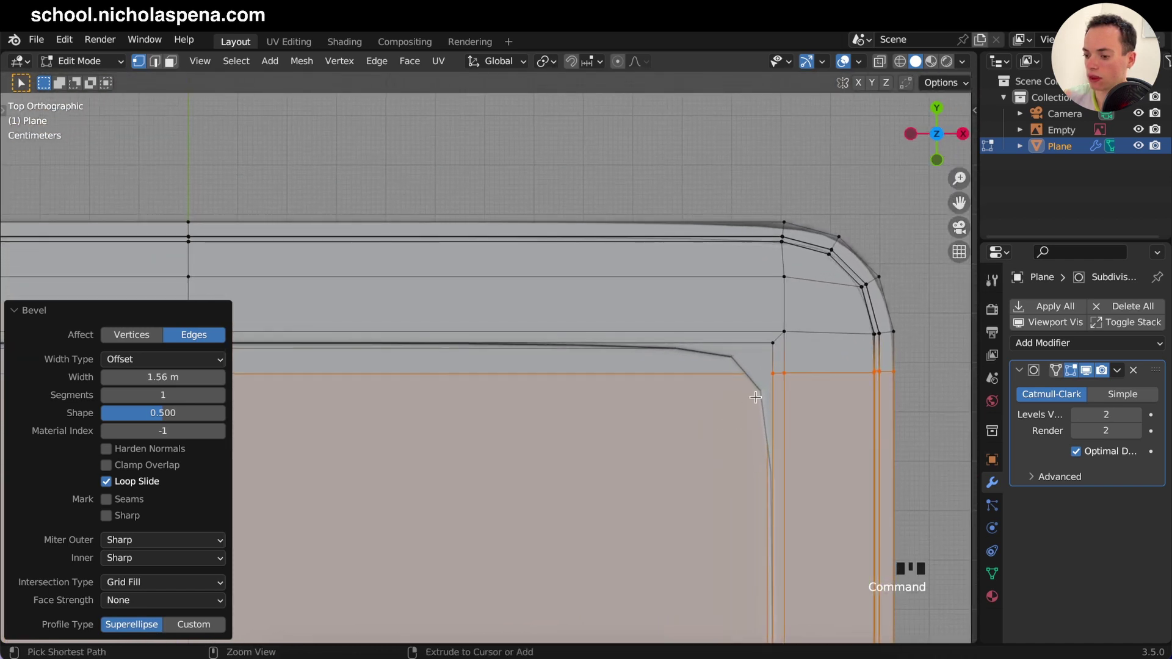
{"action": "key", "text": "s"}
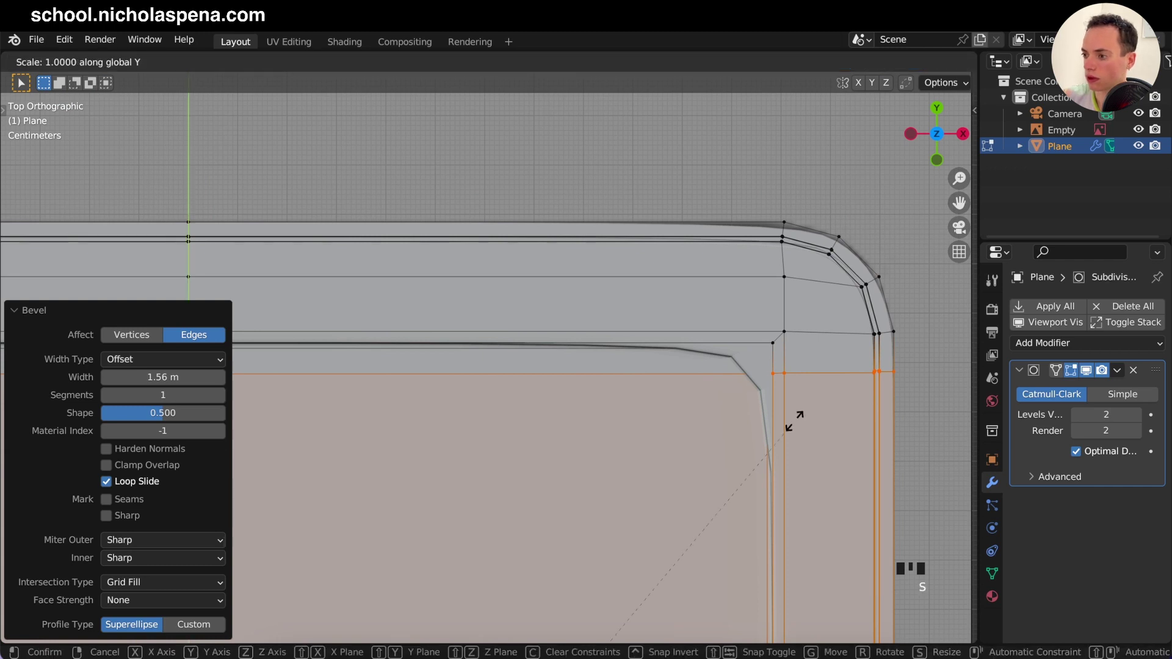
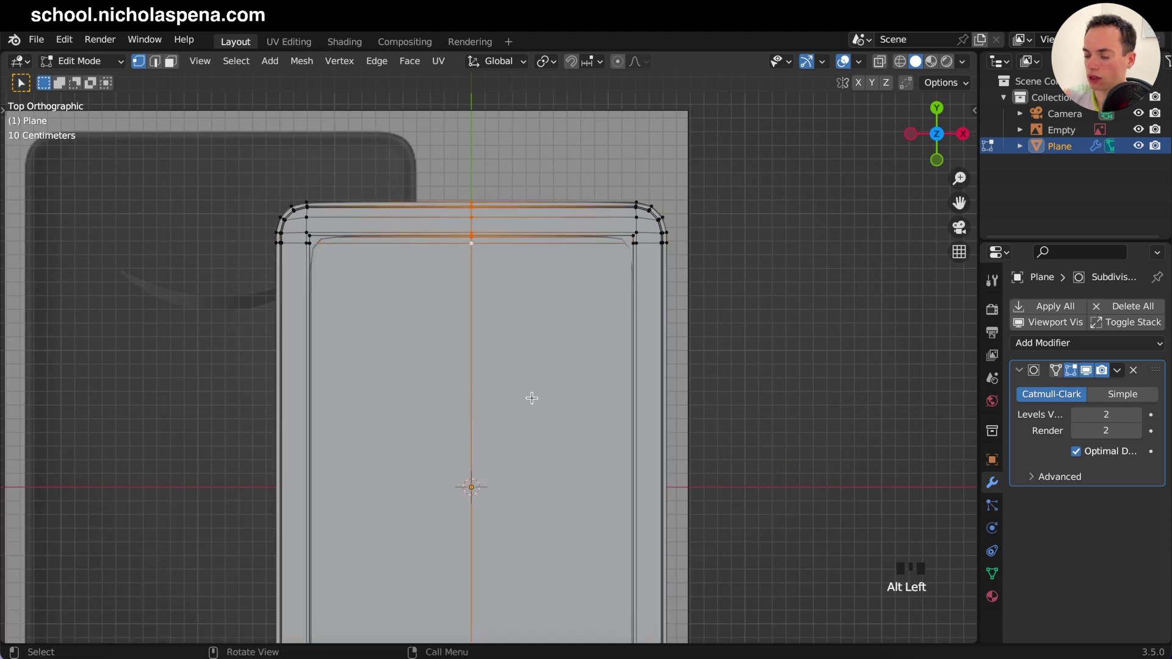
{"action": "key", "text": "ctrl+b"}
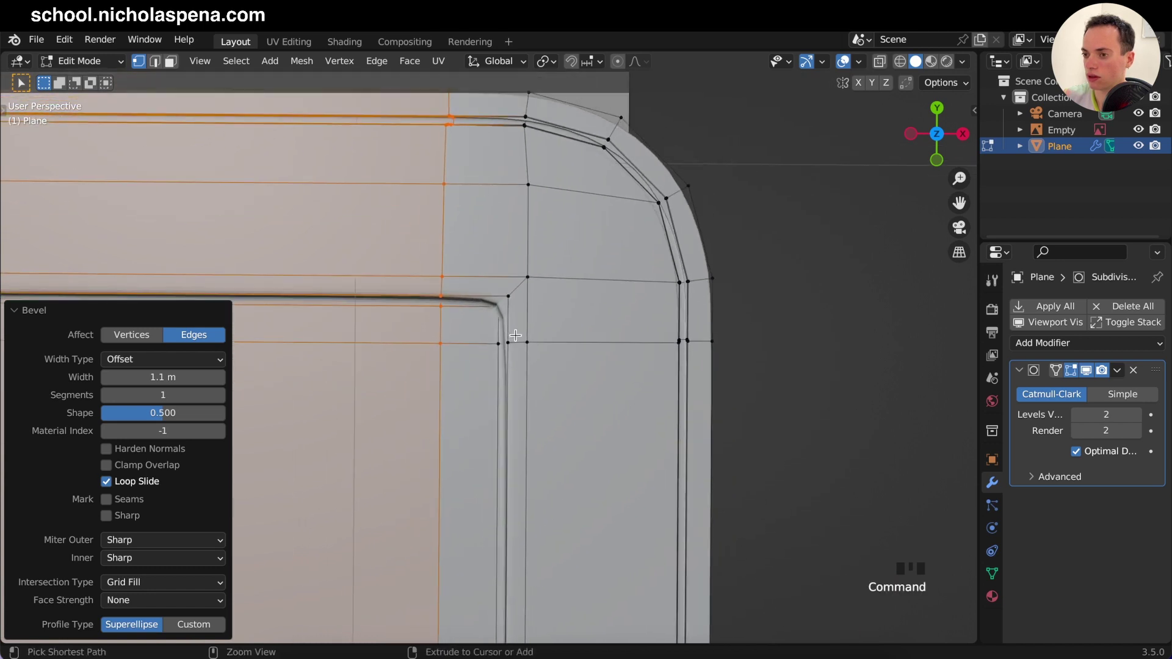
Step: Check the smoothing from top view and start a vertical loop cut down the body's centre
{"action": "left_click", "coordinate": [17, 306]}
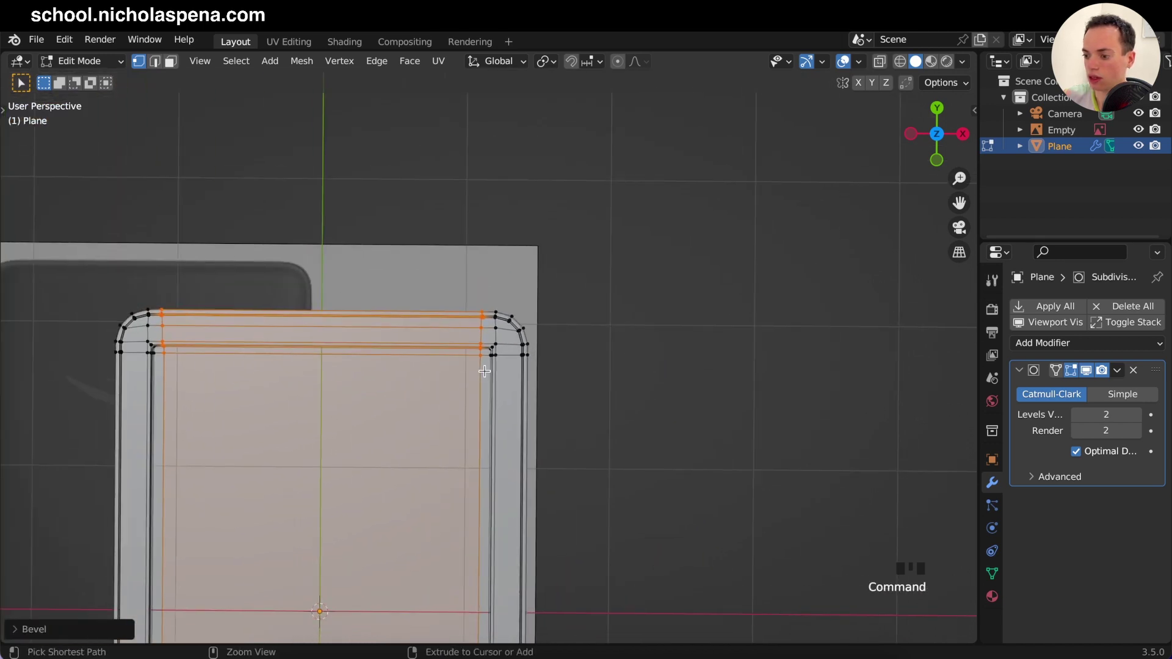
{"action": "key", "text": "KP_7"}
{"action": "key", "text": "Tab"}
{"action": "key", "text": "Tab"}
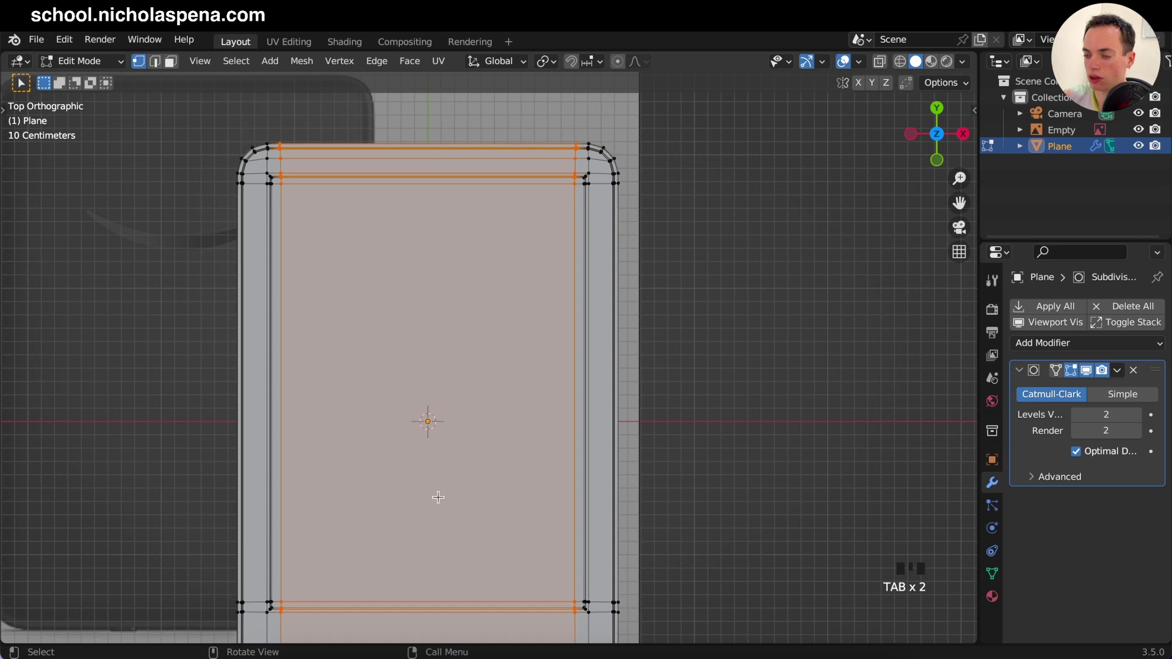
{"action": "key", "text": "Tab"}
{"action": "key", "text": "Tab"}
{"action": "key", "text": "Tab"}
{"action": "key", "text": "Tab"}
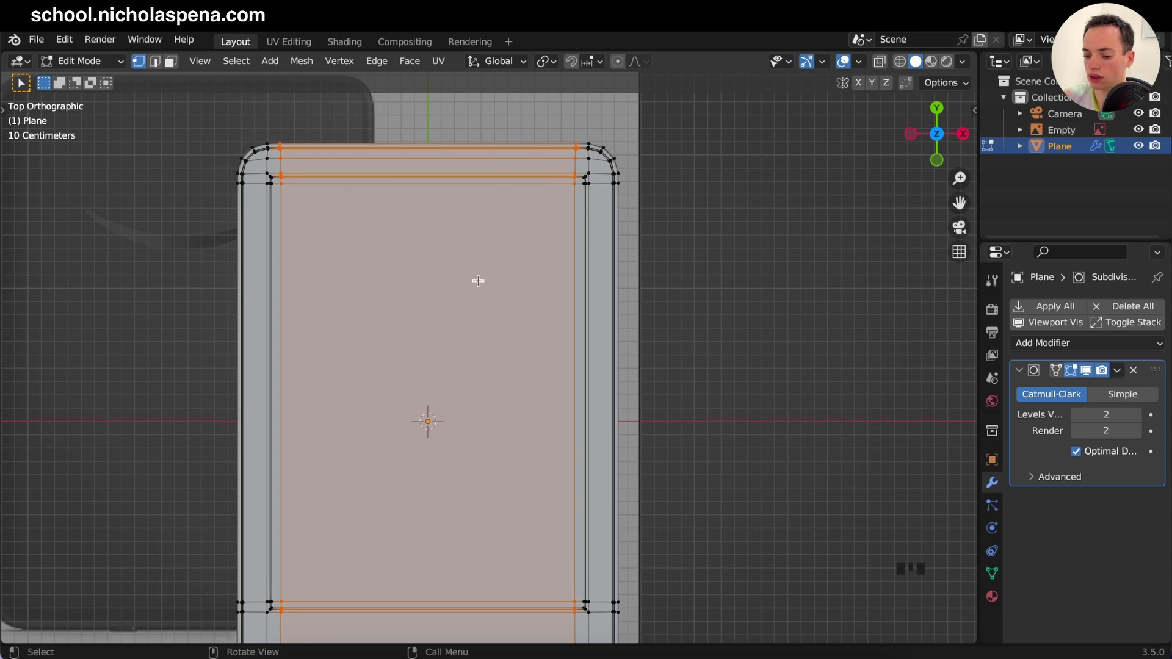
{"action": "key", "text": "ctrl+r"}
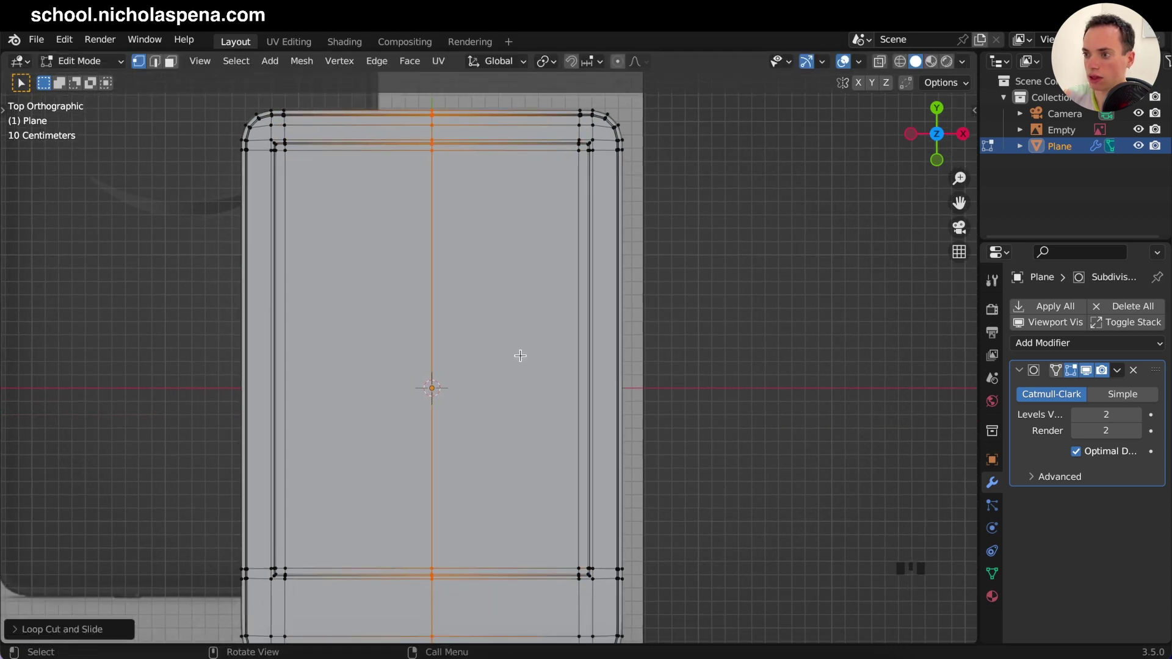
Step: Add a loop cut near the top edge, bevel it into a band and preview the smoothed result
{"action": "key", "text": "Tab"}
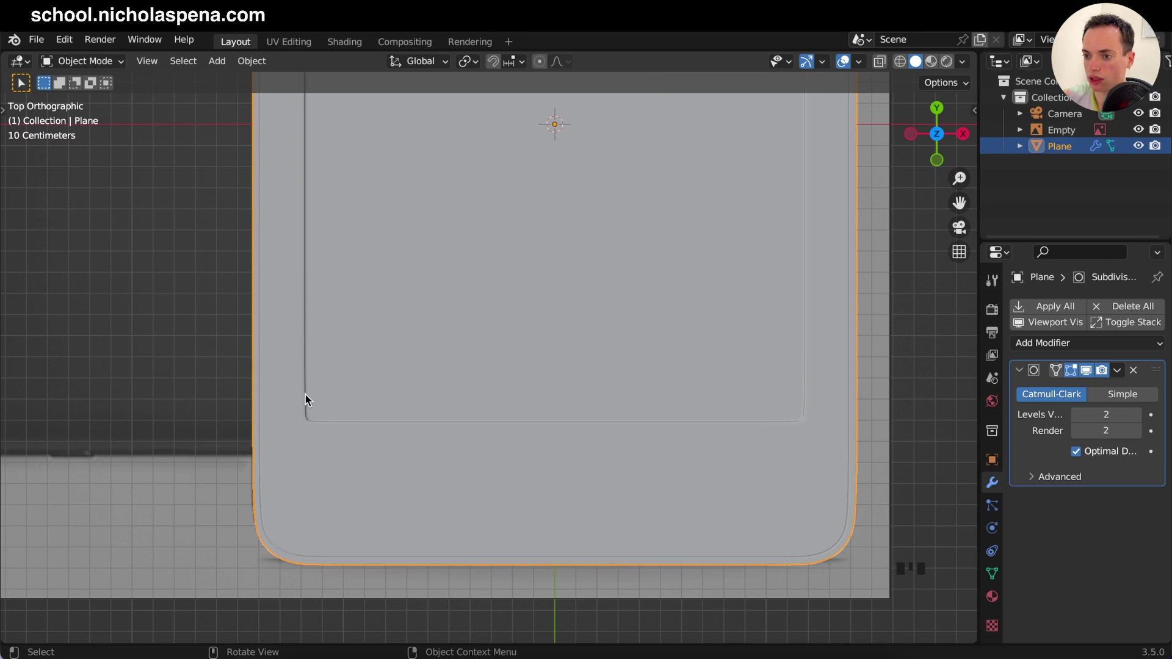
{"action": "key", "text": "Tab"}
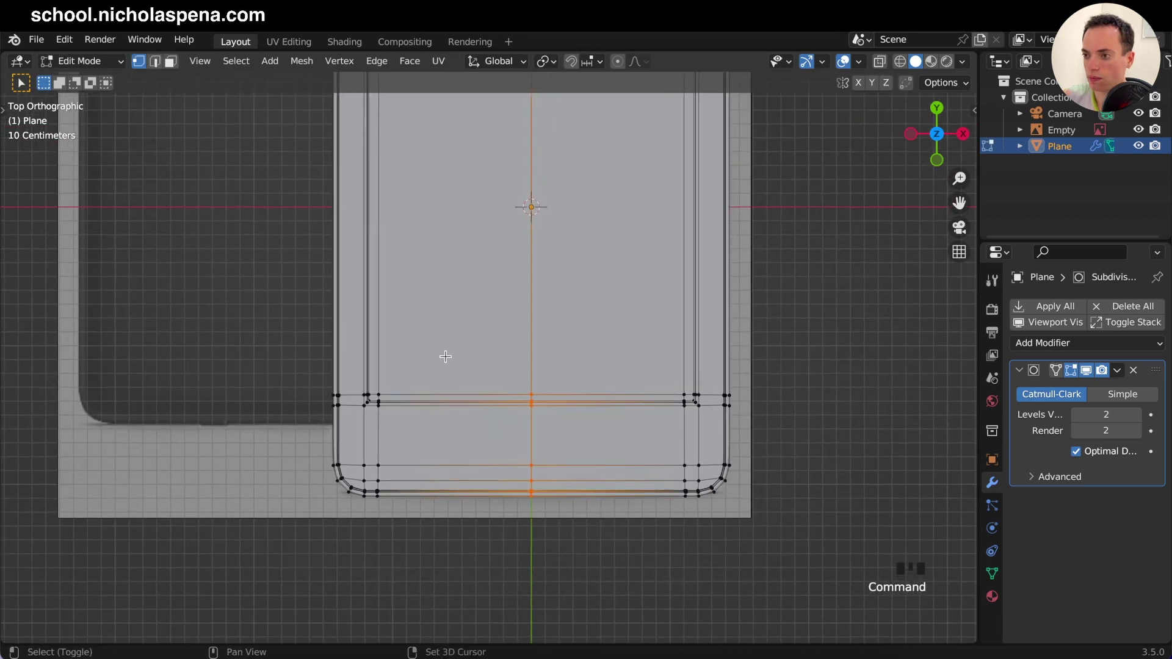
{"action": "key", "text": "ctrl+r"}
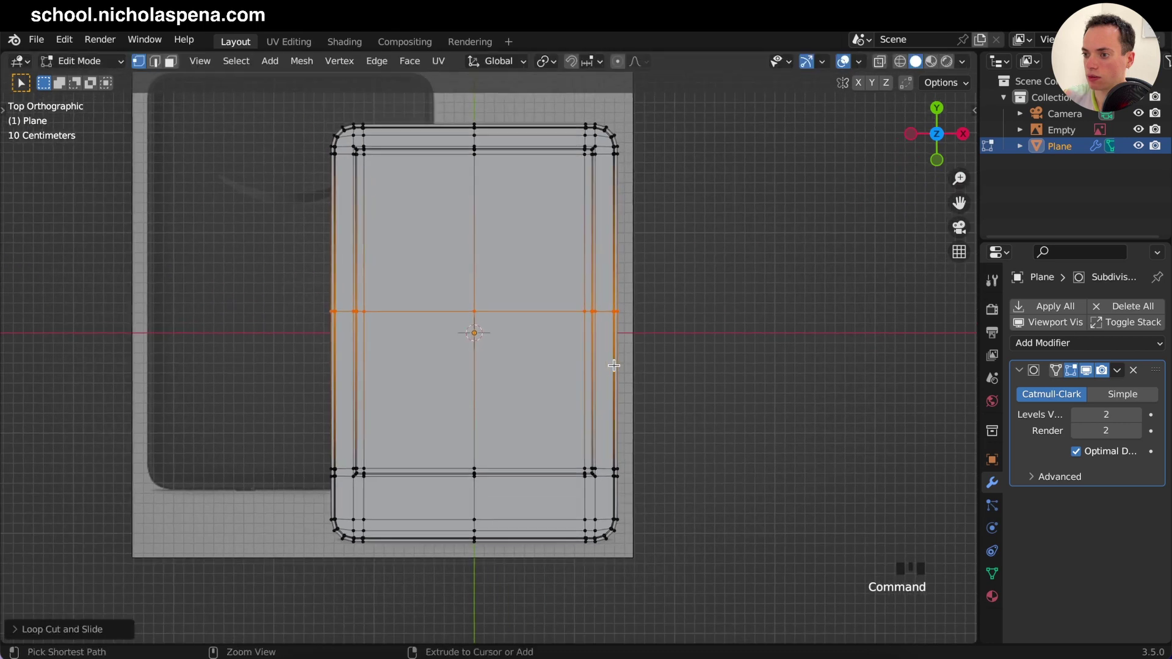
{"action": "key", "text": "ctrl+b"}
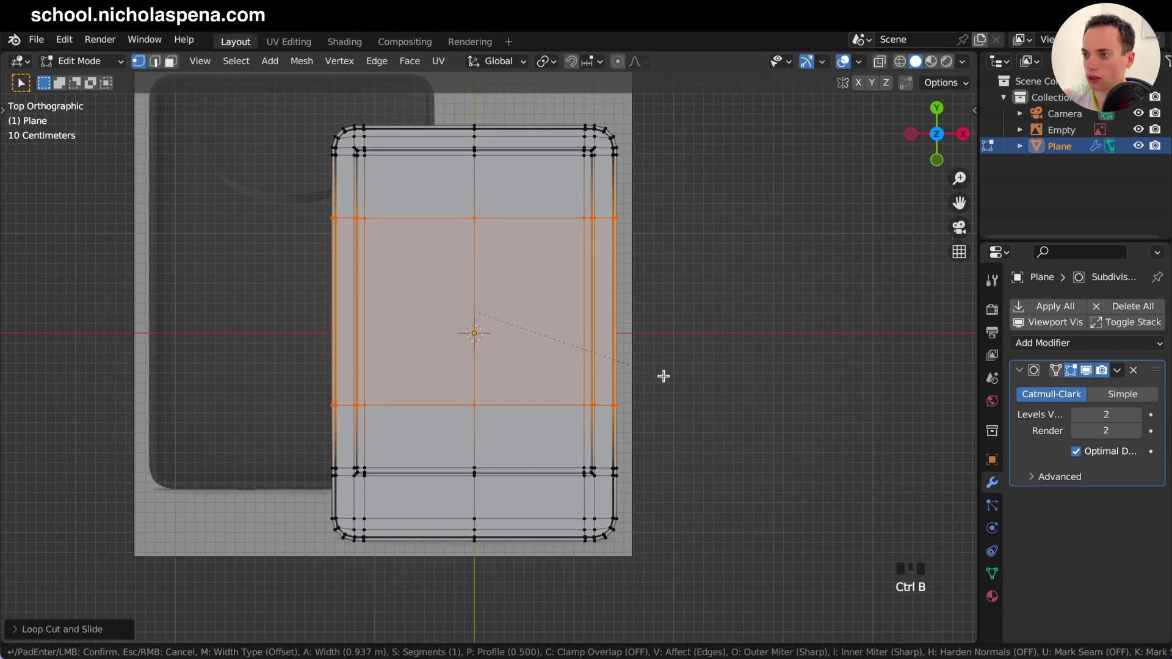
{"action": "key", "text": "Tab"}
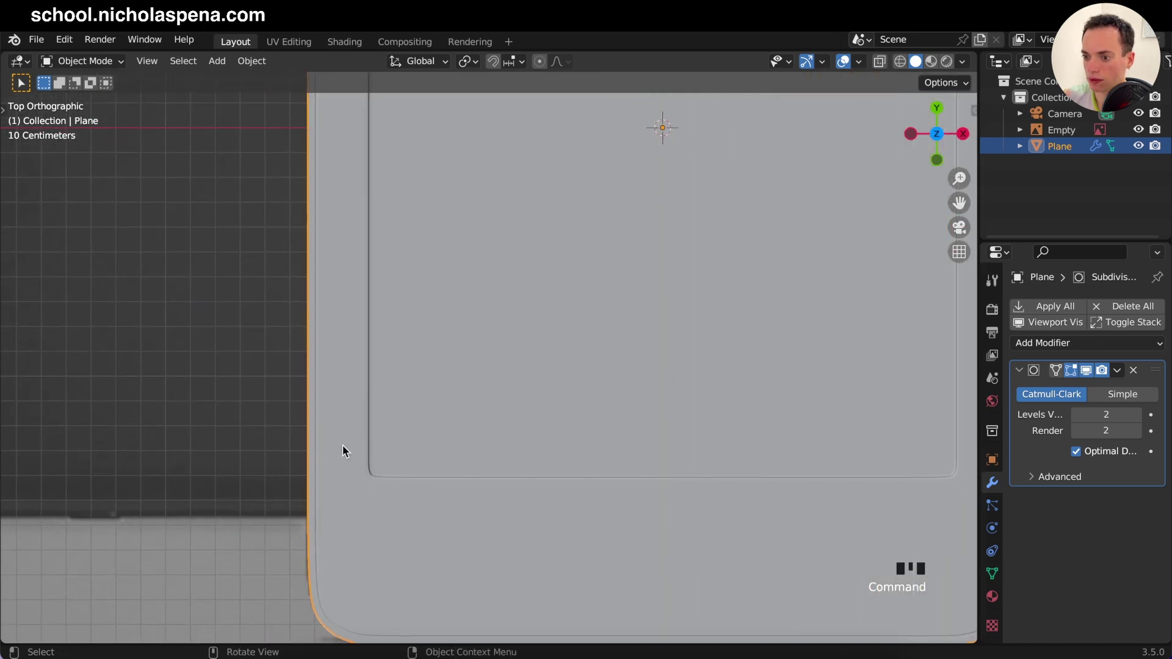
{"action": "key", "text": "Tab"}
{"action": "left_click", "coordinate": [563, 410]}
{"action": "key", "text": "Tab"}
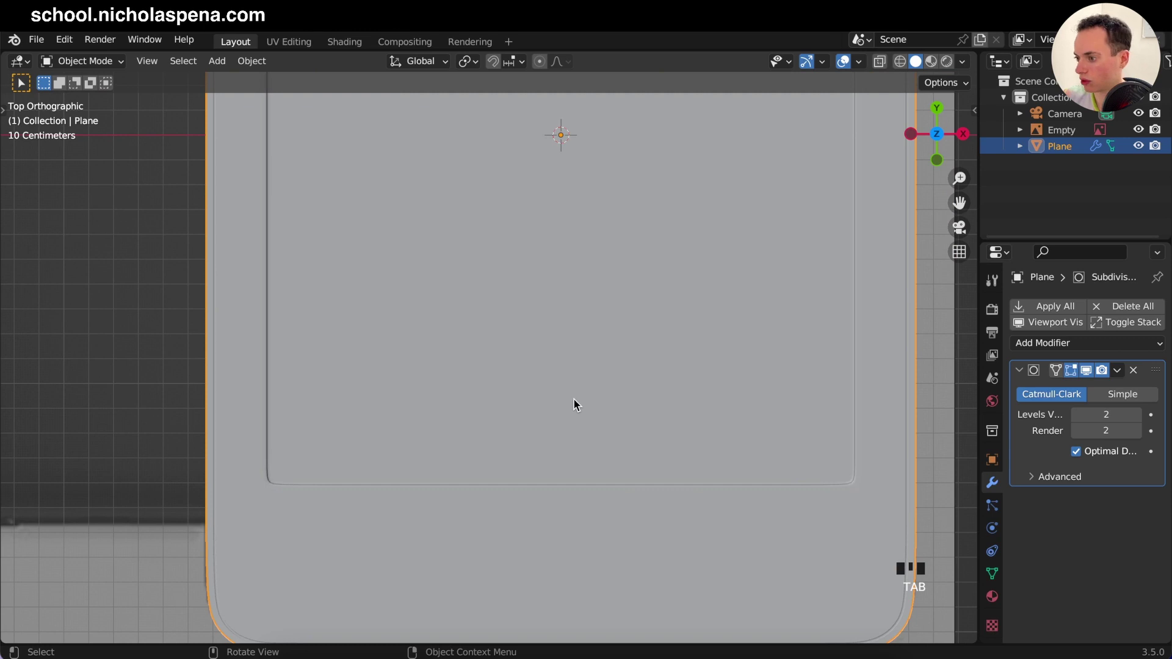
{"action": "key", "text": "Tab"}
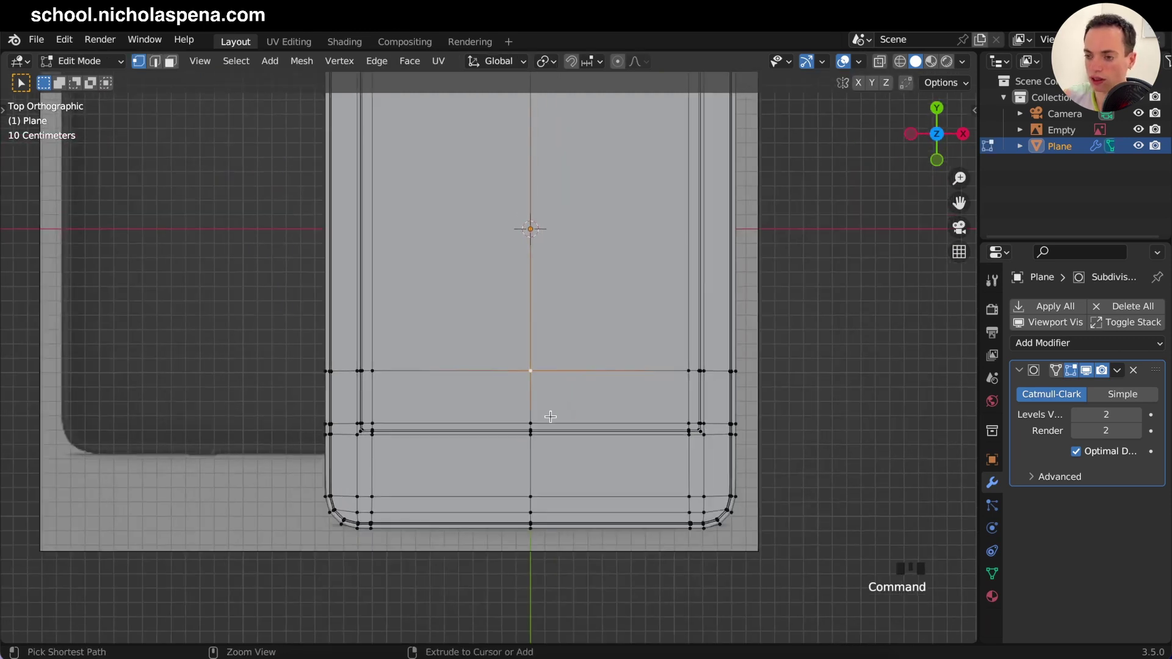
{"action": "key", "text": "Tab"}
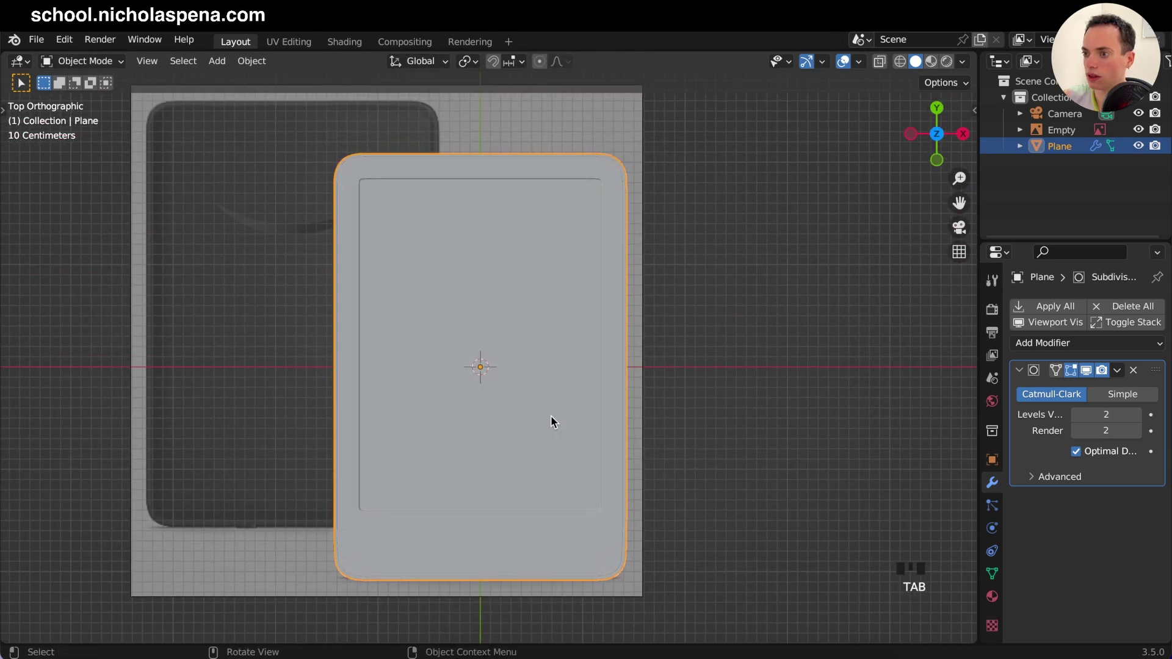
{"action": "key", "text": "Tab"}
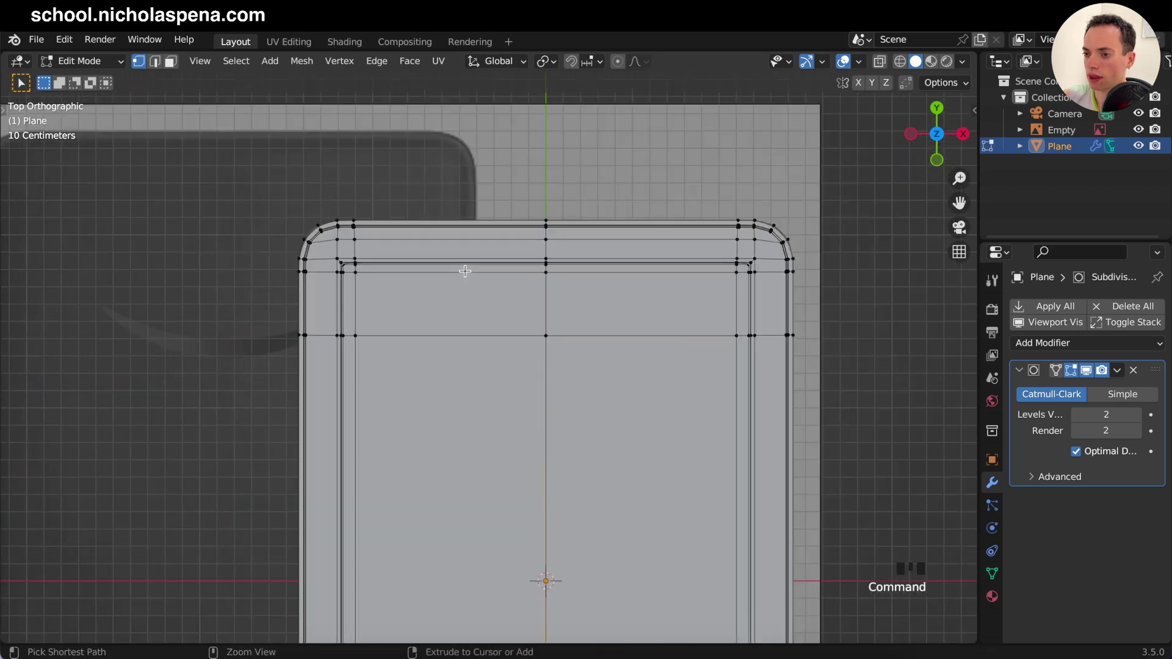
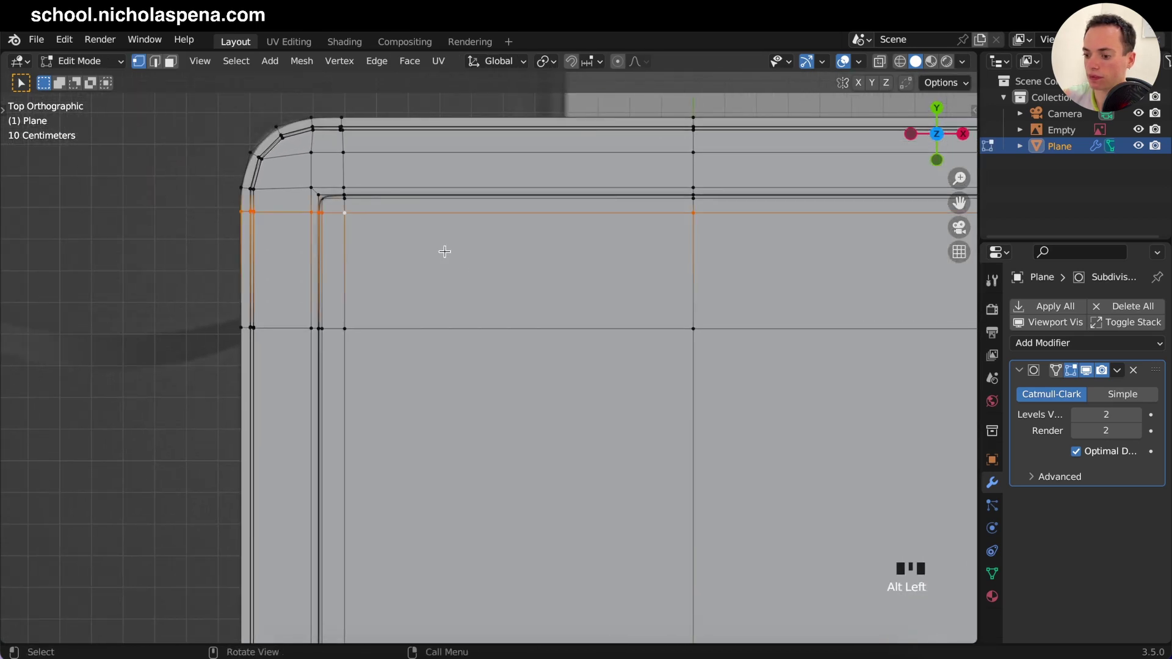
Step: Slide the new edge loops snug against the screen recess border, then select the whole mesh
{"action": "key", "text": "g"}
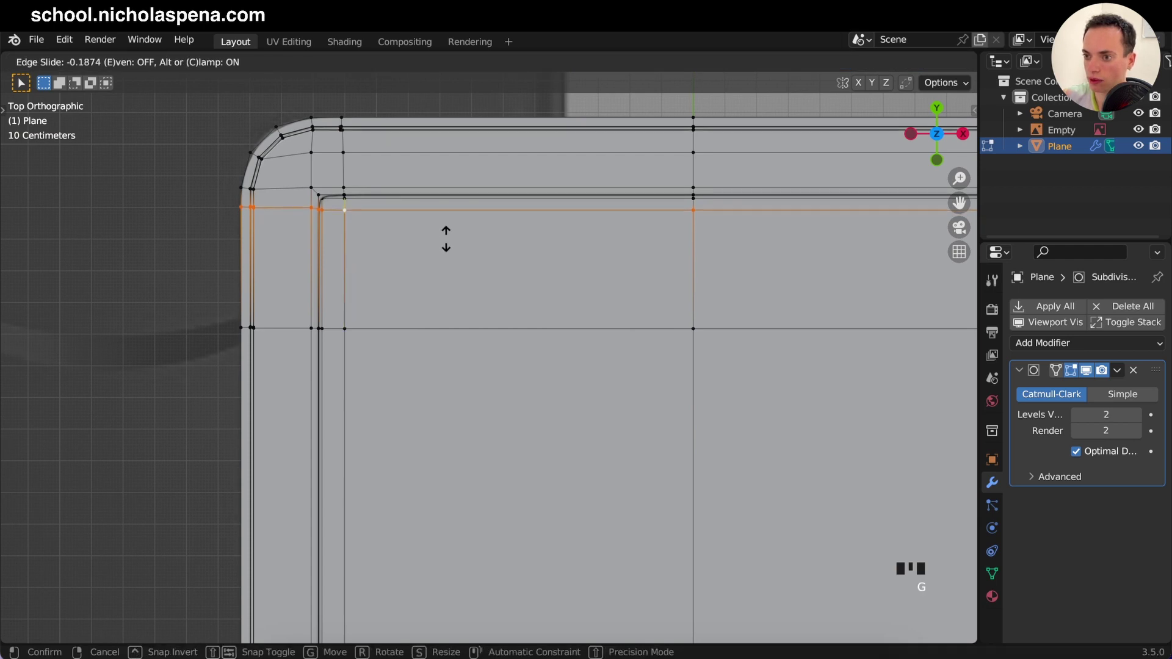
{"action": "left_click", "coordinate": [346, 233]}
{"action": "left_click", "coordinate": [345, 227]}
{"action": "key", "text": "g"}
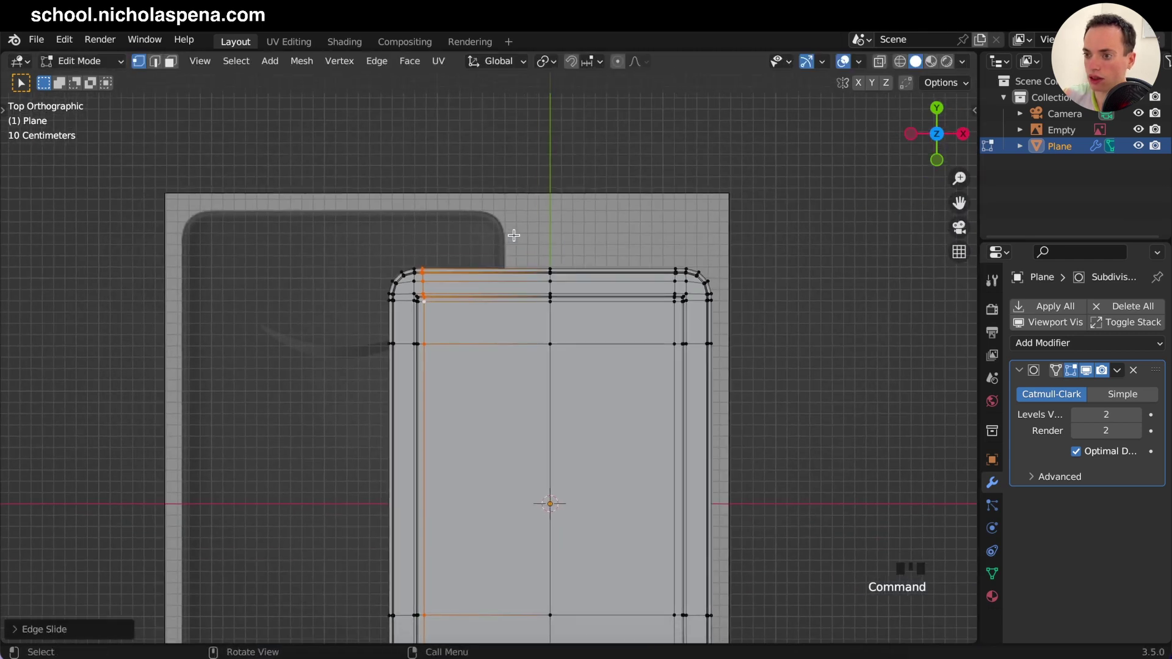
{"action": "key", "text": "a"}
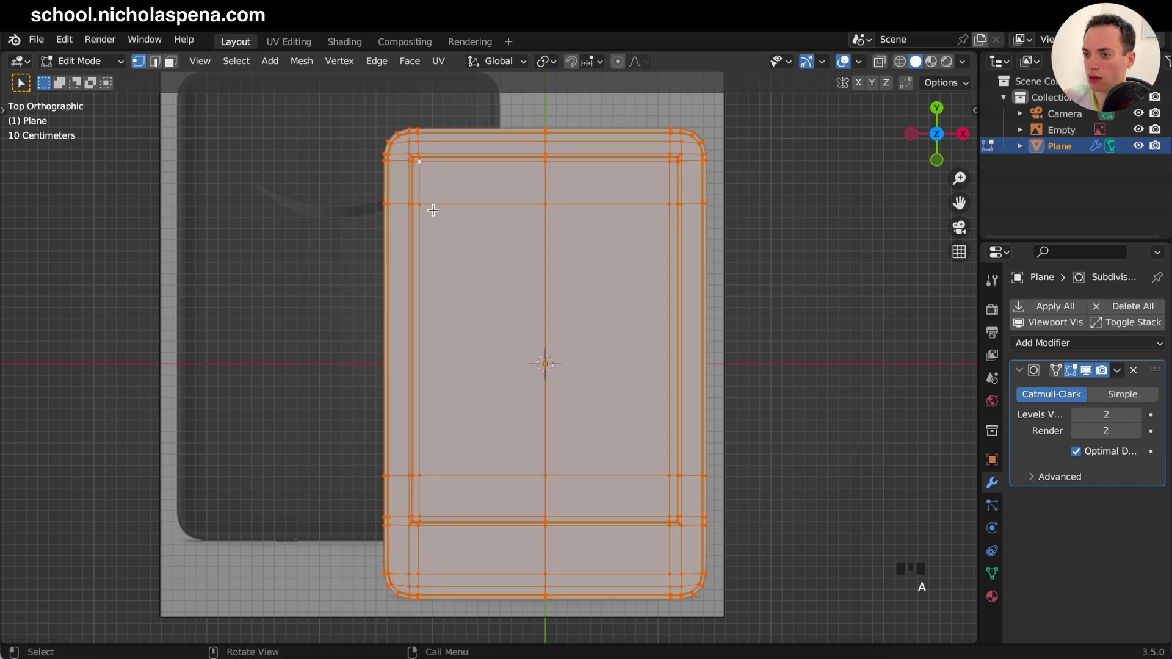
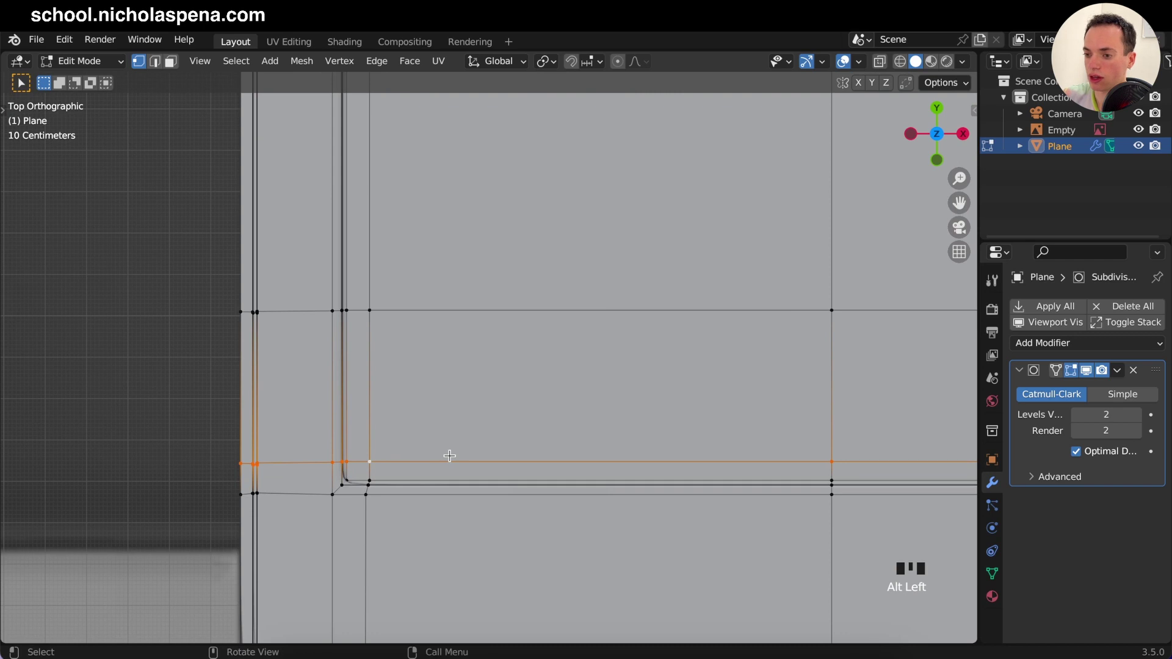
Step: Edge-slide holding loops tight to the bottom corner, then symmetrize the whole mesh from -X to +X
{"action": "key", "text": "g"}
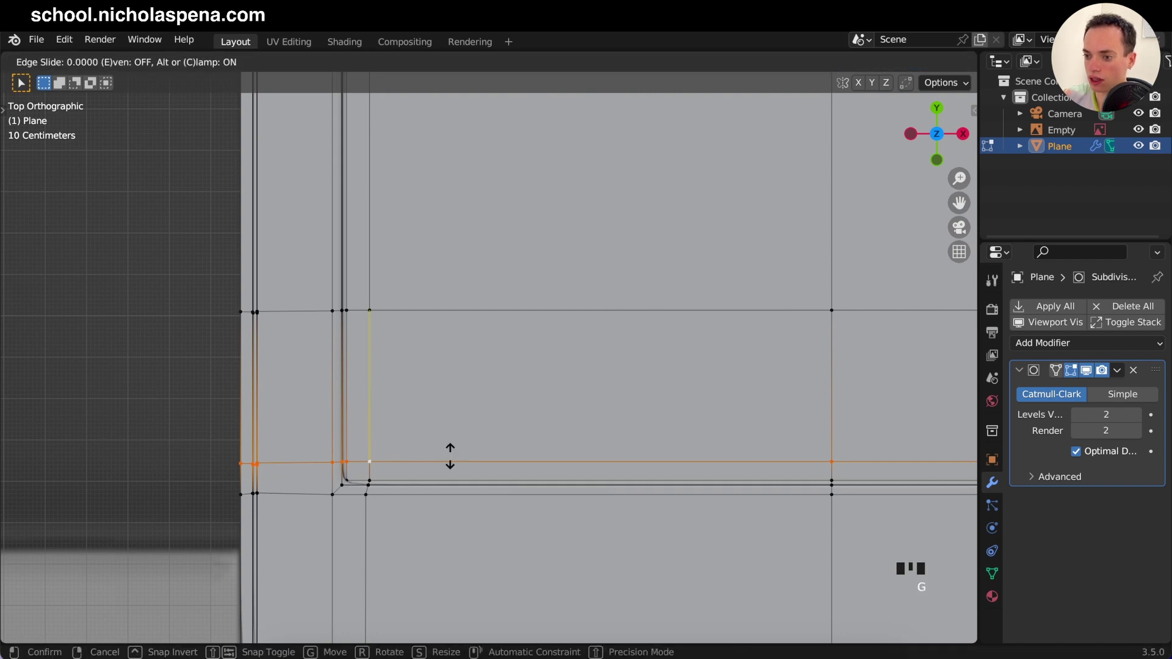
{"action": "key", "text": "Tab"}
{"action": "key", "text": "Tab"}
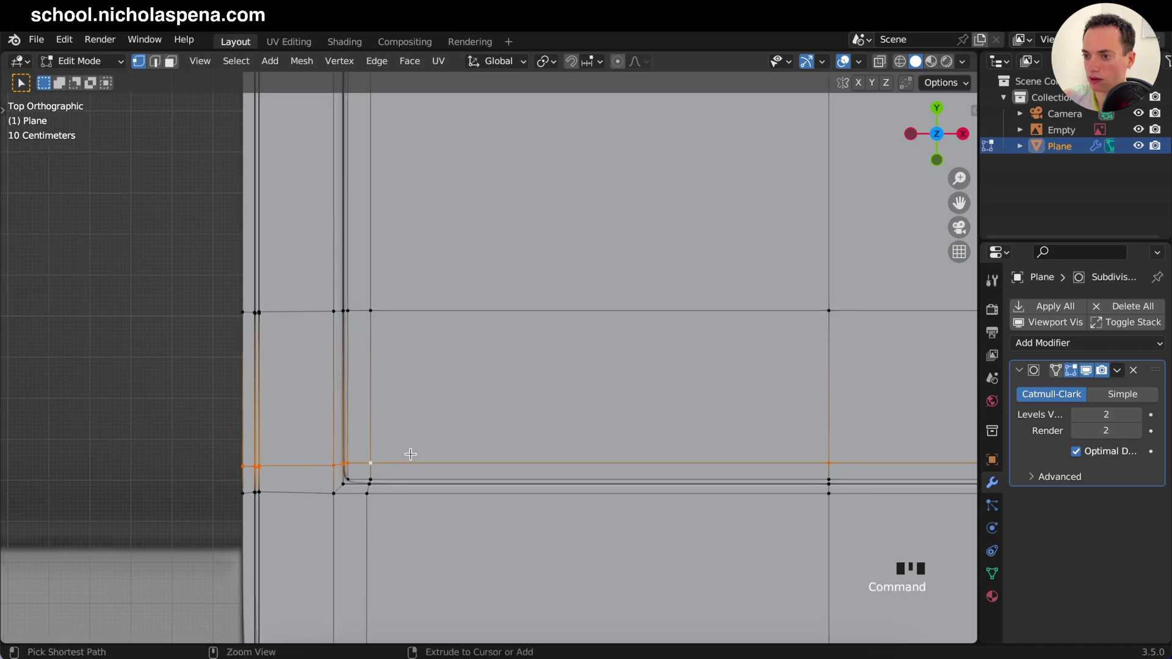
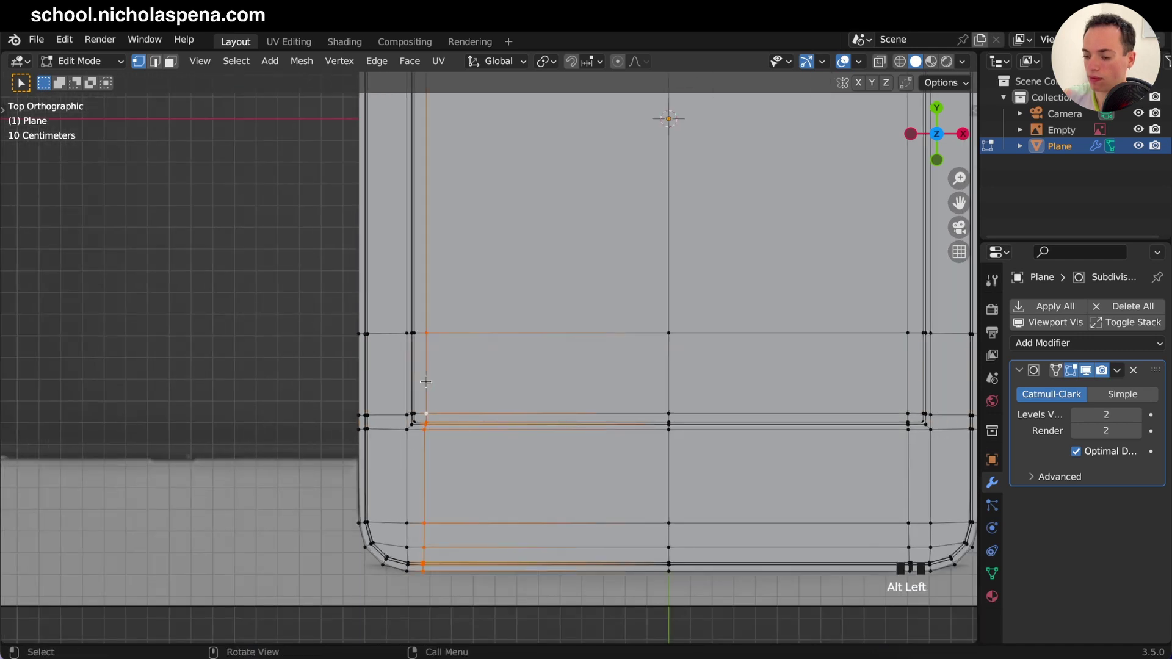
{"action": "key", "text": "g"}
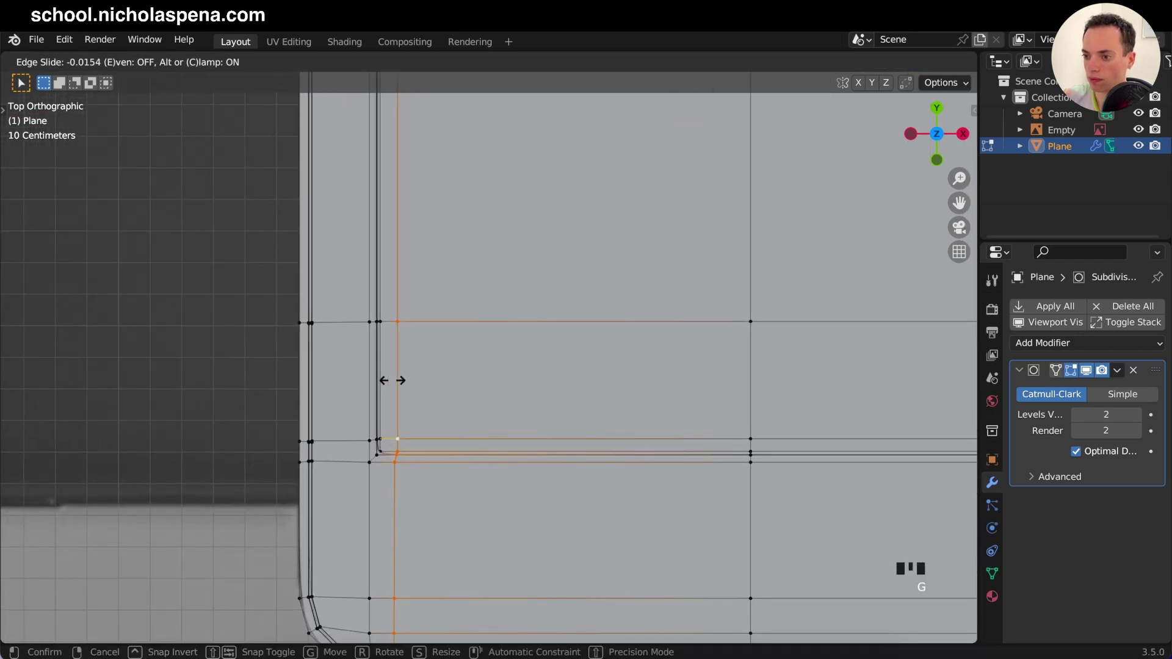
{"action": "key", "text": "Tab"}
{"action": "key", "text": "Tab"}
{"action": "key", "text": "a"}
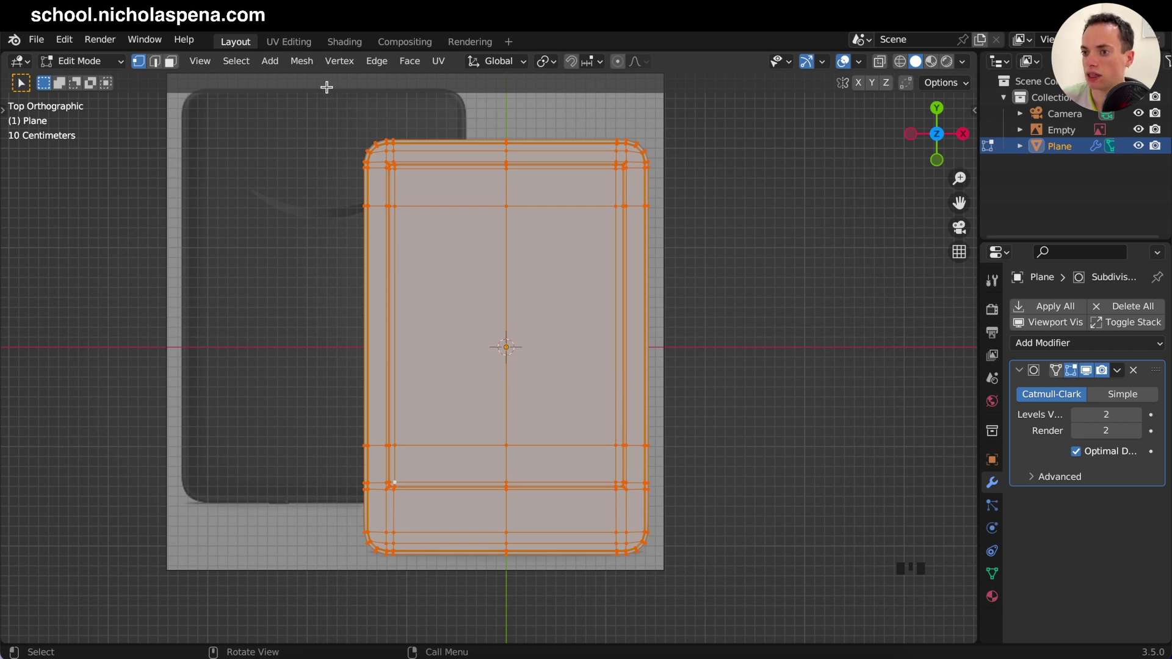
{"action": "left_click_drag", "start_coordinate": [313, 66], "coordinate": [946, 145]}
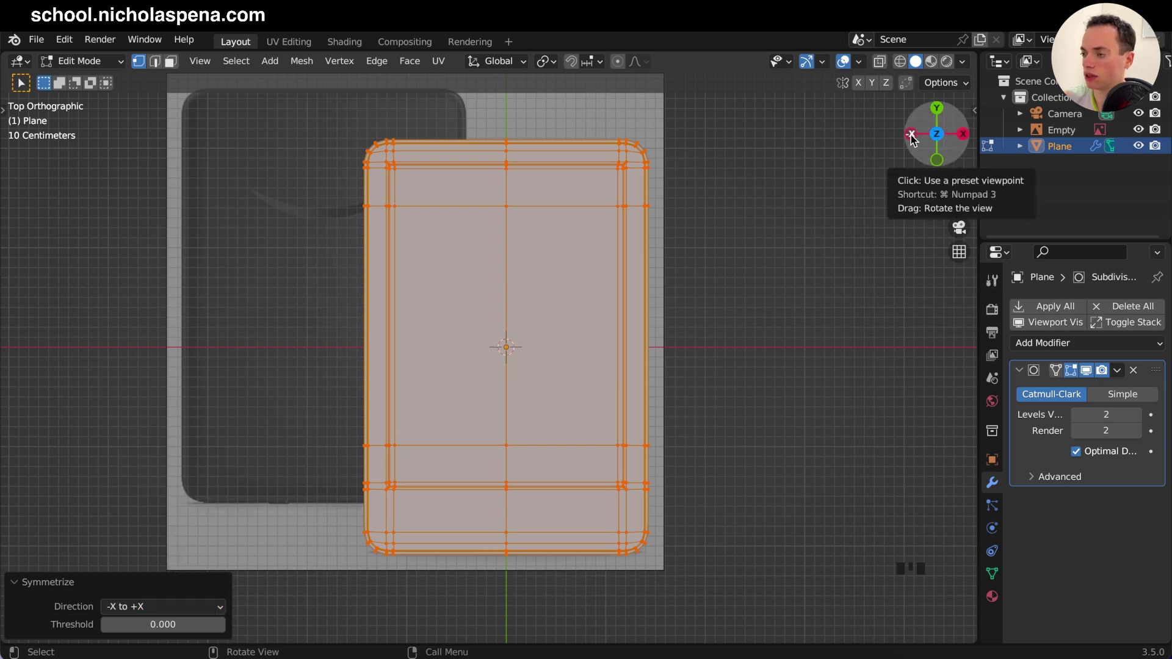
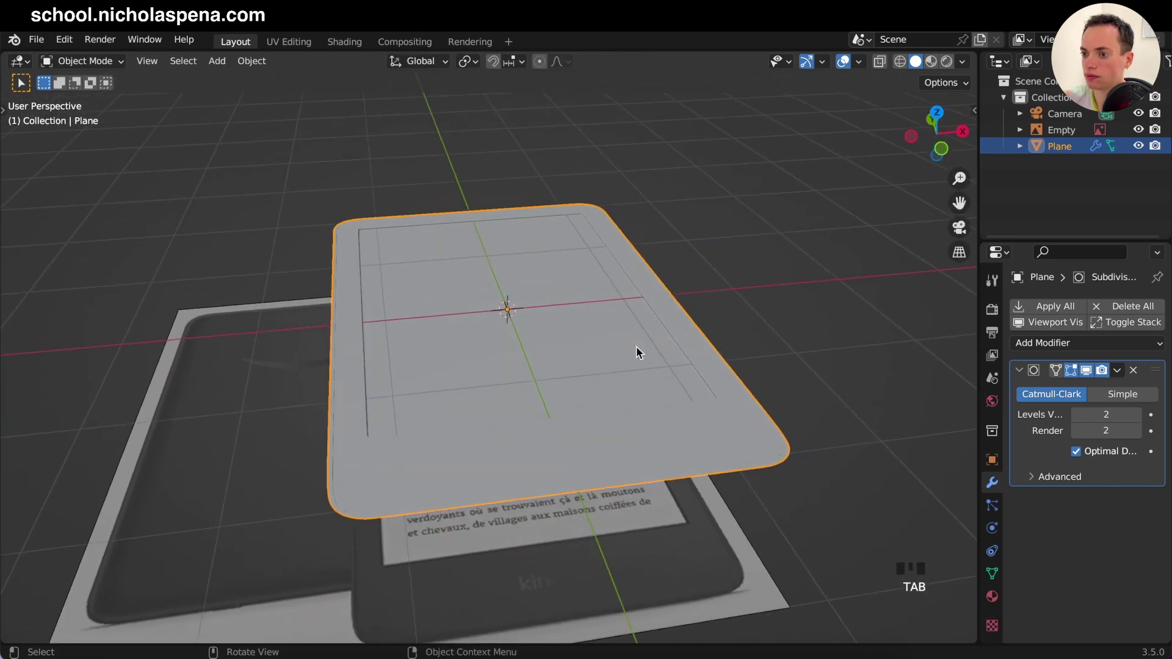
Step: Extrude the body's outline edge loop down along Z twice to give it thickness
{"action": "key", "text": "KP_8"}
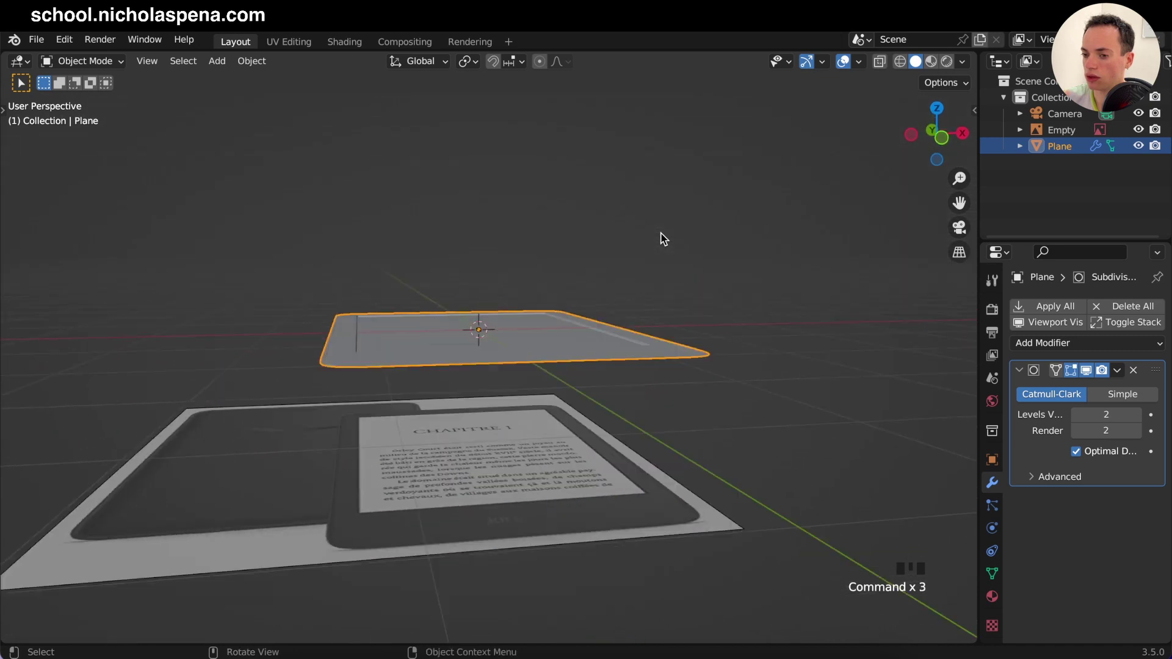
{"action": "key", "text": "Tab"}
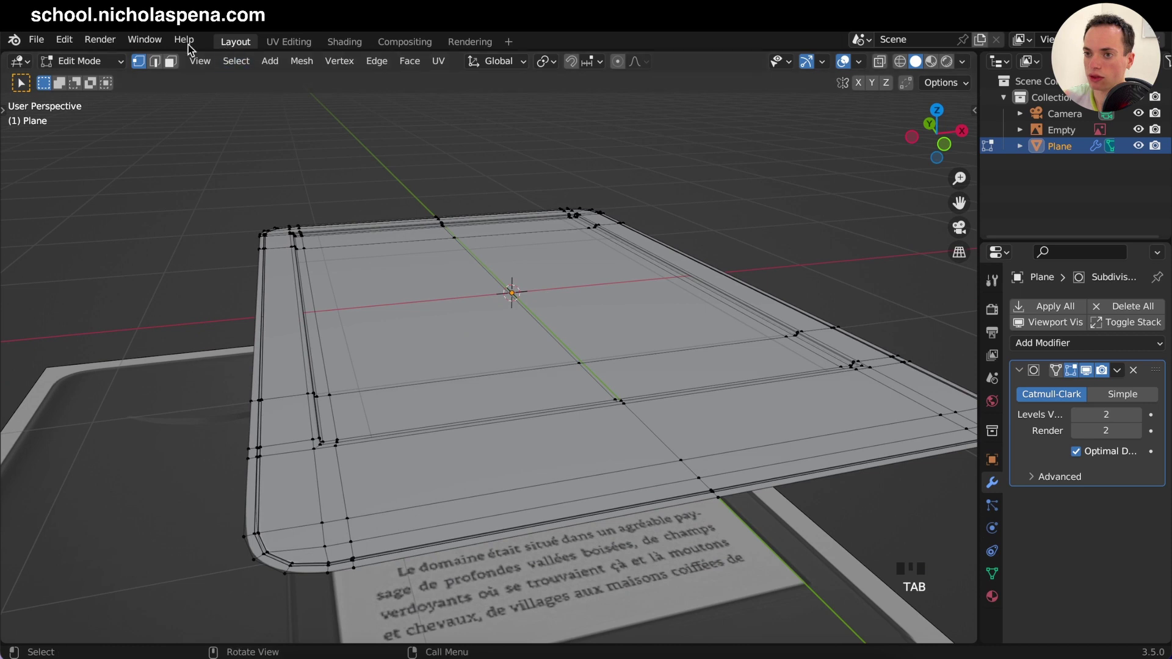
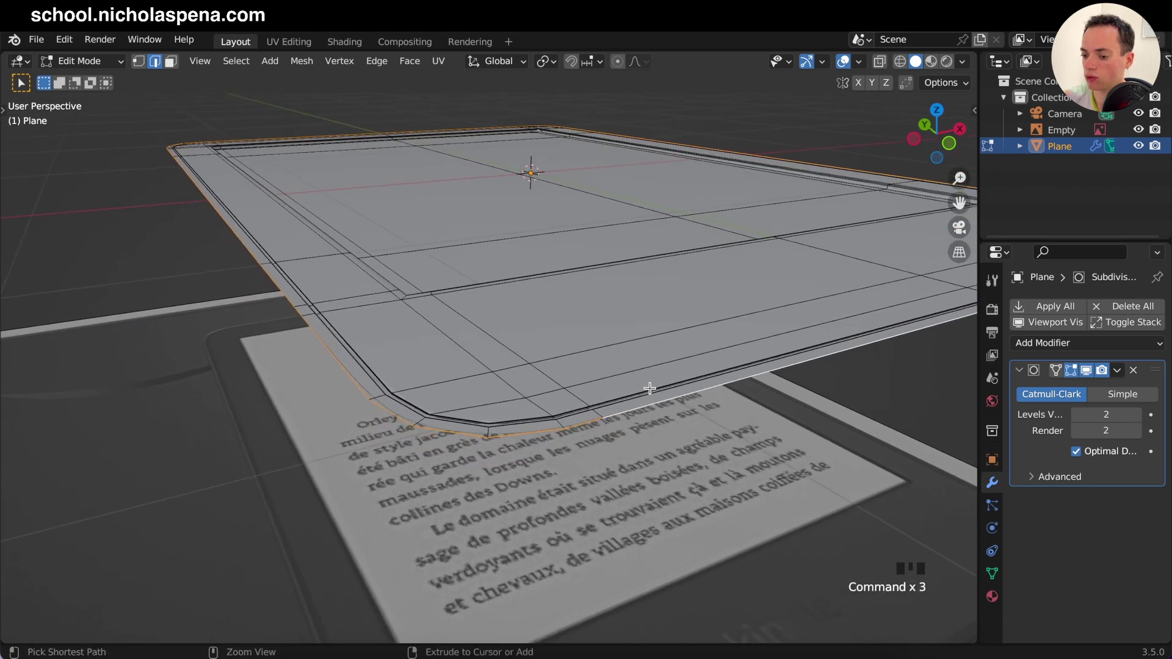
{"action": "key", "text": "e"}
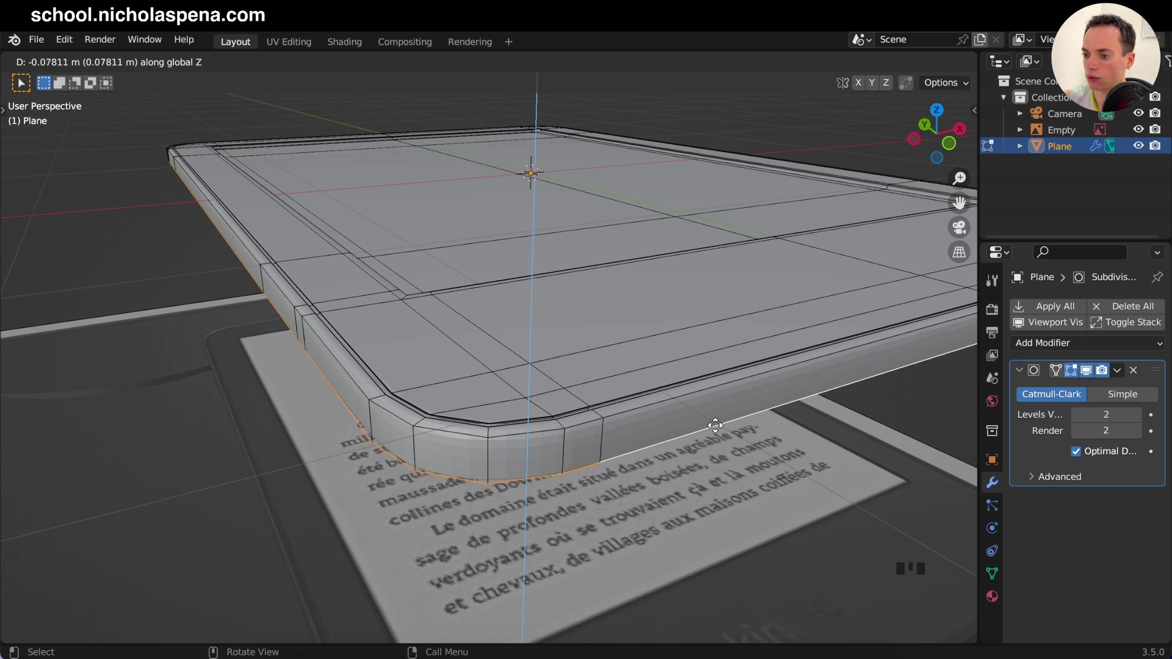
{"action": "key", "text": "Tab"}
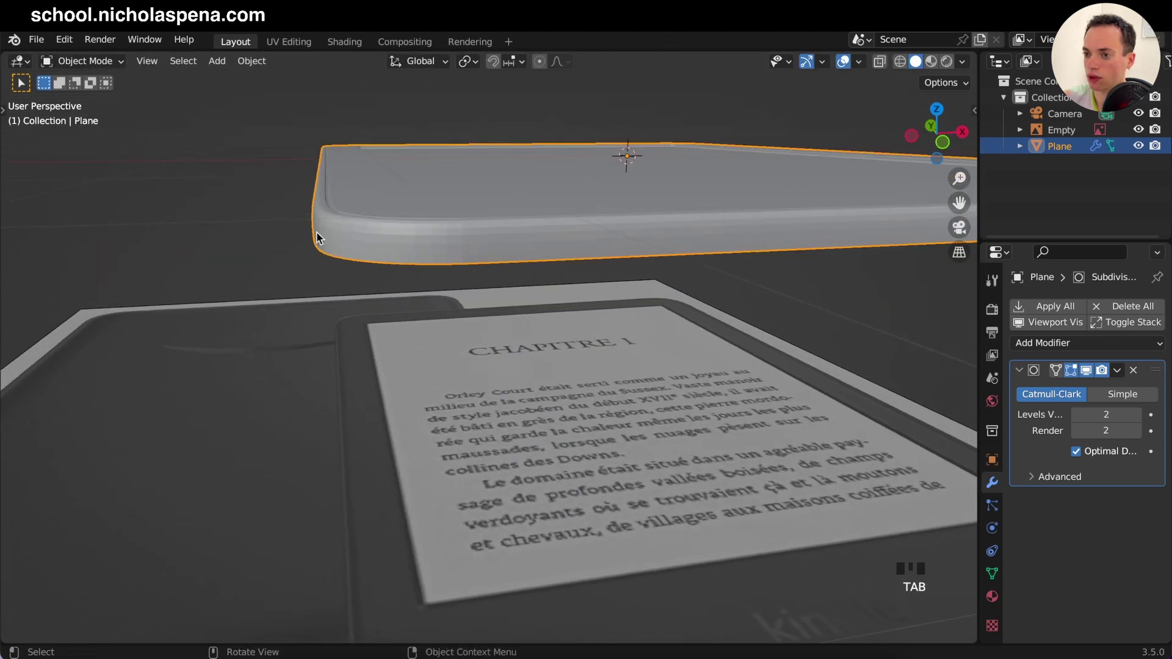
{"action": "key", "text": "Tab"}
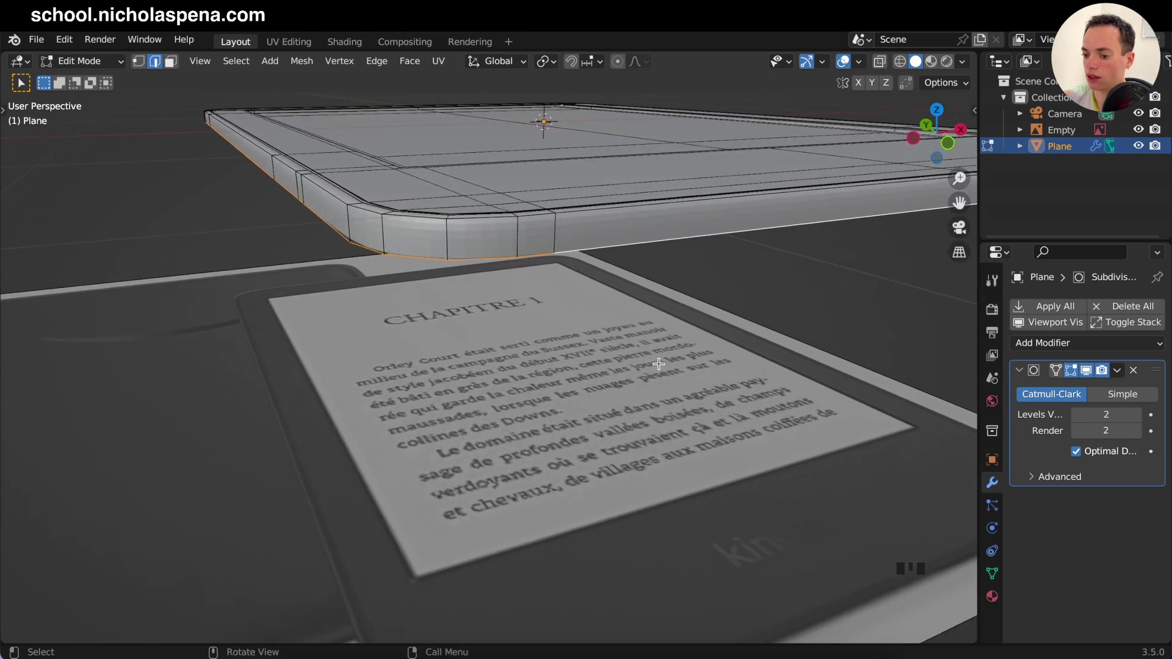
{"action": "key", "text": "e"}
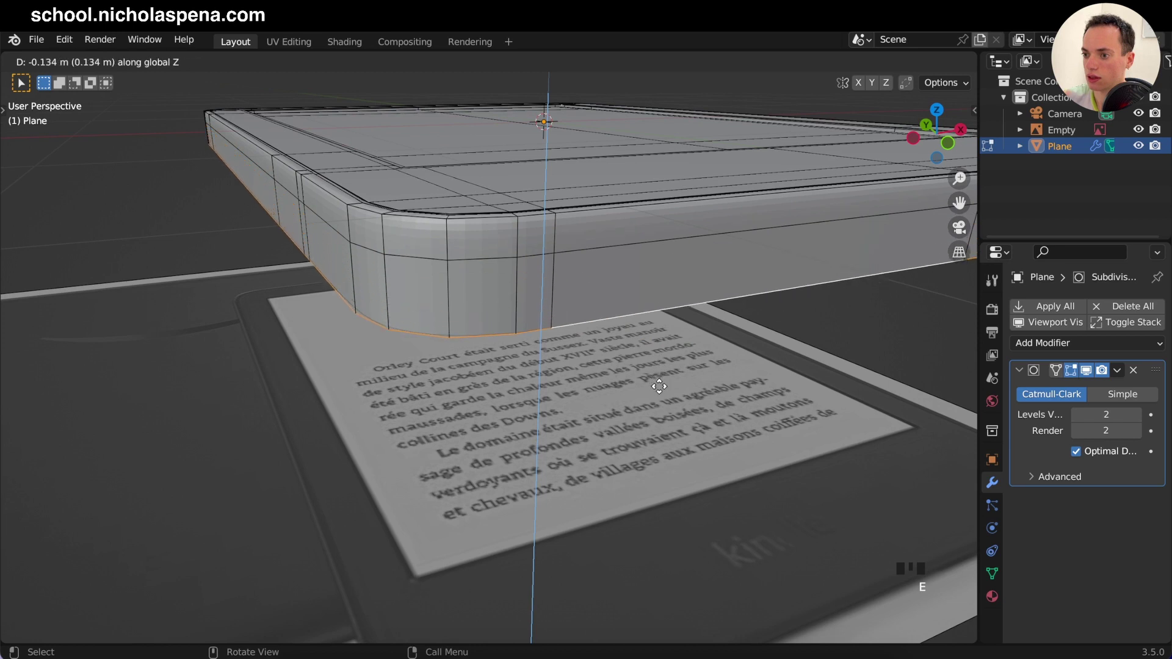
Step: Shrink the new bottom rim inward with S Shift+Z so the side tapers underneath
{"action": "key", "text": "s"}
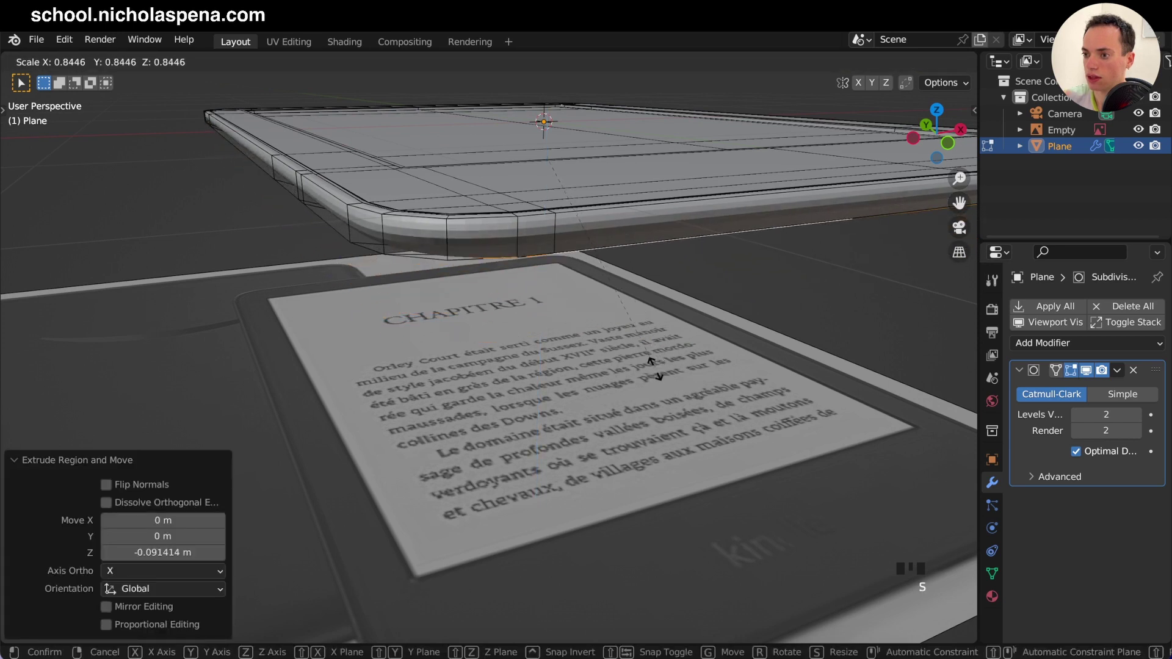
{"action": "key", "text": "a"}
{"action": "key", "text": "a"}
{"action": "left_click", "coordinate": [666, 375]}
{"action": "key", "text": "z"}
{"action": "key", "text": "z"}
{"action": "key", "text": "z"}
{"action": "key", "text": "z"}
{"action": "key", "text": "shift+z"}
{"action": "key", "text": "KP_1"}
{"action": "key", "text": "s"}
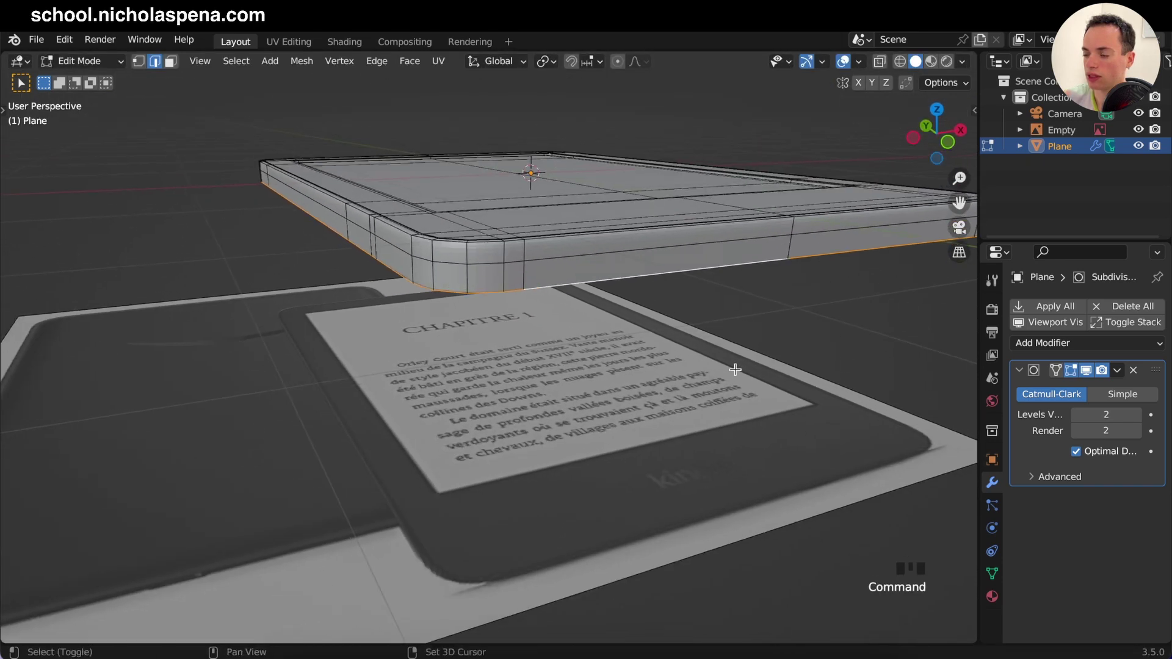
{"action": "key", "text": "s"}
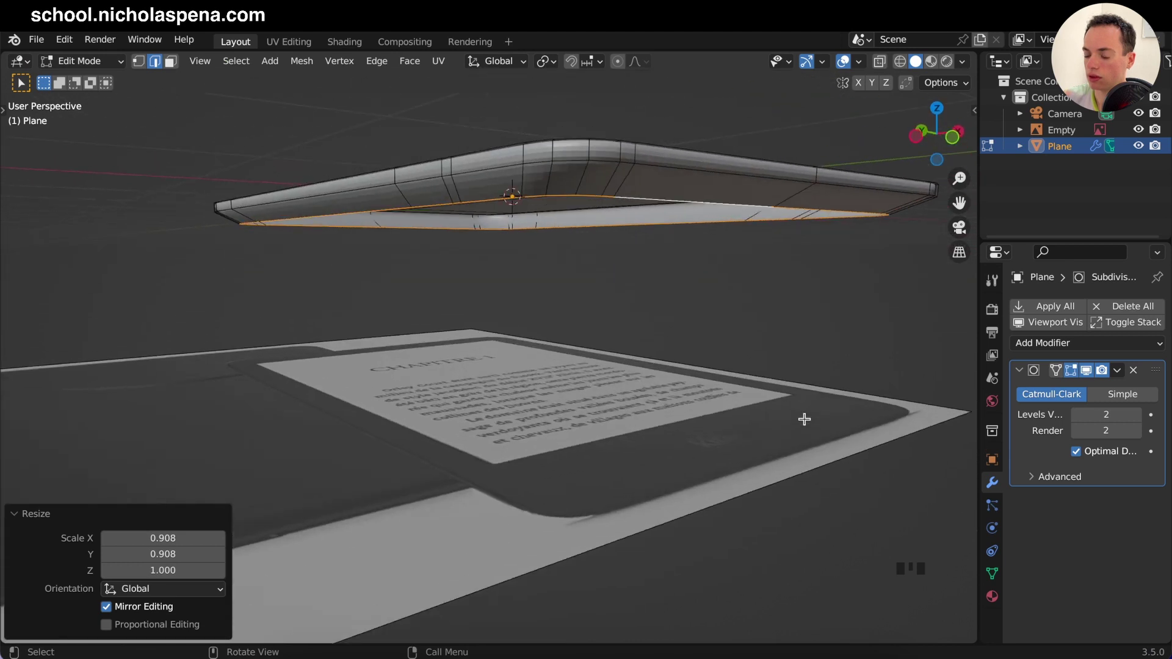
Step: From front view, refine the bottom rim's flat scale and preview the tapered body in object mode
{"action": "key", "text": "KP_1"}
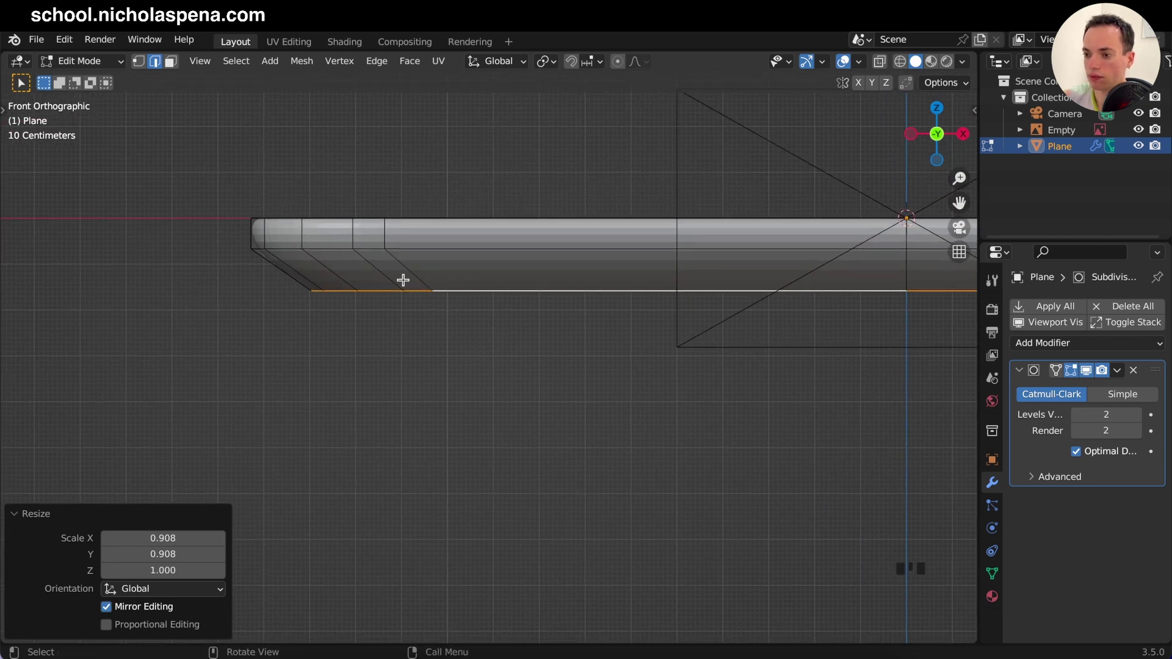
{"action": "key", "text": "s"}
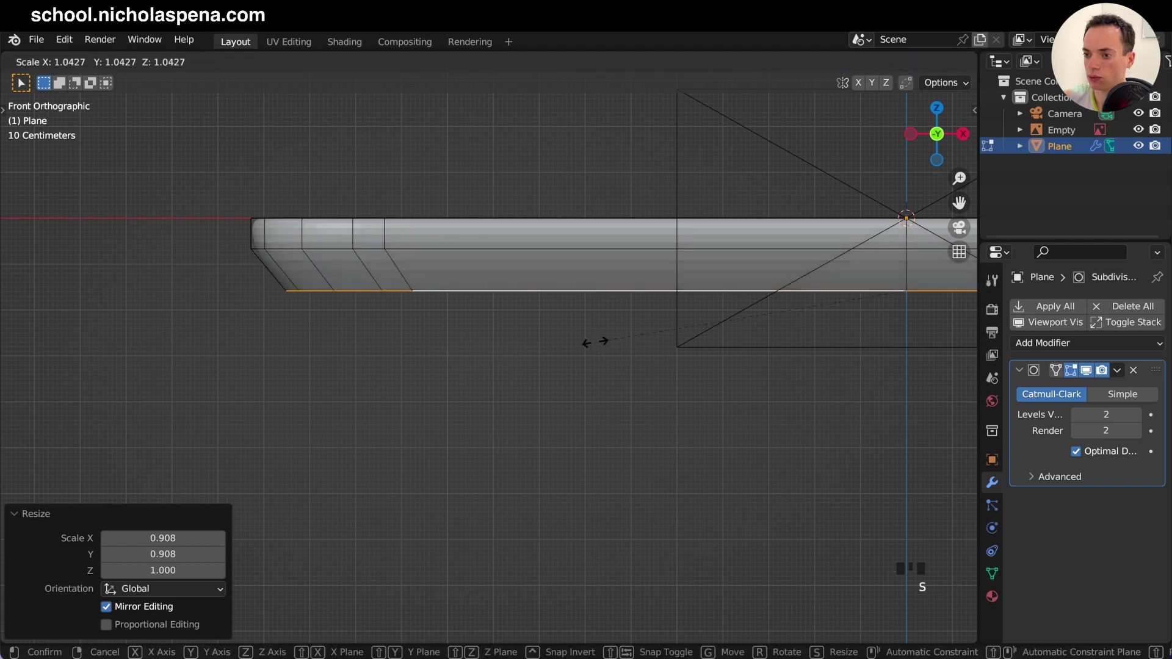
{"action": "key", "text": "s"}
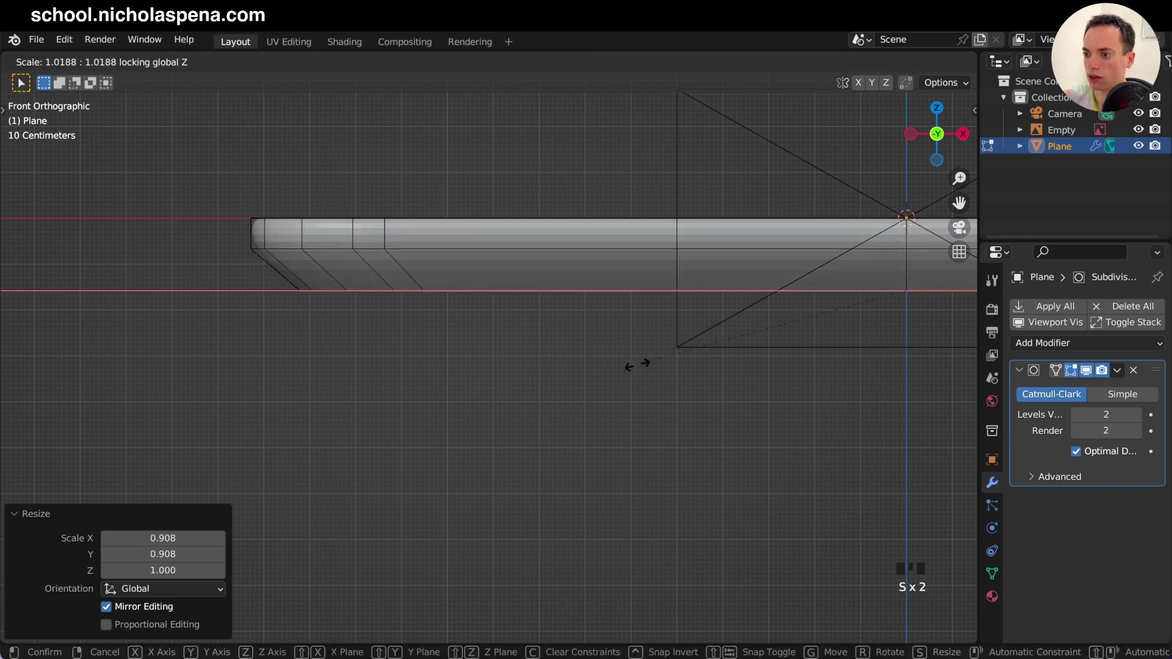
{"action": "key", "text": "g"}
{"action": "key", "text": "Tab"}
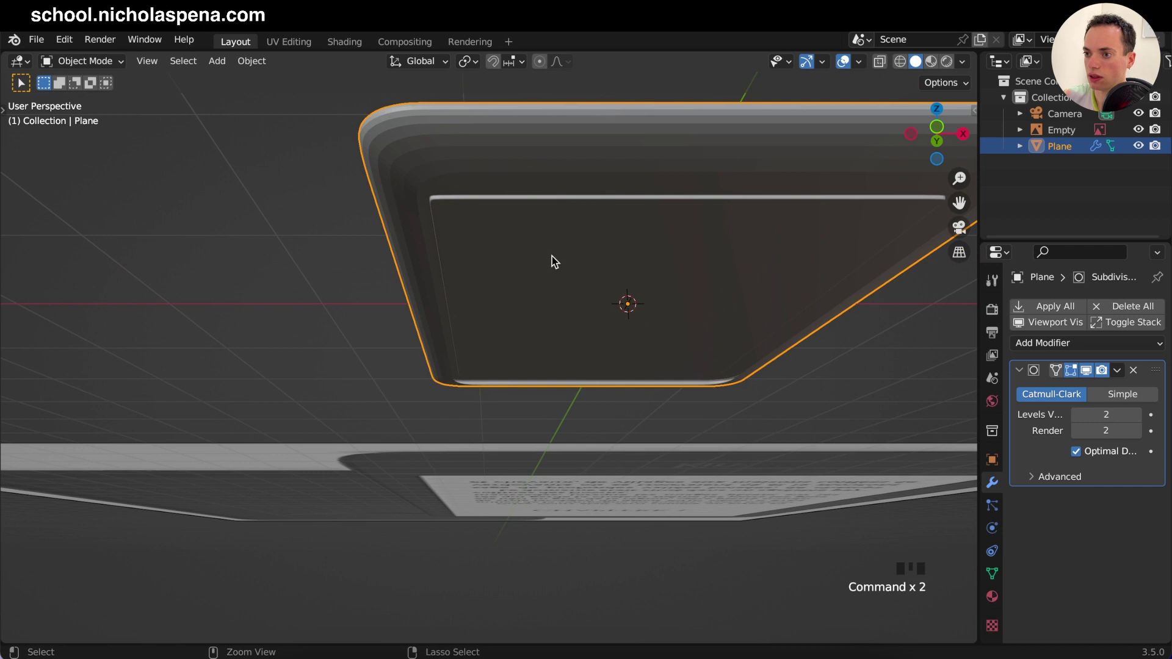
Step: Add a supporting edge loop around the tapered underside rim and size it flat from front view
{"action": "left_click", "coordinate": [447, 155]}
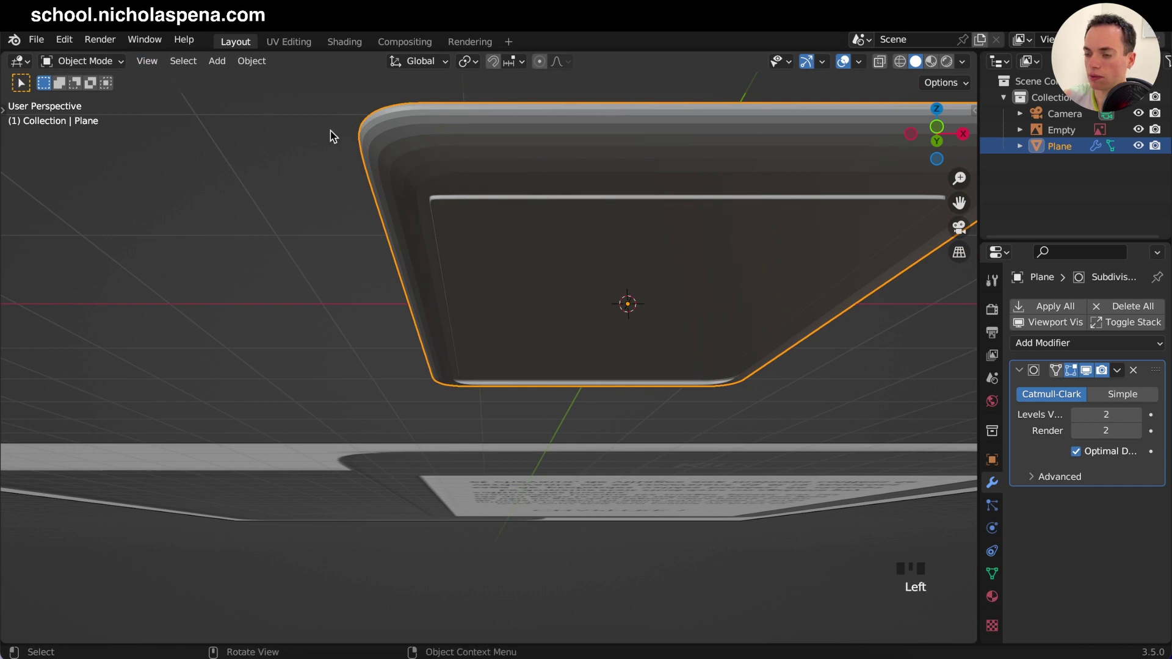
{"action": "left_click", "coordinate": [469, 166]}
{"action": "key", "text": "Tab"}
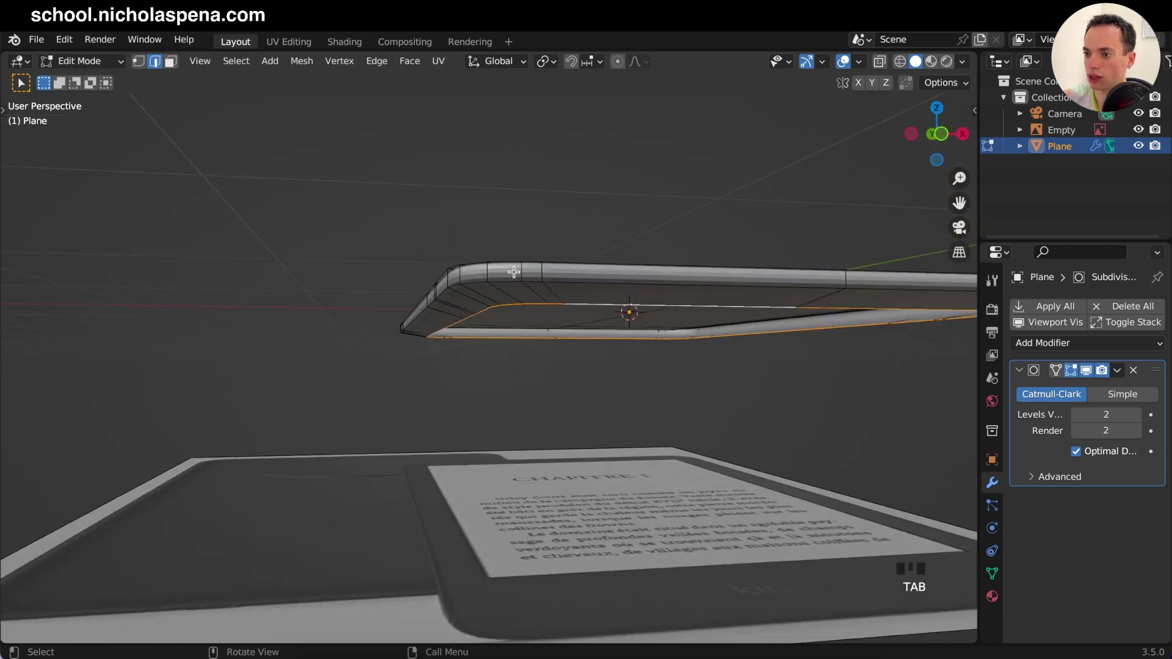
{"action": "key", "text": "ctrl+r"}
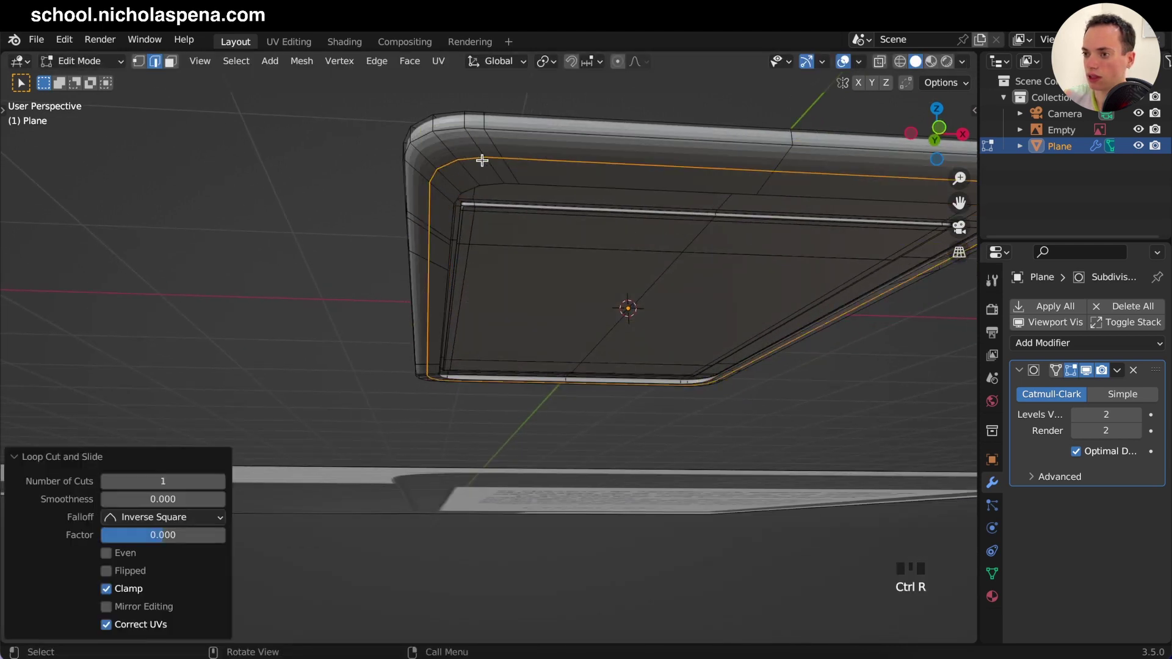
{"action": "key", "text": "KP_1"}
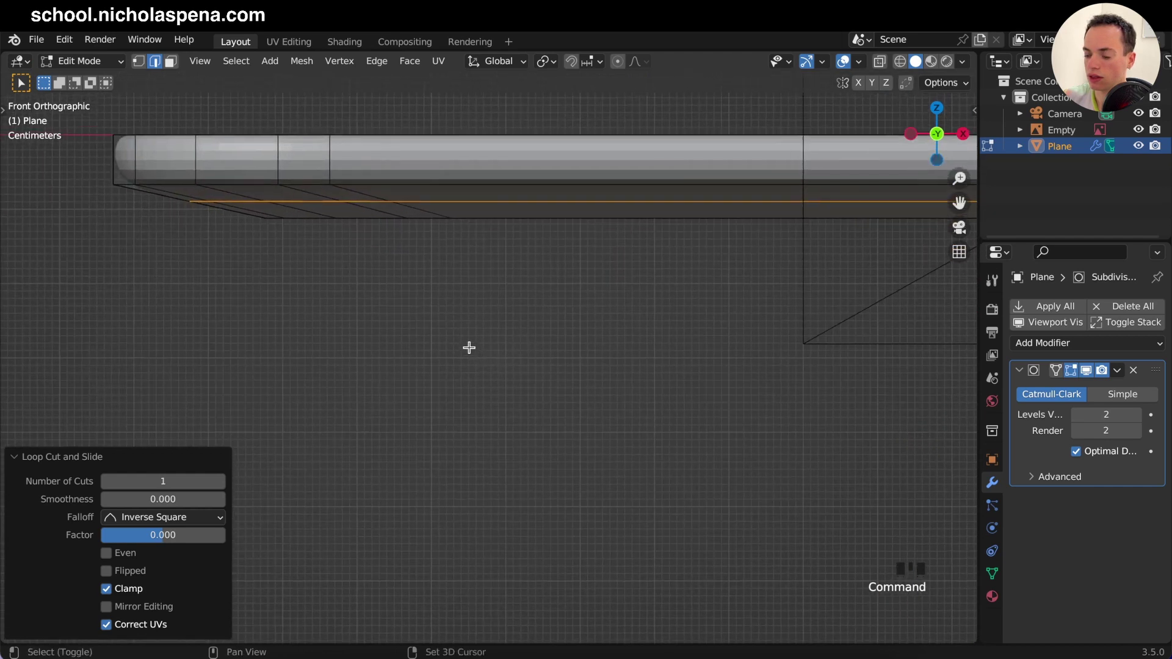
{"action": "key", "text": "s"}
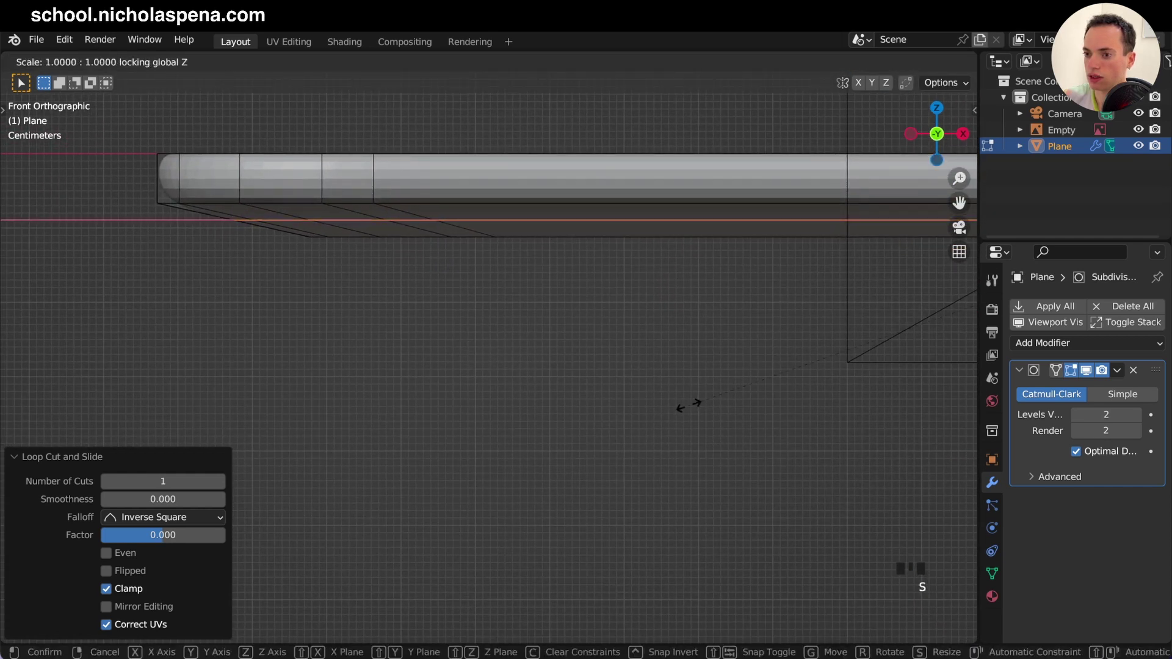
{"action": "key", "text": "g"}
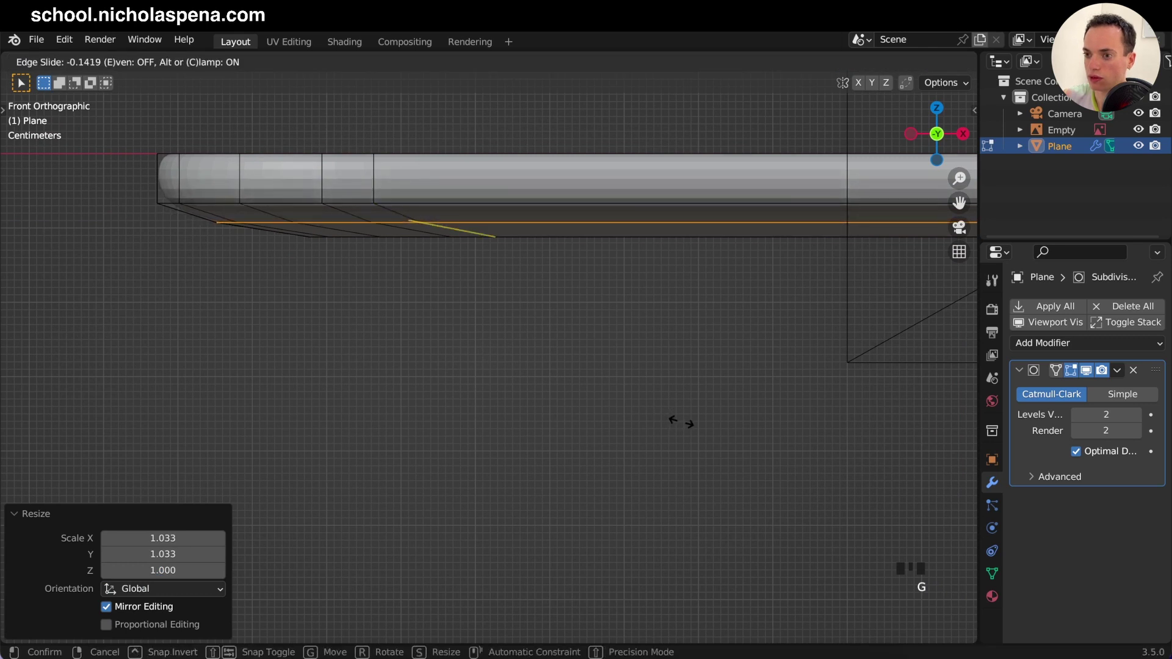
Step: Settle the loop's position, re-enter mesh editing and select the open underside's rim
{"action": "key", "text": "Tab"}
{"action": "key", "text": "Tab"}
{"action": "key", "text": "Tab"}
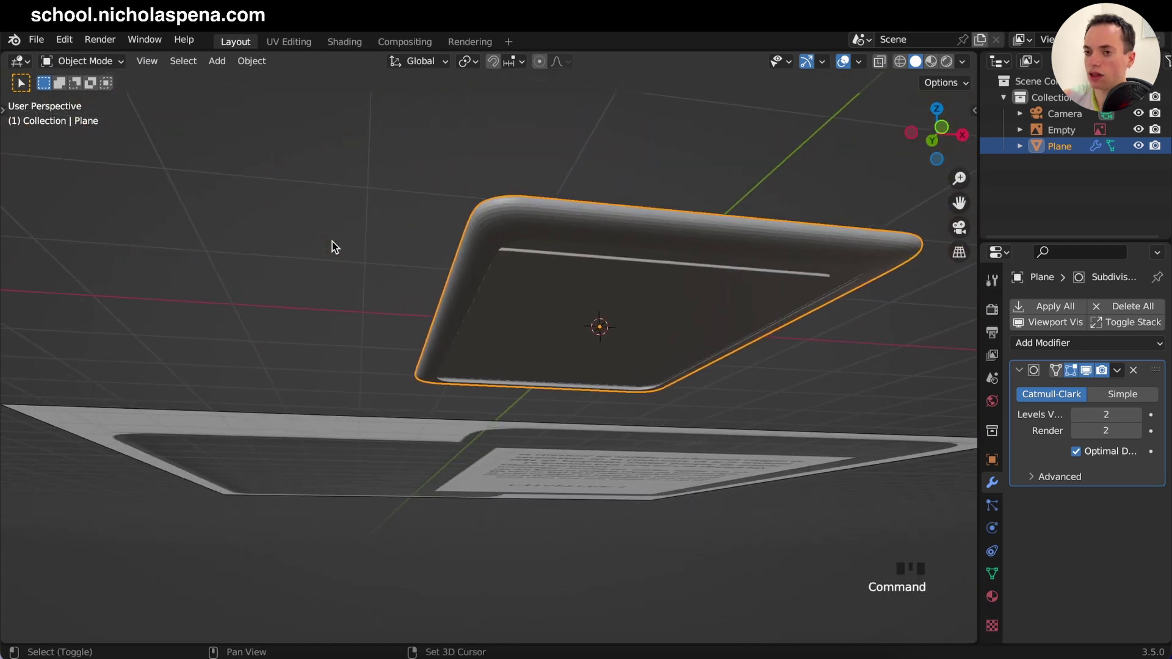
{"action": "key", "text": "Tab"}
{"action": "left_click", "coordinate": [160, 64]}
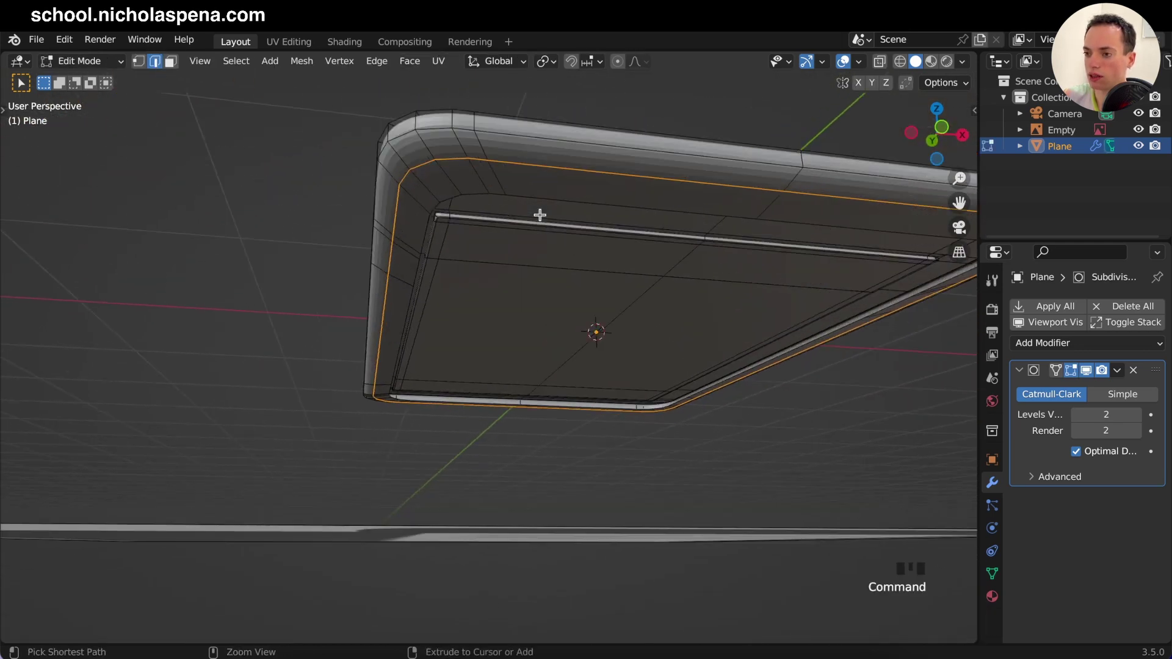
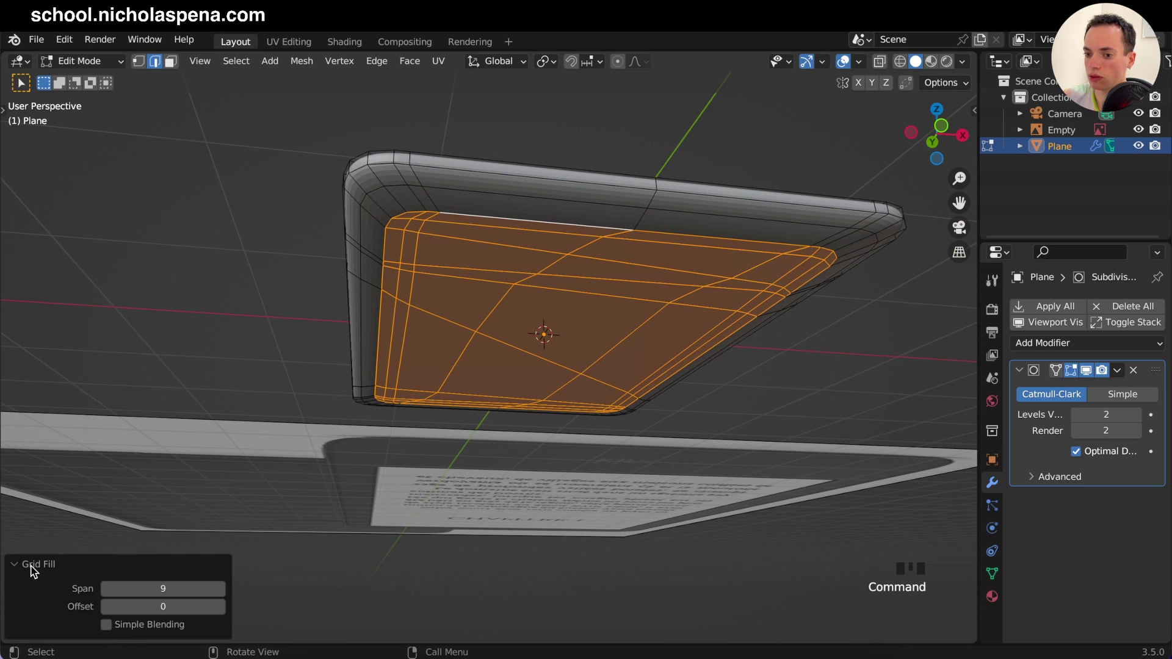
Step: Lower the filled underside faces and the rim edge loop along Z, checking the profile from the front
{"action": "left_click_drag", "start_coordinate": [112, 595], "coordinate": [496, 312]}
{"action": "key", "text": "Tab"}
{"action": "key", "text": "Tab"}
{"action": "key", "text": "g"}
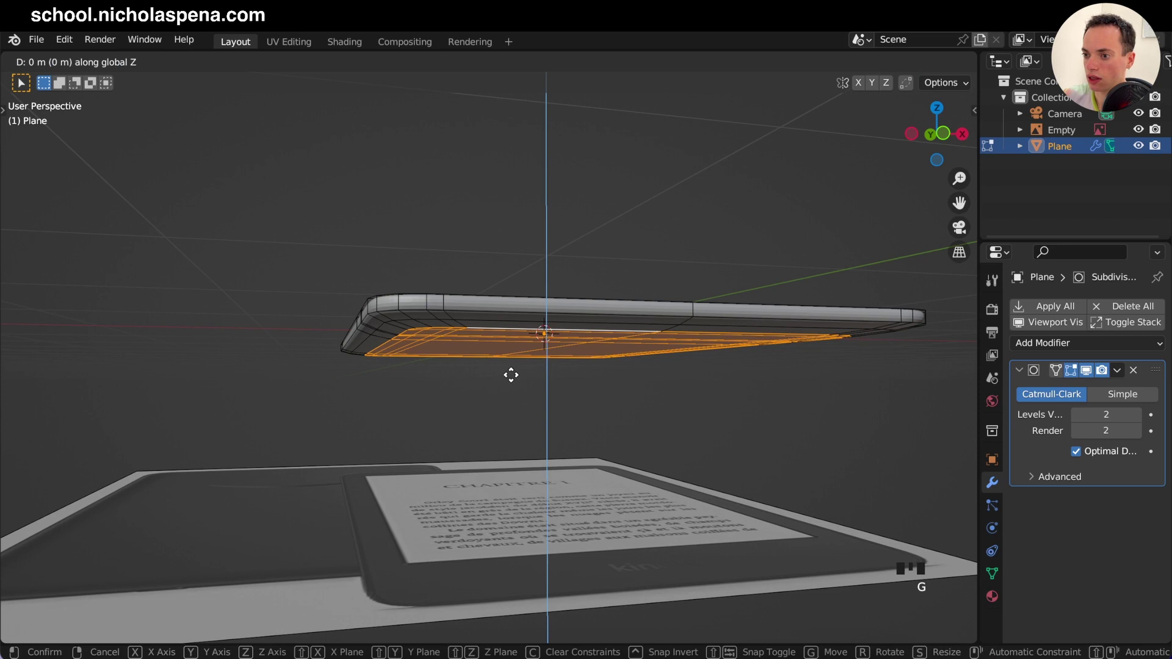
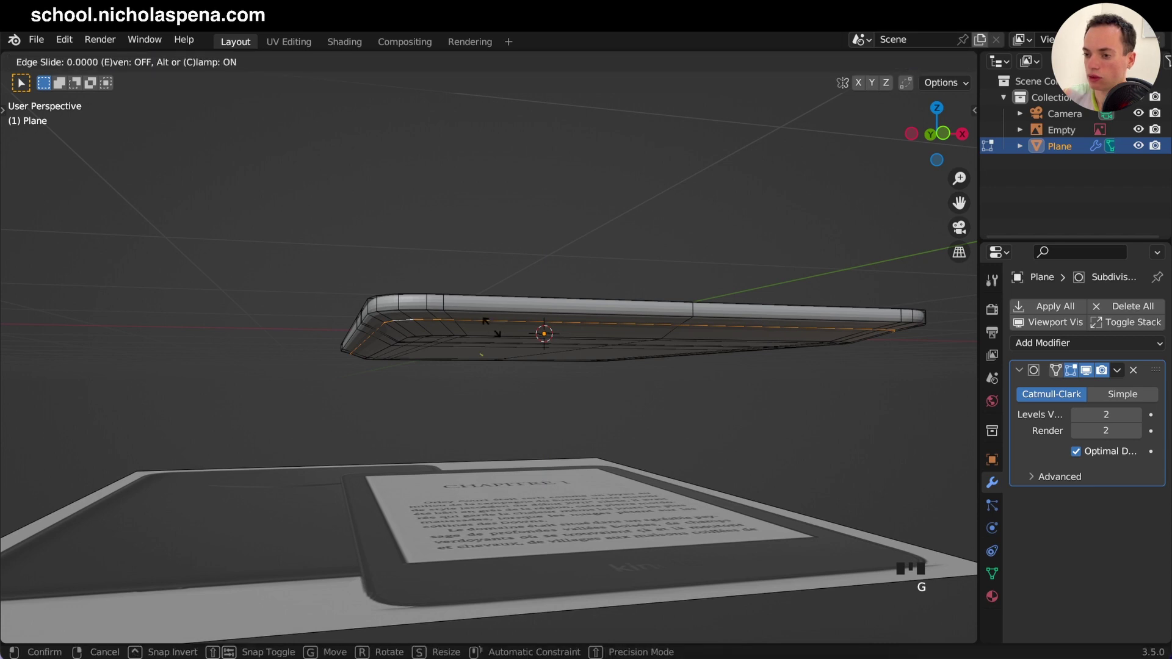
{"action": "key", "text": "g"}
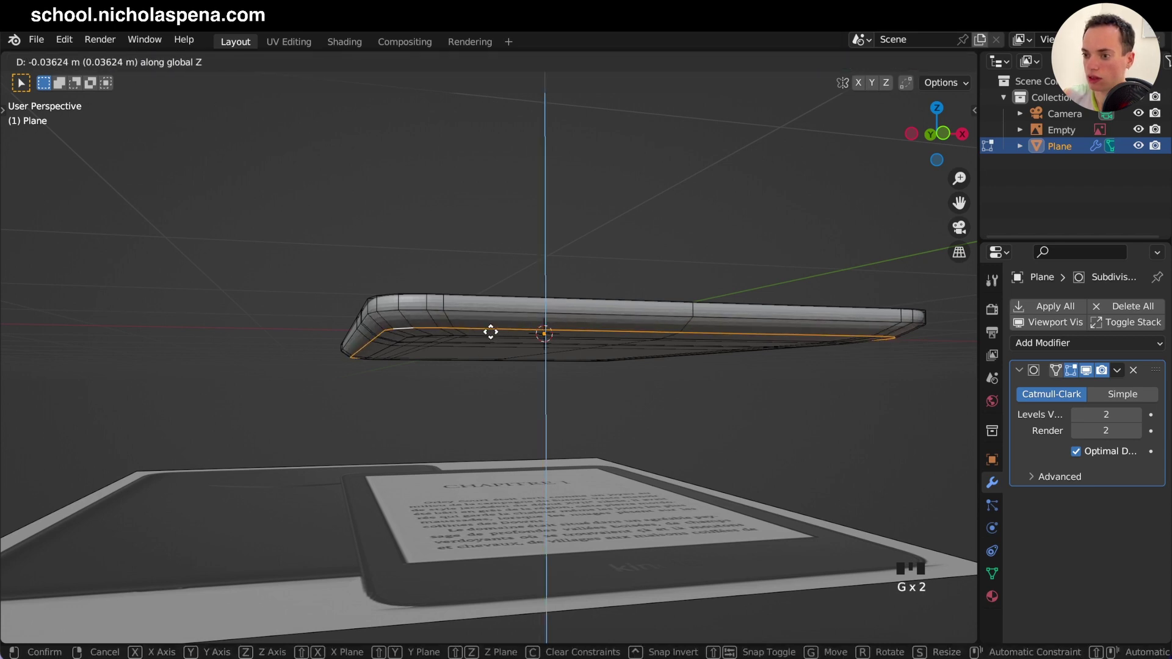
{"action": "key", "text": "Tab"}
{"action": "key", "text": "KP_1"}
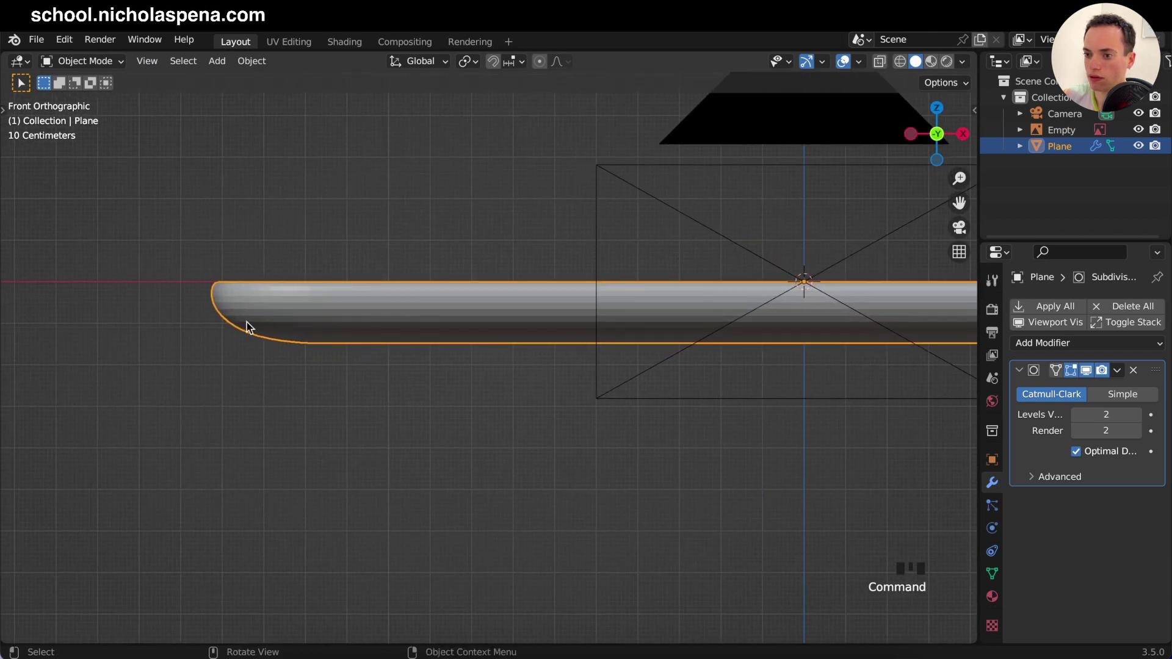
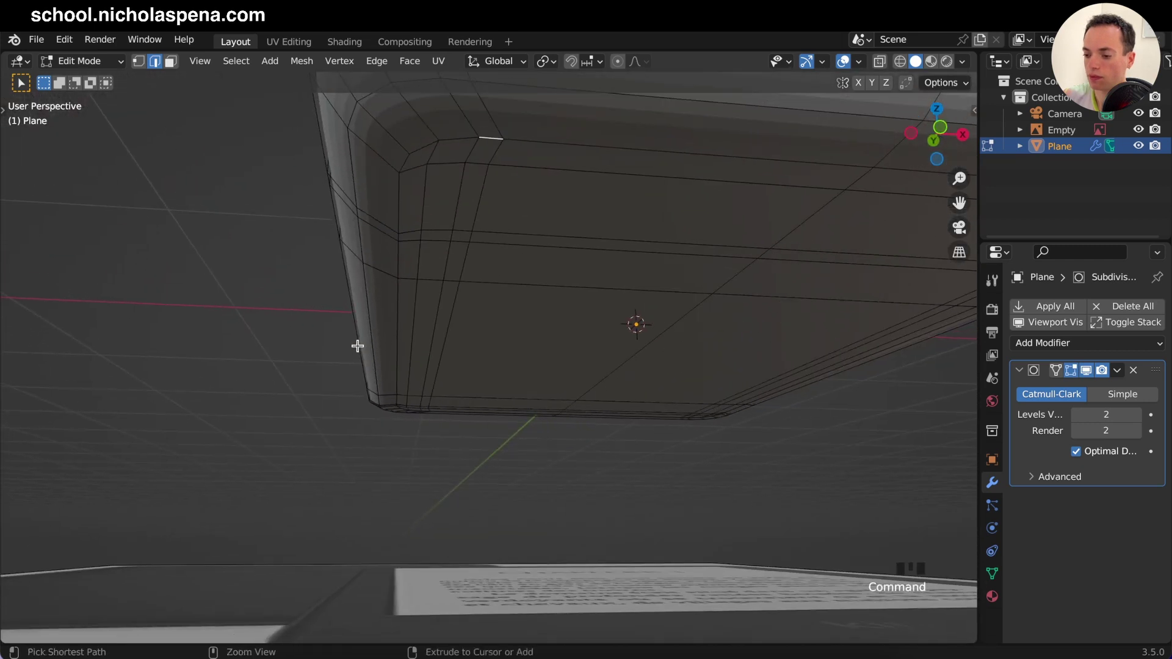
Step: From the top view, nudge the underside faces along Z again and return to object mode
{"action": "key", "text": "KP_7"}
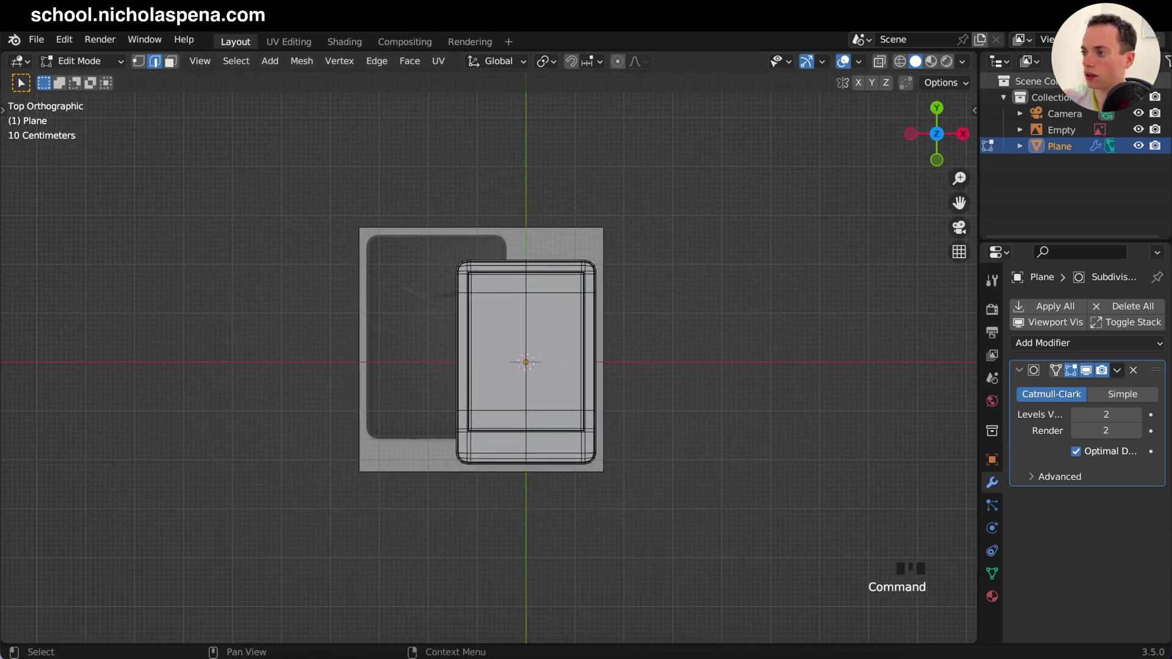
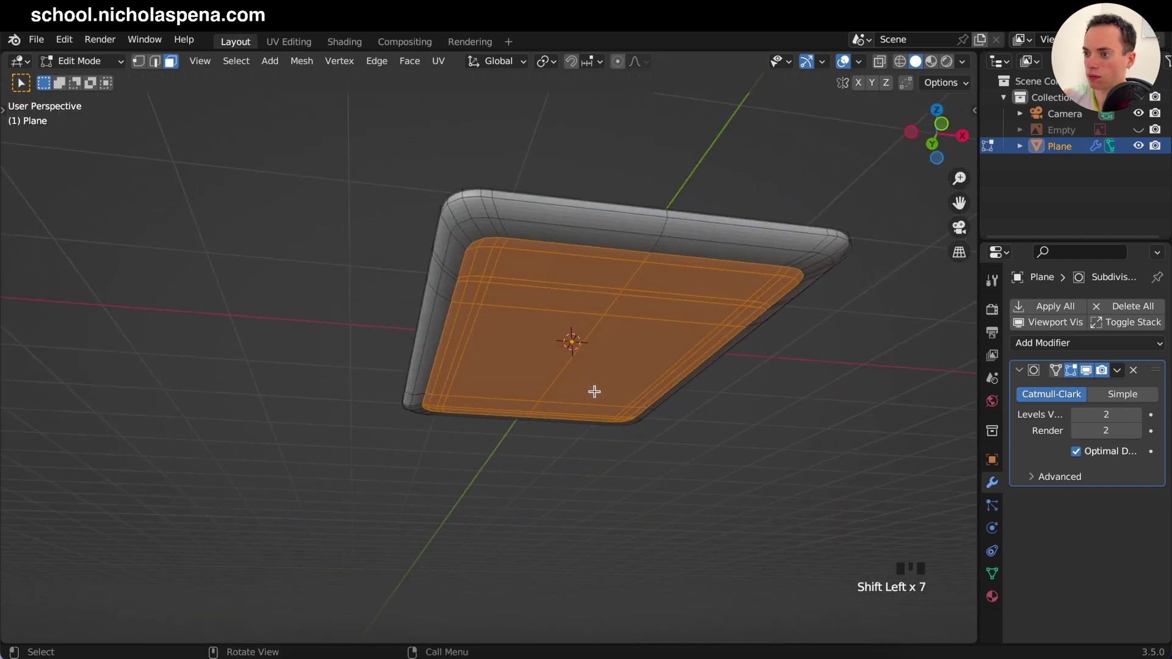
{"action": "key", "text": "g"}
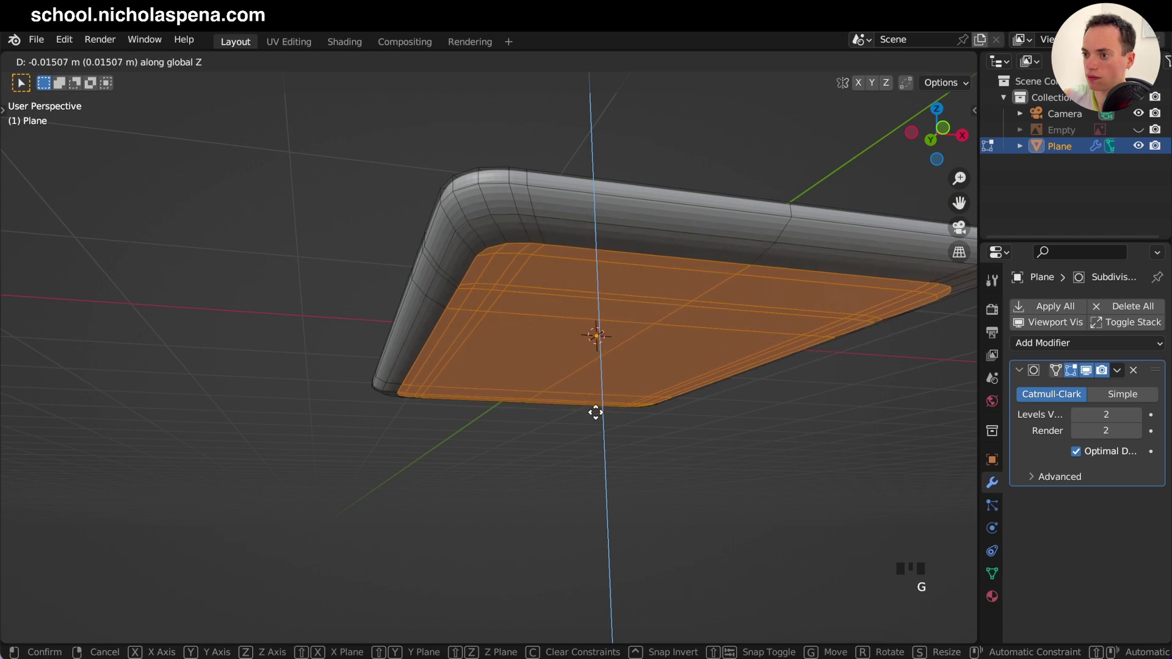
{"action": "key", "text": "Tab"}
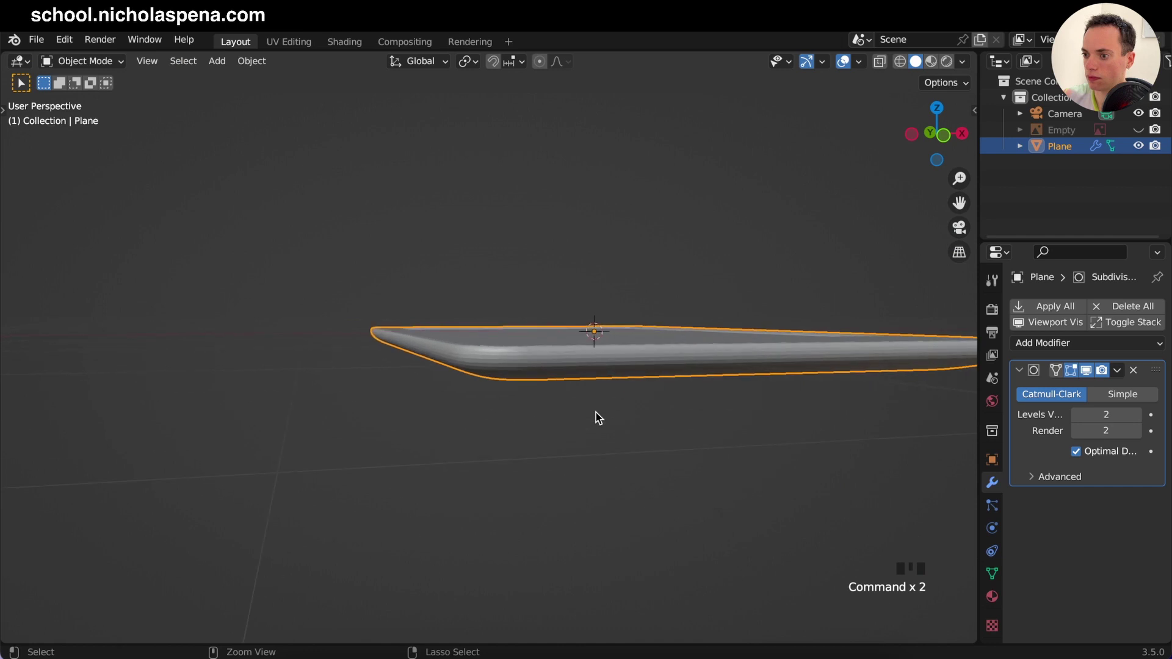
Step: Shade the Kindle body smooth and inspect a rounded corner up close
{"action": "left_click", "coordinate": [645, 352]}
{"action": "left_click_drag", "start_coordinate": [645, 350], "coordinate": [674, 339]}
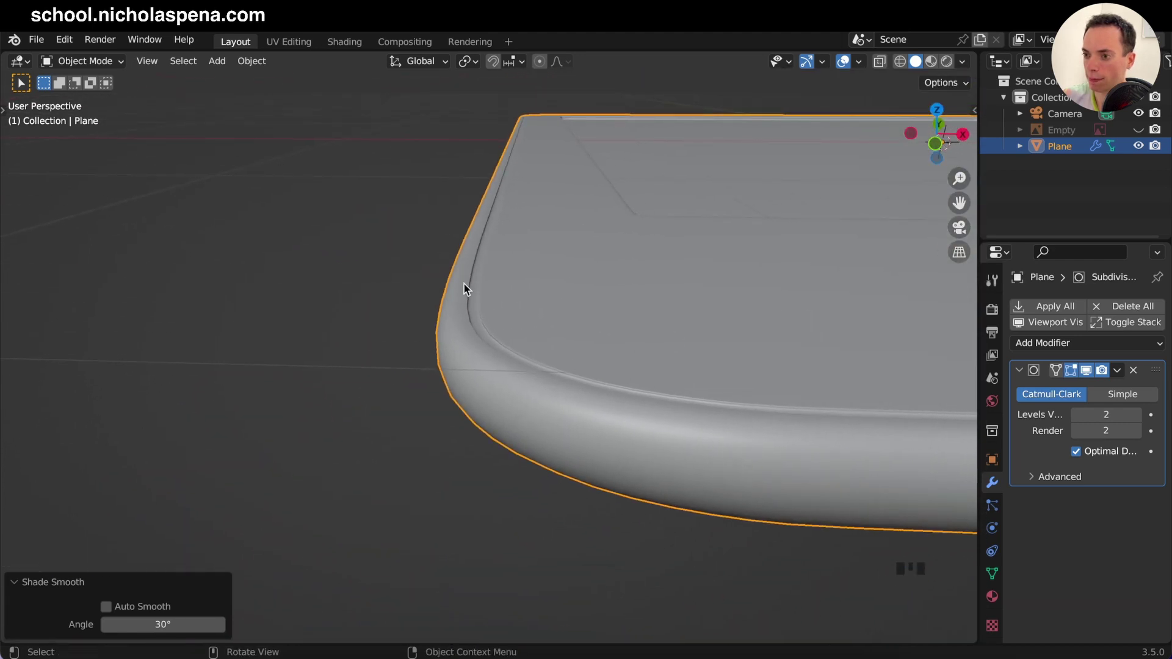
{"action": "key", "text": "Tab"}
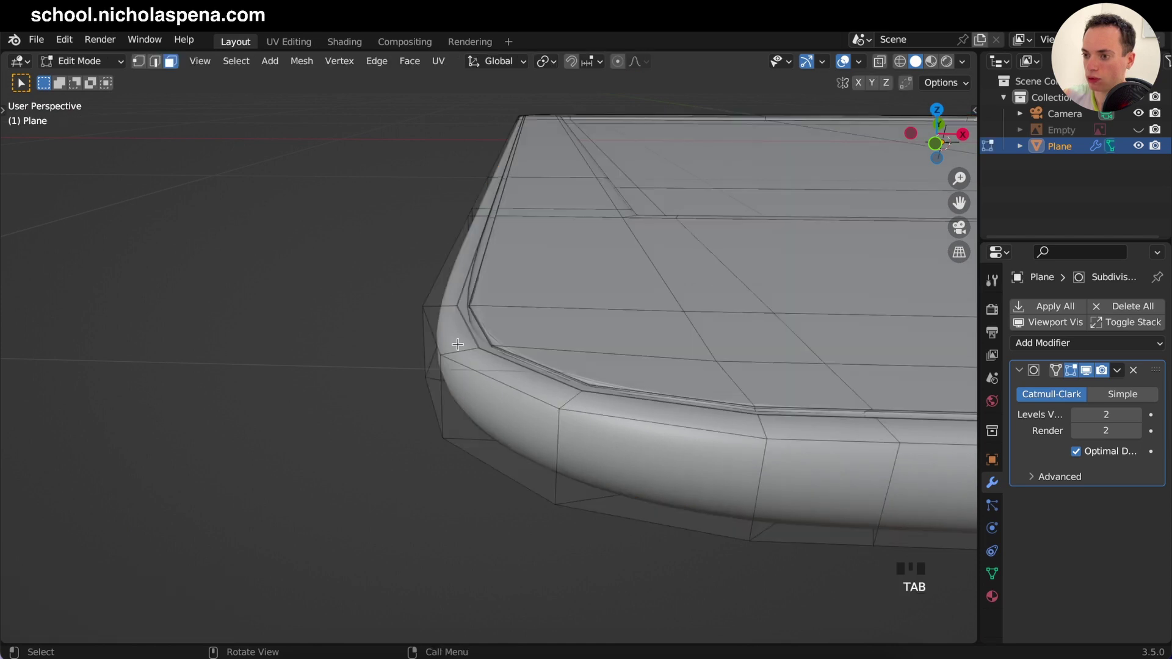
{"action": "key", "text": "Tab"}
{"action": "key", "text": "Tab"}
{"action": "key", "text": "Tab"}
{"action": "key", "text": "Tab"}
Step: Insert a supporting edge loop around the rim and review it in object mode
{"action": "key", "text": "ctrl+r"}
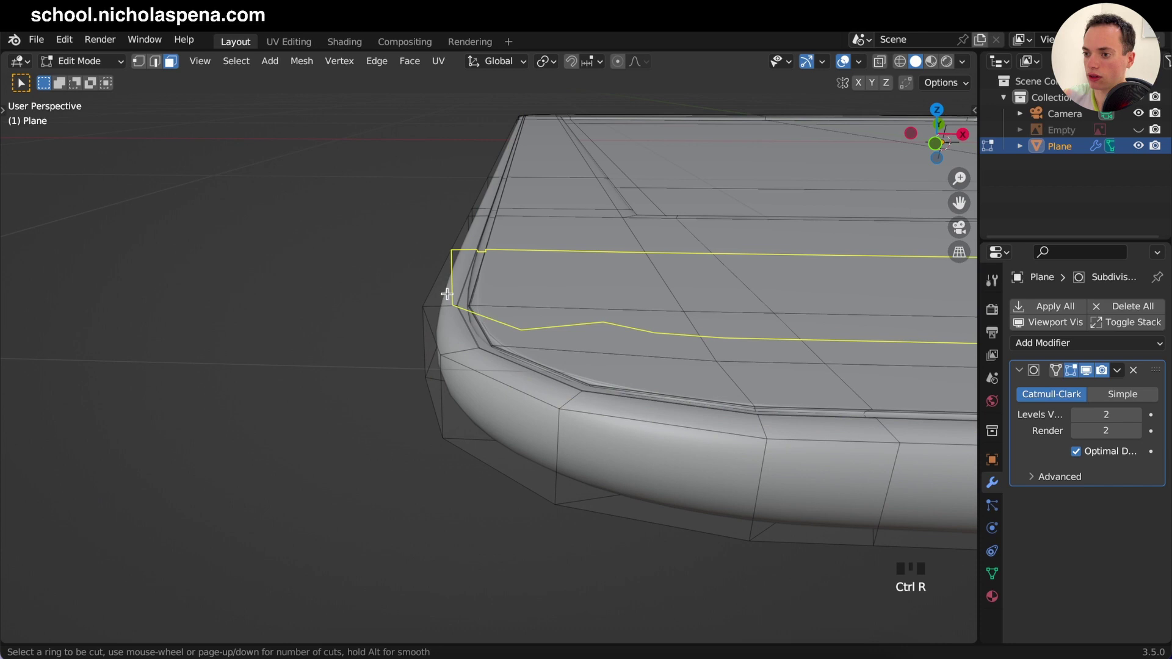
{"action": "key", "text": "Tab"}
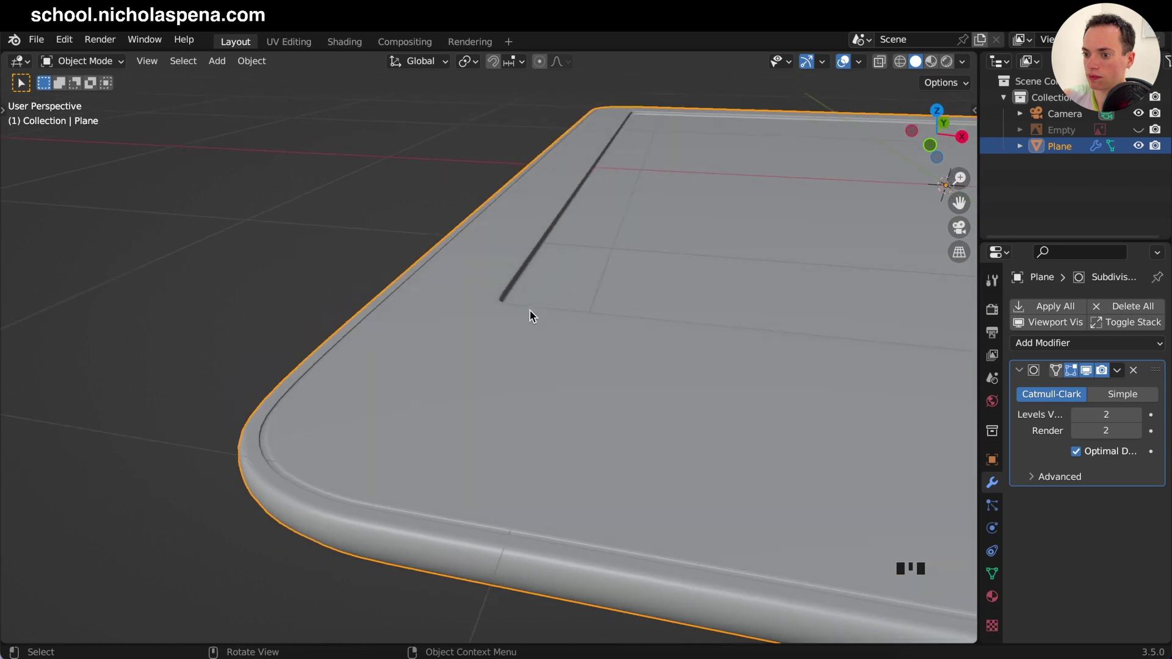
{"action": "key", "text": "Tab"}
{"action": "key", "text": "Tab"}
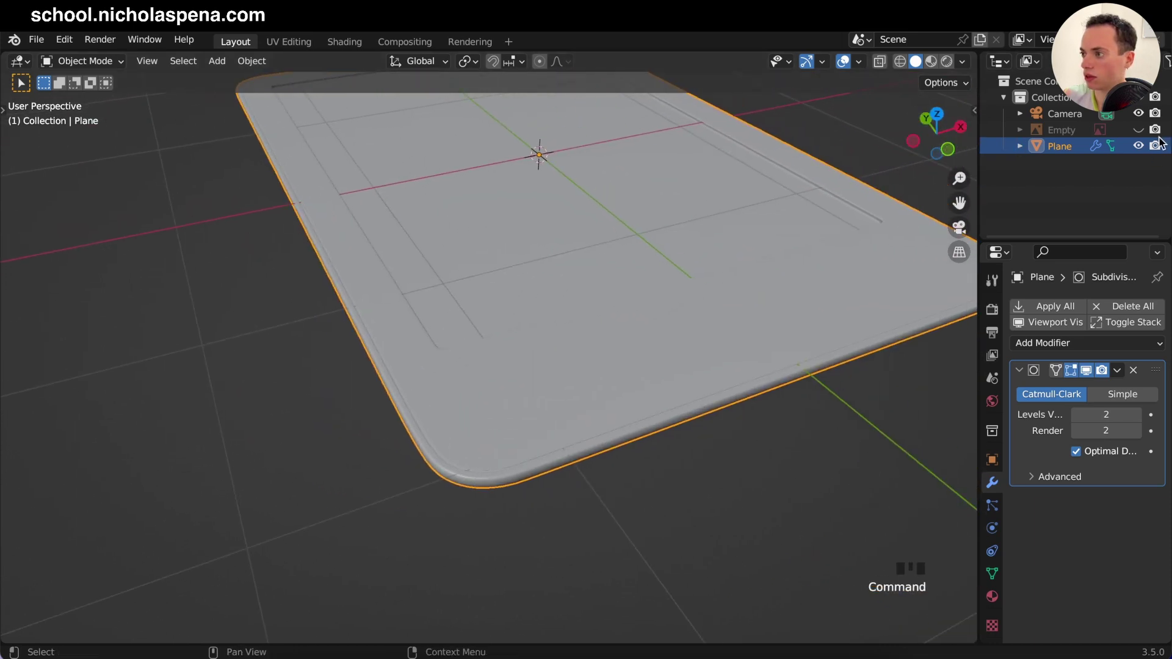
Step: Unhide the reference image, duplicate it in place from the top view and hide the original
{"action": "left_click", "coordinate": [1140, 132]}
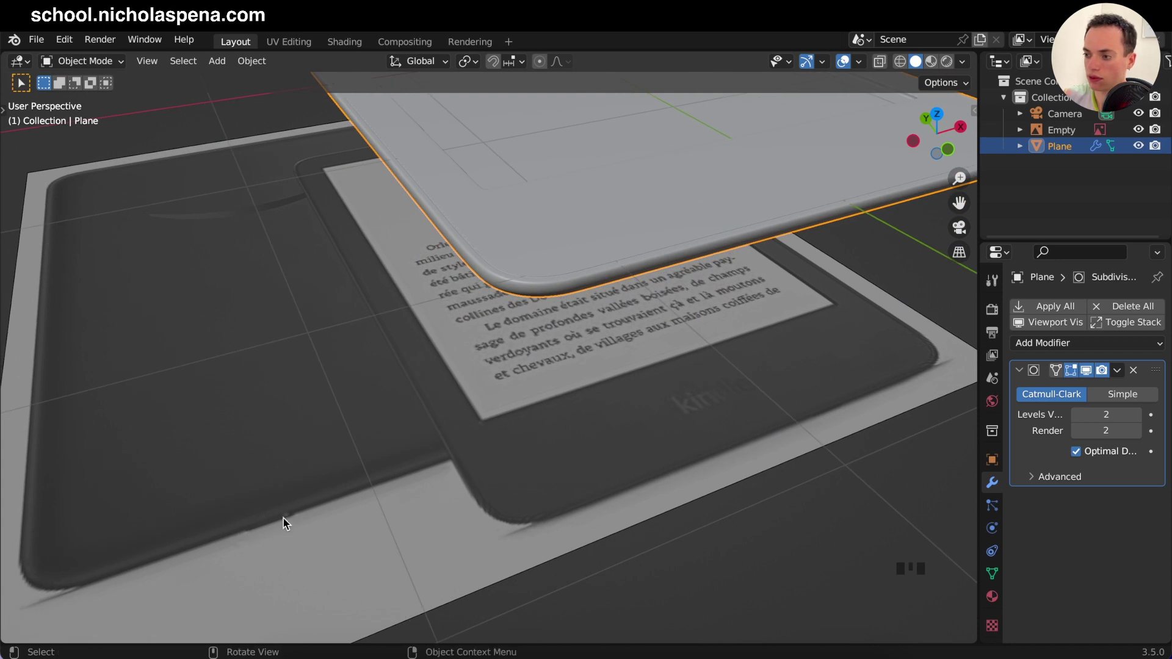
{"action": "key", "text": "KP_7"}
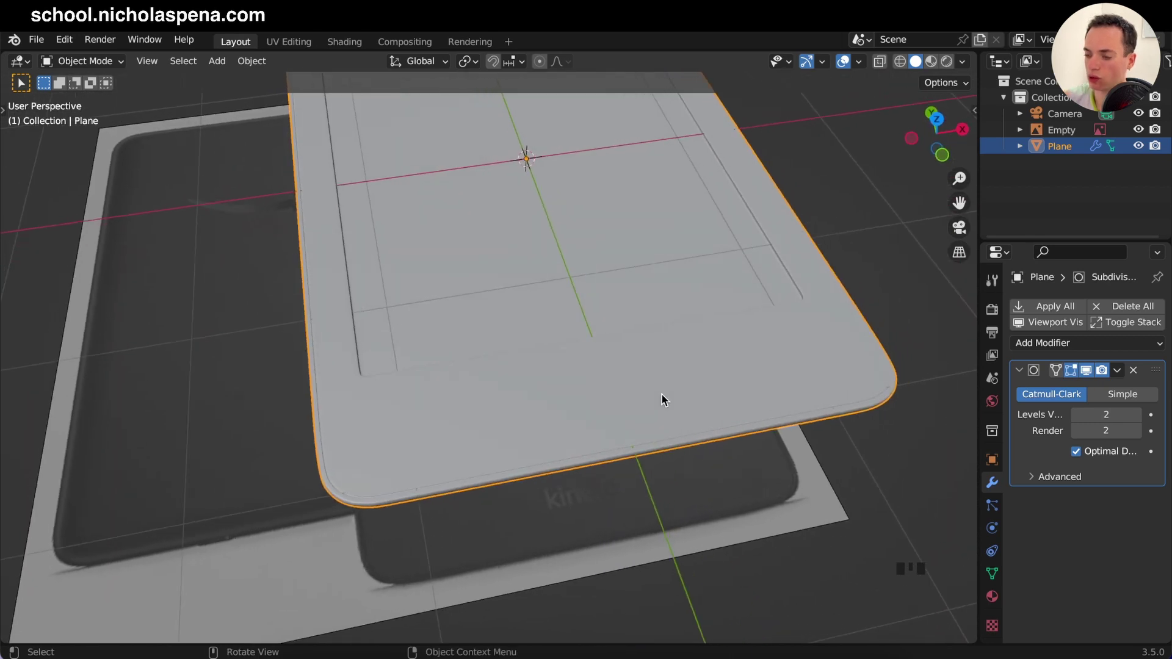
{"action": "key", "text": "a"}
{"action": "left_click", "coordinate": [656, 485]}
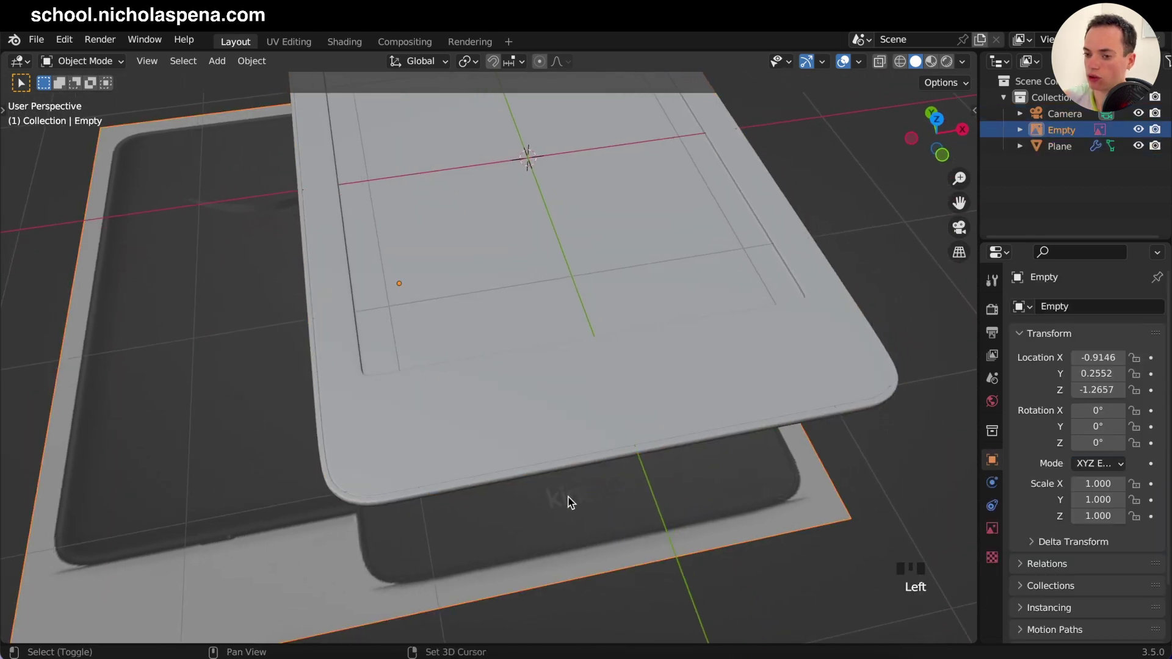
{"action": "key", "text": "KP_7"}
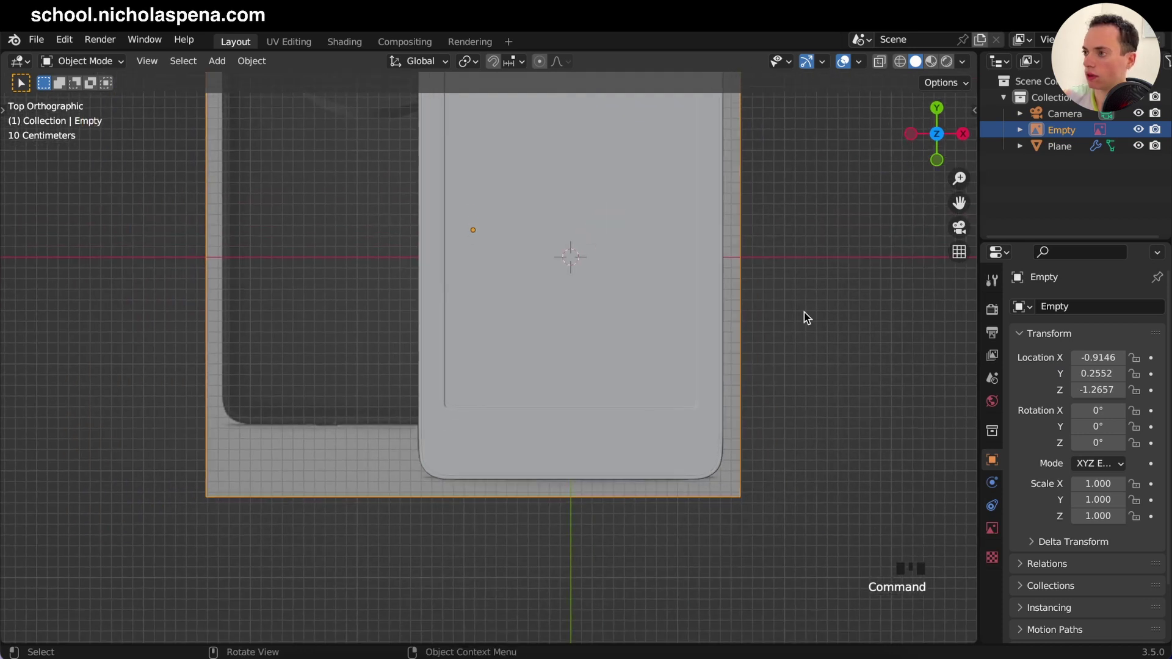
{"action": "left_click_drag", "start_coordinate": [880, 69], "coordinate": [1066, 132]}
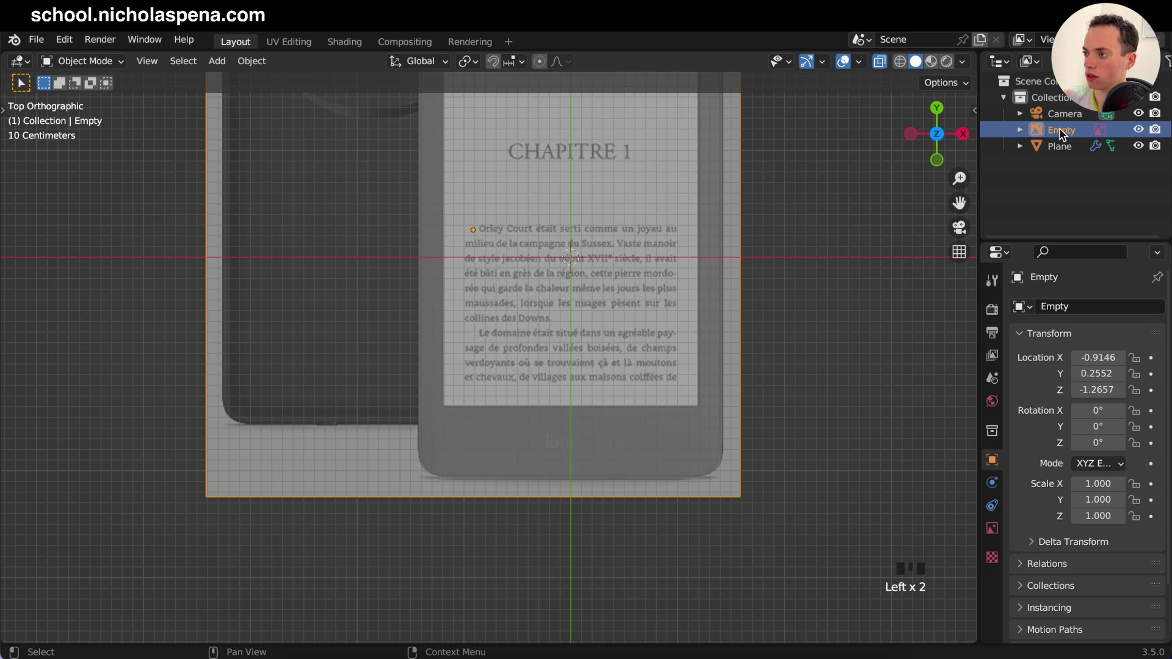
{"action": "key", "text": "shift+d"}
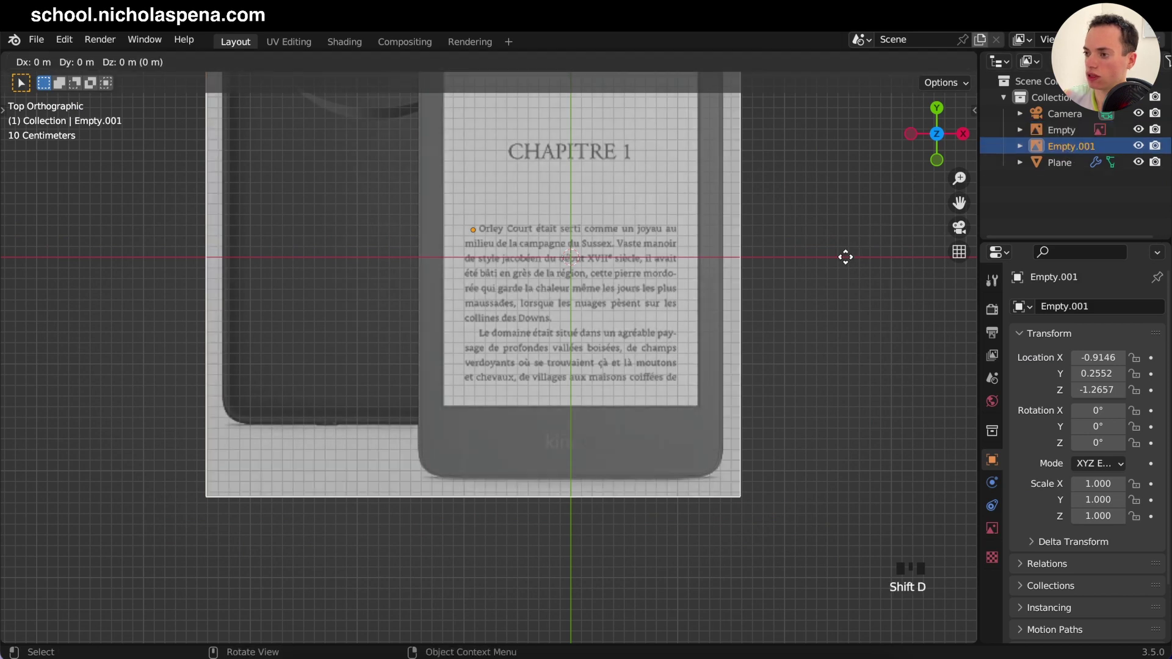
{"action": "left_click", "coordinate": [1138, 136]}
{"action": "left_click", "coordinate": [350, 467]}
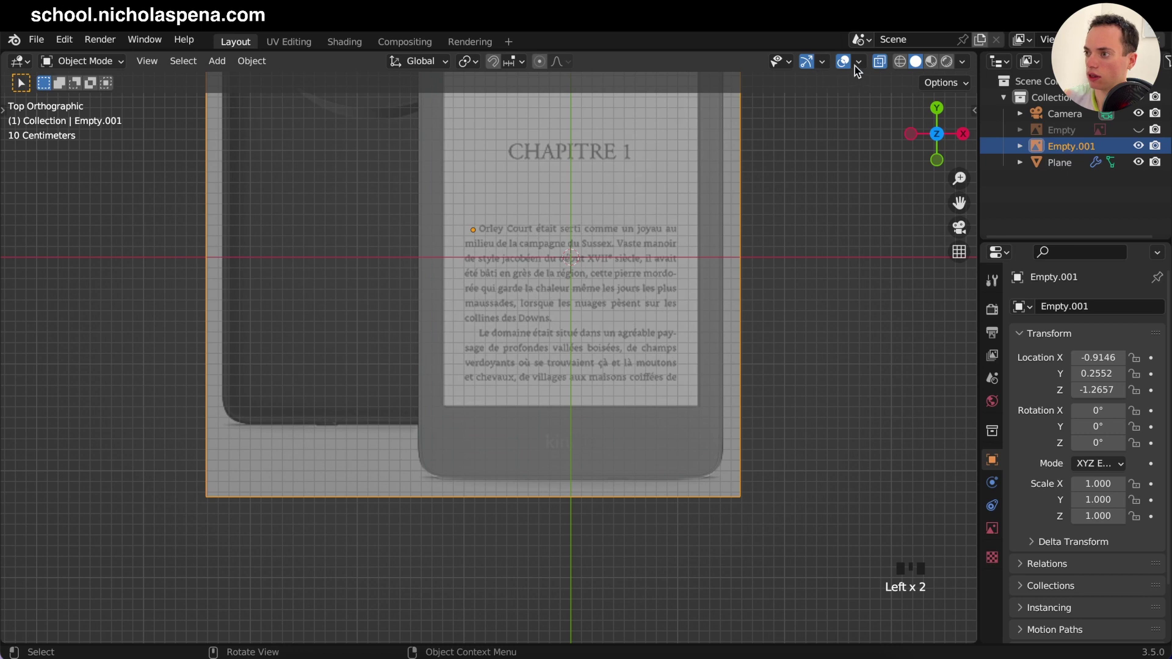
Step: With X-ray on, move the duplicate image along X and Y to line up with the body's bottom edge
{"action": "left_click_drag", "start_coordinate": [882, 67], "coordinate": [896, 67]}
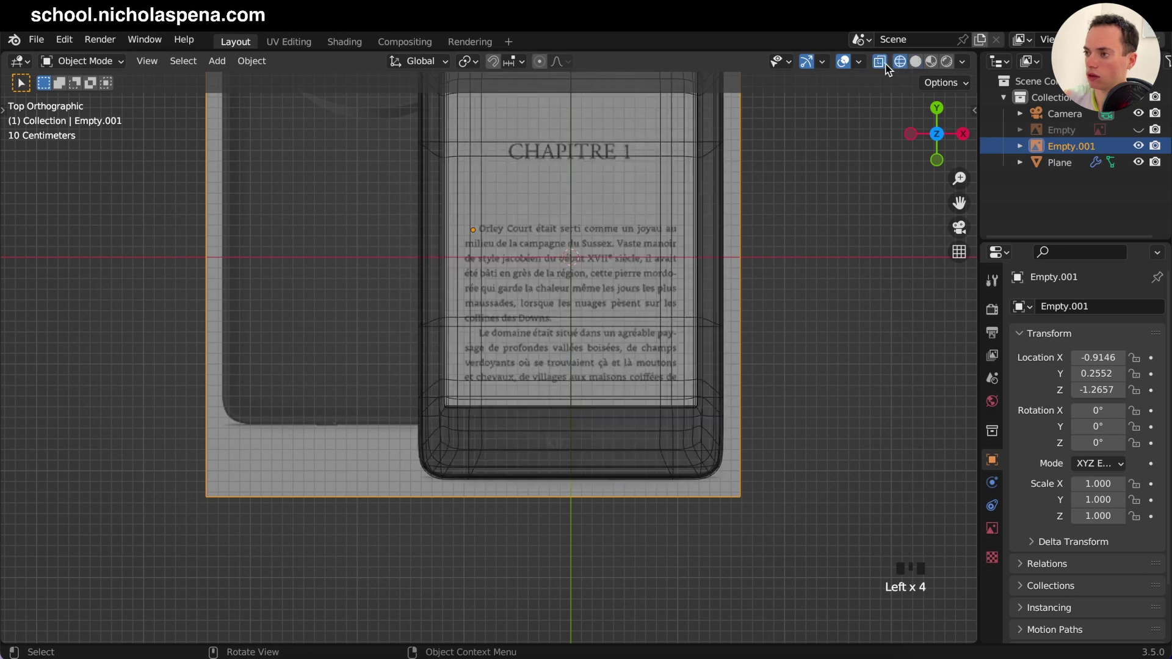
{"action": "left_click", "coordinate": [228, 510]}
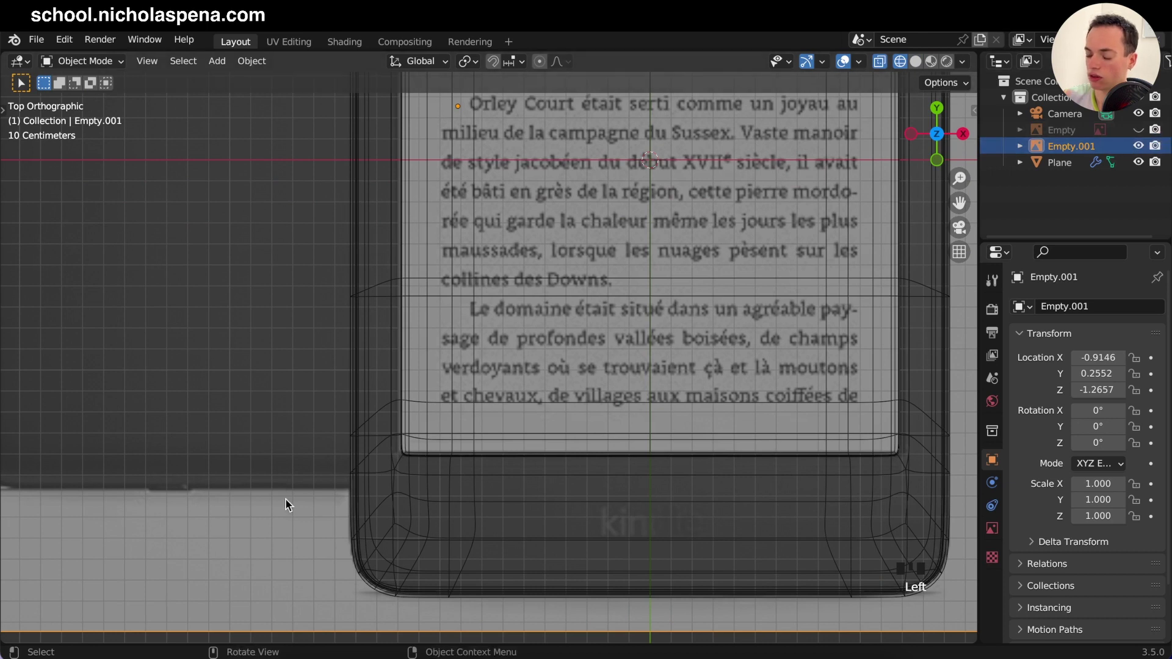
{"action": "key", "text": "g"}
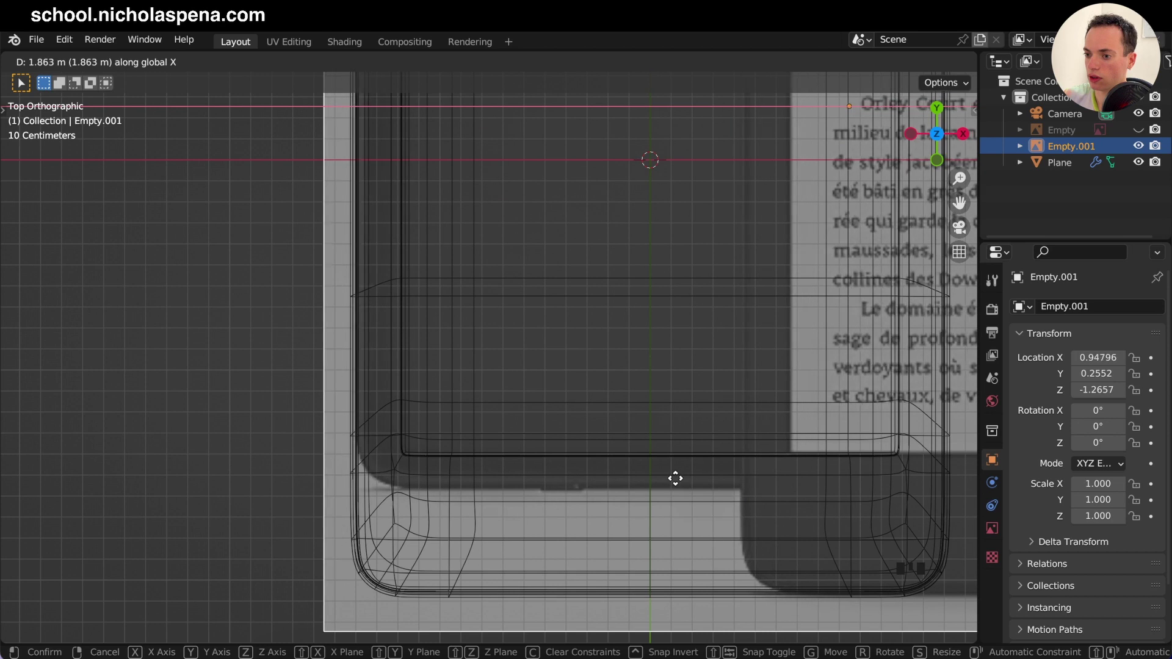
{"action": "key", "text": "g"}
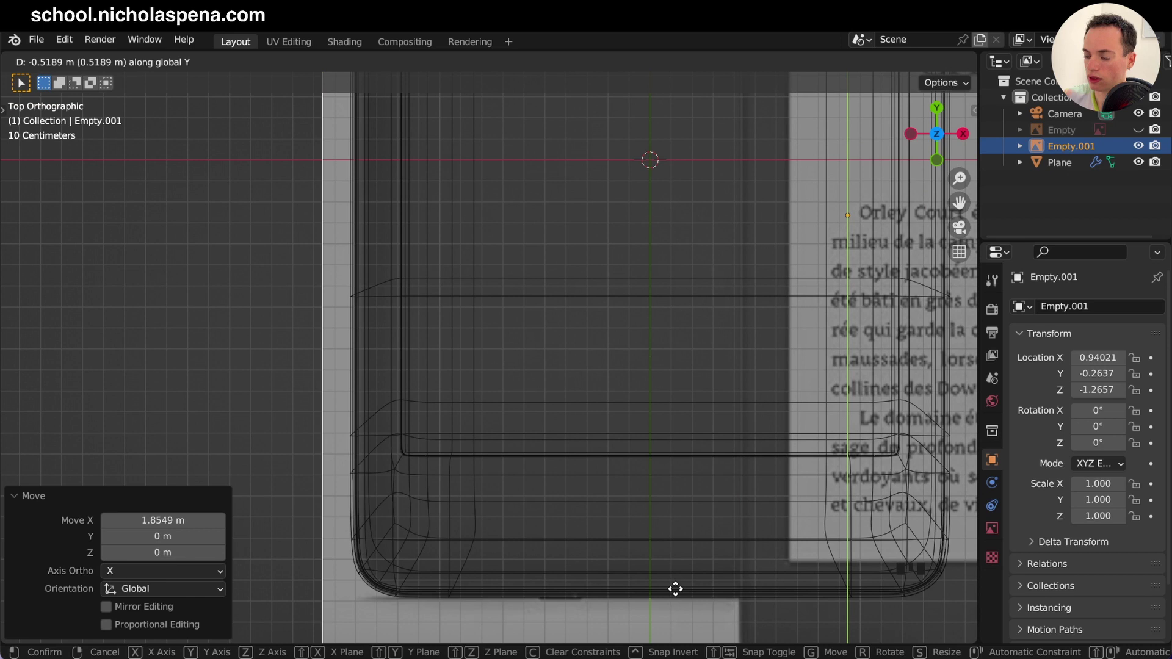
{"action": "middle_click", "coordinate": [677, 362]}
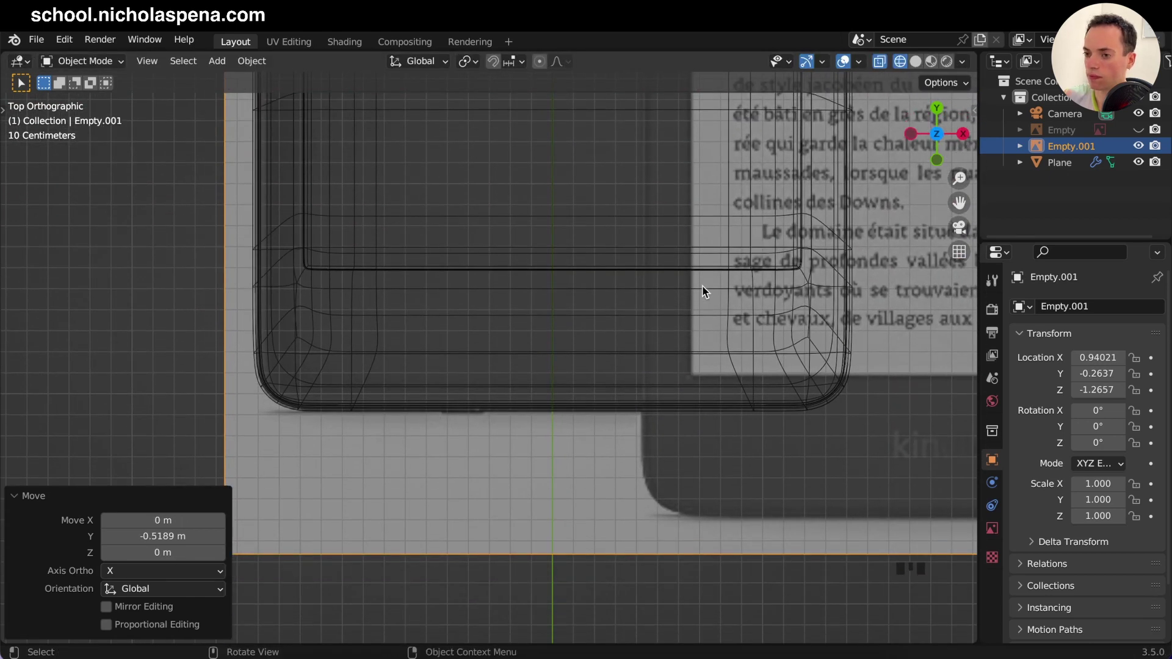
Step: Save the file as kindle_2.blend and bring up the Add menu for a new mesh
{"action": "key", "text": "Tab"}
{"action": "key", "text": "s"}
{"action": "key", "text": "Right"}
{"action": "key", "text": "shift+a"}
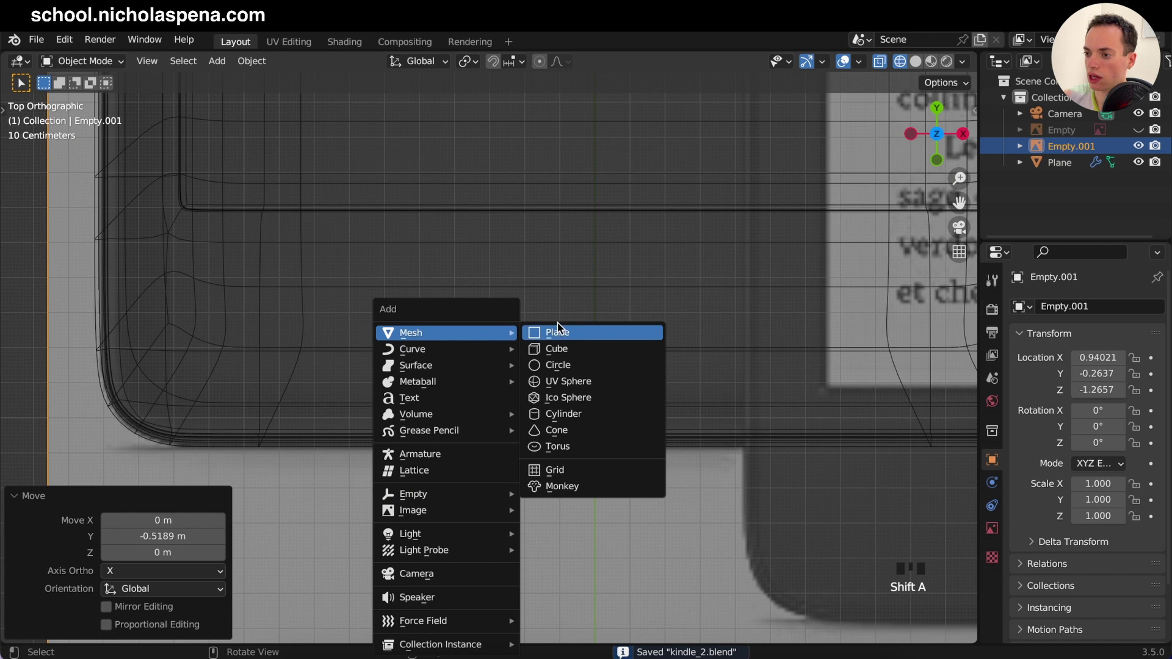
Step: Add a small cube, scale and place it at the bottom edge, then select it from the side view
{"action": "key", "text": "s"}
{"action": "key", "text": "g"}
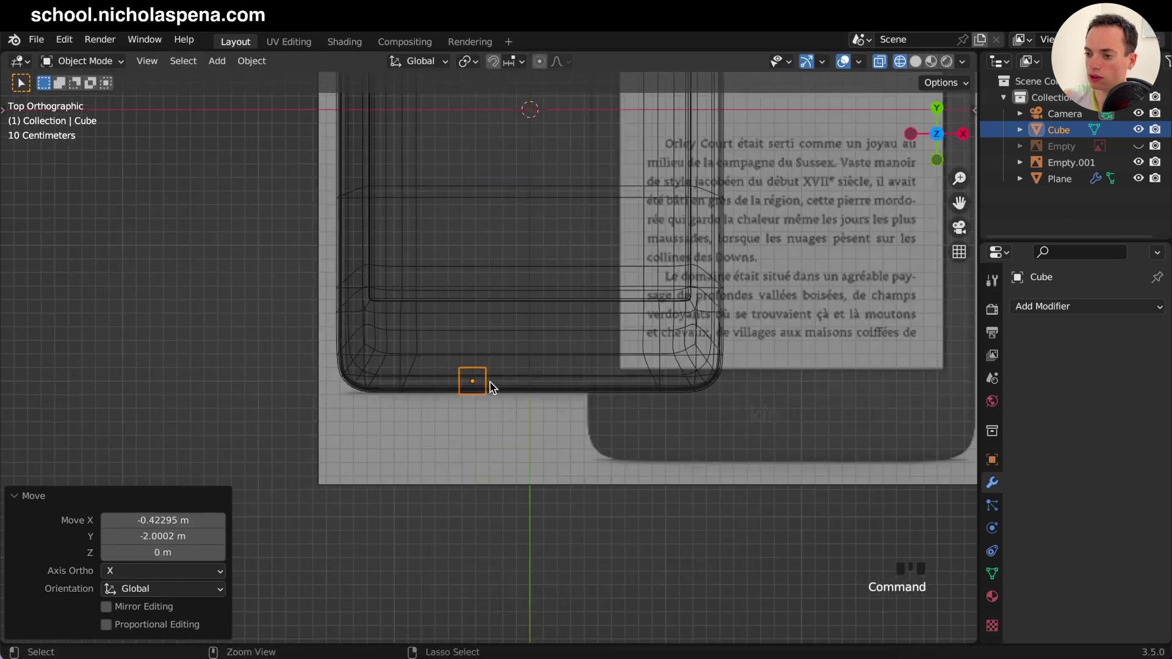
{"action": "key", "text": "g"}
{"action": "key", "text": "s"}
{"action": "key", "text": "a"}
{"action": "key", "text": "KP_1"}
{"action": "left_click", "coordinate": [673, 354]}
{"action": "key", "text": "KP_3"}
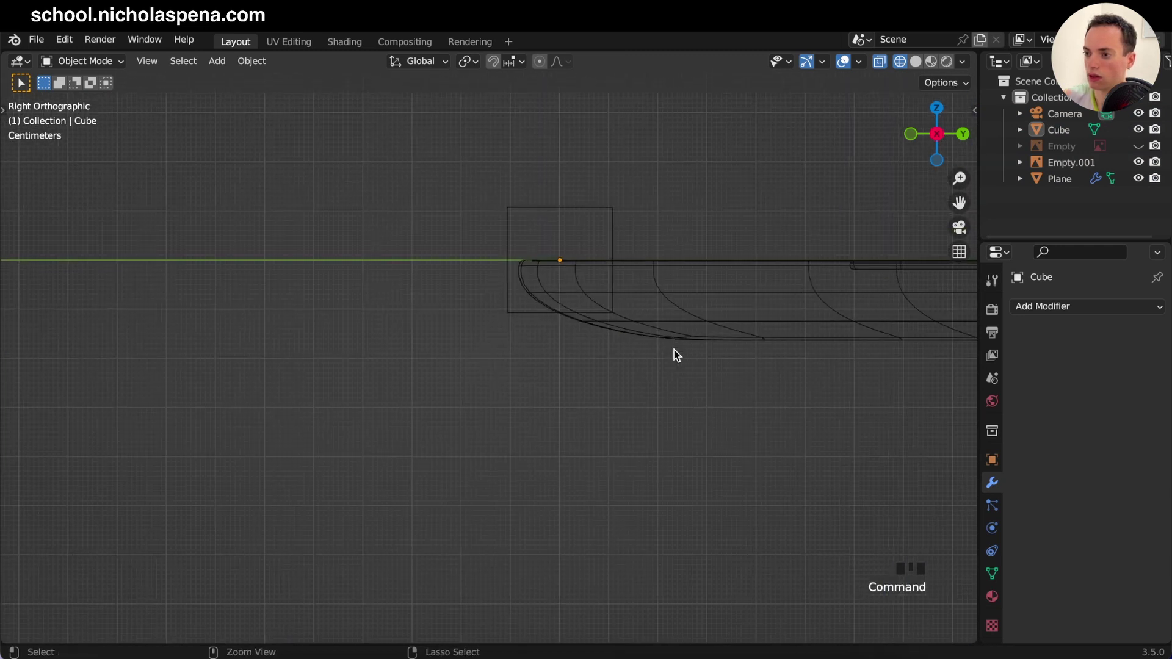
{"action": "left_click", "coordinate": [540, 299]}
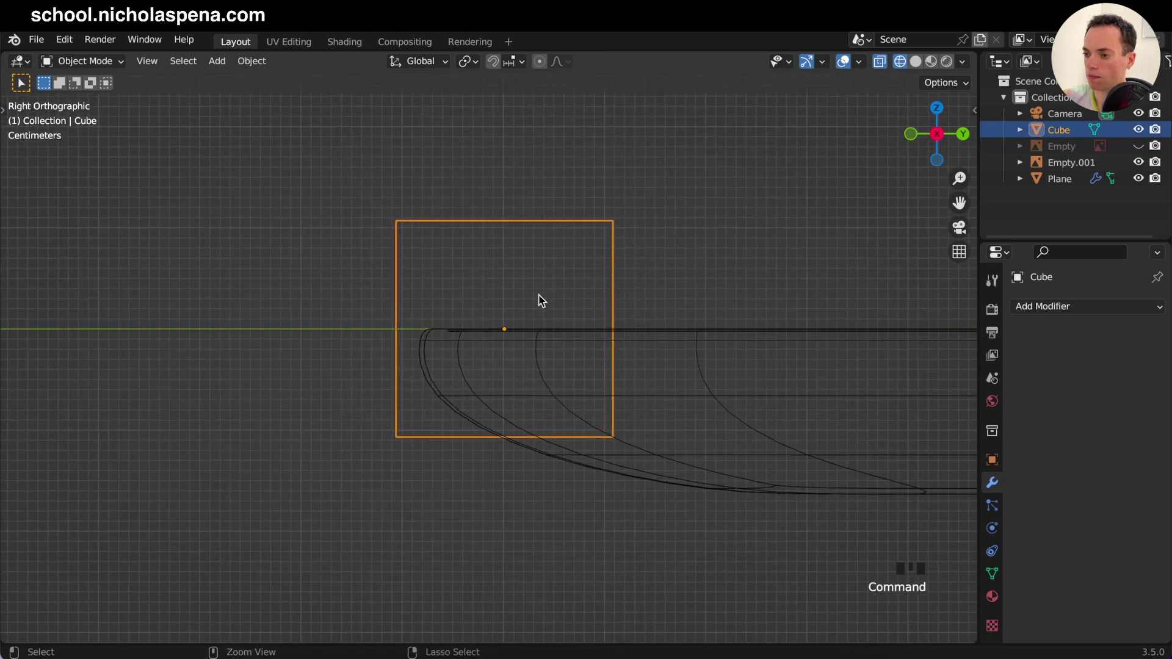
Step: Flatten the cutter cube along Z and move it vertically so it sits embedded in the body edge
{"action": "key", "text": "s"}
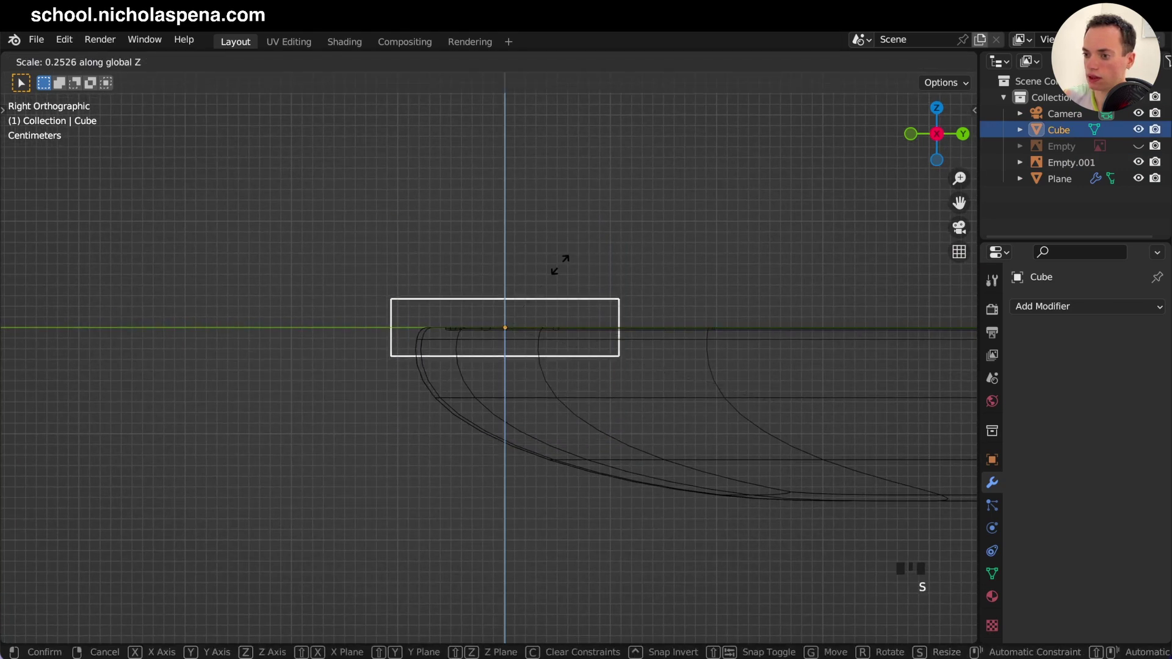
{"action": "key", "text": "g"}
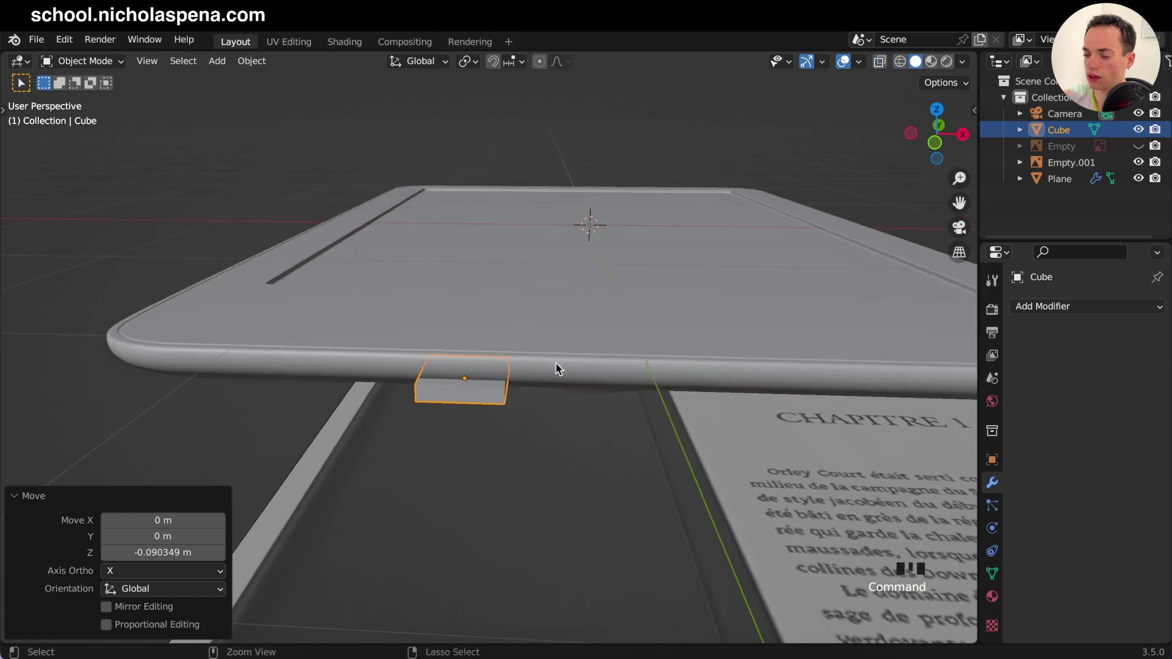
{"action": "left_click", "coordinate": [535, 493]}
{"action": "left_click", "coordinate": [483, 376]}
{"action": "key", "text": "g"}
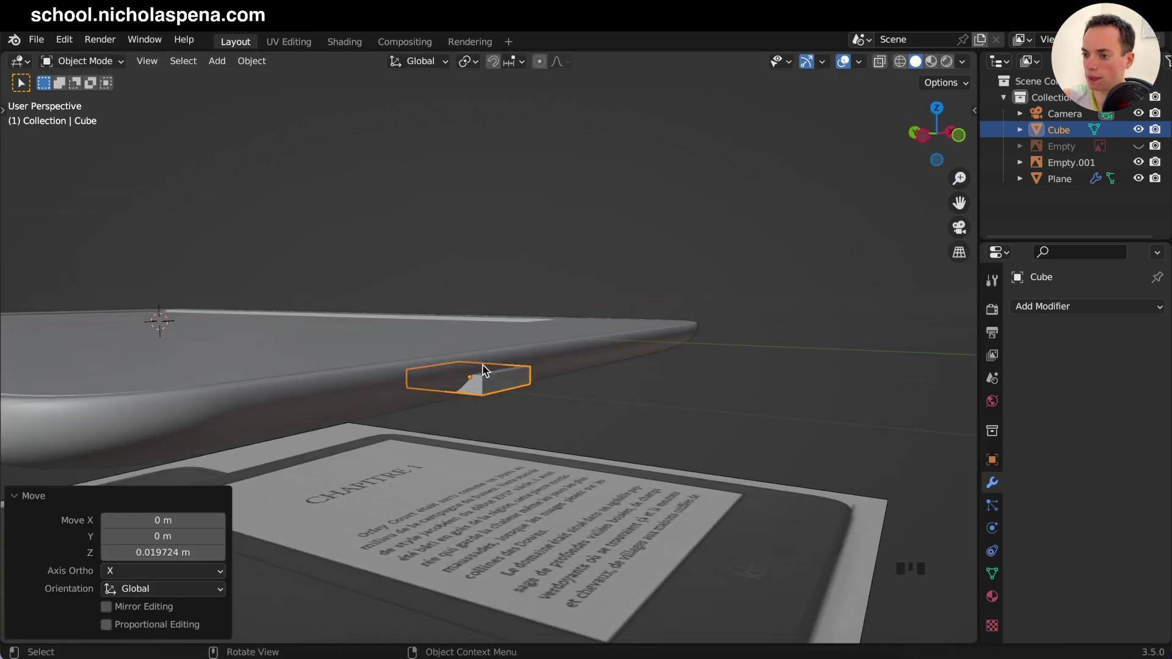
{"action": "key", "text": "KP_1"}
{"action": "middle_click", "coordinate": [482, 354]}
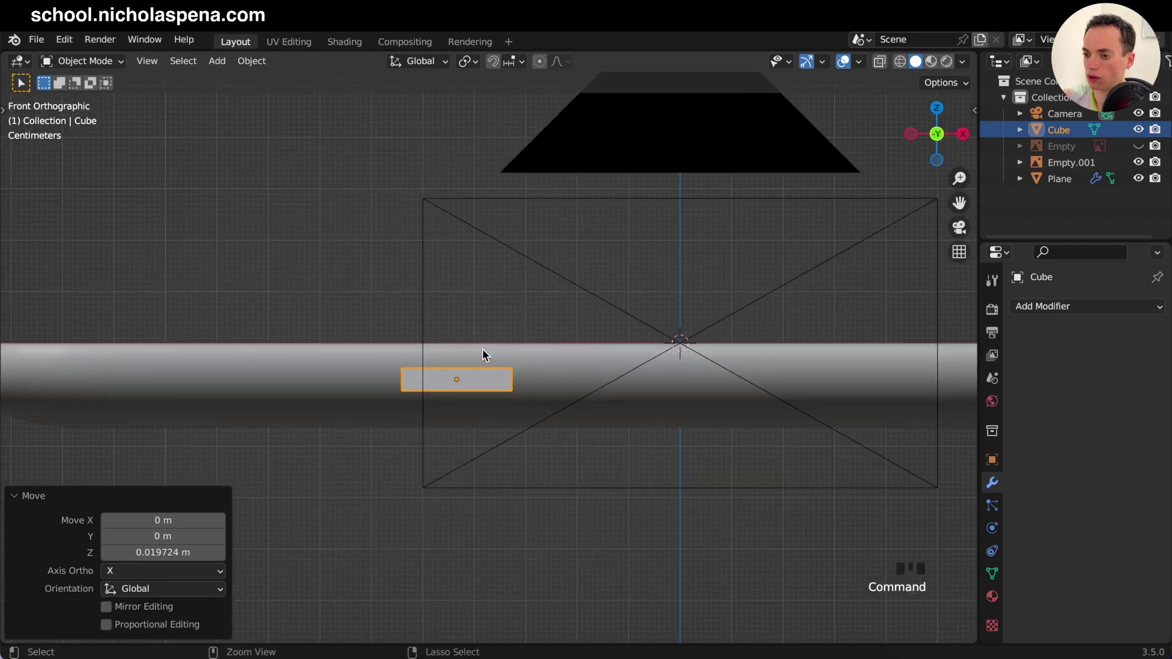
Step: Select the body, turn off Optimal Display on its subdivision and switch the viewport to wireframe
{"action": "left_click", "coordinate": [646, 374]}
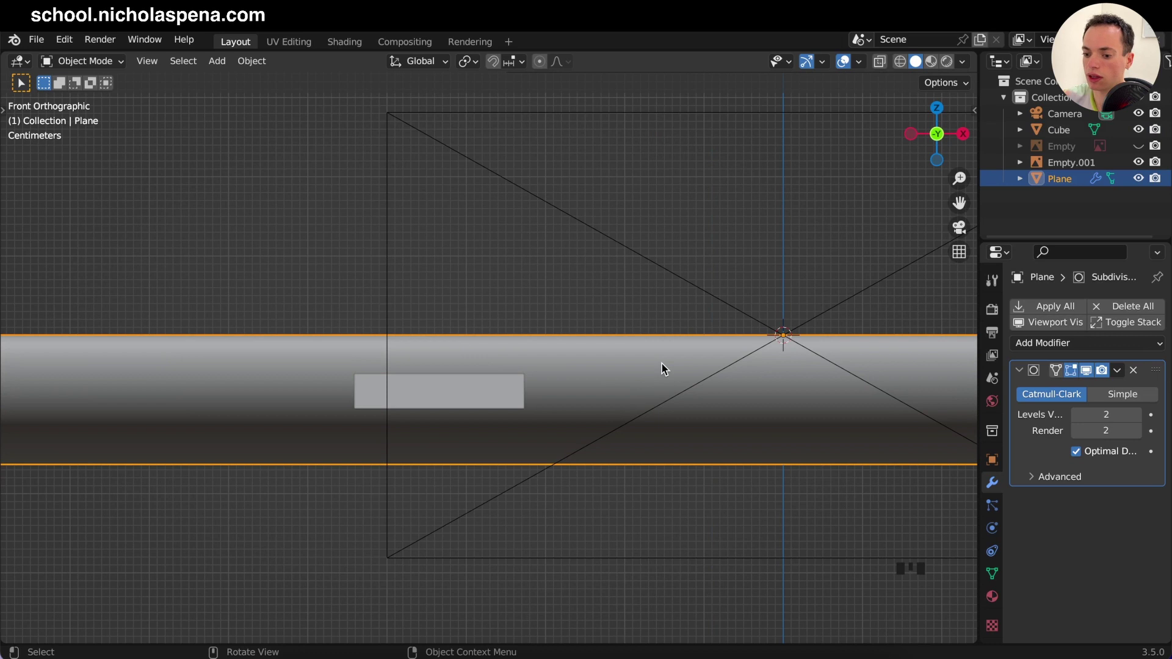
{"action": "key", "text": "Tab"}
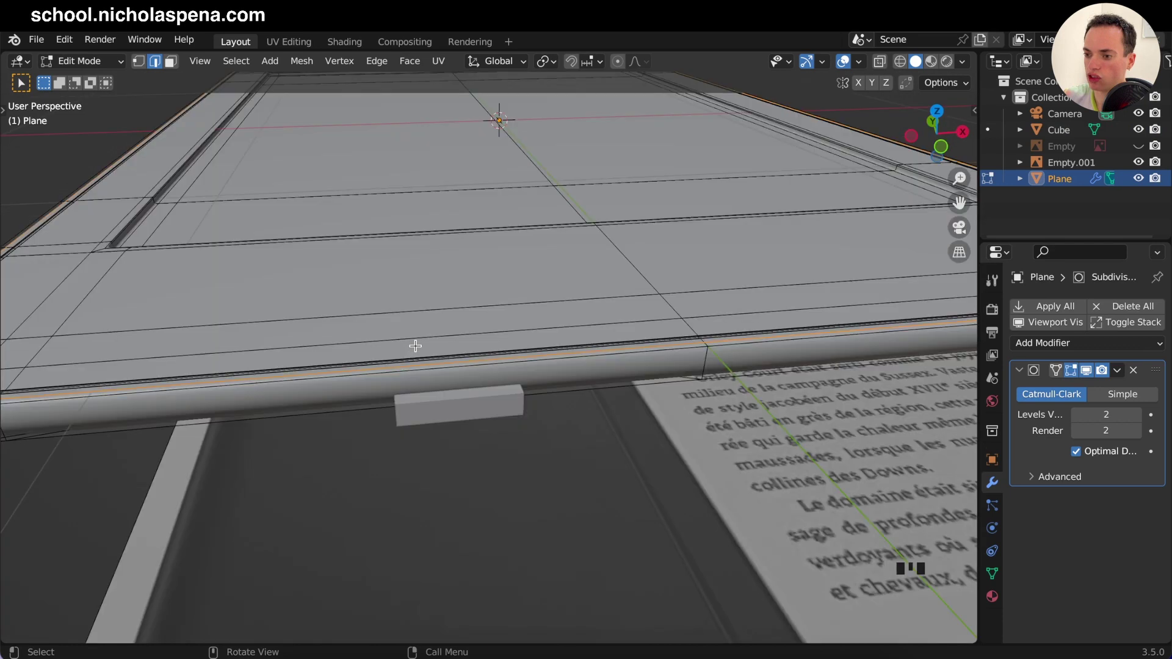
{"action": "key", "text": "KP_1"}
{"action": "left_click", "coordinate": [566, 360]}
{"action": "key", "text": "Tab"}
{"action": "key", "text": "Tab"}
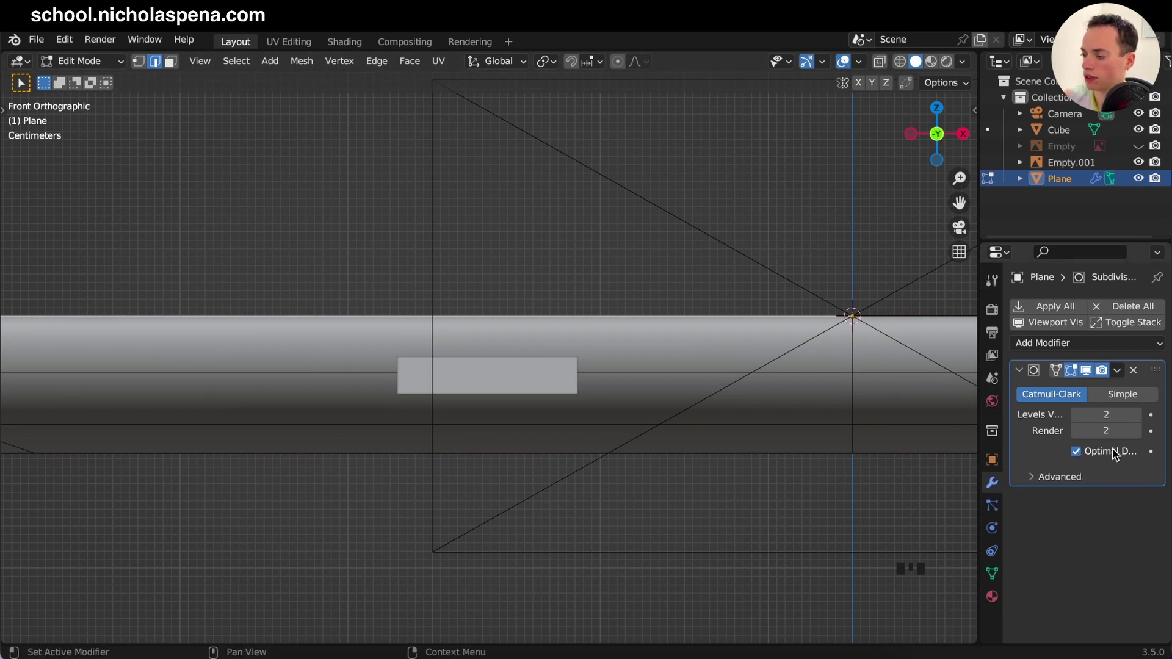
{"action": "left_click", "coordinate": [1084, 456]}
{"action": "key", "text": "Tab"}
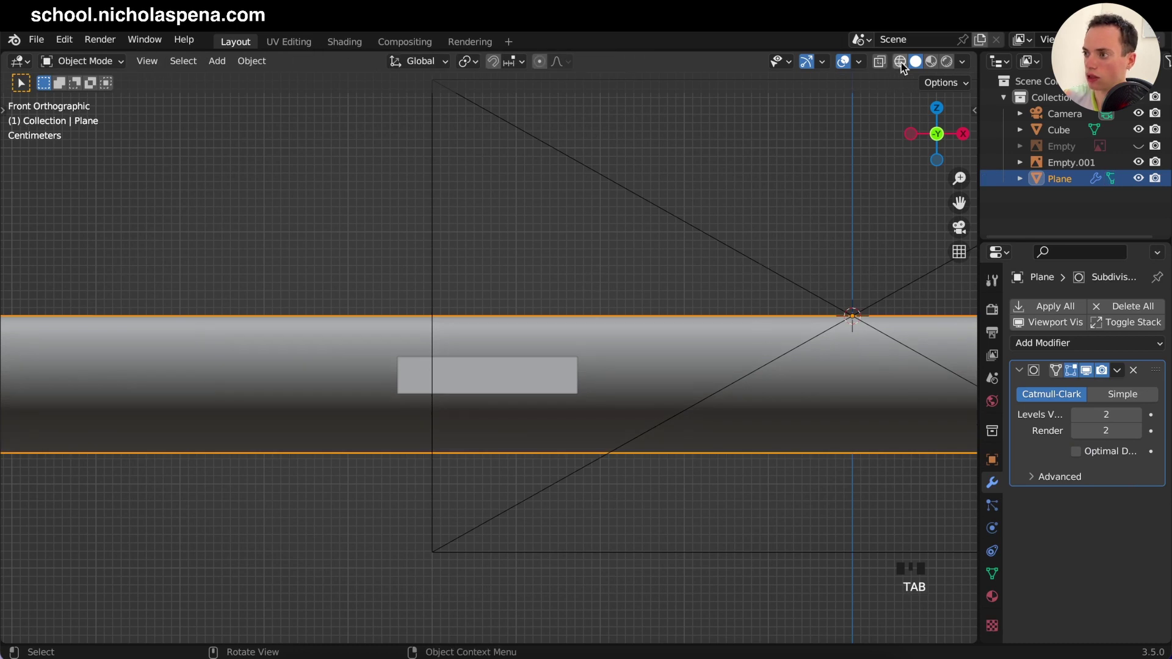
{"action": "left_click", "coordinate": [900, 68]}
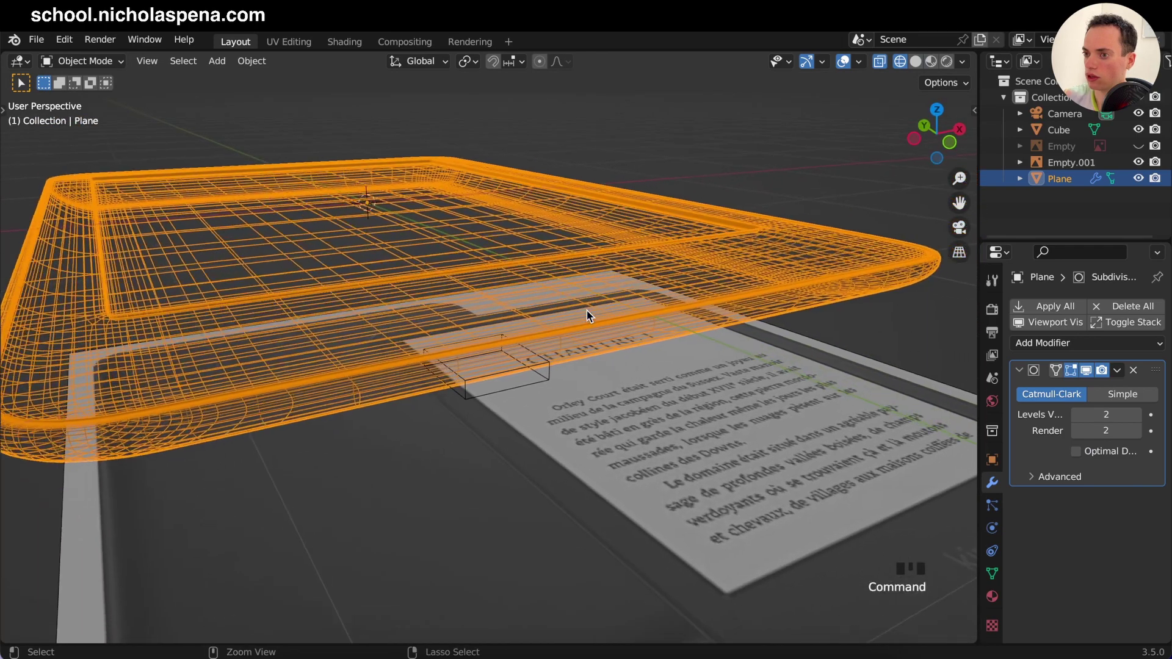
Step: Lower the body's Subdivision Levels Viewport to 1 and check the bottom edge from the front
{"action": "left_click", "coordinate": [1075, 457]}
{"action": "left_click", "coordinate": [1079, 455]}
{"action": "double_click", "coordinate": [1076, 457]}
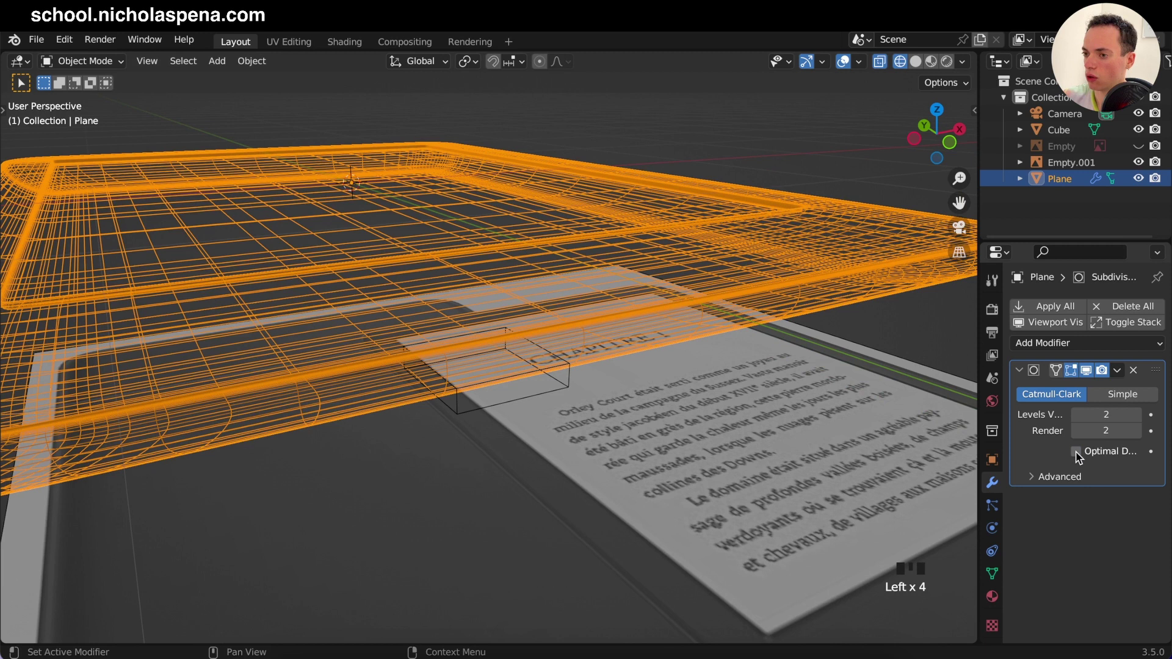
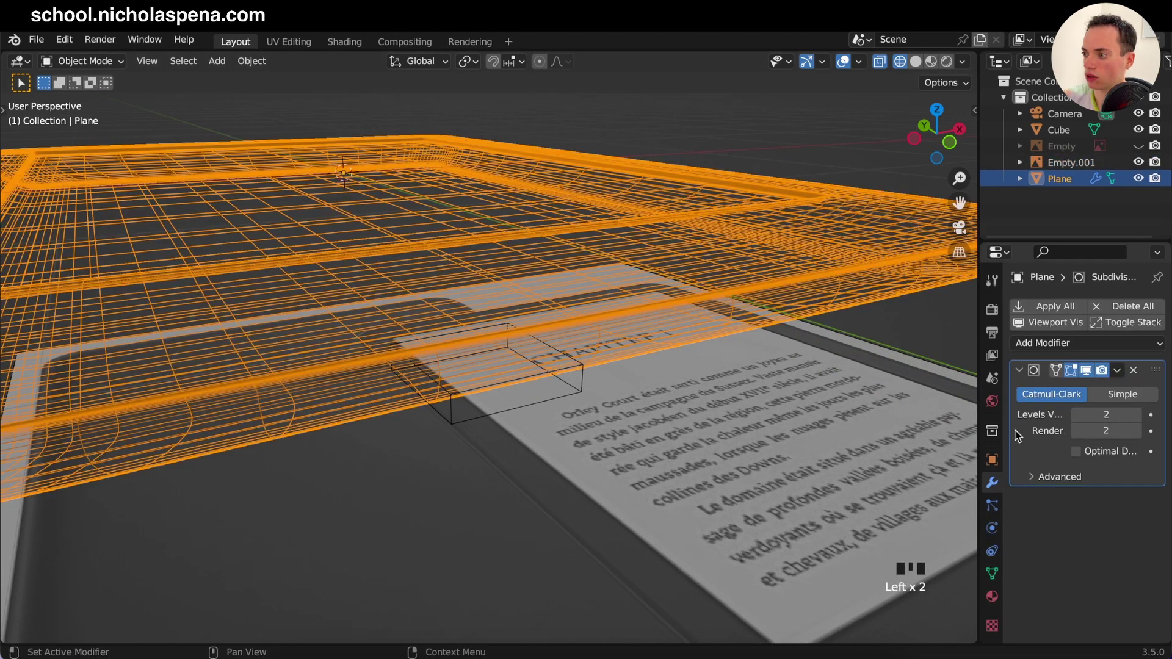
{"action": "left_click", "coordinate": [1077, 420]}
{"action": "key", "text": "KP_1"}
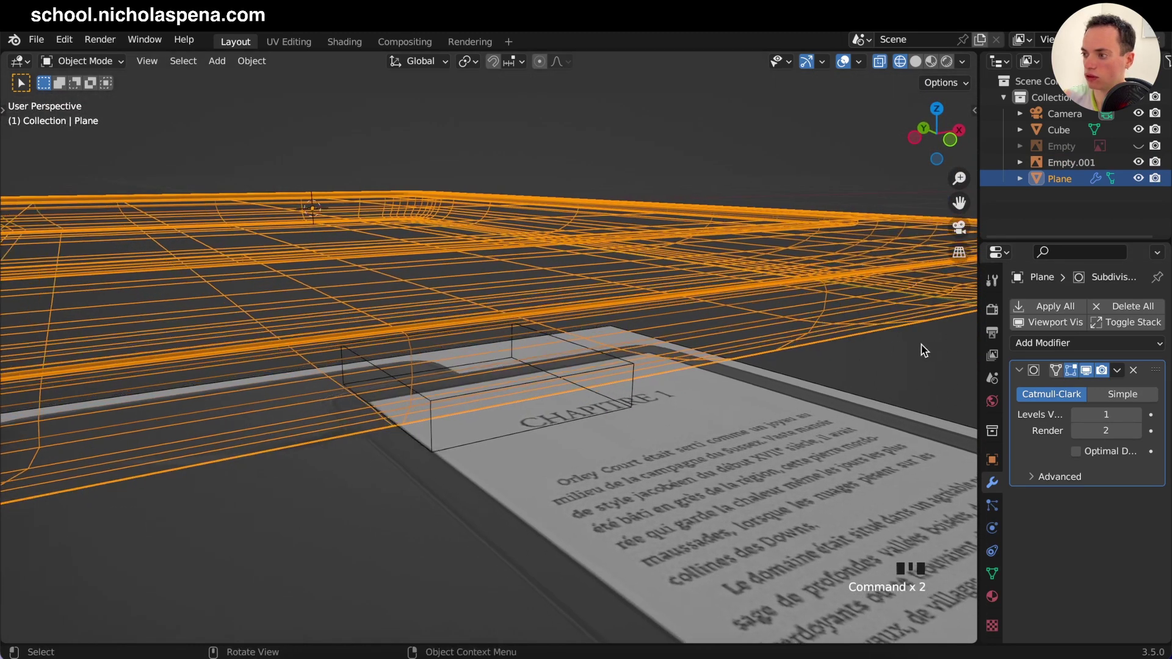
{"action": "left_click", "coordinate": [631, 379]}
{"action": "key", "text": "KP_1"}
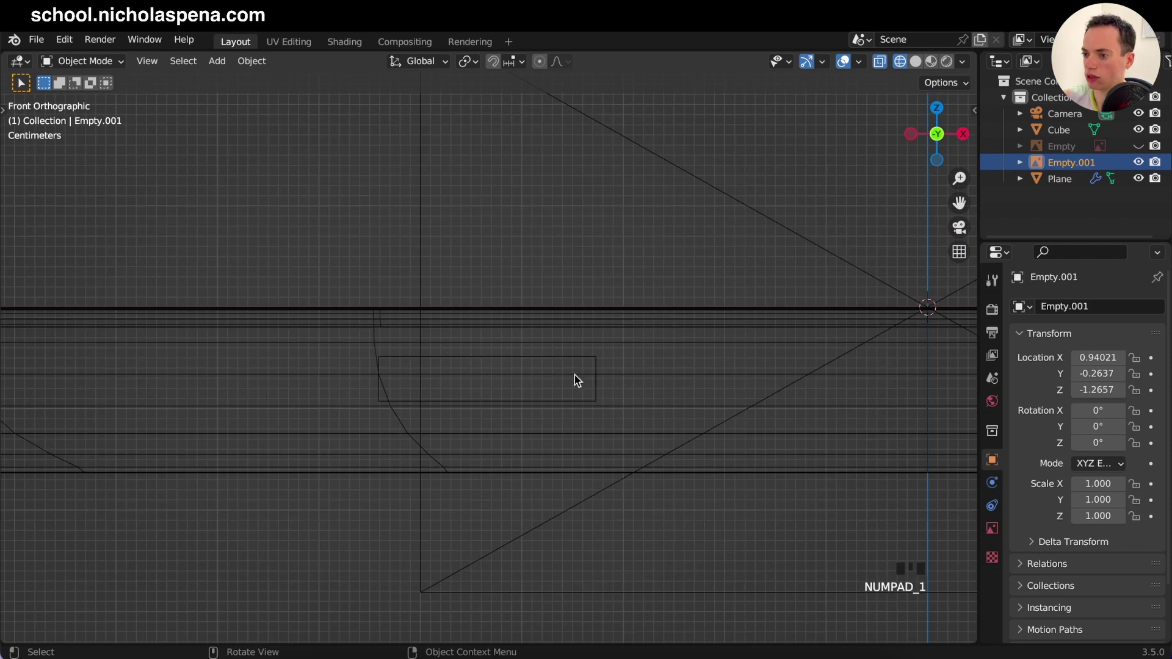
Step: Reselect the body, adjust its viewport subdivision level, then duplicate it in place
{"action": "left_click", "coordinate": [589, 379]}
{"action": "left_click", "coordinate": [592, 390]}
{"action": "left_click", "coordinate": [663, 360]}
{"action": "left_click", "coordinate": [679, 310]}
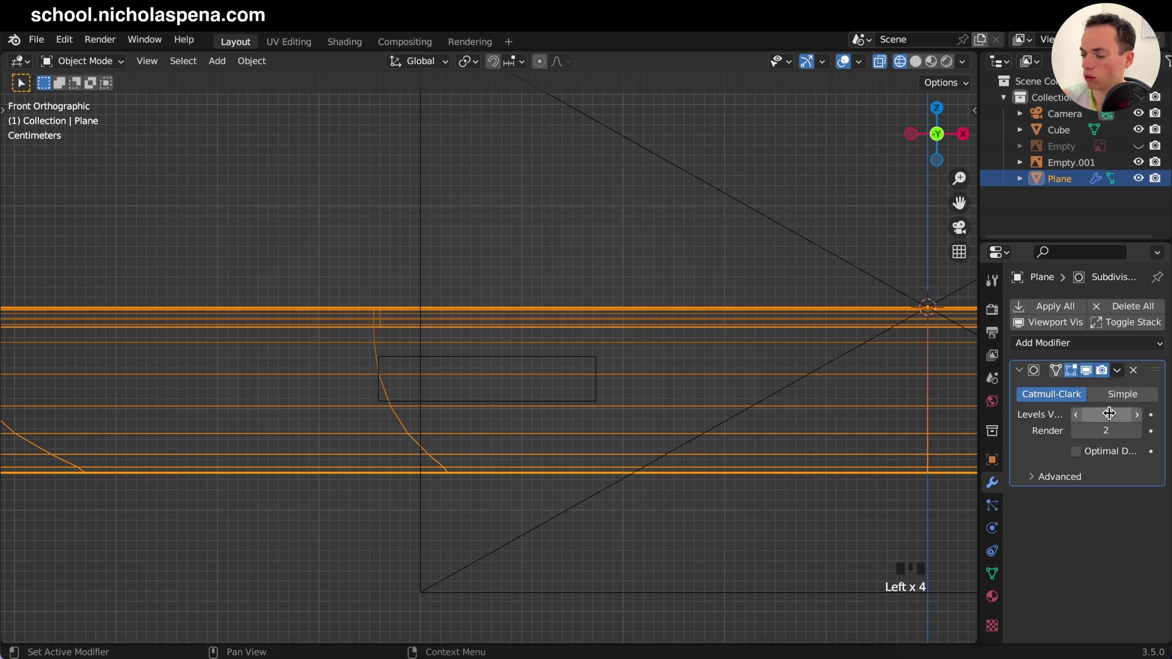
{"action": "left_click_drag", "start_coordinate": [1141, 418], "coordinate": [989, 339]}
{"action": "key", "text": "Escape"}
{"action": "left_click", "coordinate": [1070, 183]}
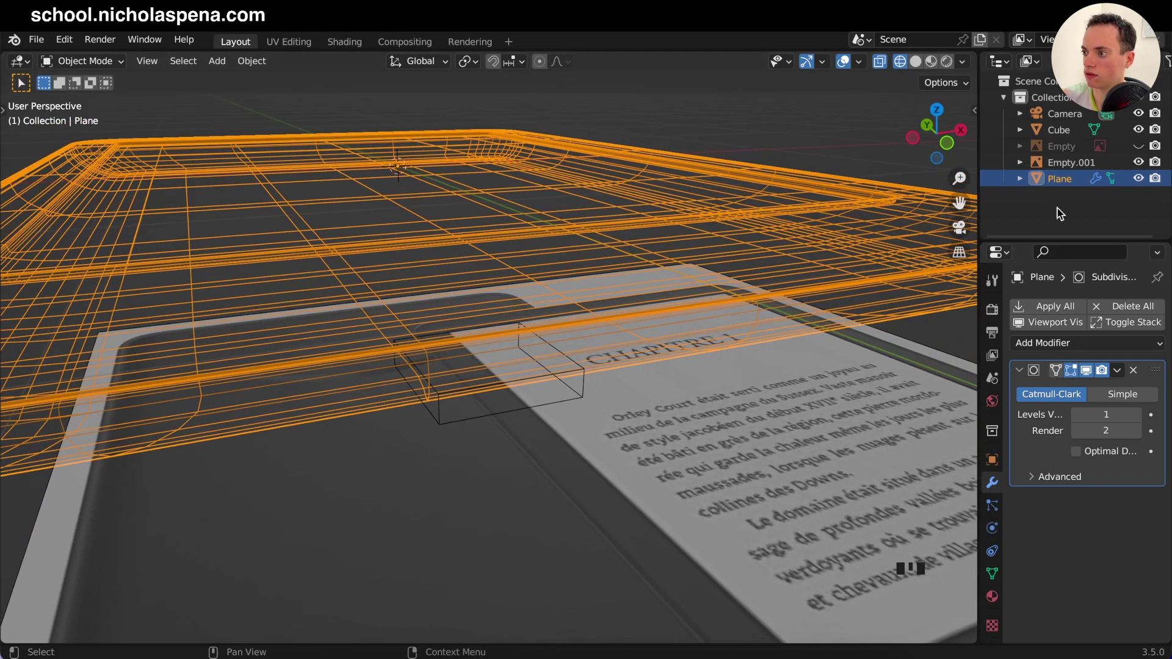
{"action": "key", "text": "shift+d"}
{"action": "left_click", "coordinate": [1158, 200]}
Step: Hide the duplicate Plane.001 and inspect the cutter cube from the front
{"action": "left_click", "coordinate": [1141, 199]}
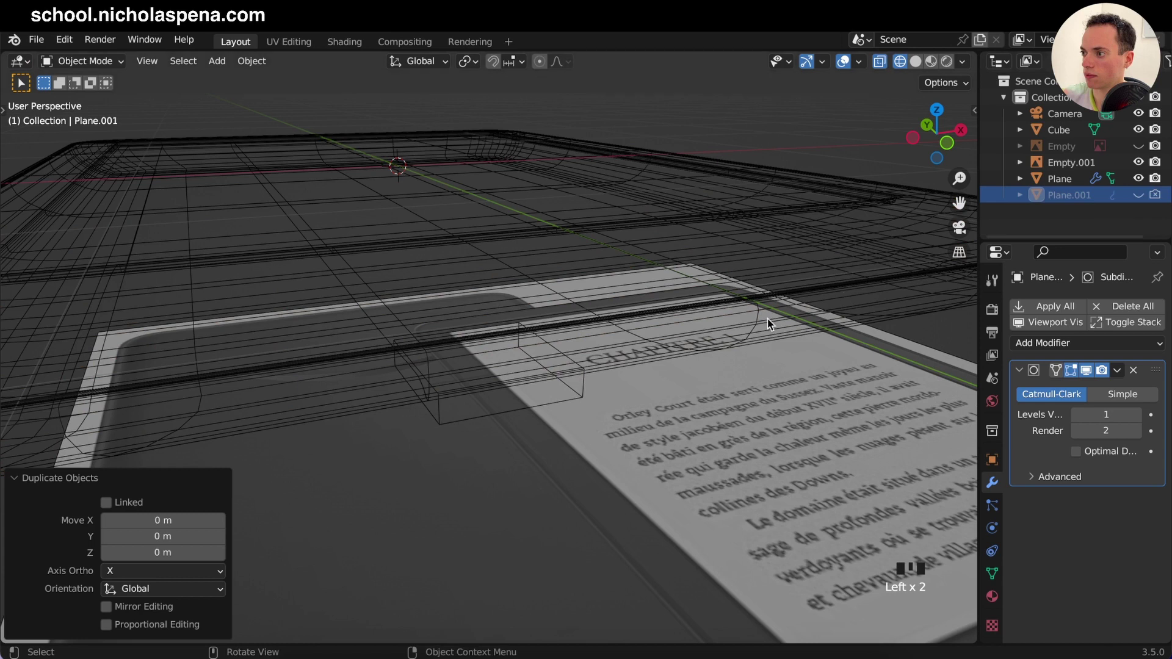
{"action": "left_click", "coordinate": [596, 414]}
{"action": "left_click", "coordinate": [614, 395]}
{"action": "key", "text": "KP_1"}
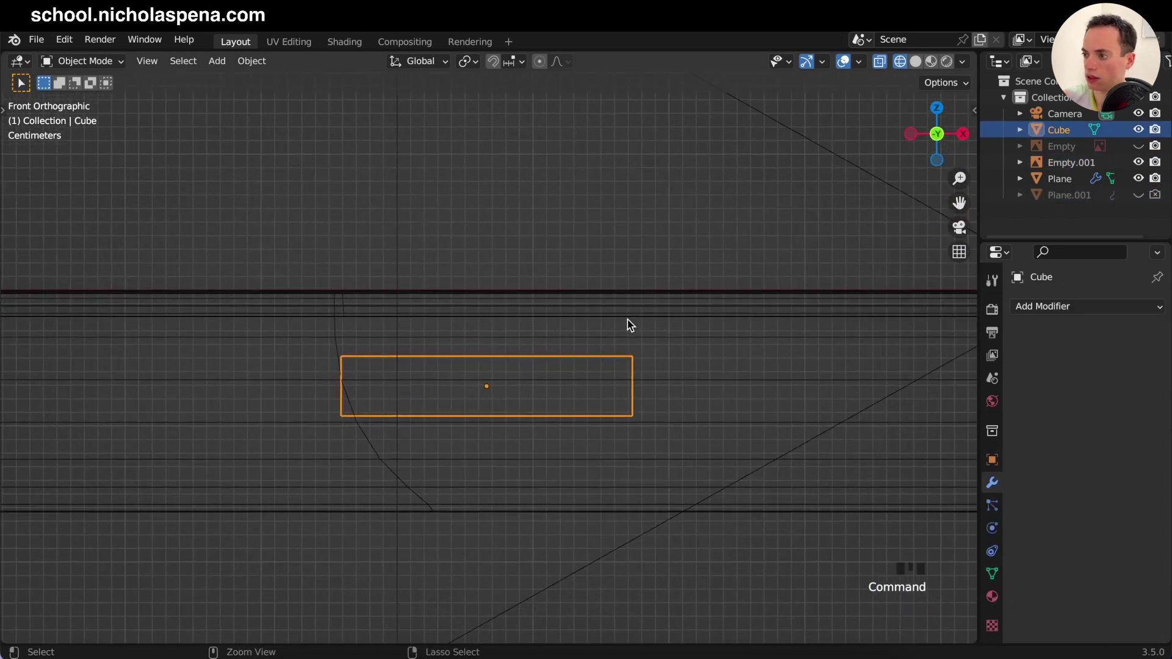
{"action": "middle_click", "coordinate": [627, 325]}
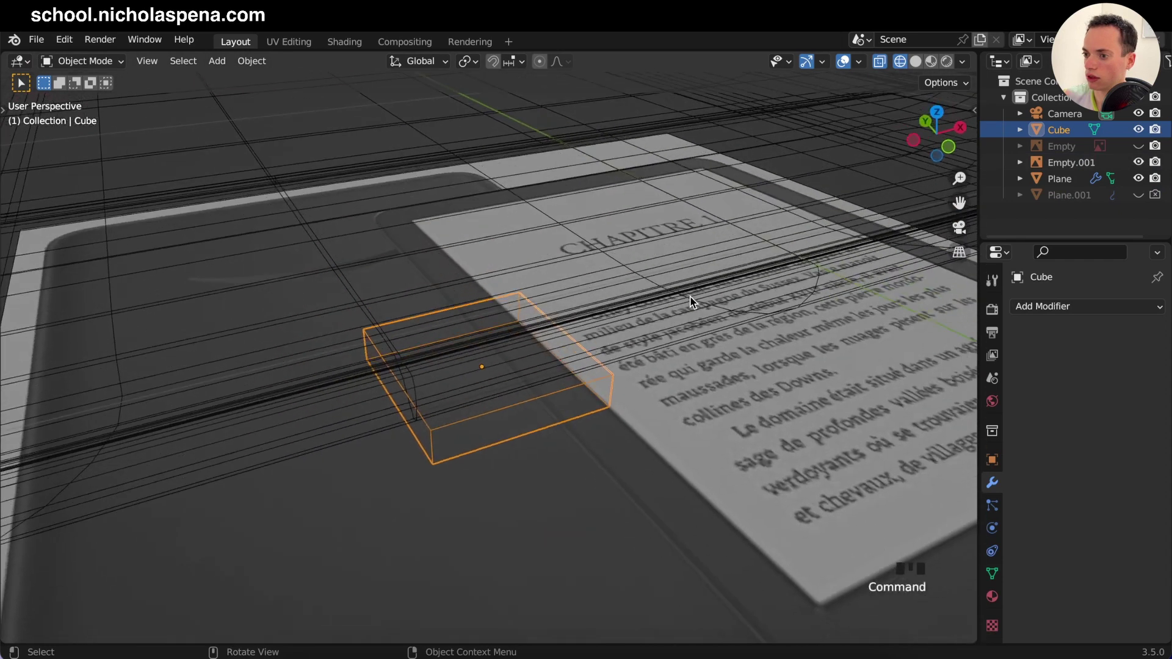
Step: Delete the body's Subdivision modifier and enter its mesh in solid shading from the front
{"action": "left_click", "coordinate": [744, 293]}
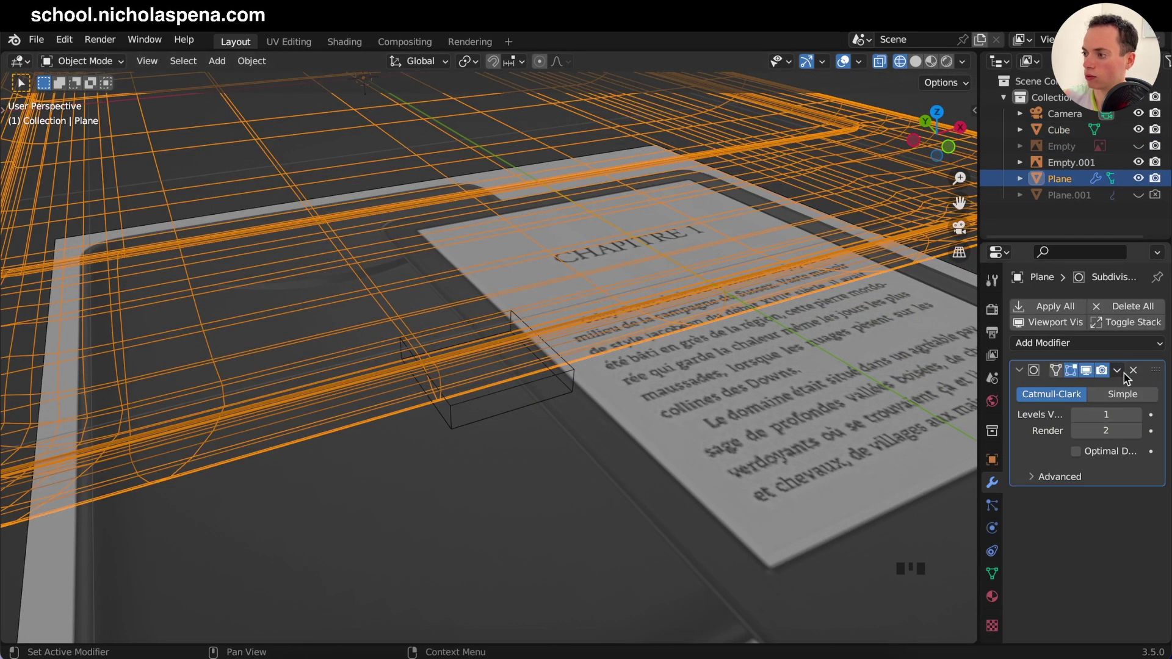
{"action": "left_click_drag", "start_coordinate": [1121, 374], "coordinate": [776, 340]}
{"action": "key", "text": "Tab"}
{"action": "key", "text": "KP_1"}
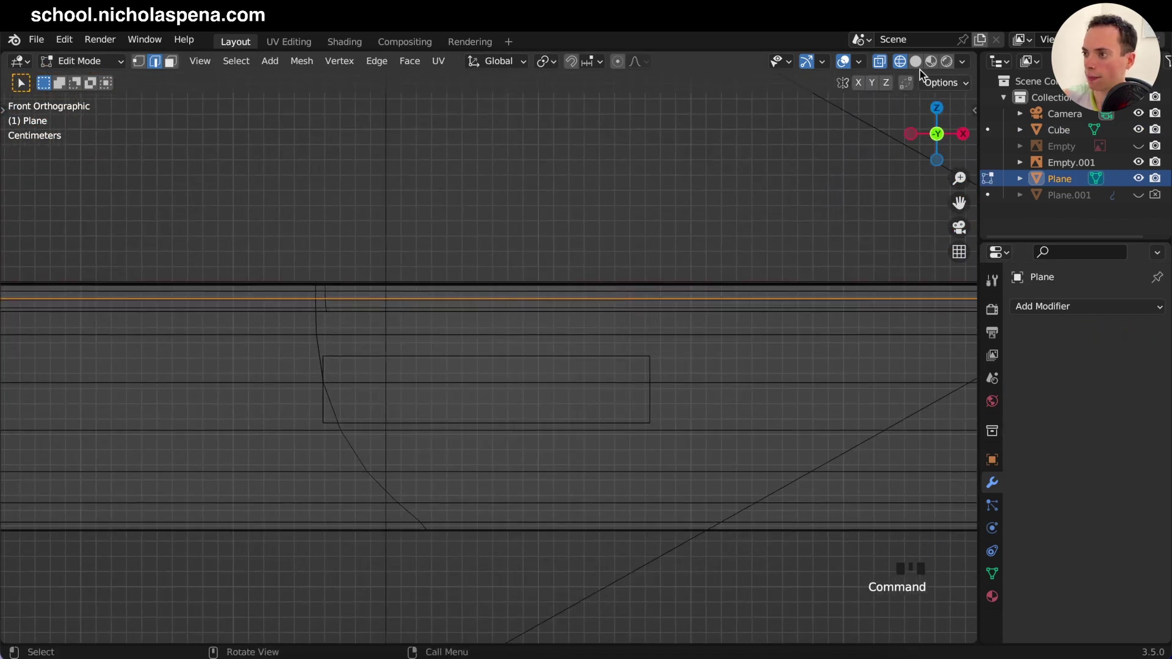
{"action": "left_click", "coordinate": [918, 66]}
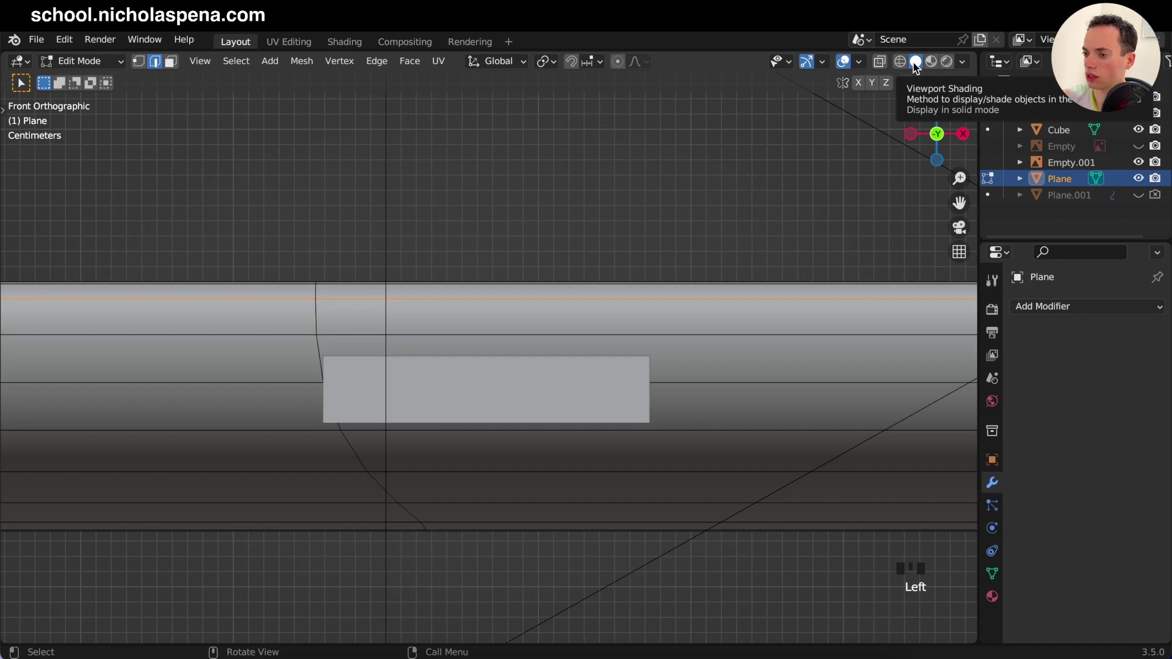
{"action": "left_click", "coordinate": [580, 385]}
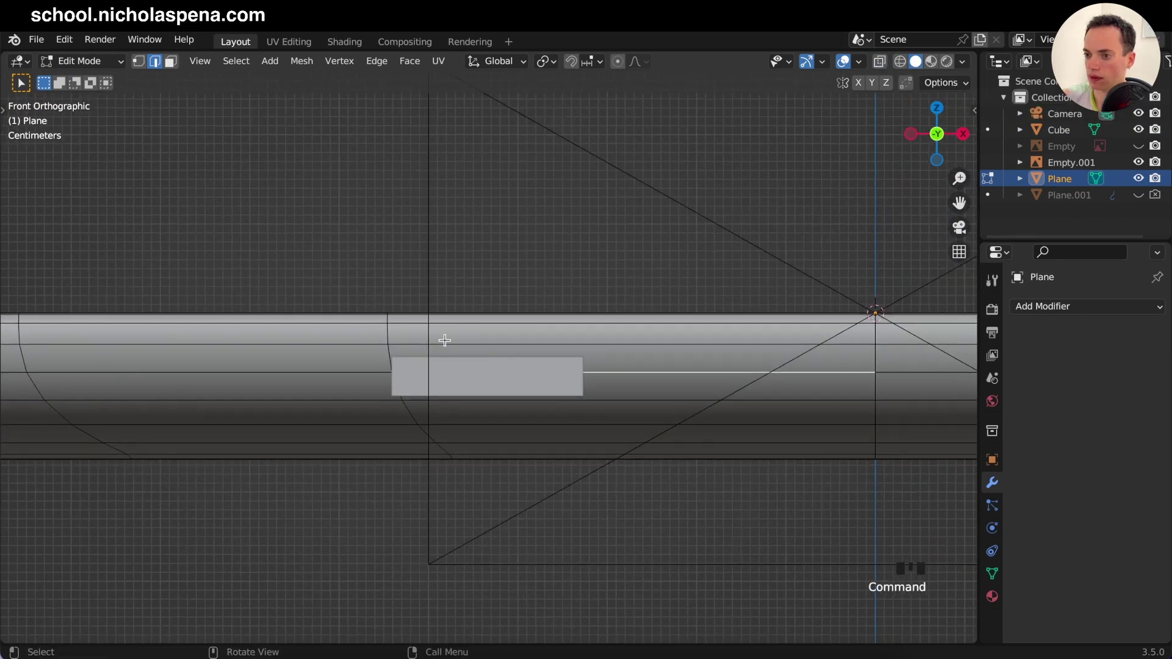
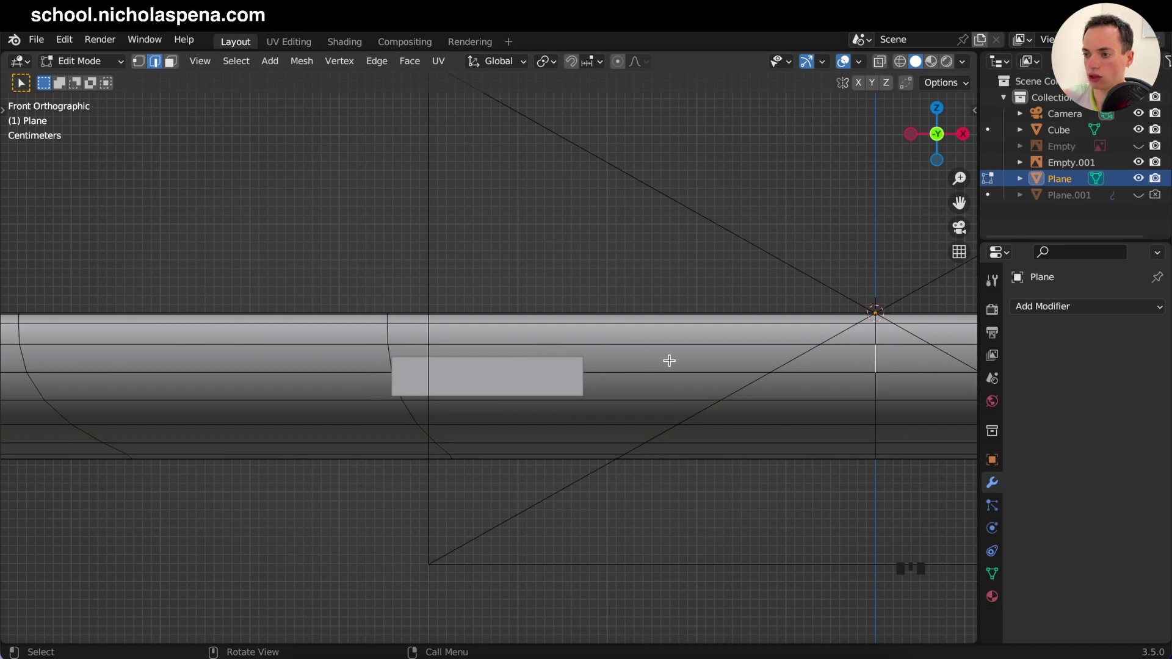
Step: Add a loop cut beside the slot, scale it to zero so it is straight, and slide it onto the button edge
{"action": "key", "text": "ctrl+r"}
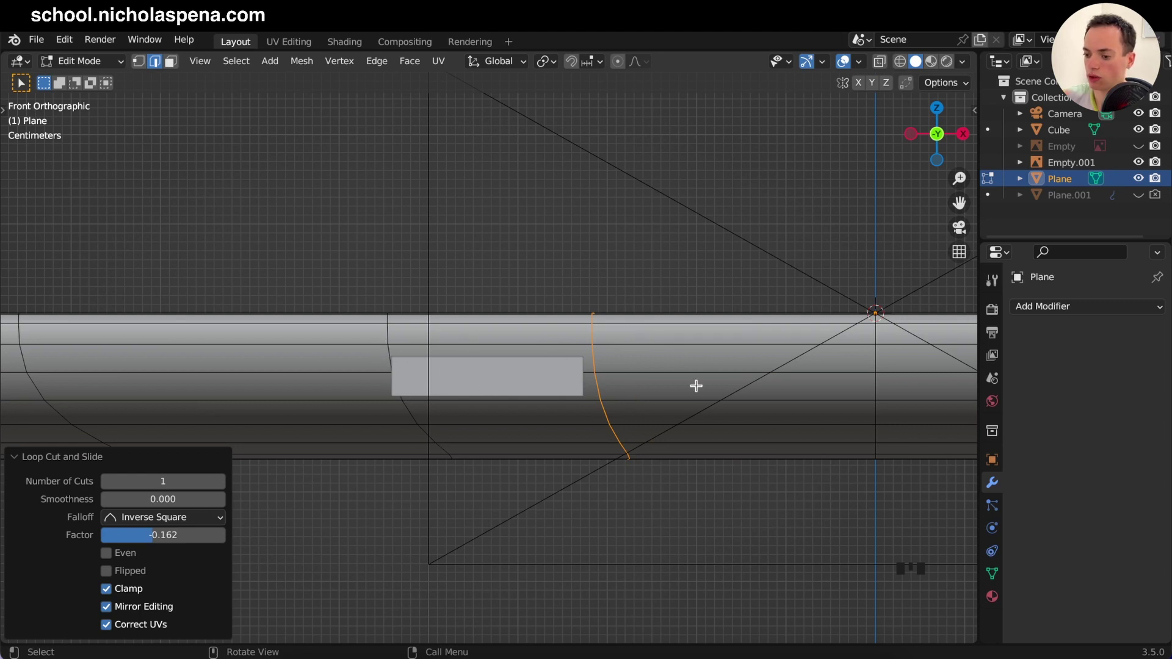
{"action": "key", "text": "s"}
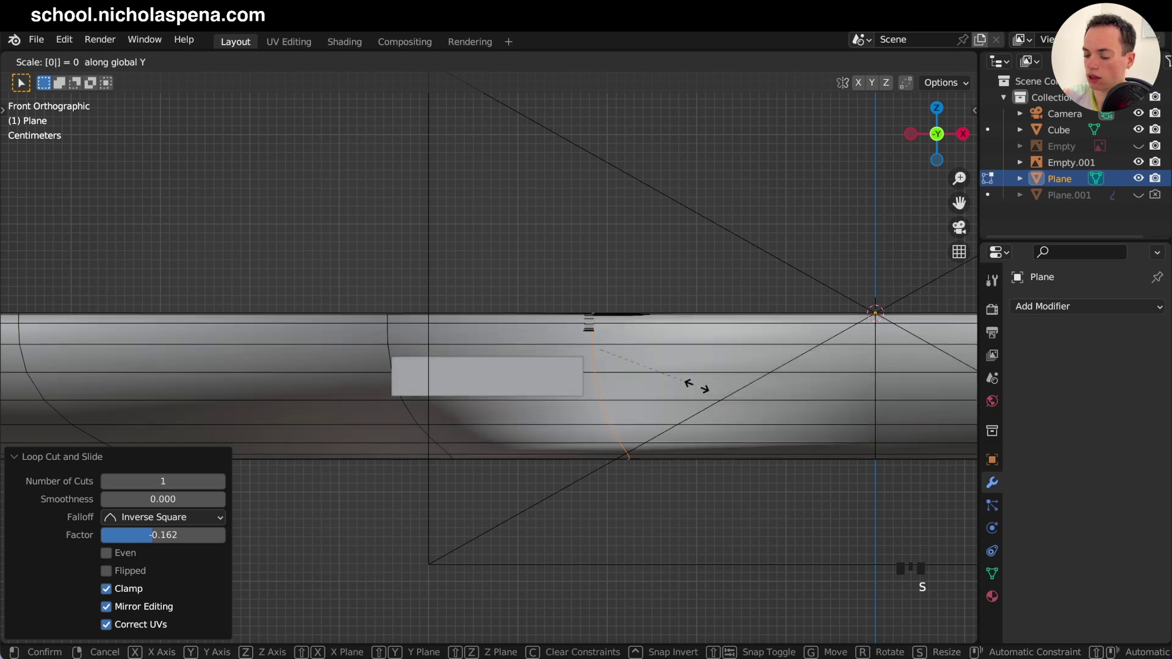
{"action": "key", "text": "s"}
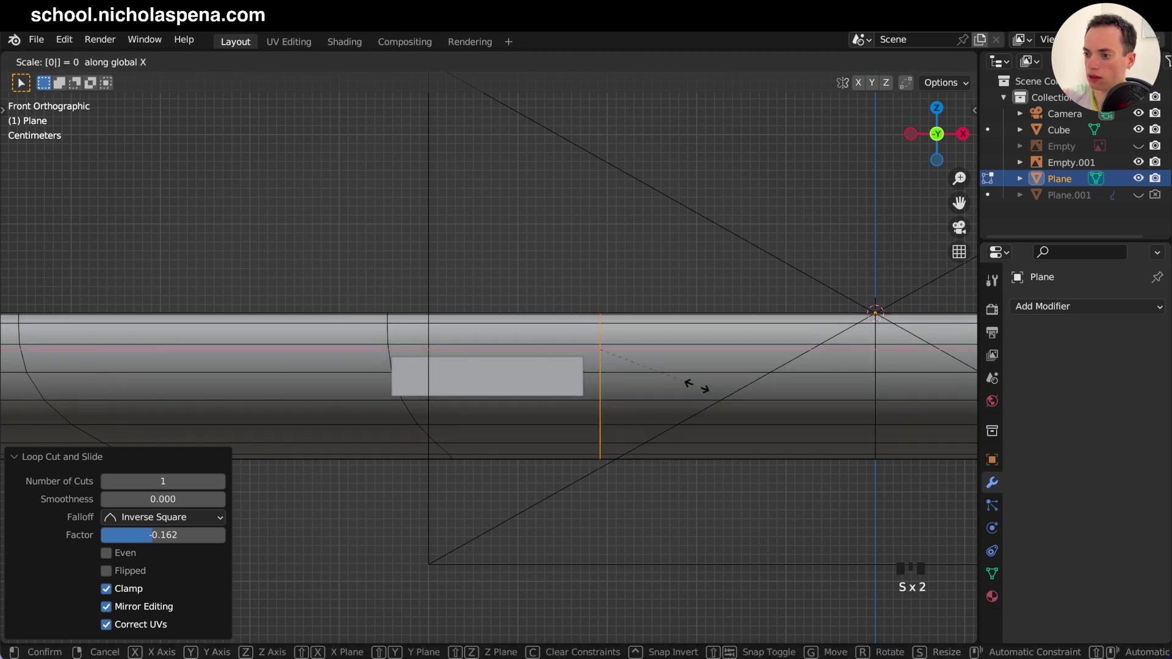
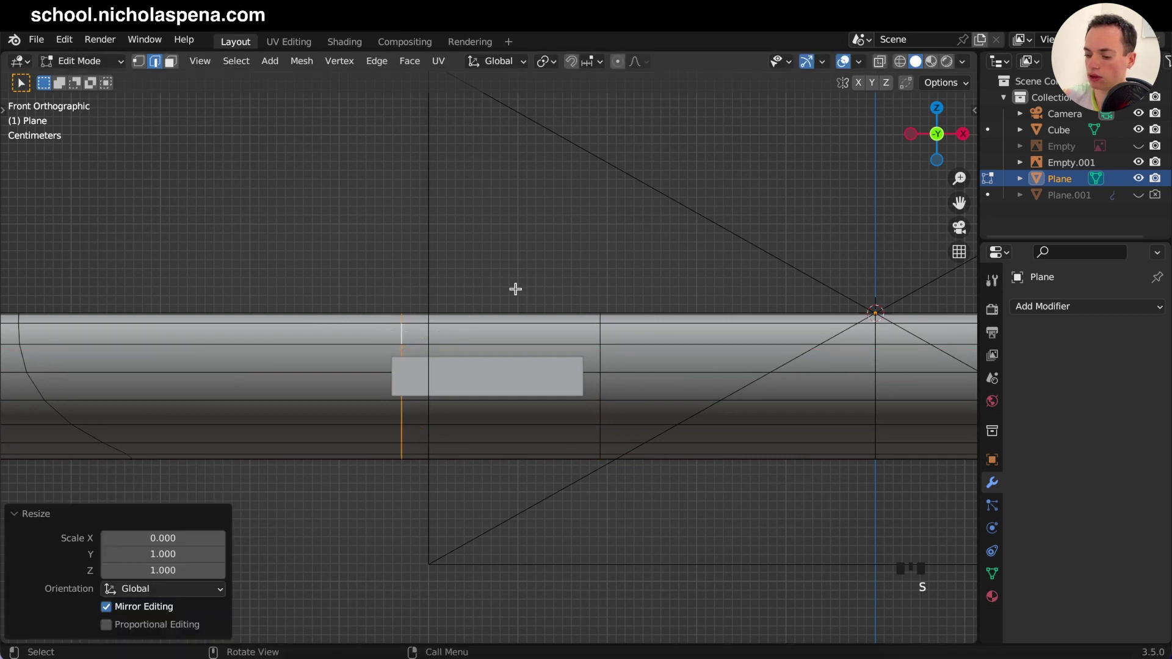
{"action": "key", "text": "g"}
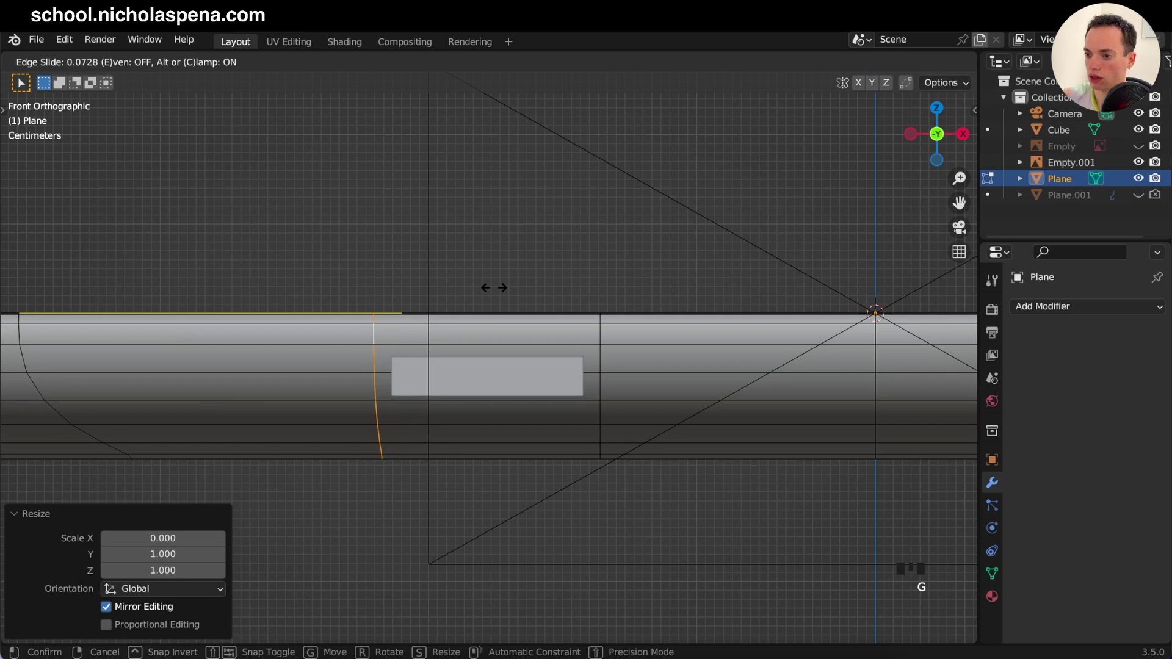
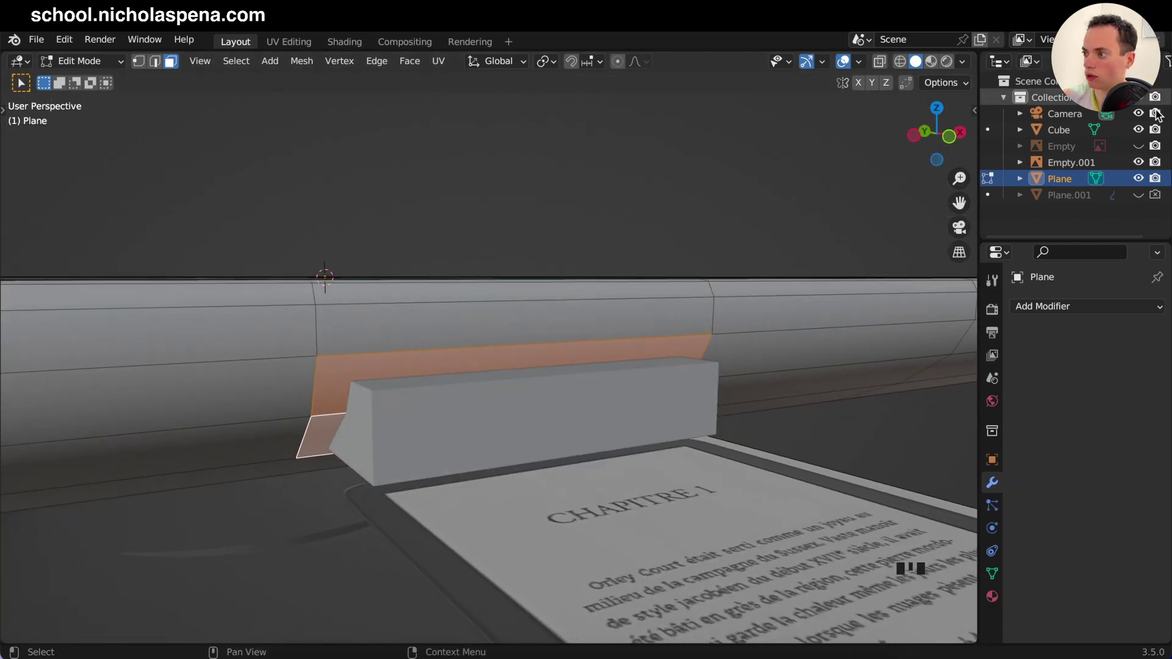
Step: Hide the reference cube, inset the slot faces and extrude them inward along Y into the body
{"action": "left_click", "coordinate": [1138, 131]}
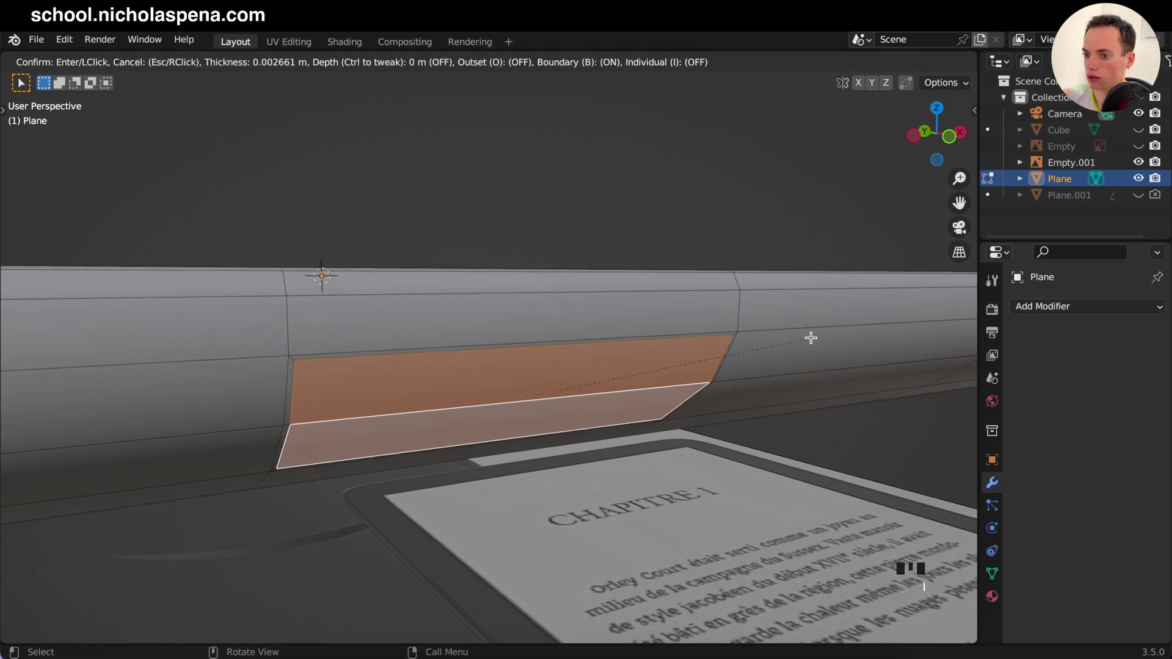
{"action": "key", "text": "e"}
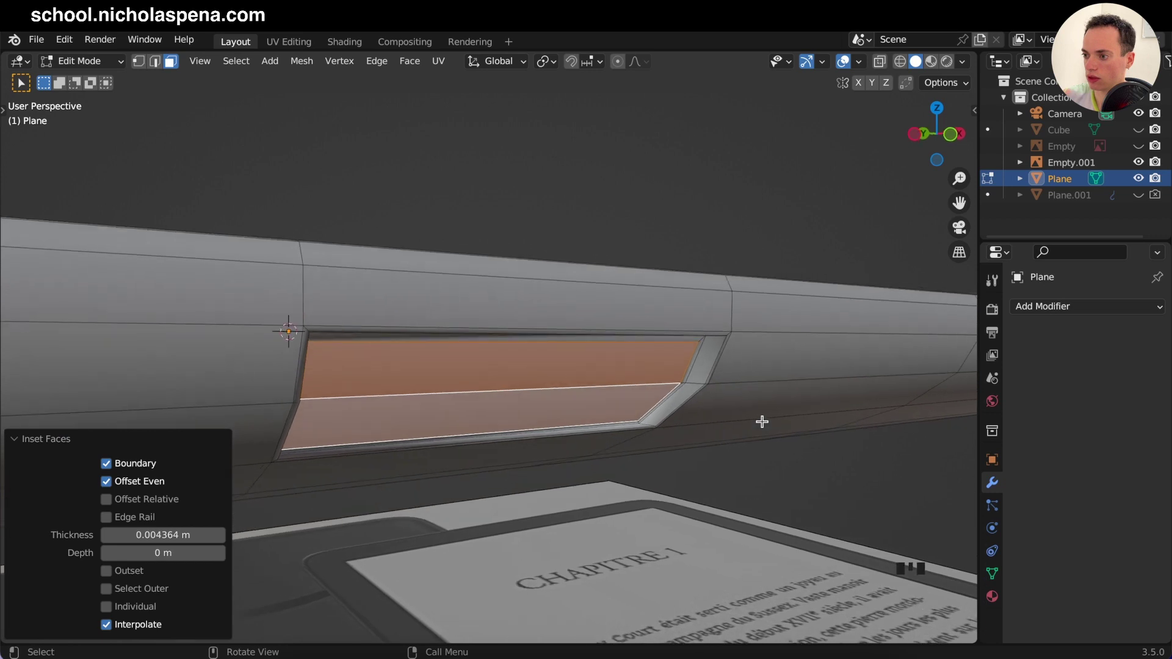
{"action": "key", "text": "e"}
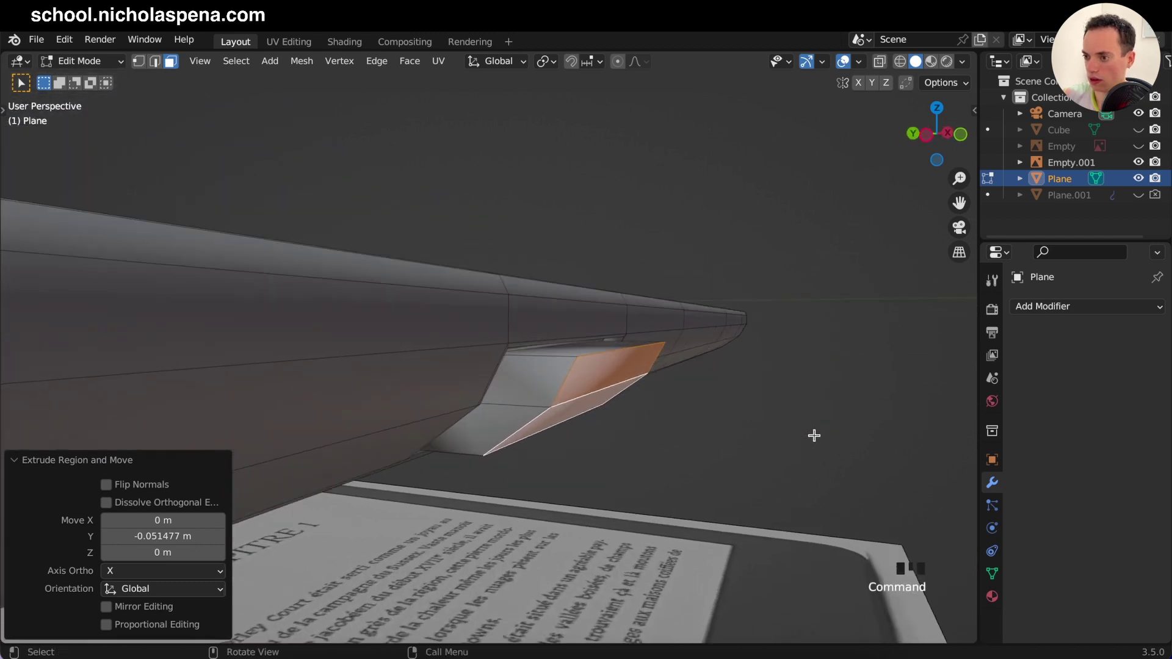
{"action": "key", "text": "Tab"}
Step: Add a Subdivision Surface modifier to the body and orbit to inspect the recessed slot
{"action": "left_click", "coordinate": [579, 322]}
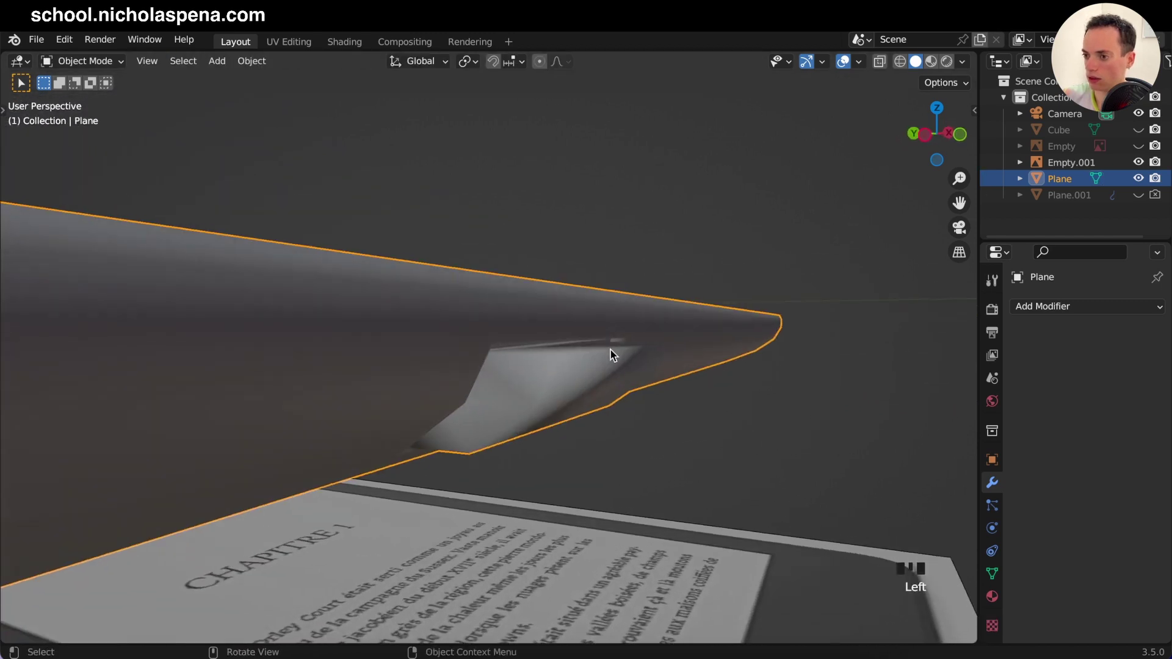
{"action": "left_click", "coordinate": [612, 329]}
{"action": "left_click_drag", "start_coordinate": [884, 606], "coordinate": [1099, 398]}
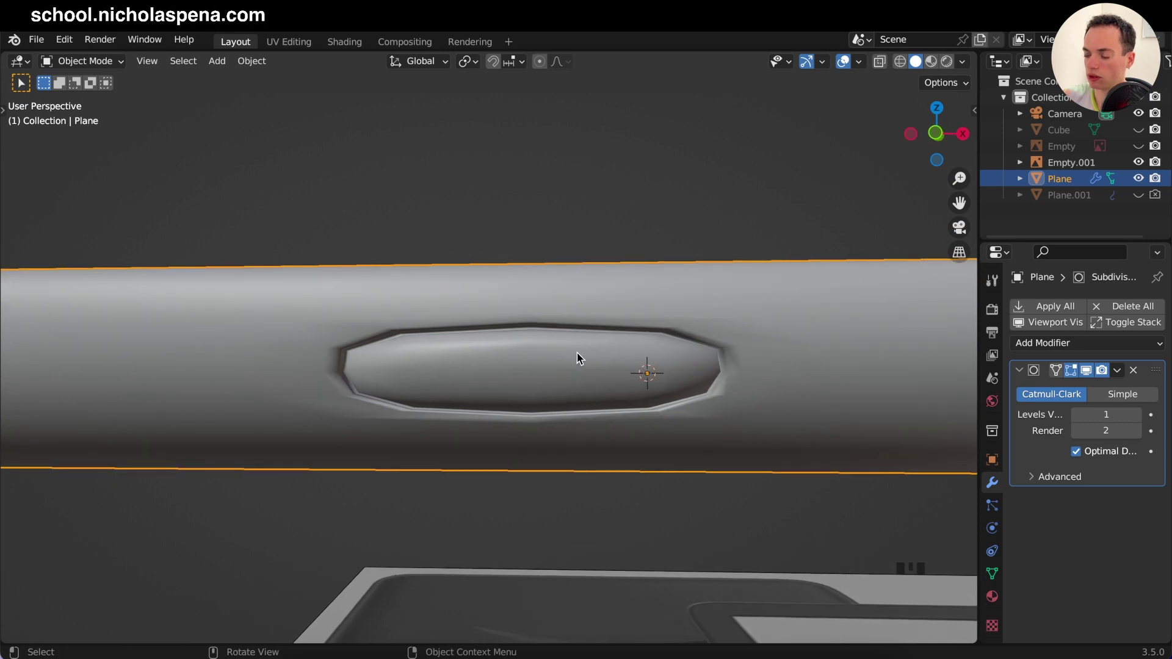
Step: From the front view, add a loop cut through the slot and bevel it into supporting edges
{"action": "key", "text": "KP_1"}
{"action": "left_click", "coordinate": [939, 138]}
{"action": "left_click", "coordinate": [911, 139]}
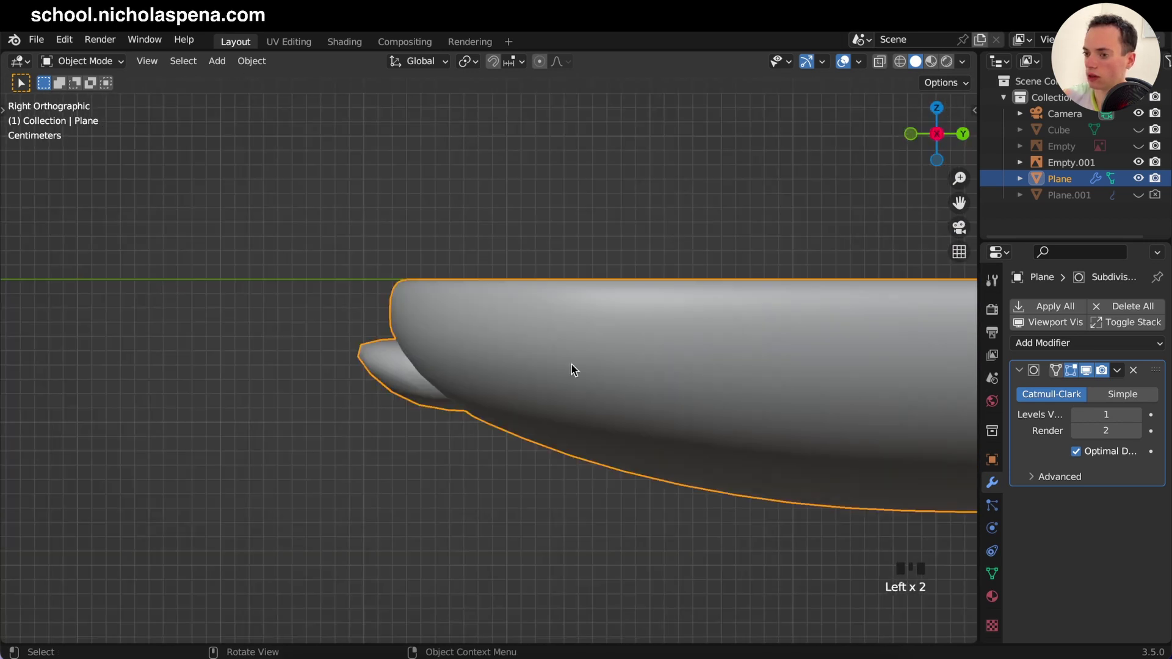
{"action": "left_click", "coordinate": [909, 138]}
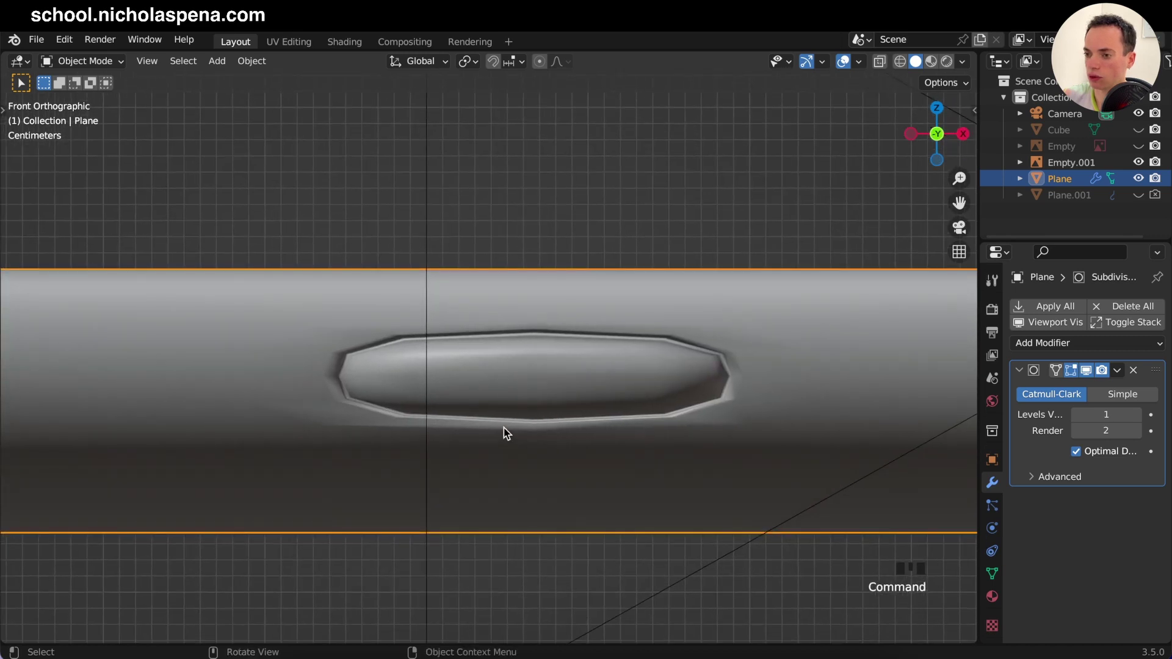
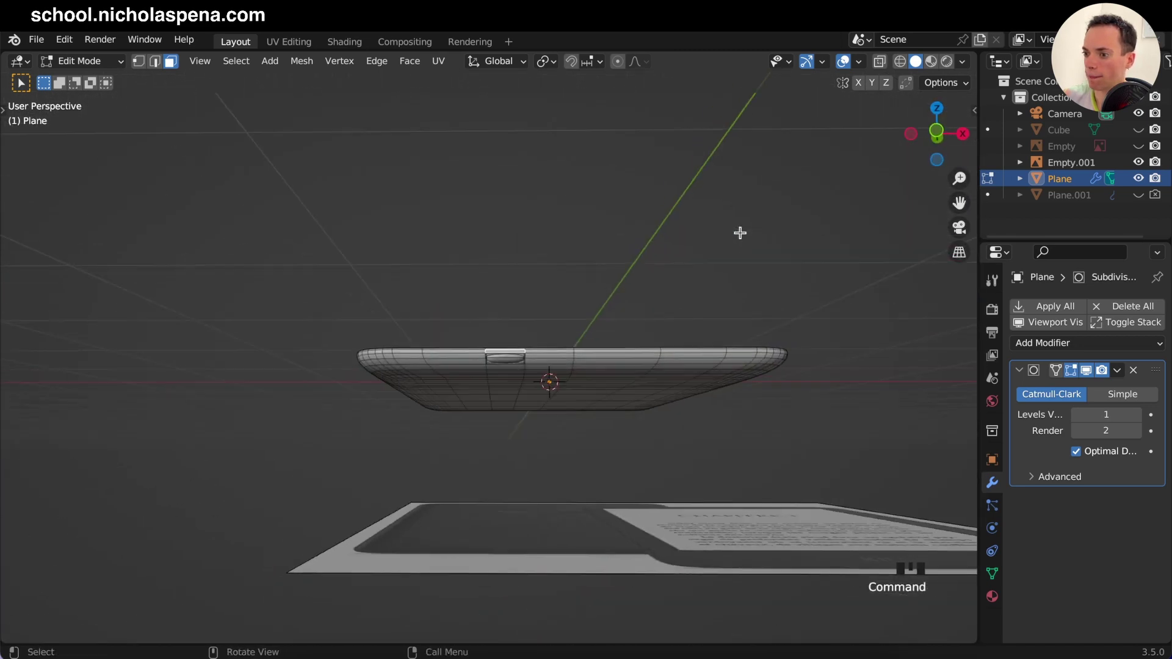
{"action": "key", "text": "KP_1"}
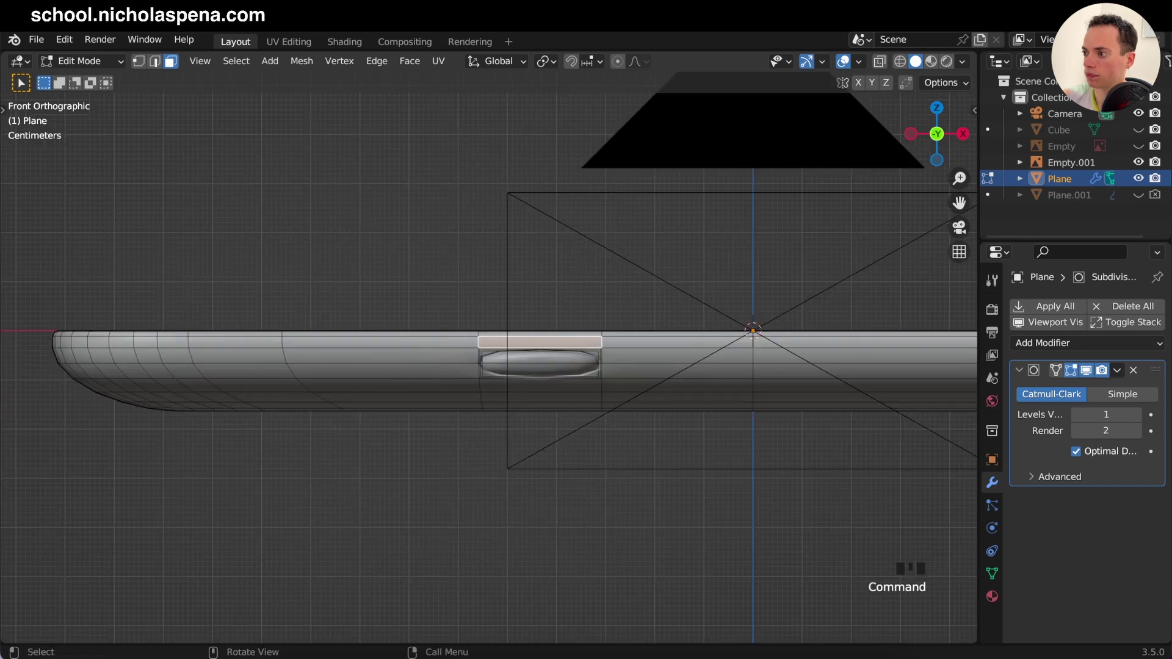
{"action": "left_click", "coordinate": [1139, 119]}
{"action": "left_click", "coordinate": [1160, 117]}
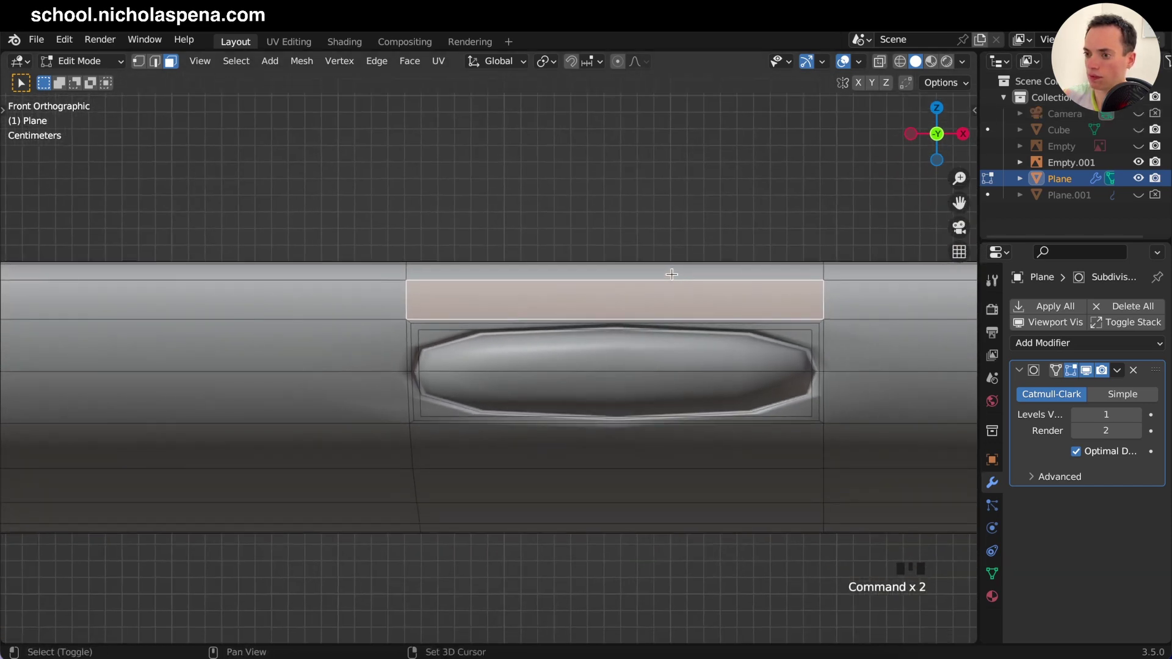
{"action": "key", "text": "ctrl+r"}
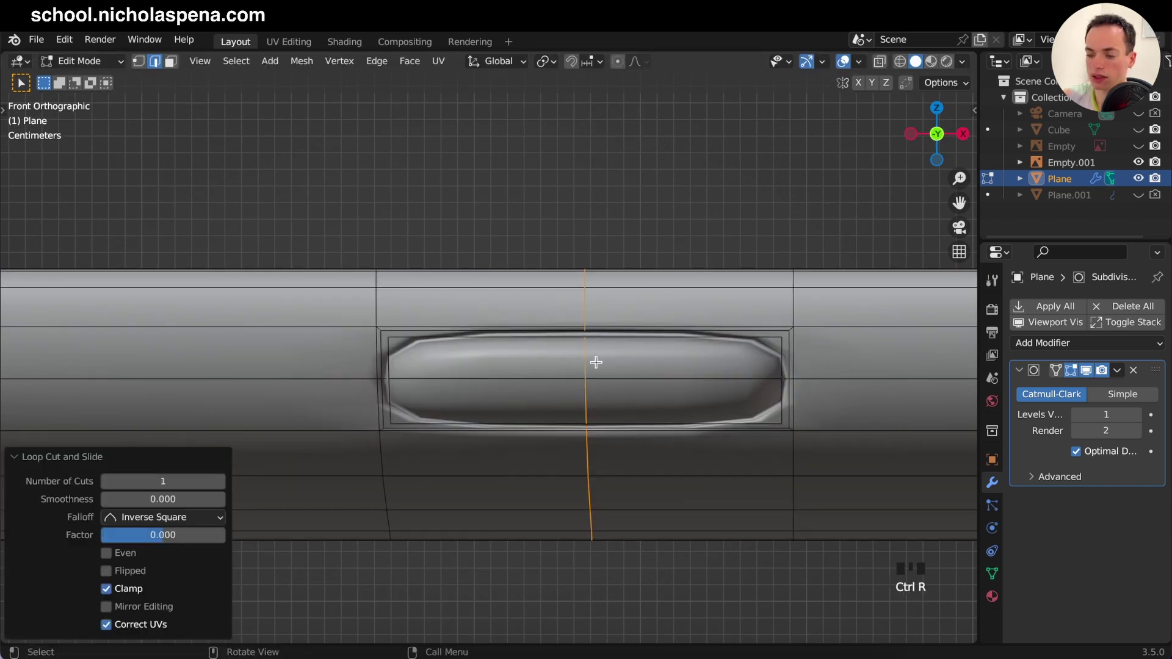
{"action": "key", "text": "ctrl+b"}
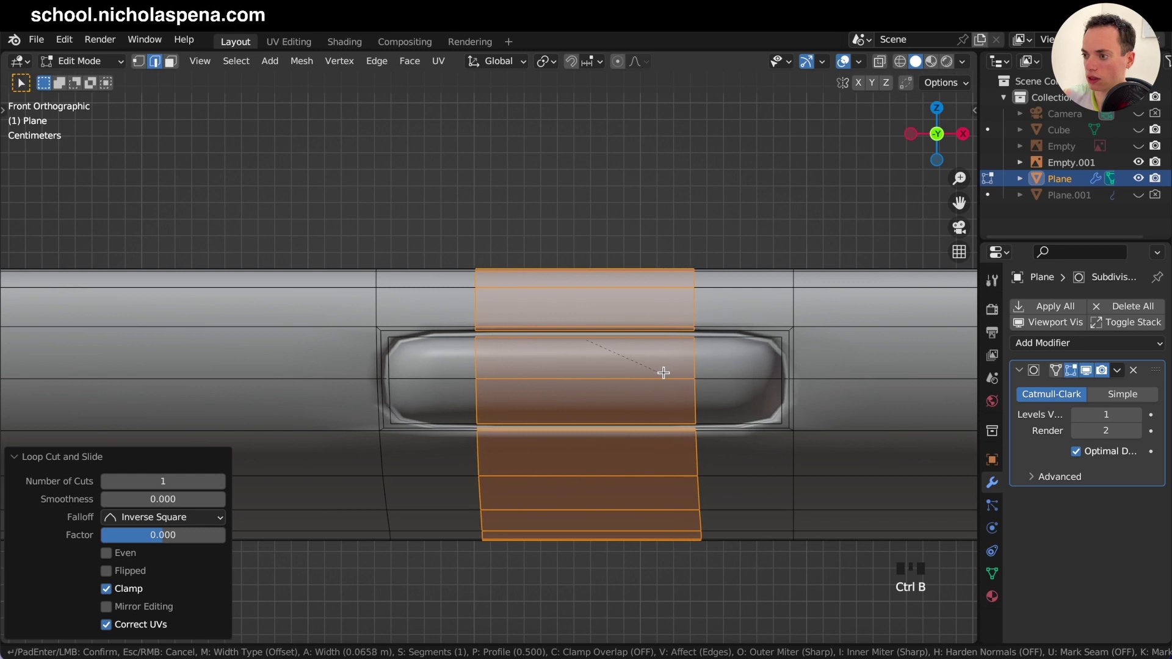
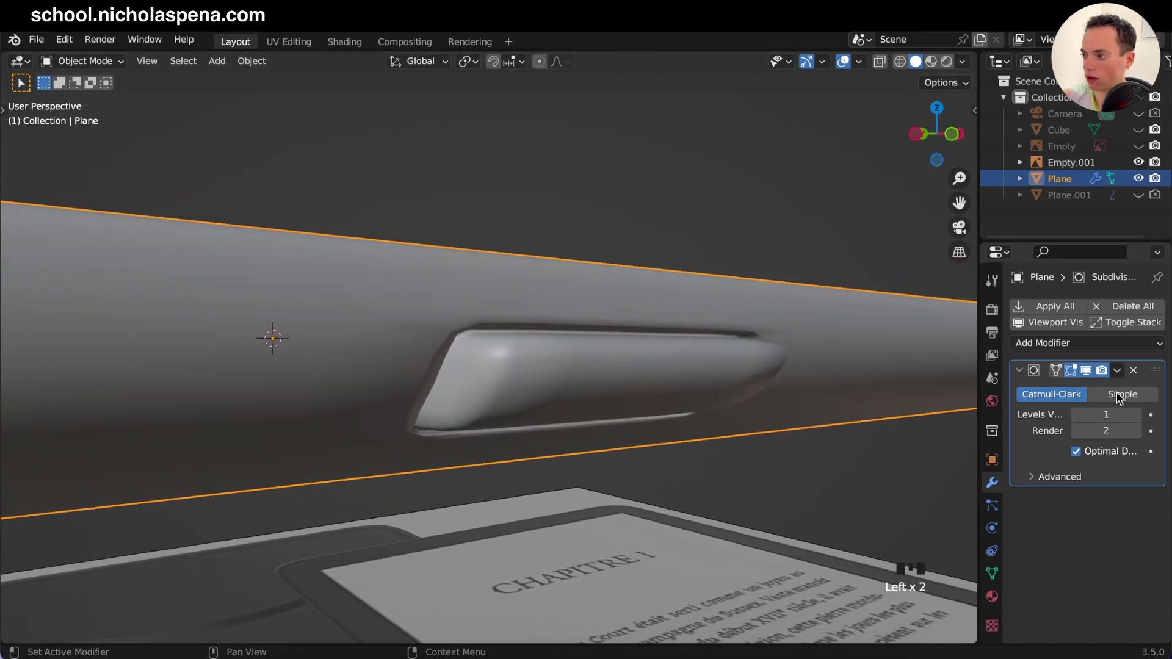
Step: Set Subdivision Levels Viewport to 2, then flatten and shift the slot faces along Y
{"action": "left_click_drag", "start_coordinate": [1141, 415], "coordinate": [657, 393]}
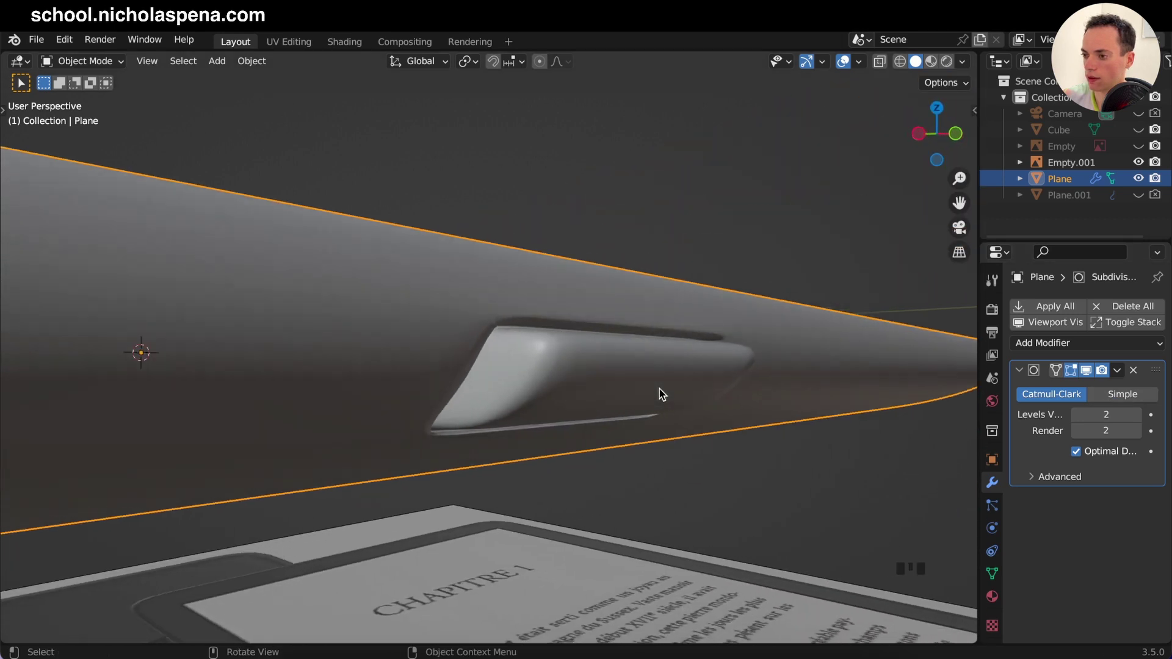
{"action": "key", "text": "Tab"}
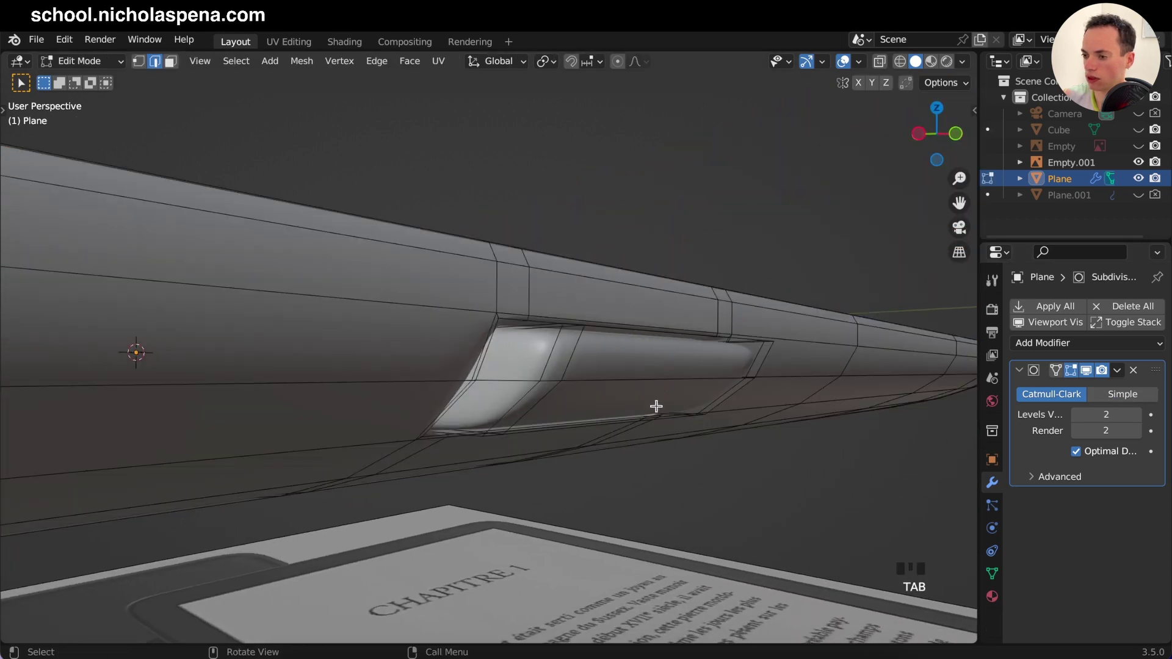
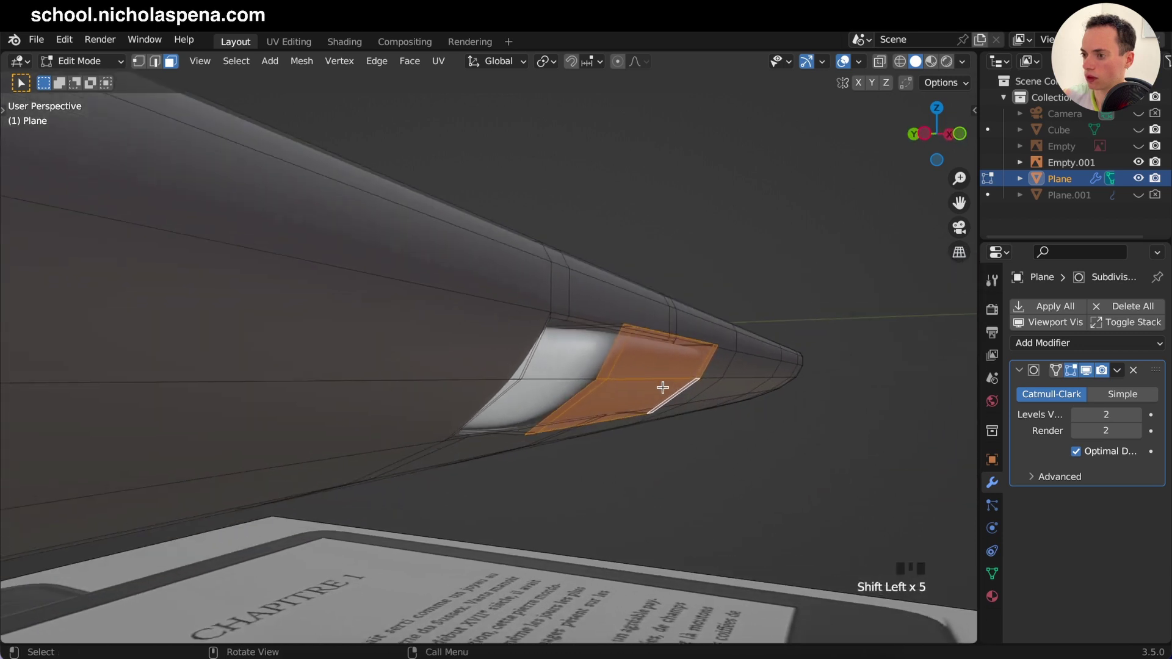
{"action": "key", "text": "s"}
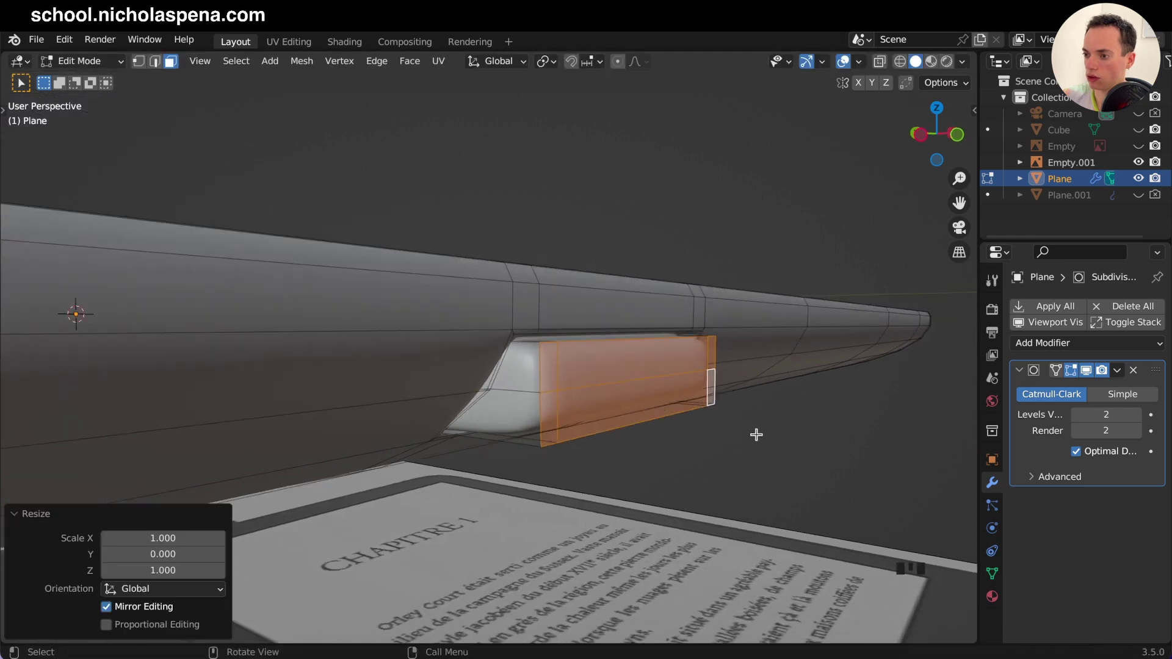
{"action": "key", "text": "g"}
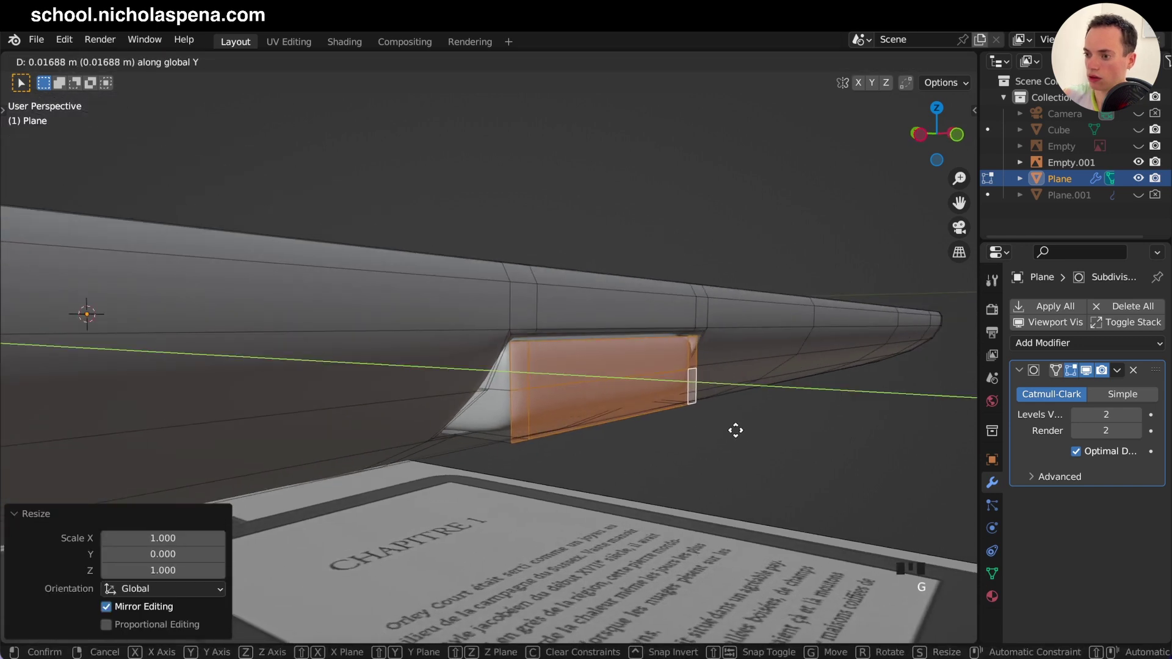
{"action": "key", "text": "Tab"}
Step: Back in the mesh, move the slot faces along the depth and slide an edge along the slot wall, then preview
{"action": "left_click", "coordinate": [737, 435]}
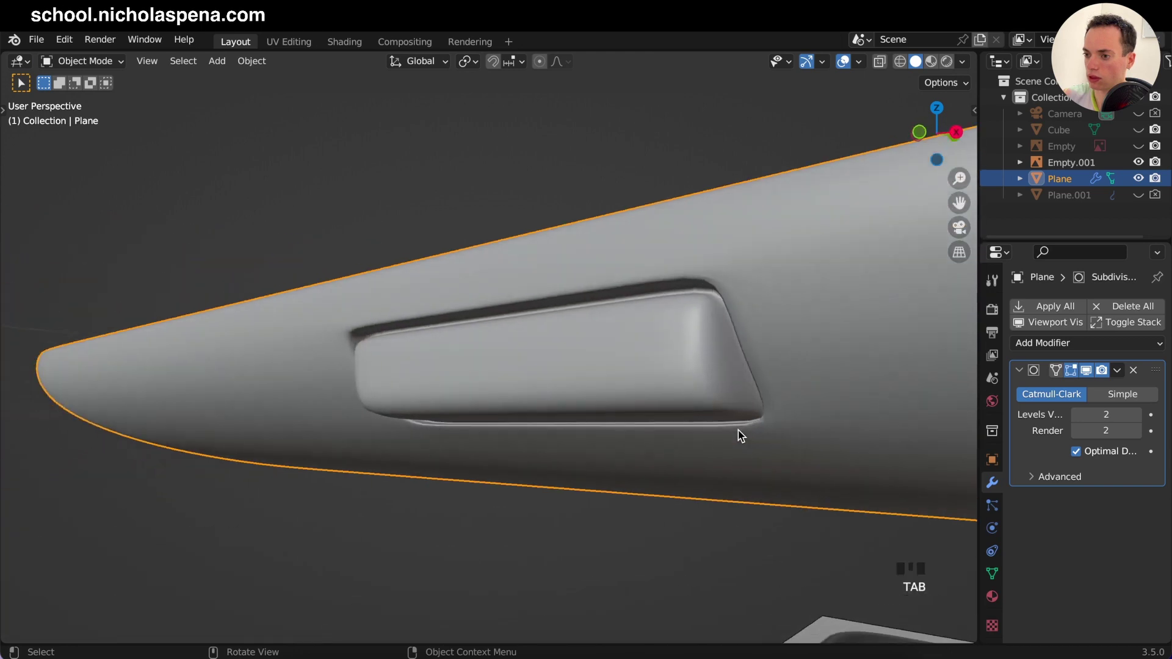
{"action": "left_click", "coordinate": [738, 436]}
{"action": "right_click", "coordinate": [737, 436]}
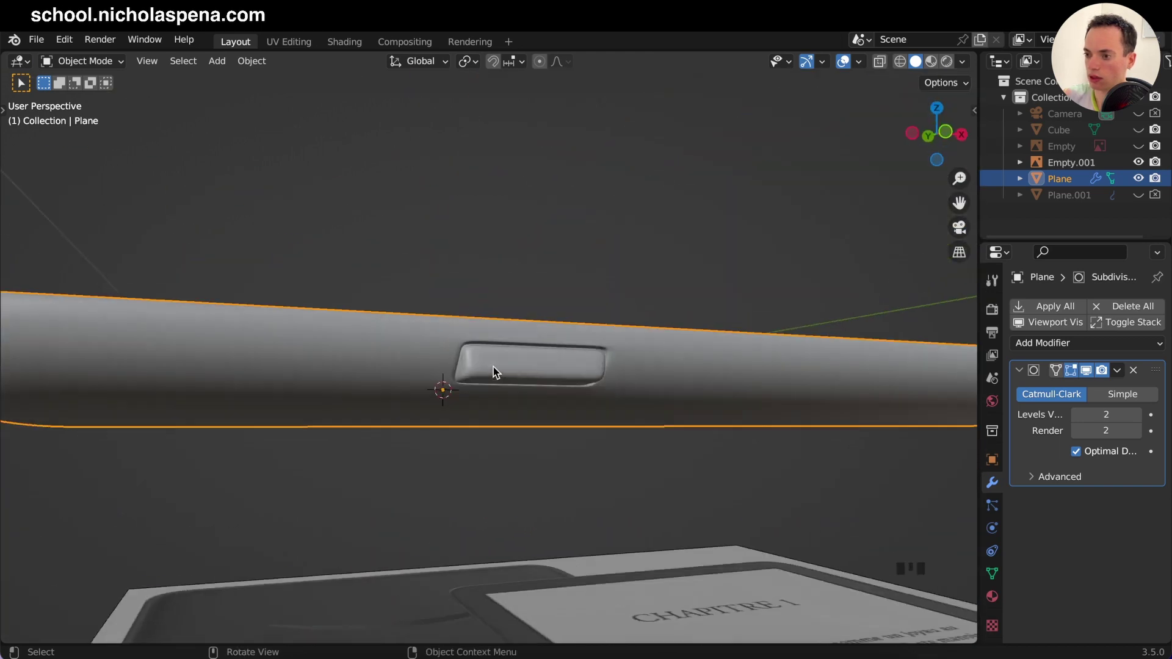
{"action": "key", "text": "z"}
{"action": "key", "text": "z"}
{"action": "key", "text": "z"}
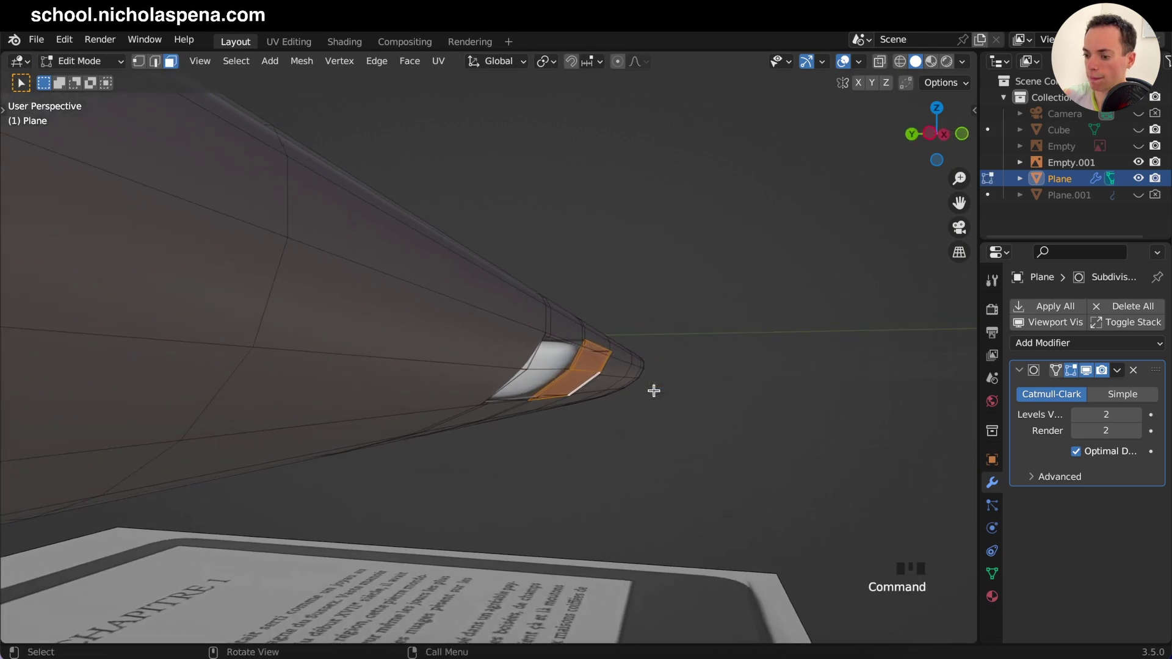
{"action": "key", "text": "g"}
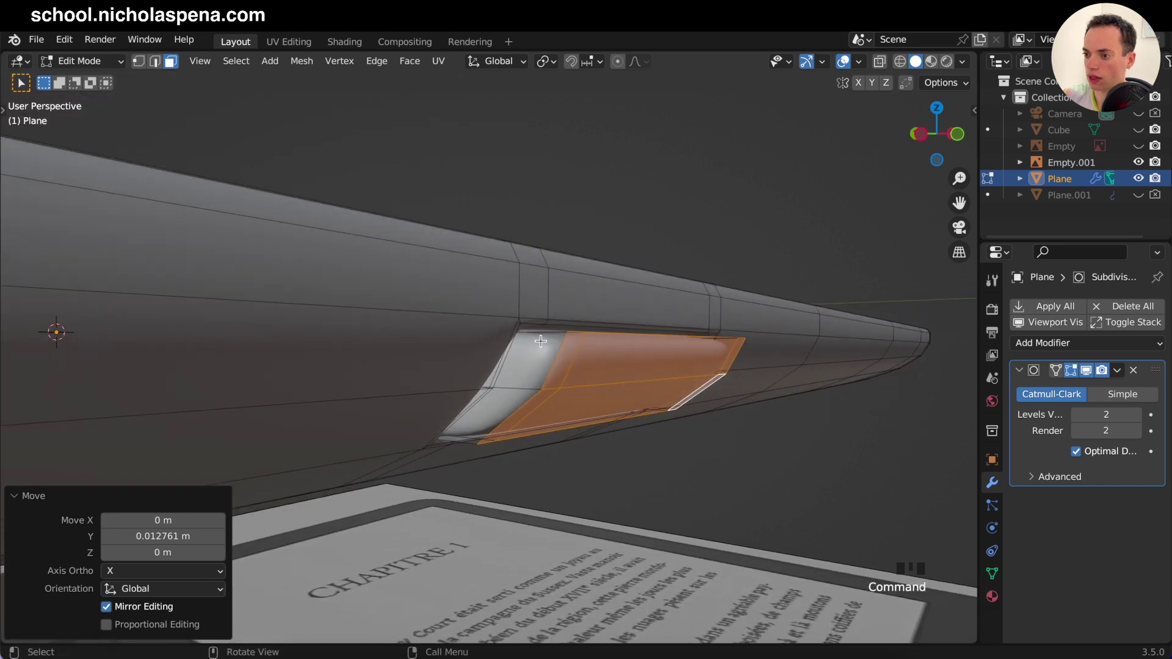
{"action": "key", "text": "ctrl+r"}
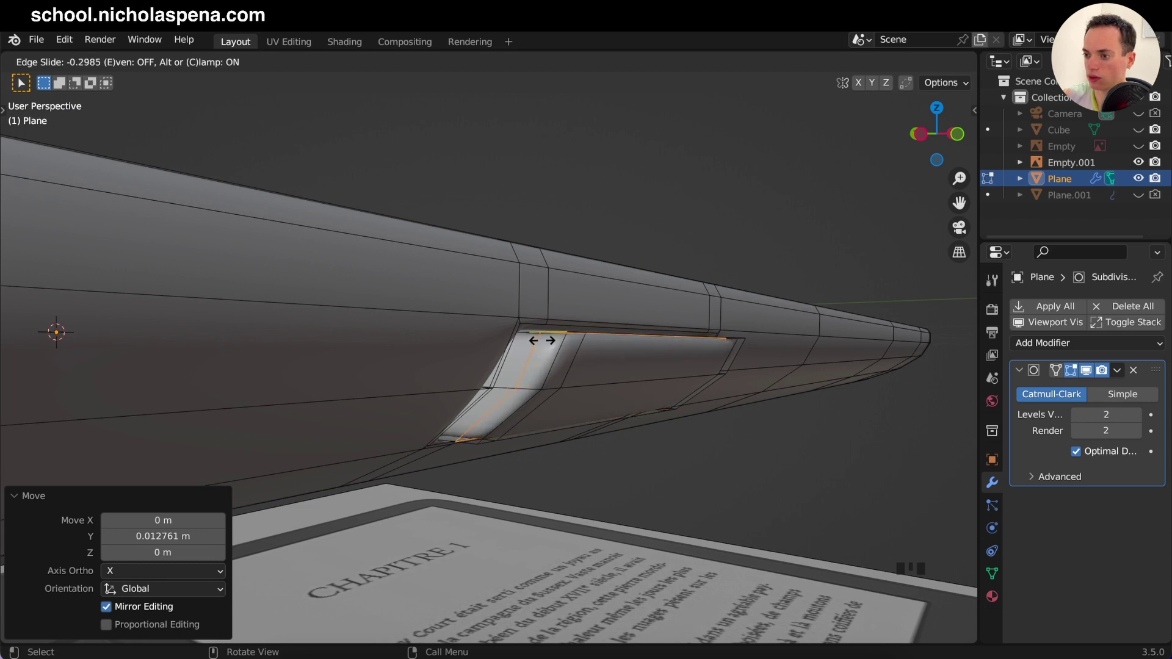
{"action": "key", "text": "Tab"}
{"action": "key", "text": "Tab"}
{"action": "key", "text": "Tab"}
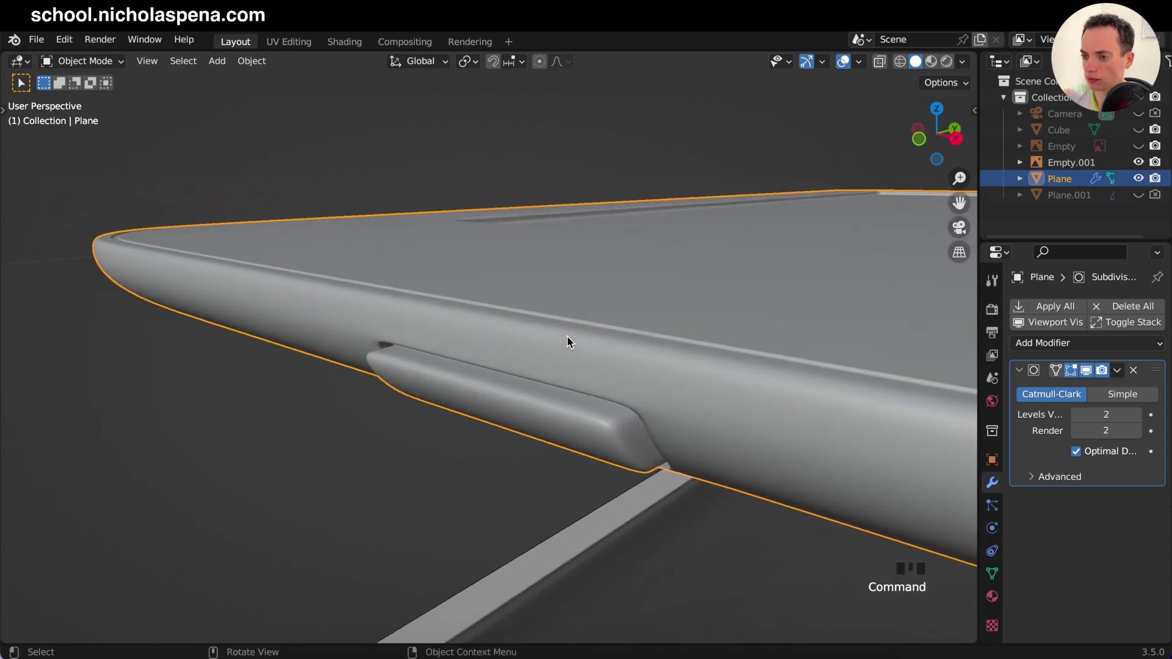
Step: Toggle into the mesh and select the faces inside the power button slot
{"action": "key", "text": "Tab"}
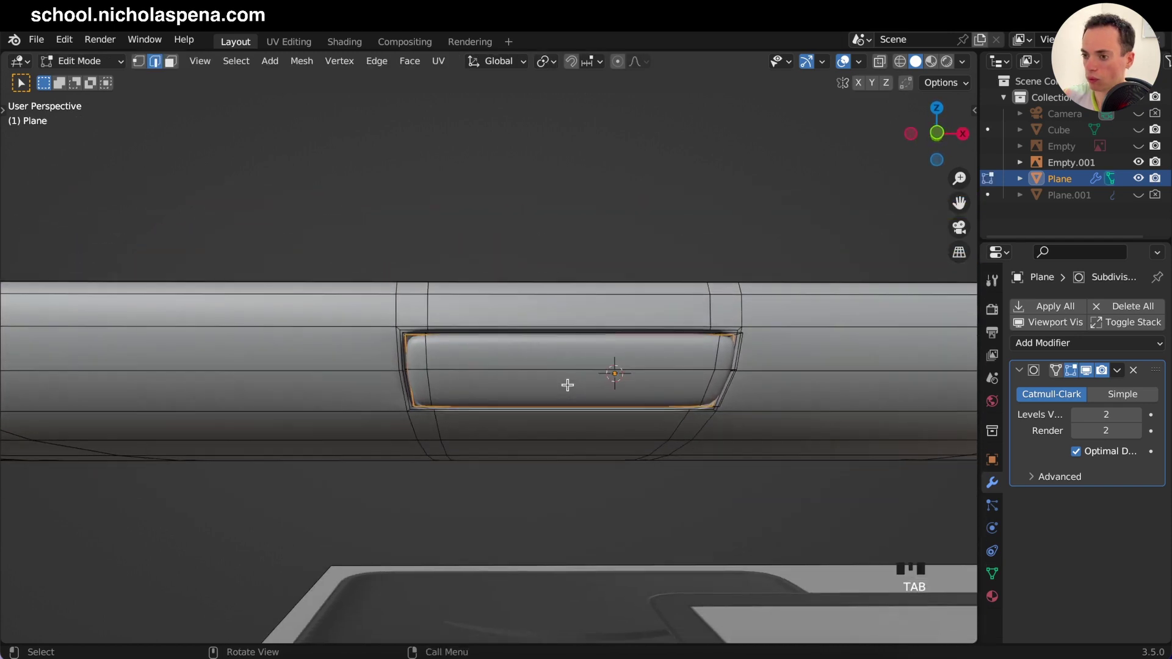
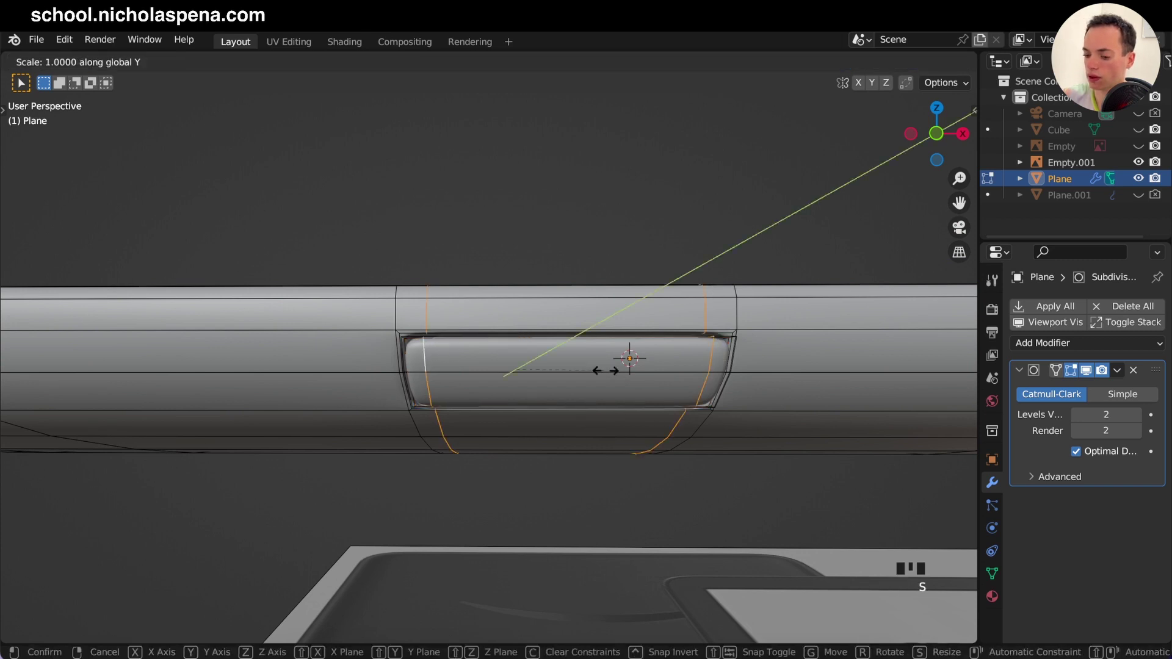
{"action": "key", "text": "Tab"}
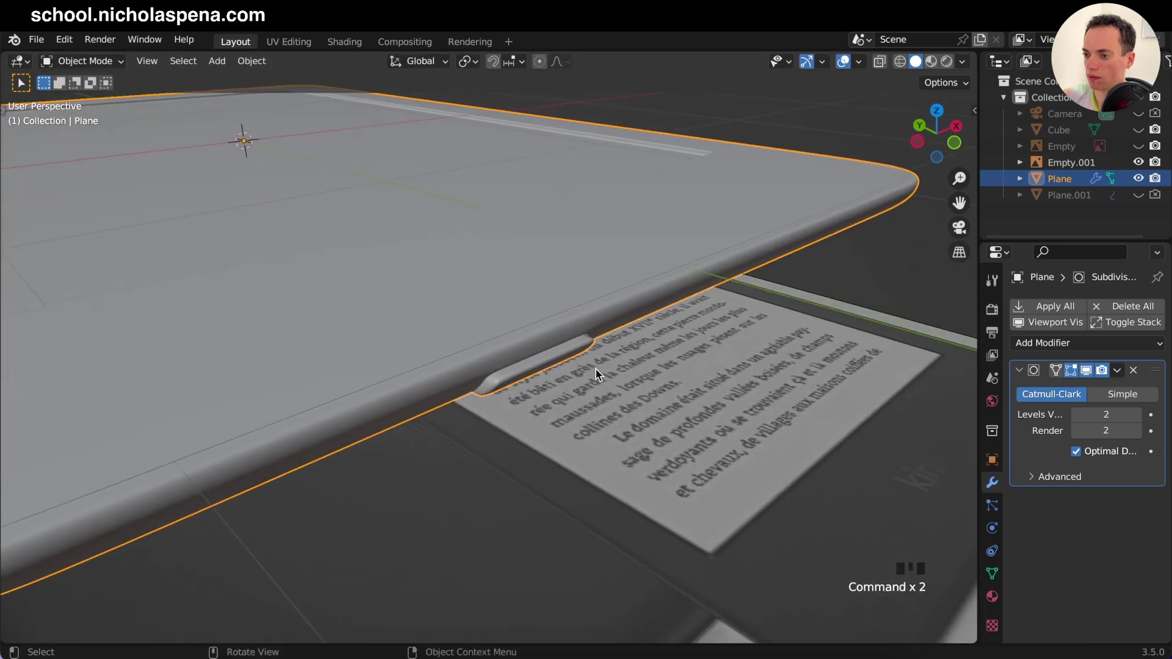
{"action": "key", "text": "Tab"}
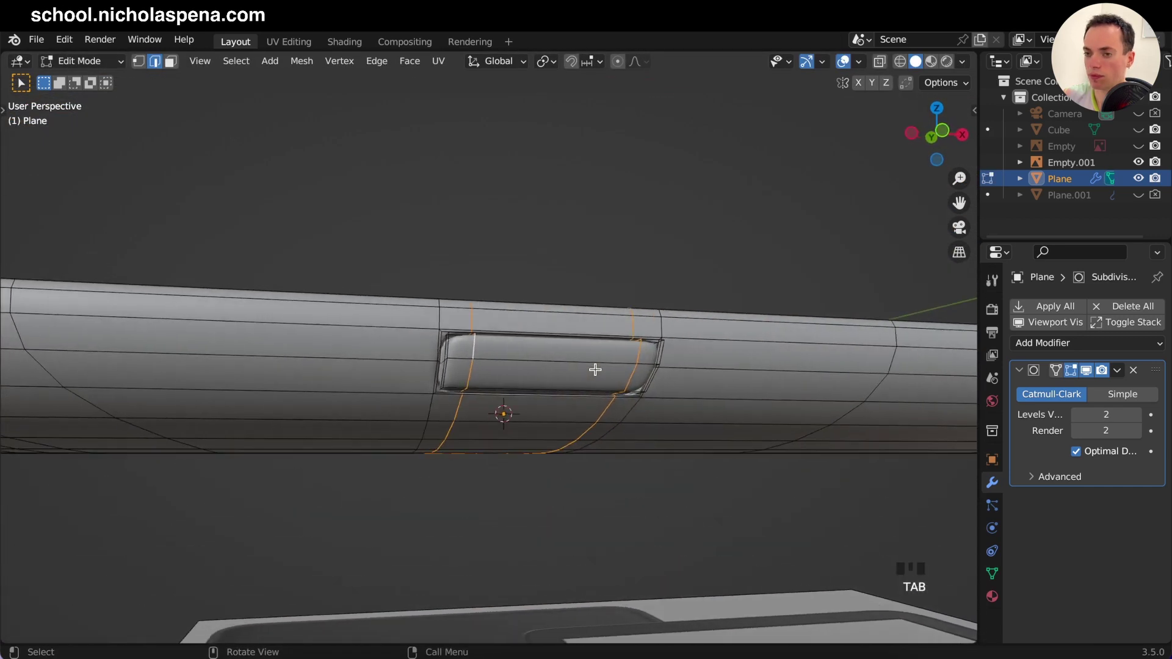
{"action": "left_click_drag", "start_coordinate": [169, 62], "coordinate": [467, 346]}
{"action": "left_click", "coordinate": [464, 376]}
{"action": "left_click", "coordinate": [544, 375]}
{"action": "left_click", "coordinate": [544, 353]}
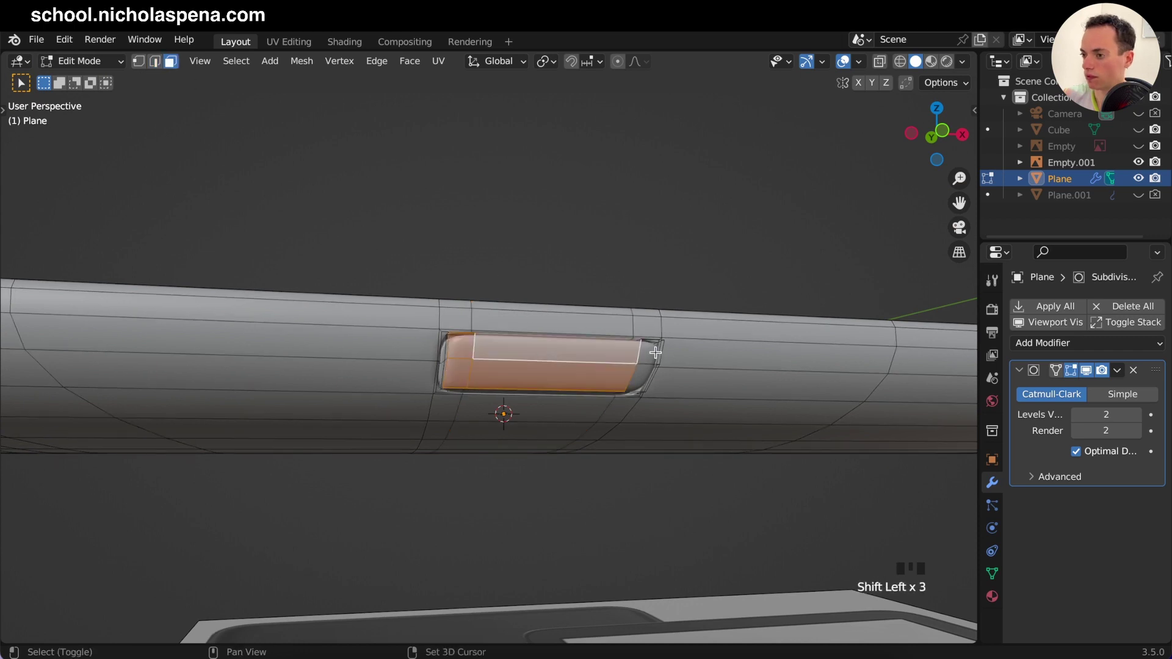
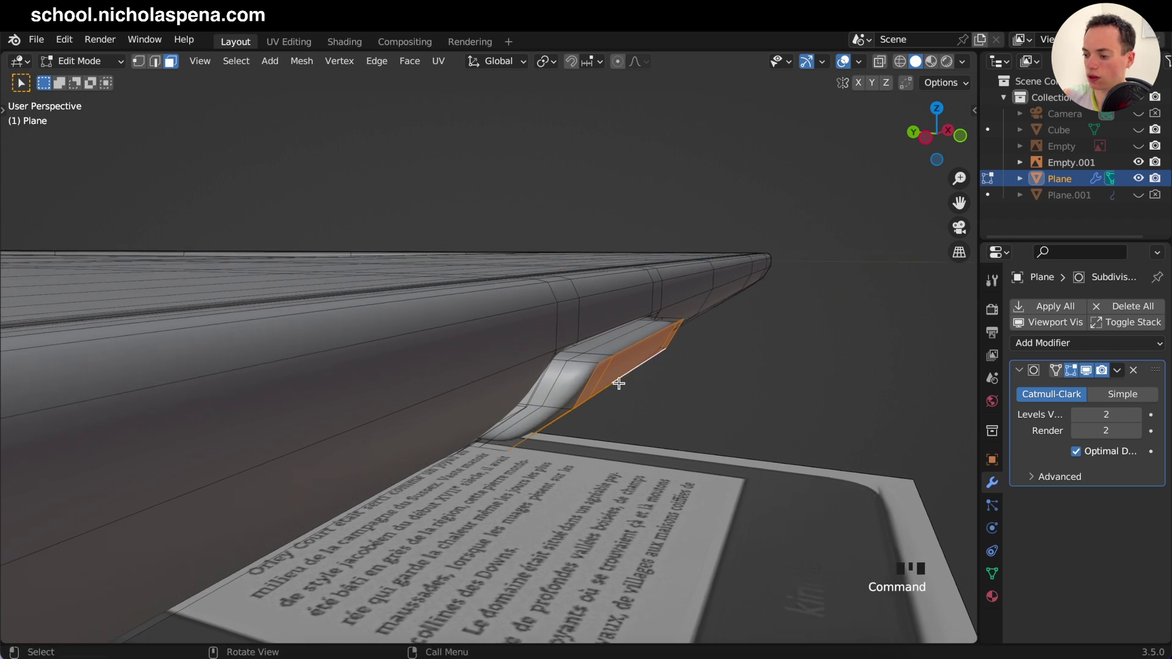
Step: Grow the selection and move the slot faces along Y, then check the recess in object mode
{"action": "key", "text": "ctrl+KP_Add"}
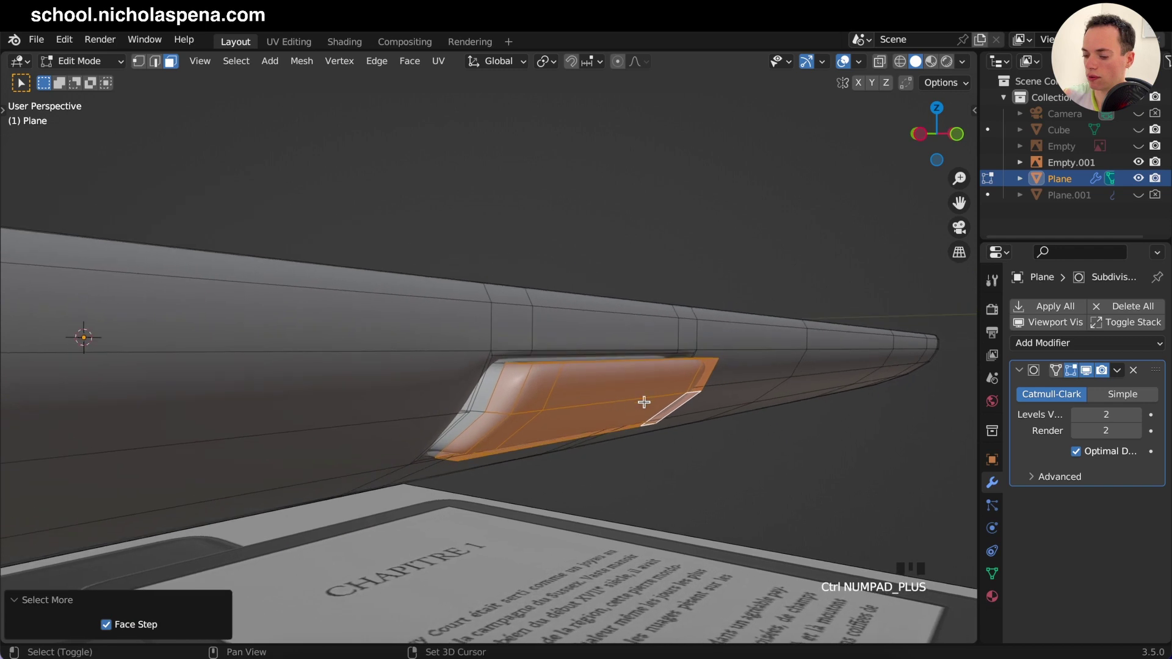
{"action": "key", "text": "g"}
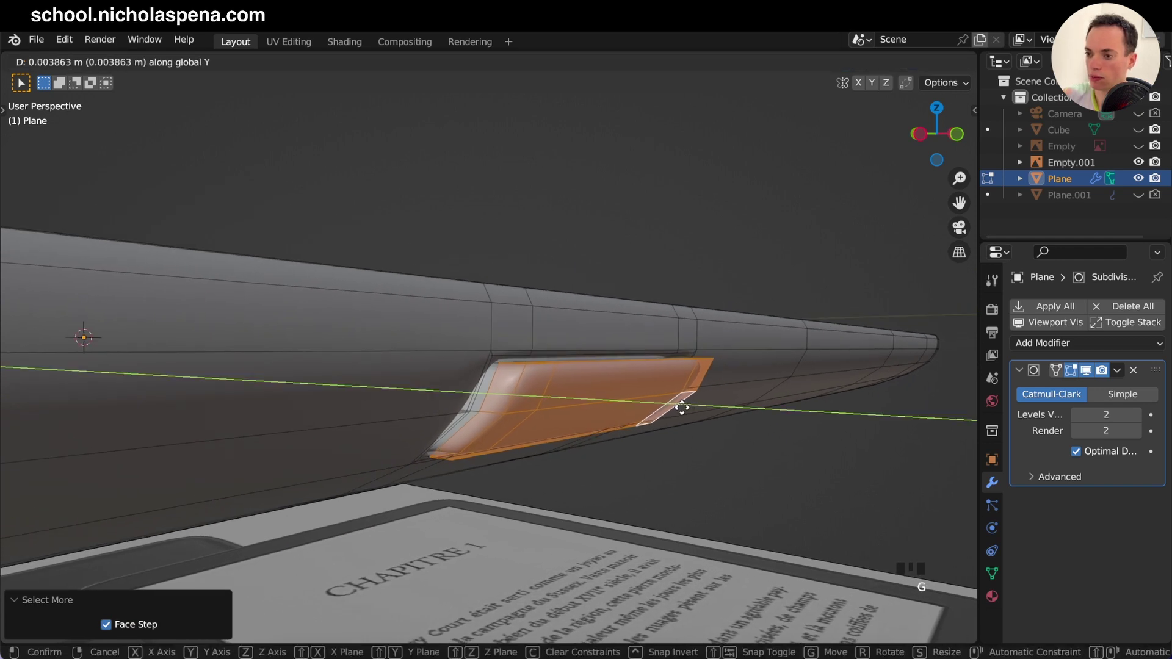
{"action": "key", "text": "Tab"}
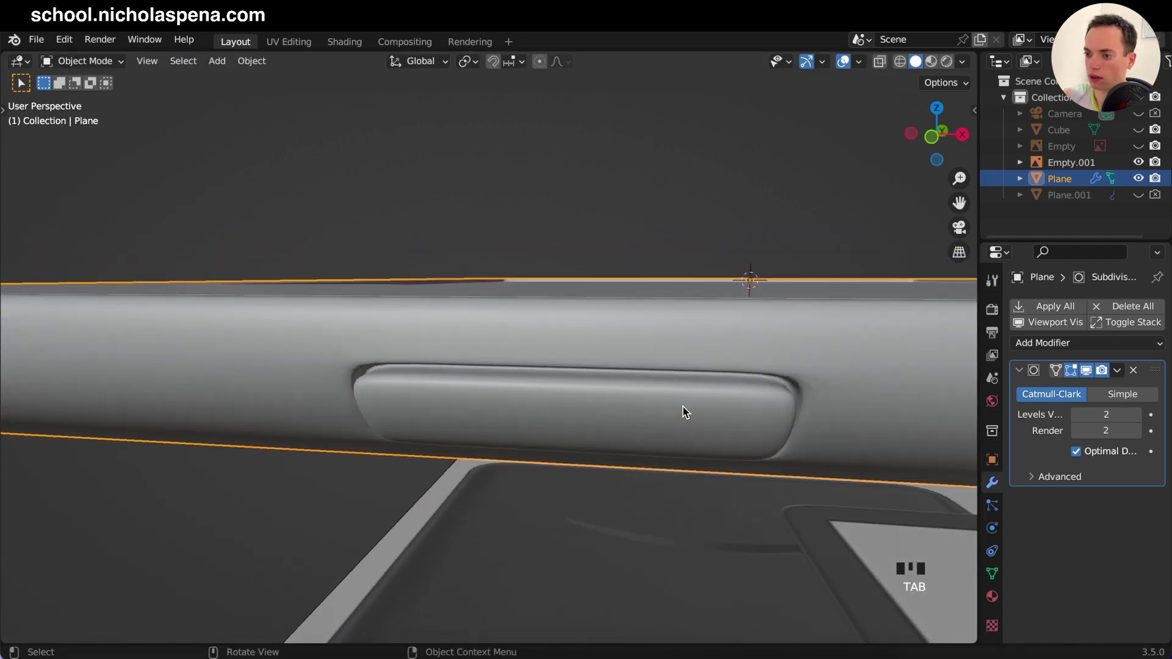
Step: In Edit Mode, box-select the power button slot faces viewed from the front
{"action": "key", "text": "KP_1"}
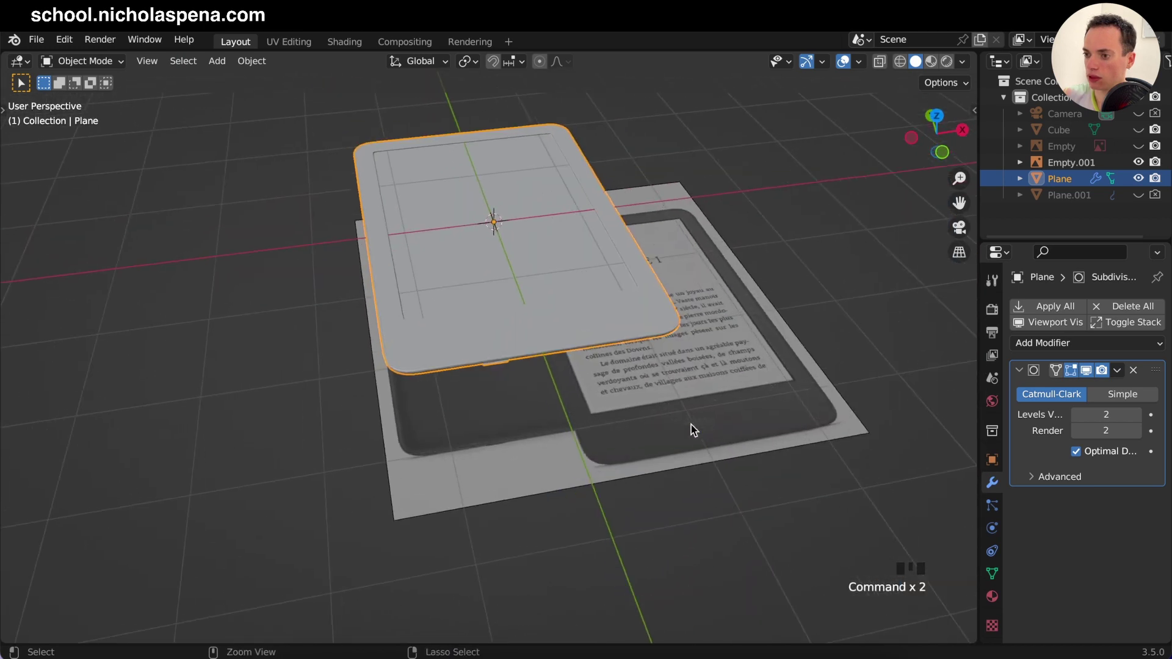
{"action": "key", "text": "KP_1"}
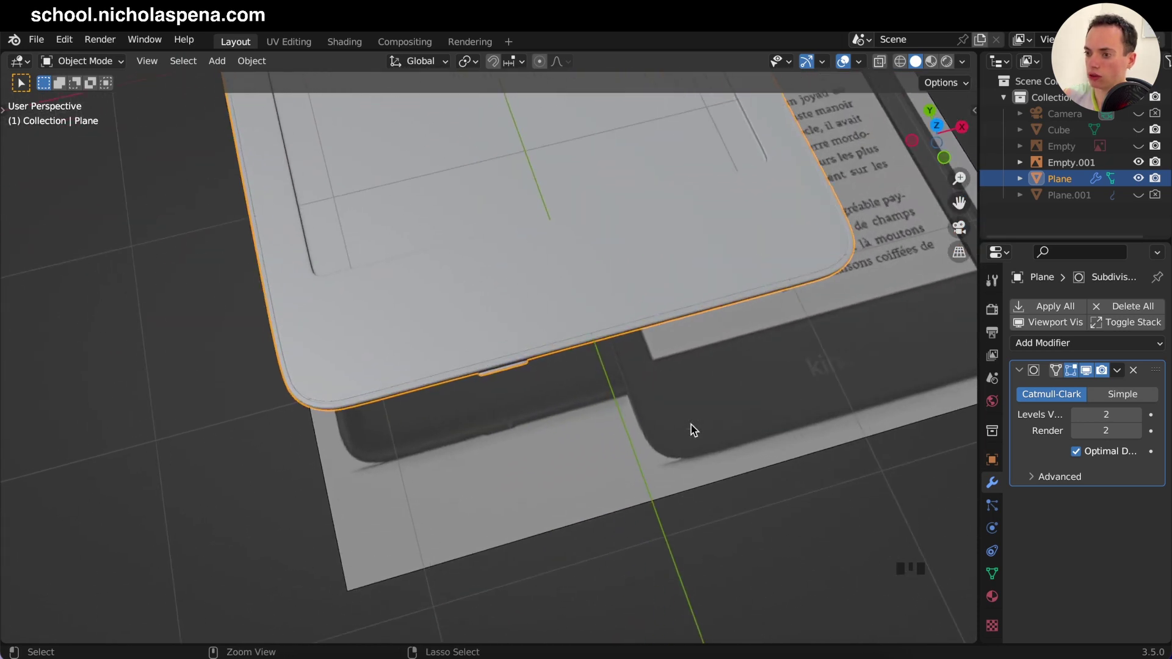
{"action": "key", "text": "KP_1"}
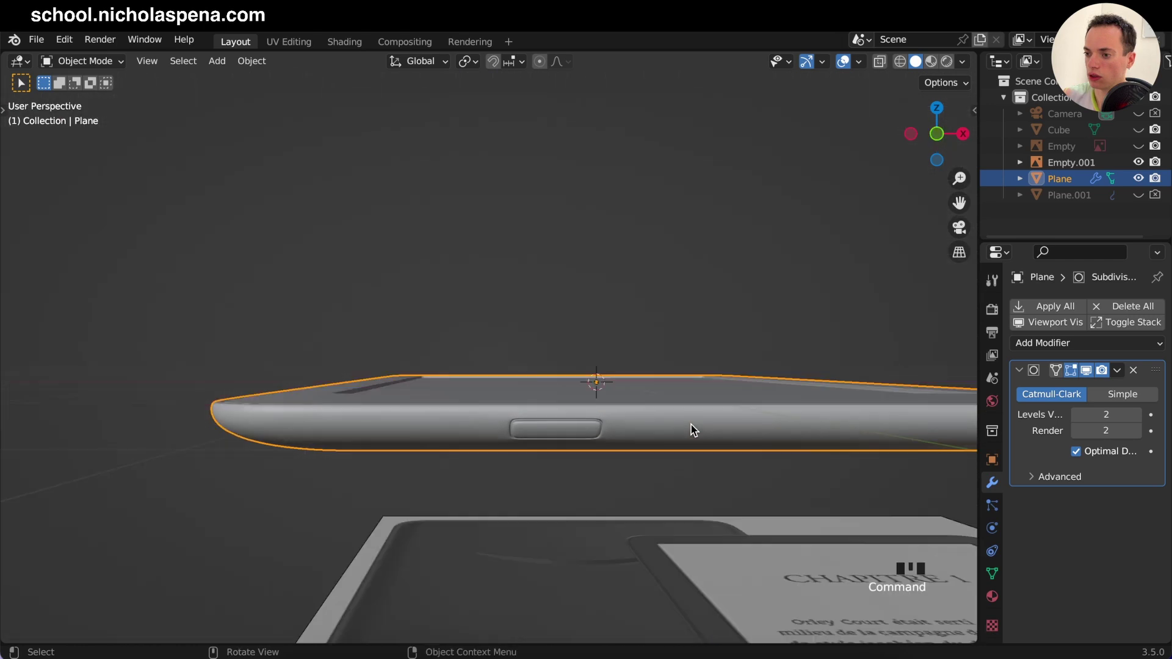
{"action": "key", "text": "Tab"}
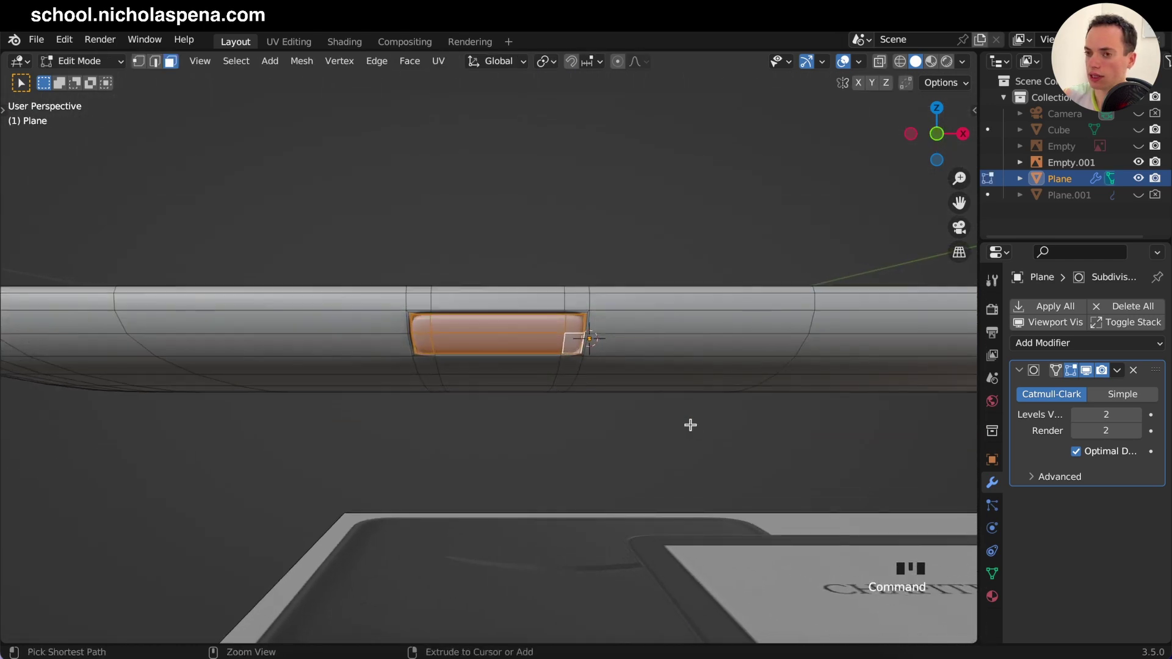
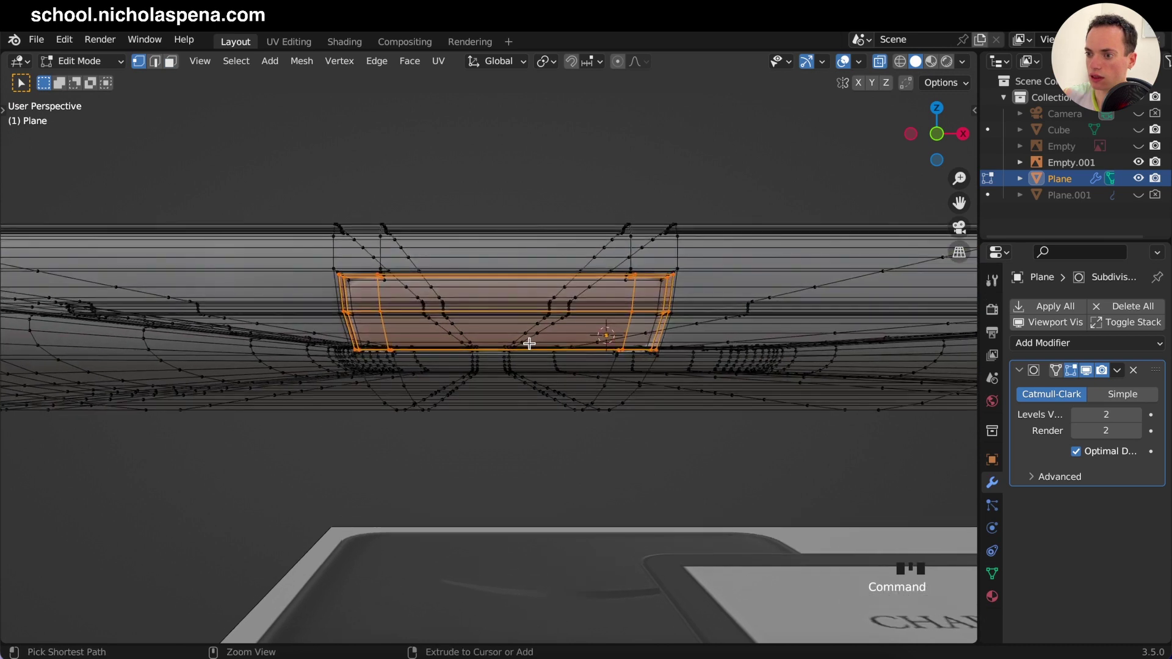
{"action": "key", "text": "KP_1"}
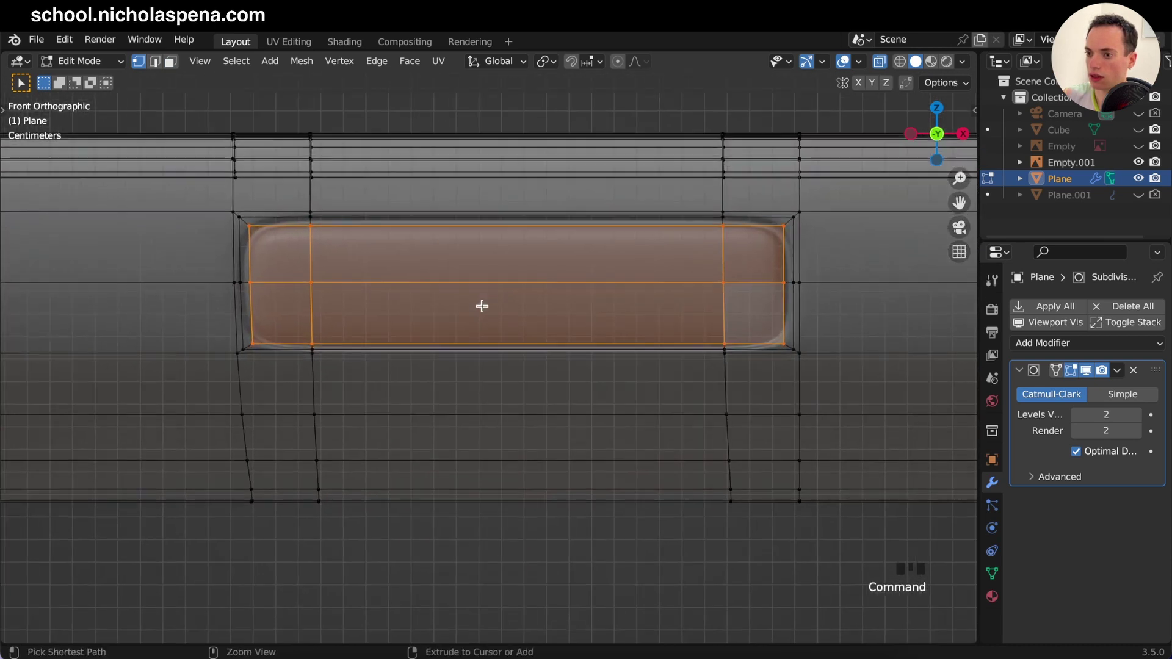
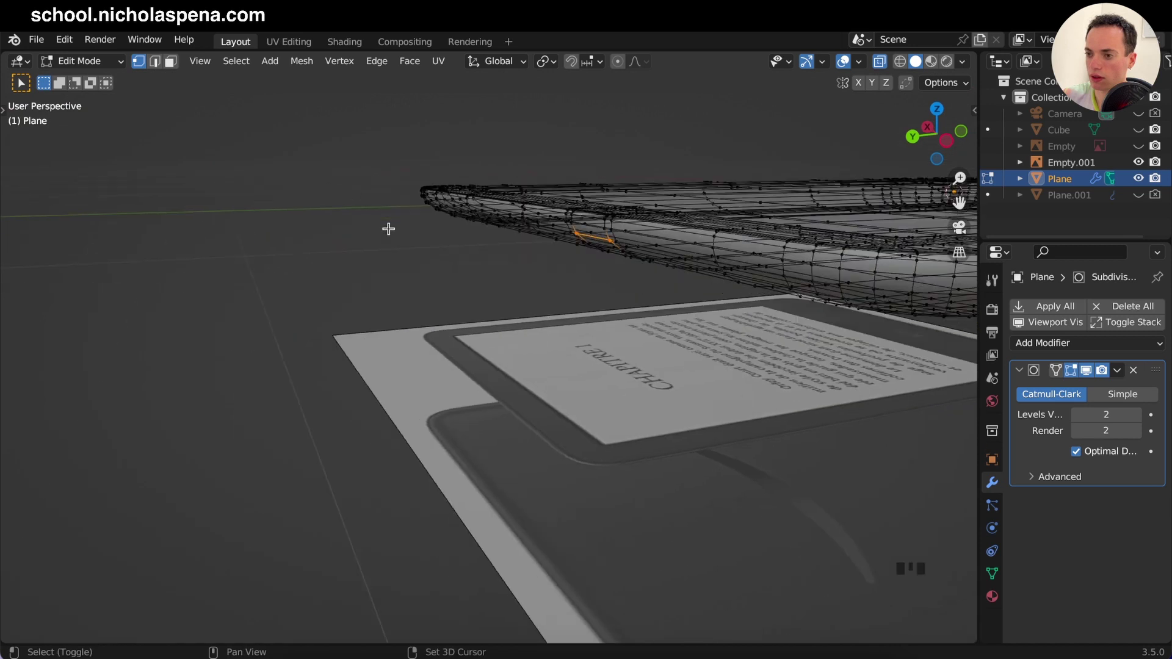
{"action": "key", "text": "b"}
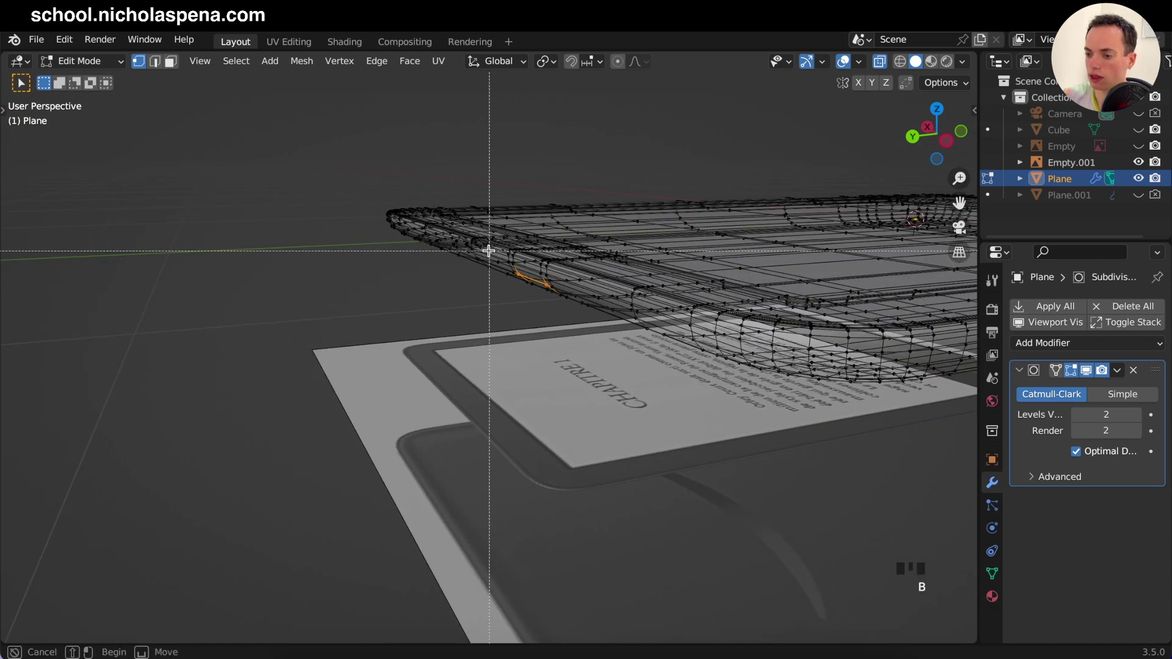
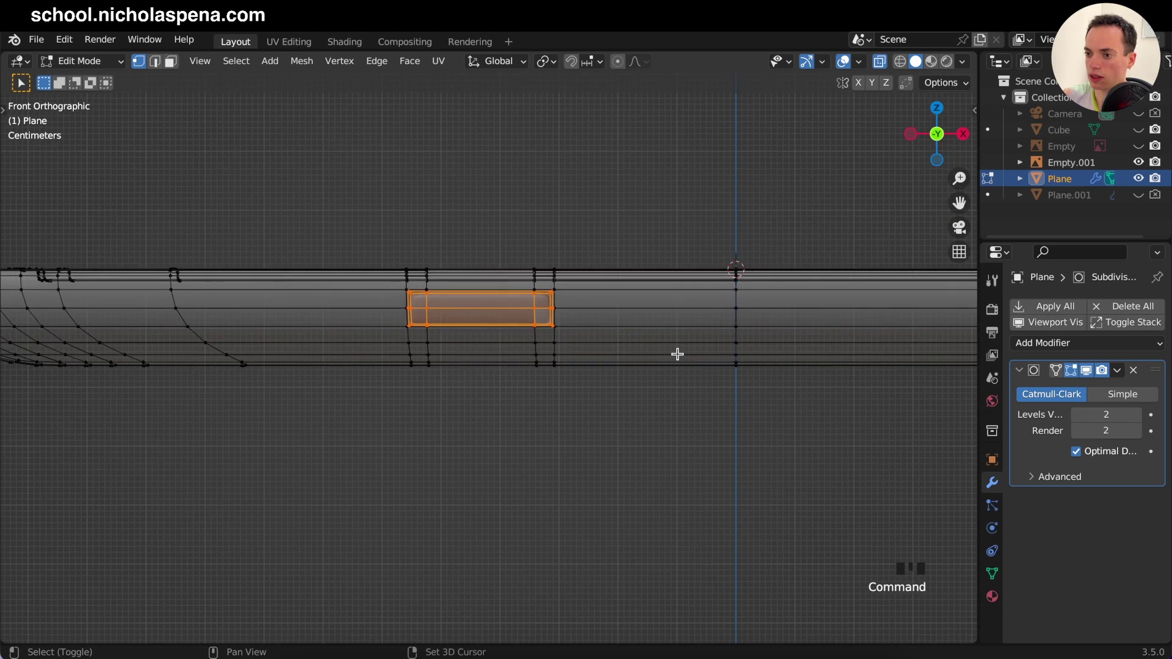
Step: Scale the slot faces down slightly excluding the Y axis and save kindle_2.blend
{"action": "key", "text": "s"}
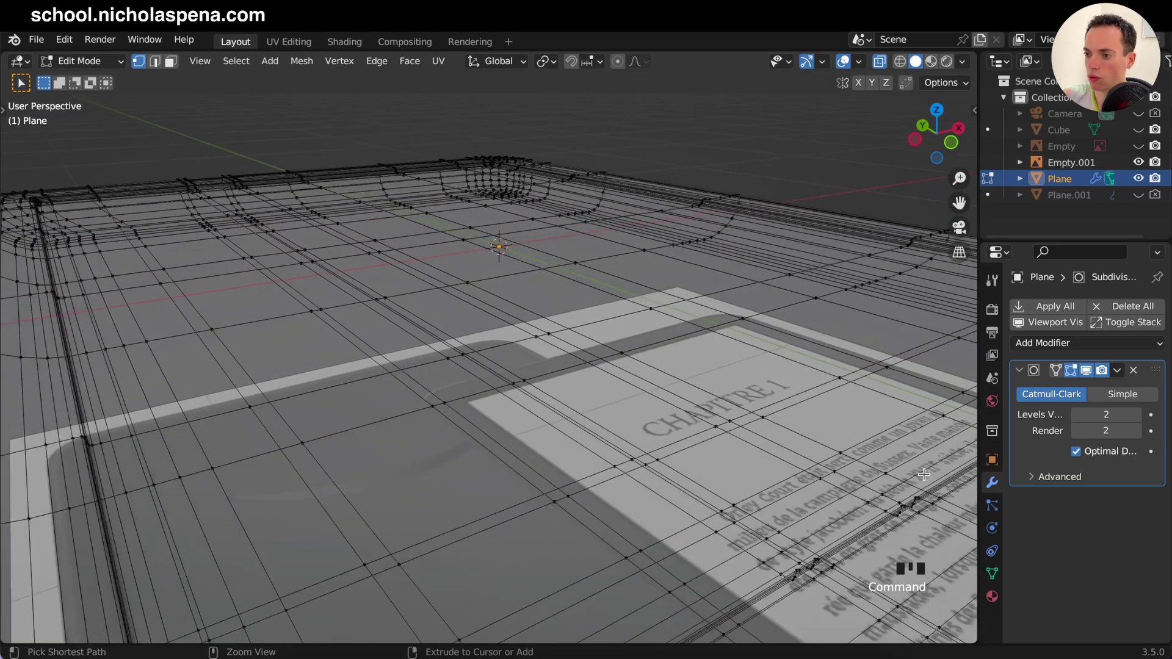
{"action": "key", "text": "s"}
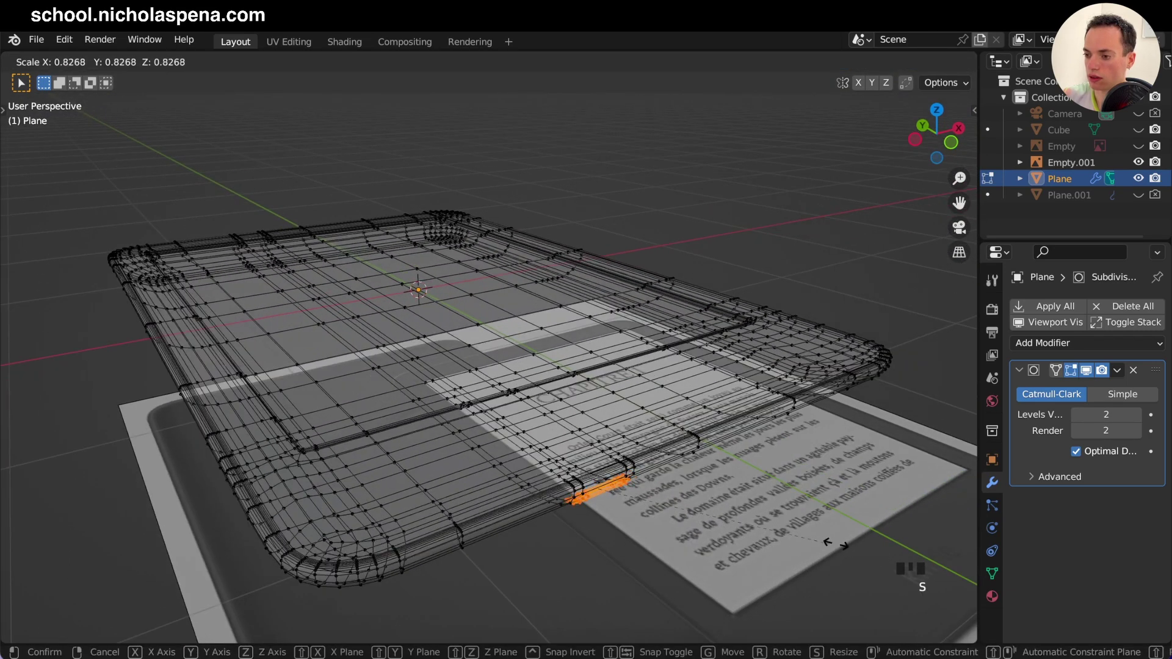
{"action": "key", "text": "KP_1"}
{"action": "key", "text": "s"}
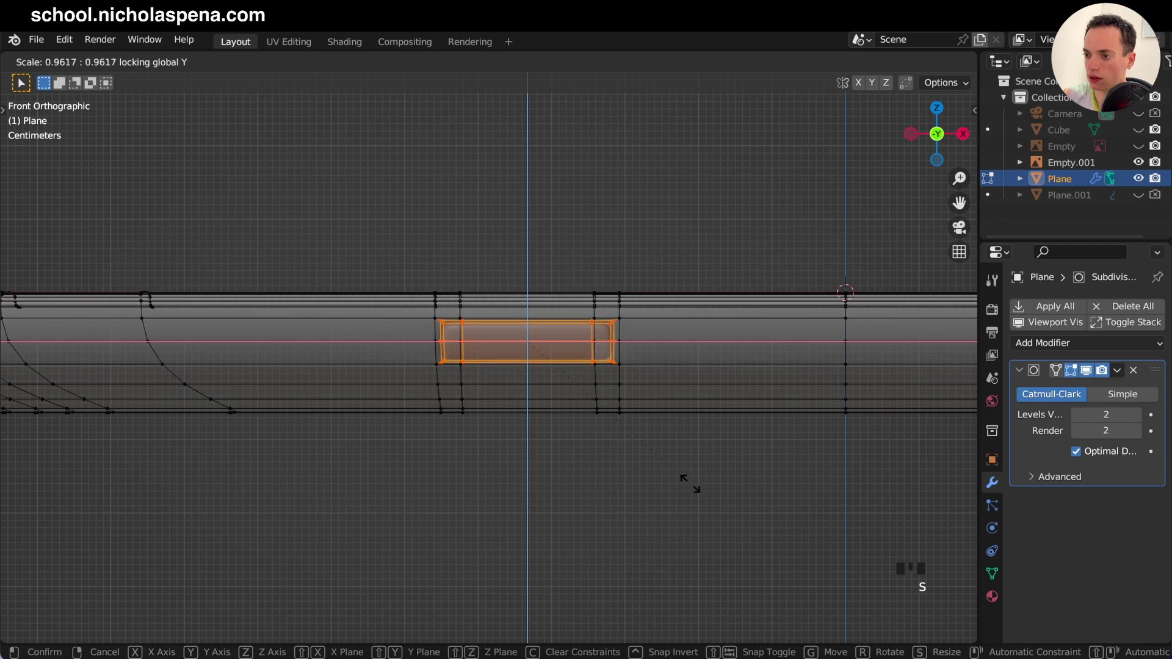
{"action": "key", "text": "Tab"}
{"action": "key", "text": "s"}
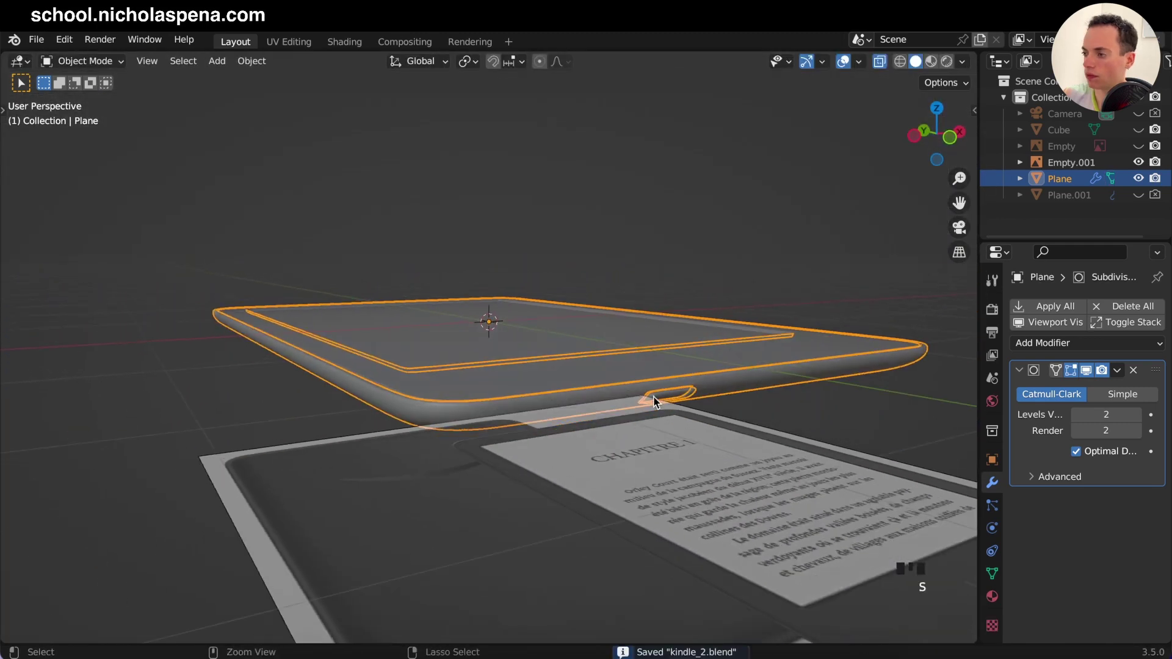
Step: Orbit to the bottom edge and enter Edit Mode on the Kindle body
{"action": "left_click", "coordinate": [916, 66]}
{"action": "left_click_drag", "start_coordinate": [887, 65], "coordinate": [828, 169]}
{"action": "key", "text": "s"}
{"action": "left_click", "coordinate": [828, 169]}
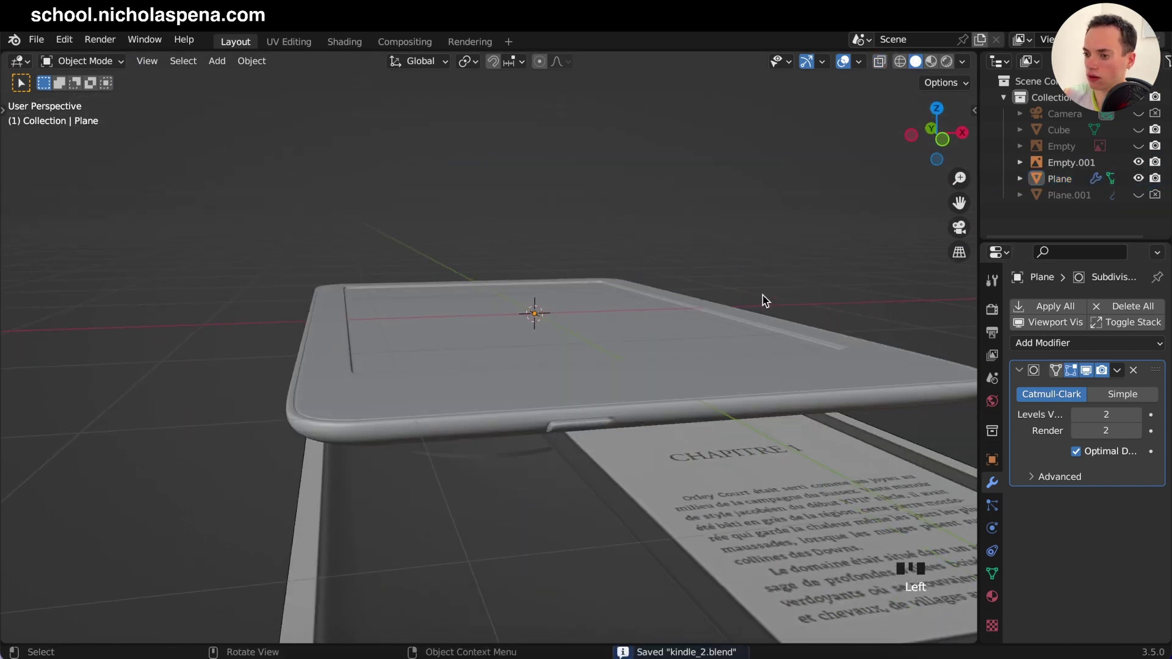
{"action": "key", "text": "Tab"}
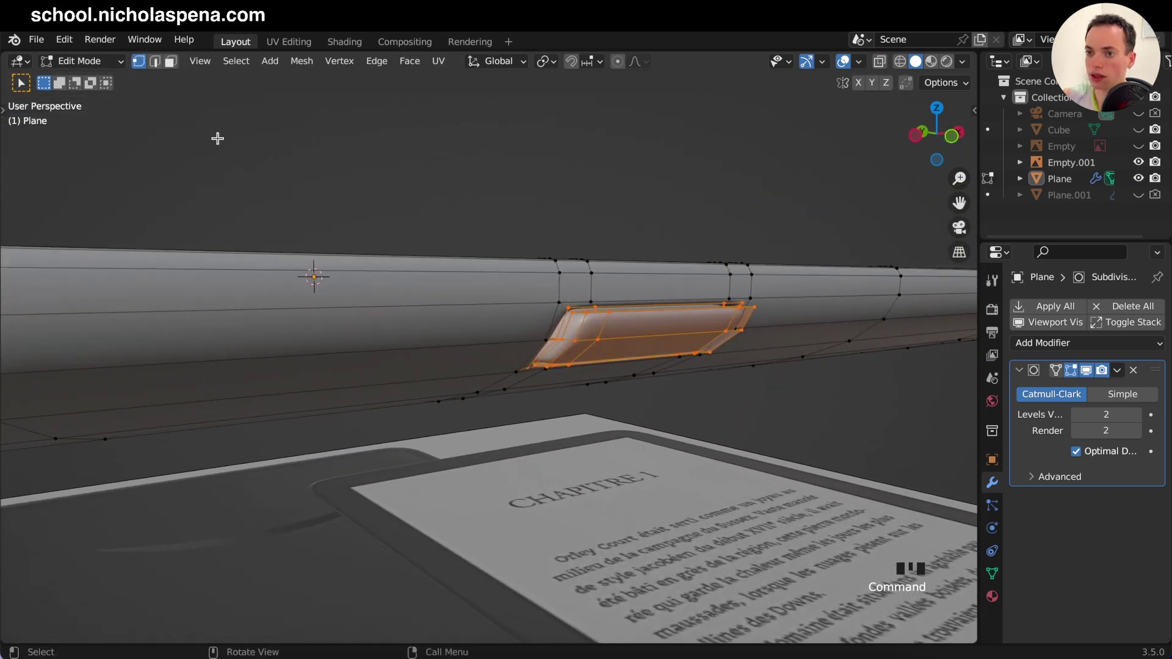
{"action": "left_click_drag", "start_coordinate": [169, 68], "coordinate": [657, 327]}
Step: Select the slot faces and grow the selection around the slot twice
{"action": "left_click", "coordinate": [597, 326]}
{"action": "left_click", "coordinate": [580, 348]}
{"action": "left_click", "coordinate": [639, 347]}
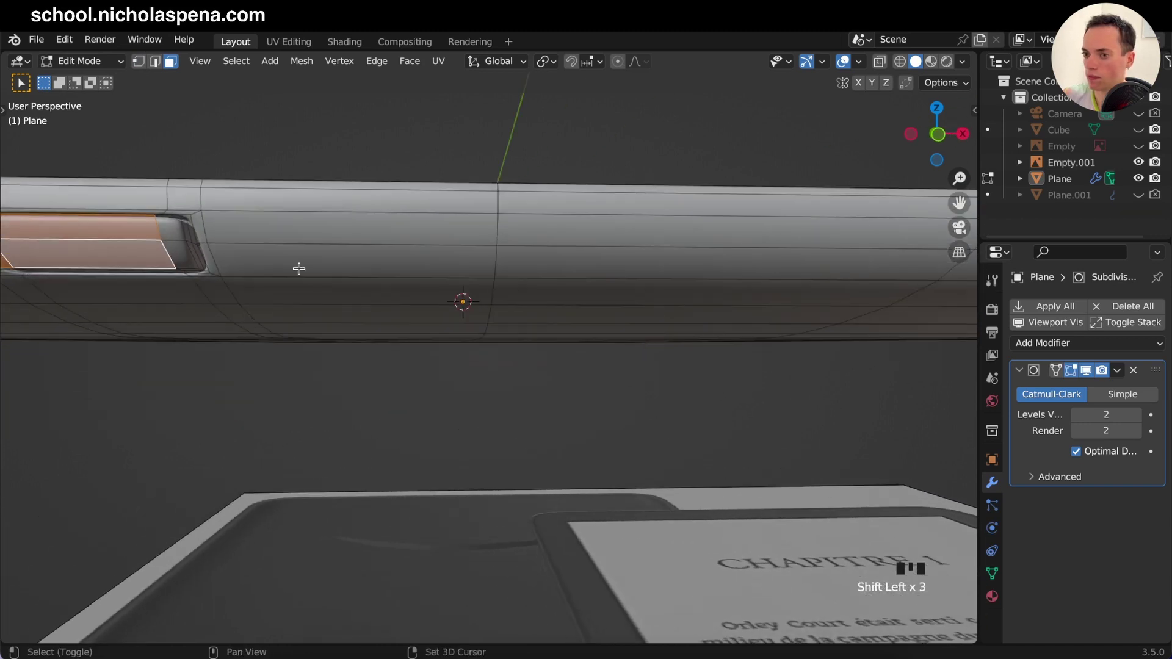
{"action": "left_click", "coordinate": [174, 237]}
{"action": "left_click", "coordinate": [174, 255]}
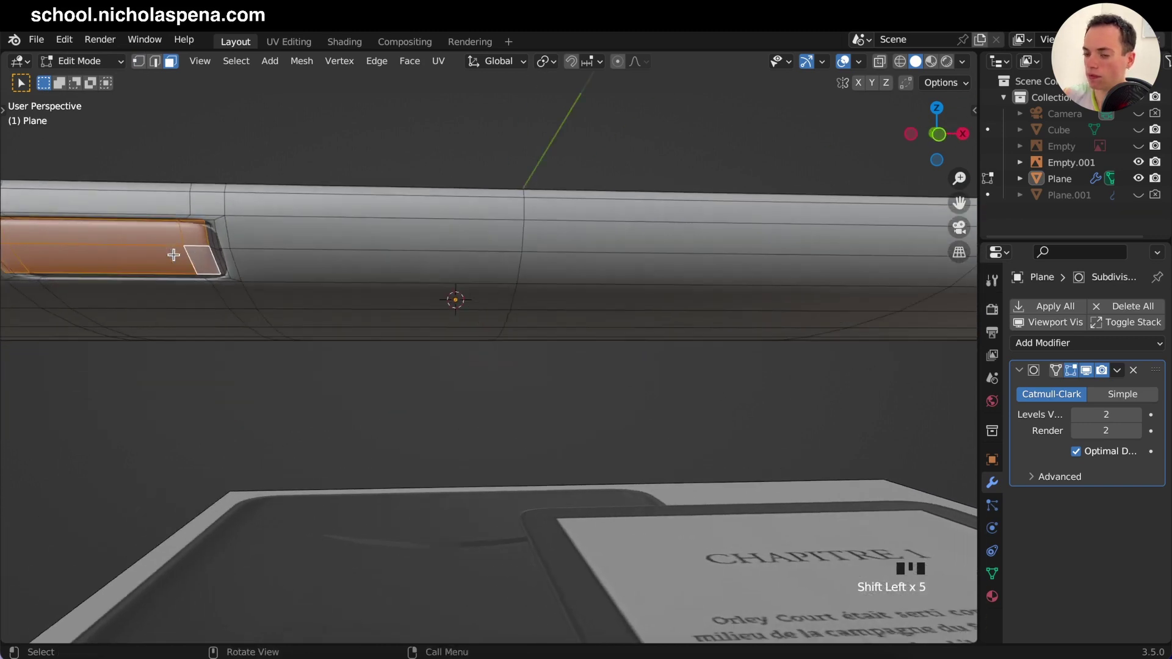
{"action": "key", "text": "ctrl+KP_Add"}
{"action": "key", "text": "KP_Add"}
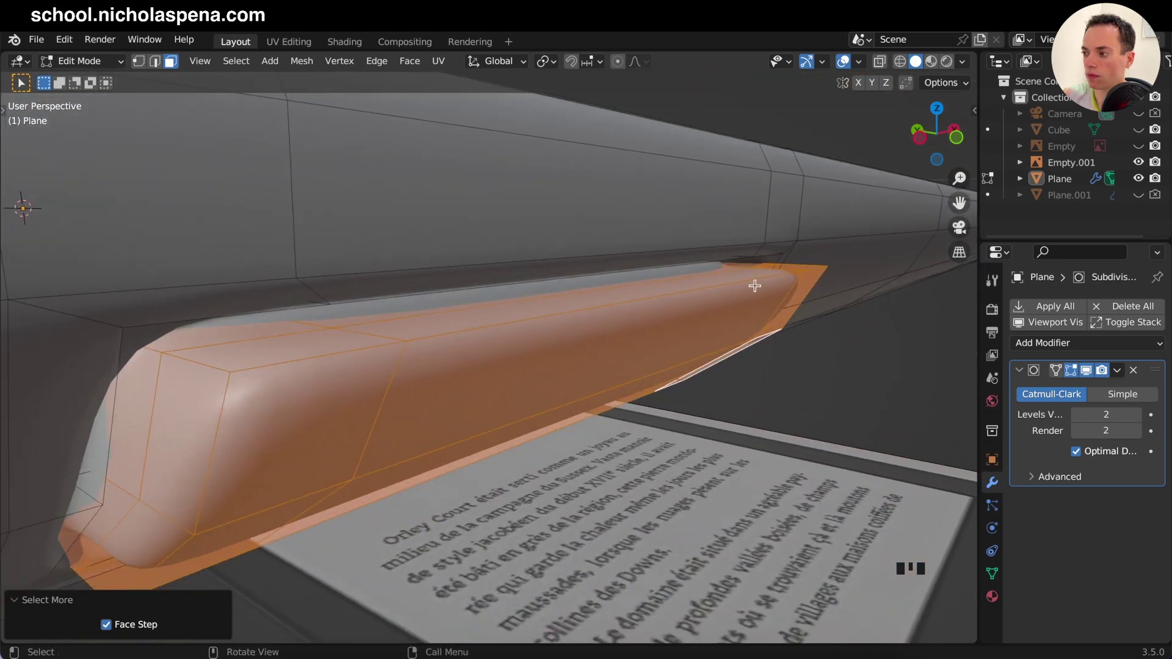
Step: Shrink the selection, nudge the slot faces, and save kindle_2.blend again
{"action": "left_click", "coordinate": [1085, 372]}
{"action": "left_click", "coordinate": [1085, 371]}
{"action": "key", "text": "ctrl+KP_Subtract"}
{"action": "key", "text": "g"}
{"action": "key", "text": "Tab"}
{"action": "key", "text": "s"}
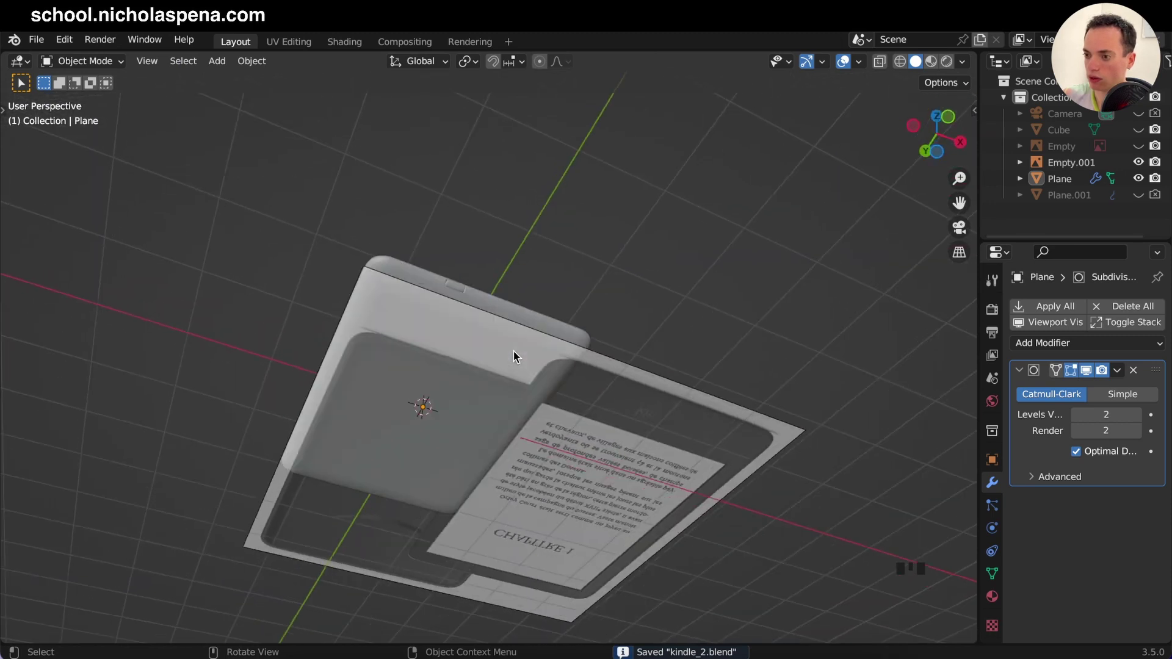
Step: Hide both reference image empties via the Outliner eye icons
{"action": "left_click", "coordinate": [722, 395]}
{"action": "left_click", "coordinate": [1142, 167]}
{"action": "left_click", "coordinate": [1155, 167]}
{"action": "left_click", "coordinate": [563, 339]}
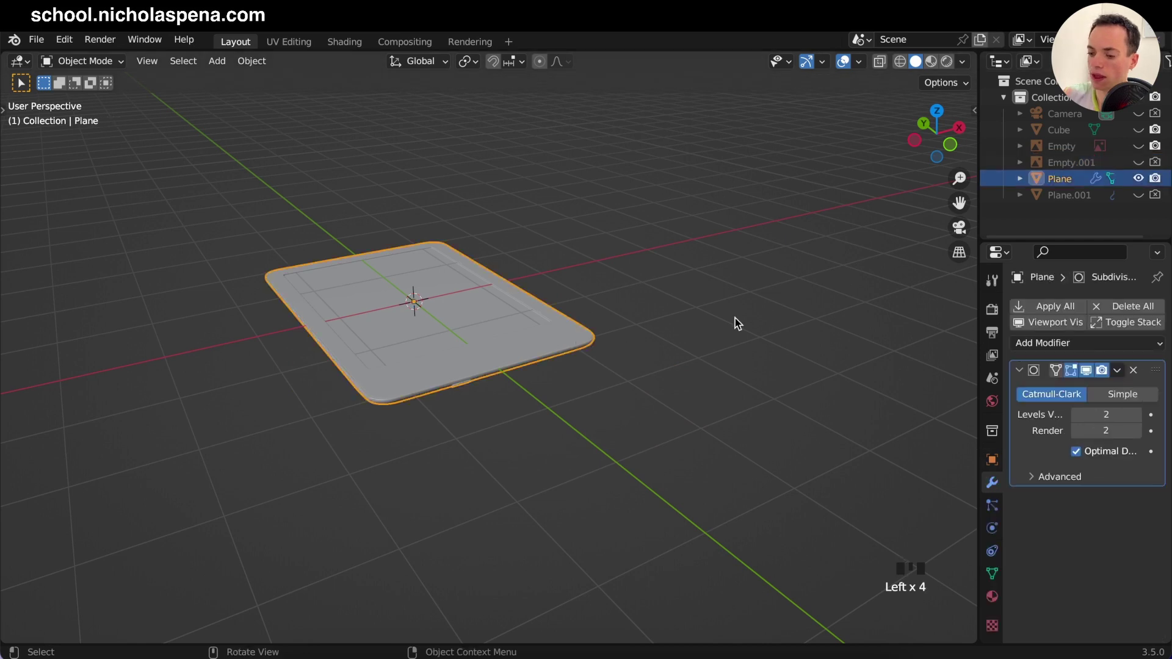
Step: Rotate the Kindle body 90° around X to stand it upright and inspect it
{"action": "key", "text": "r"}
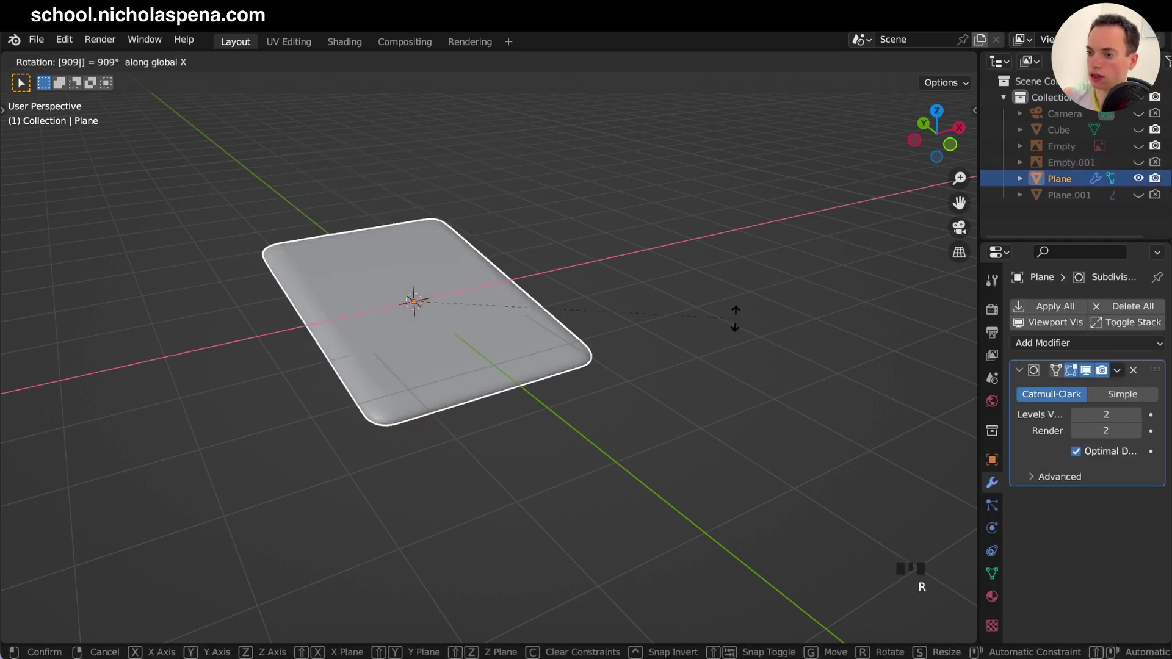
{"action": "key", "text": "r"}
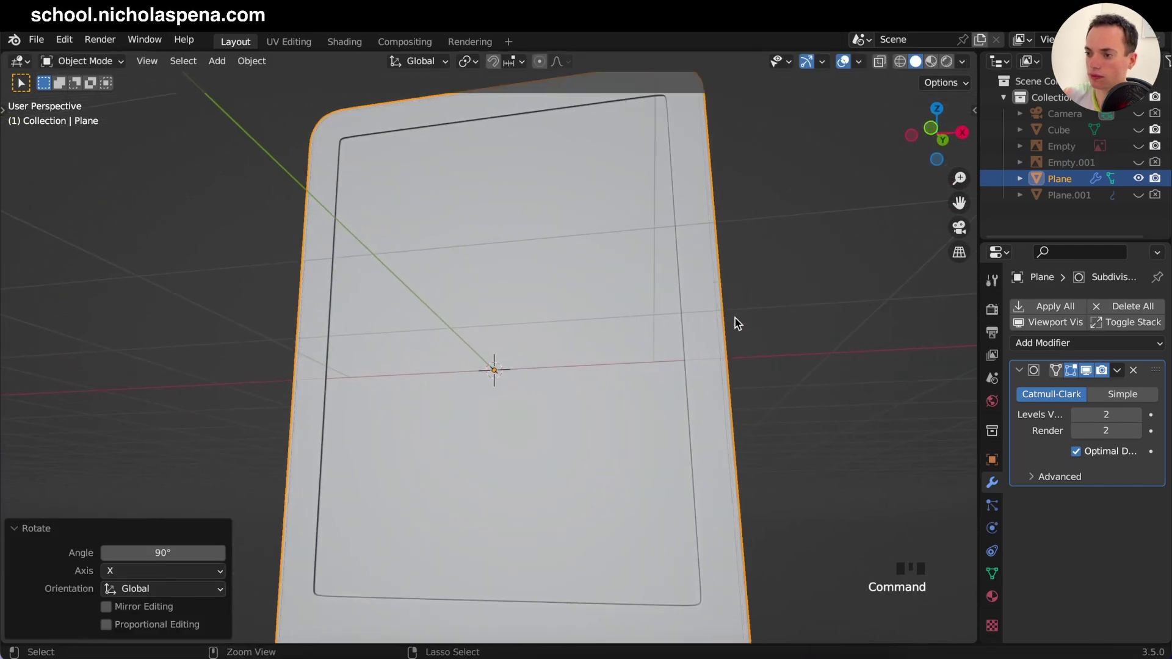
{"action": "key", "text": "Tab"}
{"action": "key", "text": "Tab"}
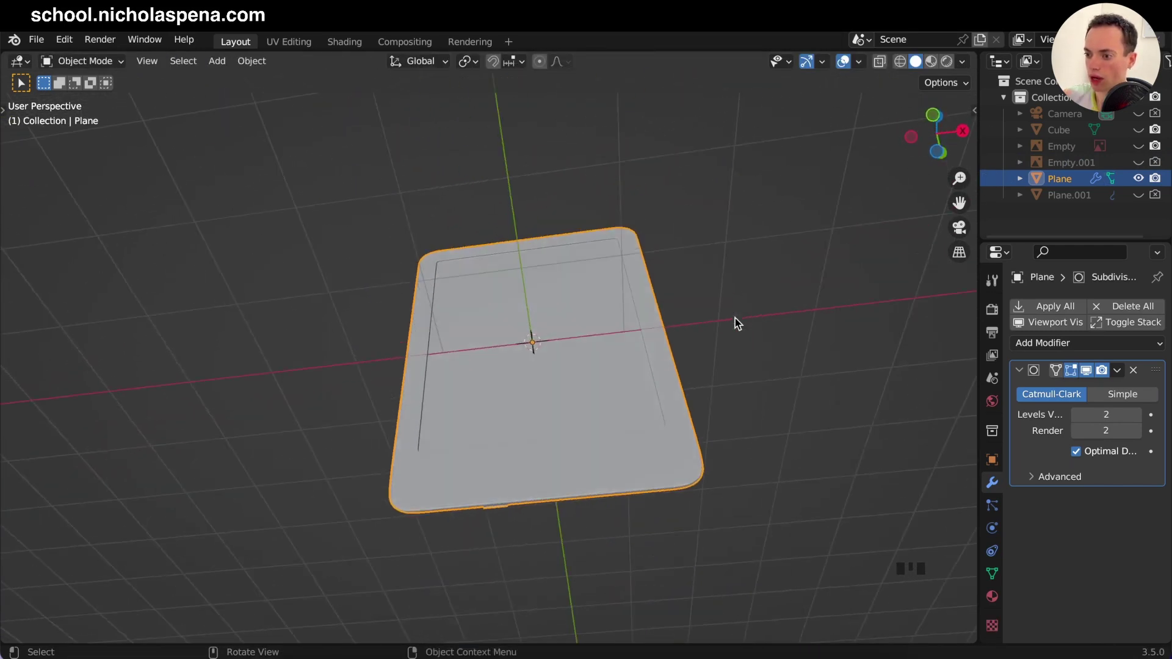